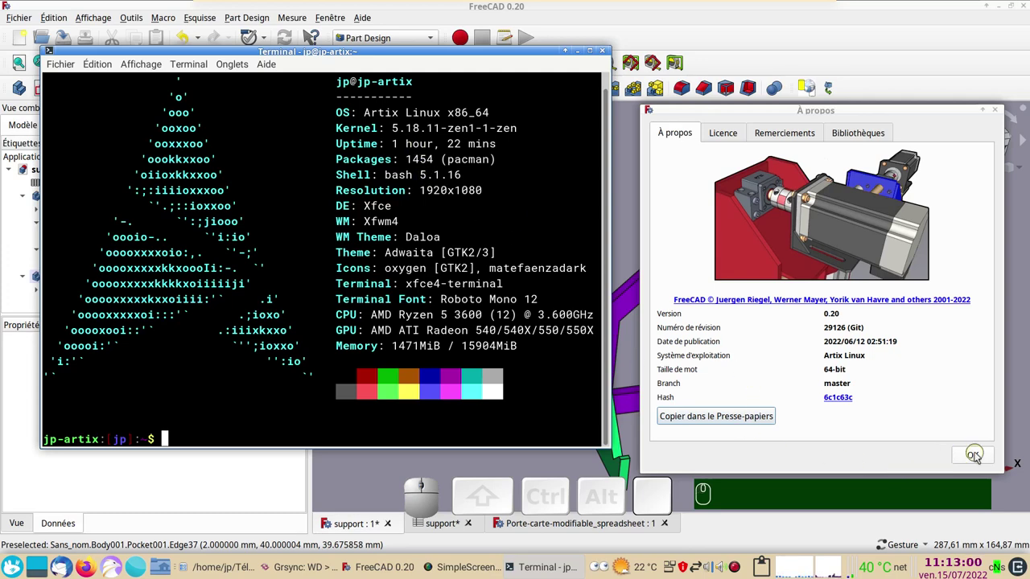
Step: Dismiss the version information and orbit the interlocking brackets to another angle
{"action": "left_click", "coordinate": [978, 457]}
{"action": "left_click_drag", "start_coordinate": [784, 433], "coordinate": [810, 391]}
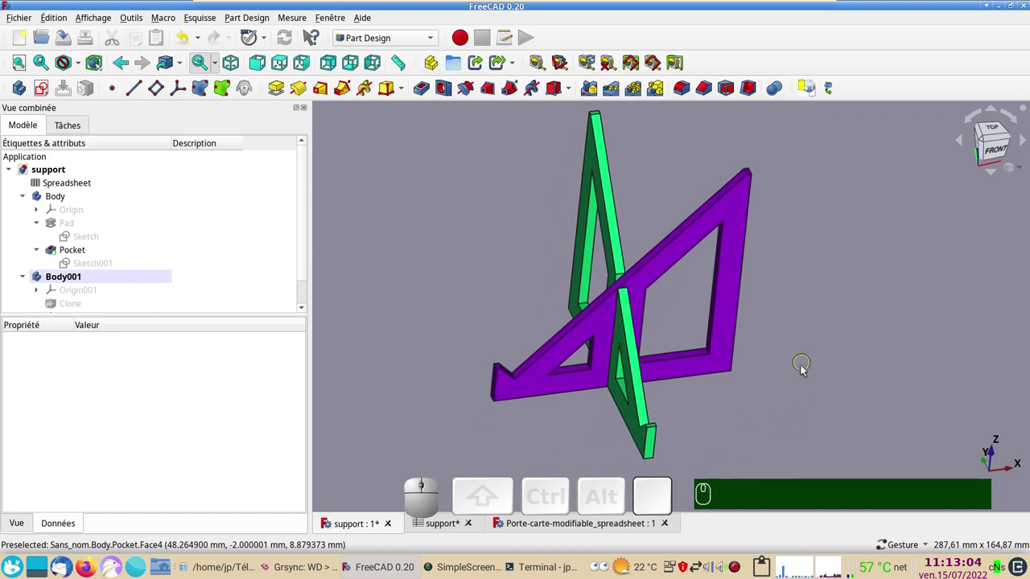
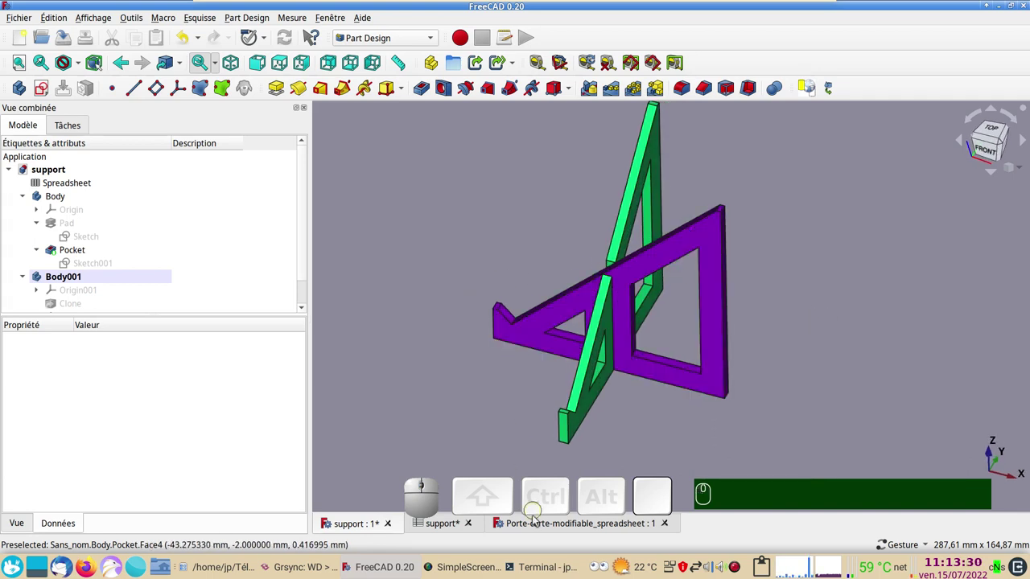
Step: Inspect the card-holder arms from an orbited view and straight from the front
{"action": "left_click", "coordinate": [542, 529]}
{"action": "left_click_drag", "start_coordinate": [522, 318], "coordinate": [519, 321]}
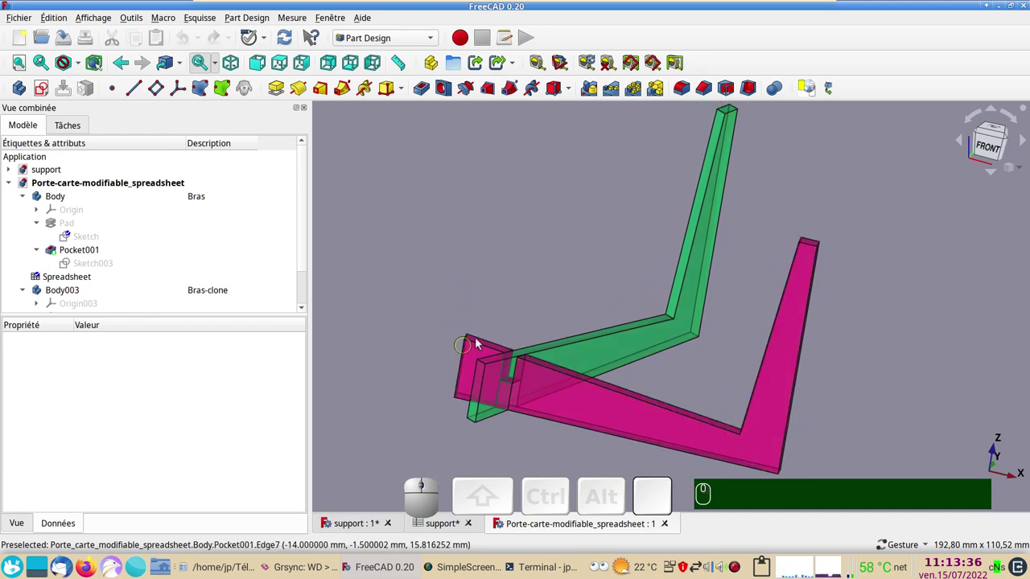
{"action": "left_click_drag", "start_coordinate": [679, 399], "coordinate": [499, 365]}
{"action": "left_click", "coordinate": [398, 295]}
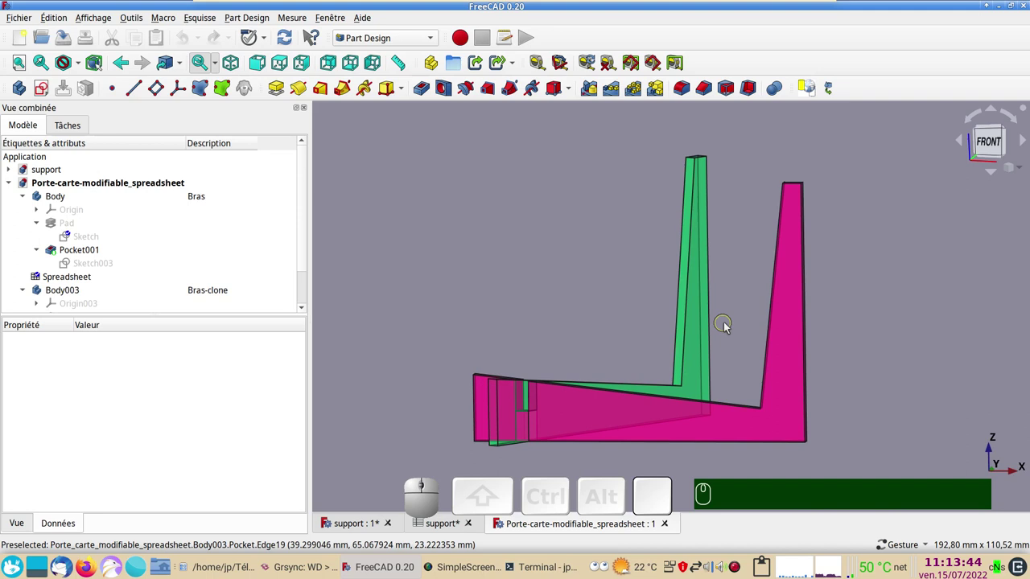
{"action": "left_click_drag", "start_coordinate": [735, 322], "coordinate": [639, 364]}
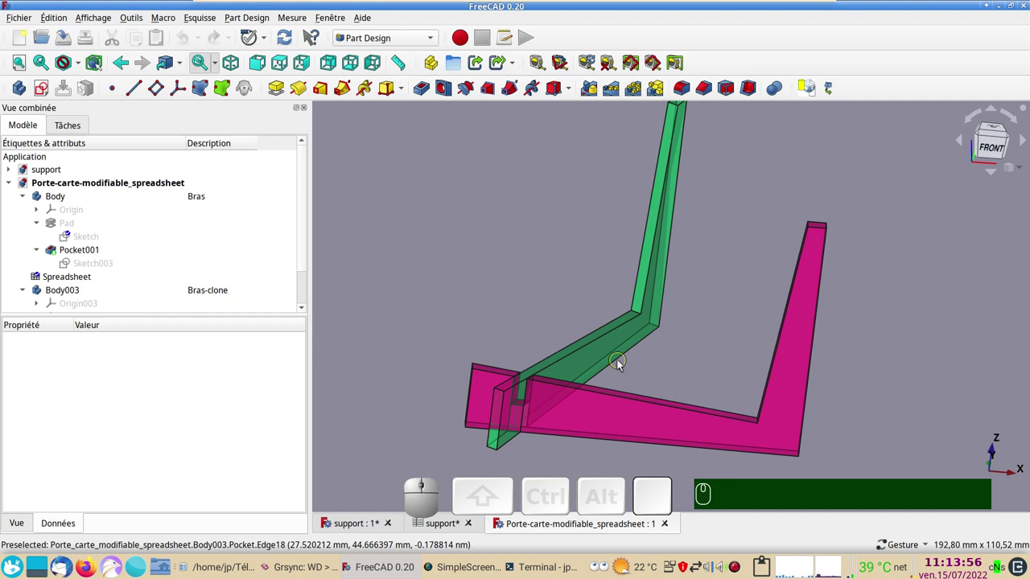
Step: Return to the smartphone support document with the purple and green brackets
{"action": "left_click", "coordinate": [670, 526]}
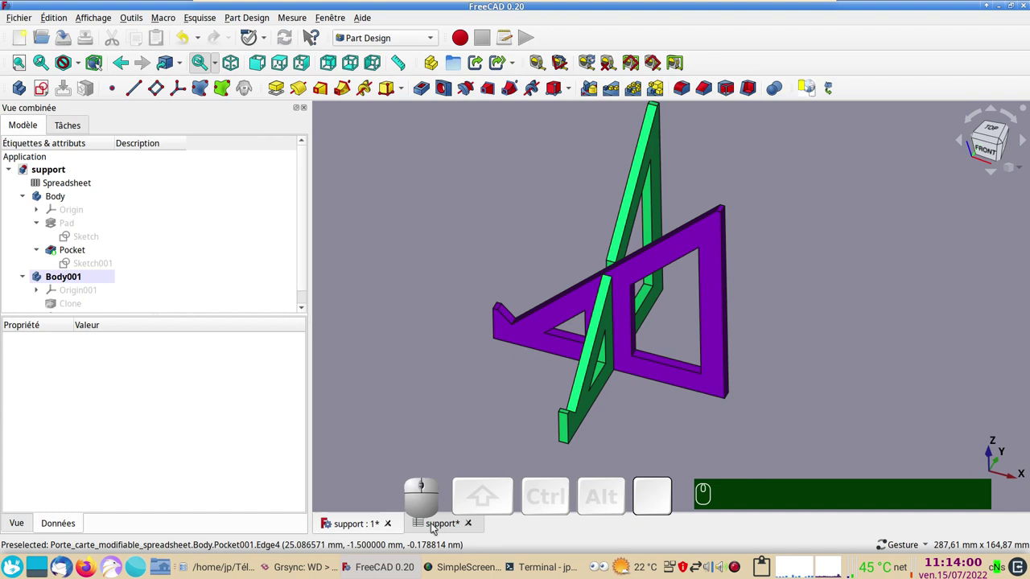
{"action": "left_click", "coordinate": [433, 527]}
{"action": "left_click", "coordinate": [358, 527]}
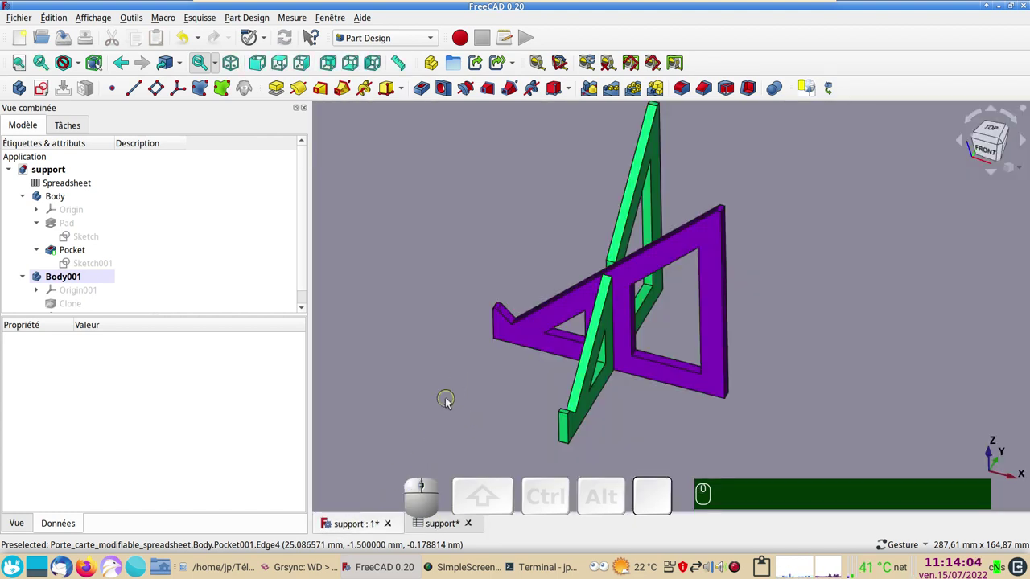
Step: Edit the first body's pad sketch and check the spreadsheet's Longueur, Epaisseur and Angle values
{"action": "left_click", "coordinate": [782, 472]}
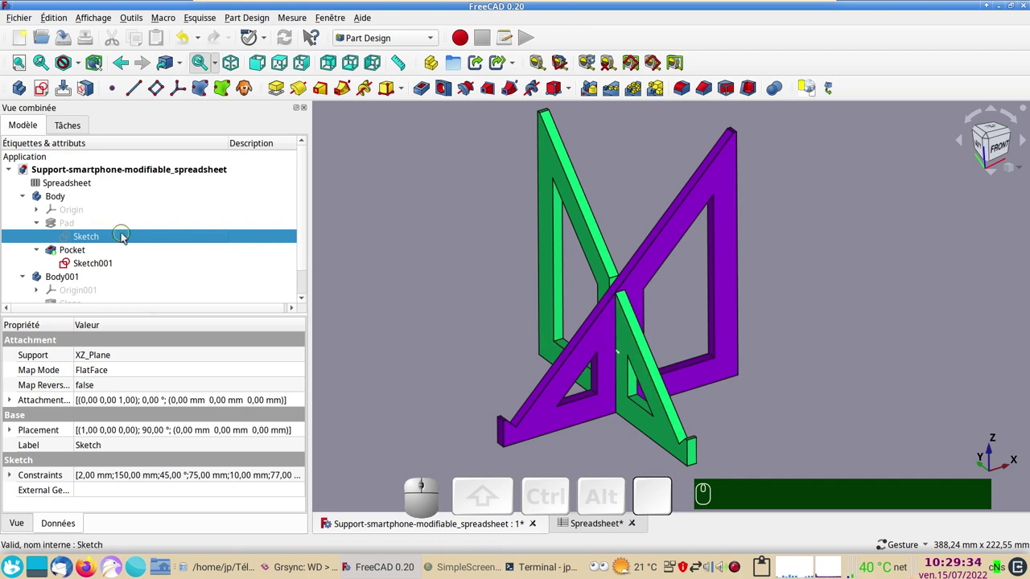
{"action": "left_click", "coordinate": [123, 237]}
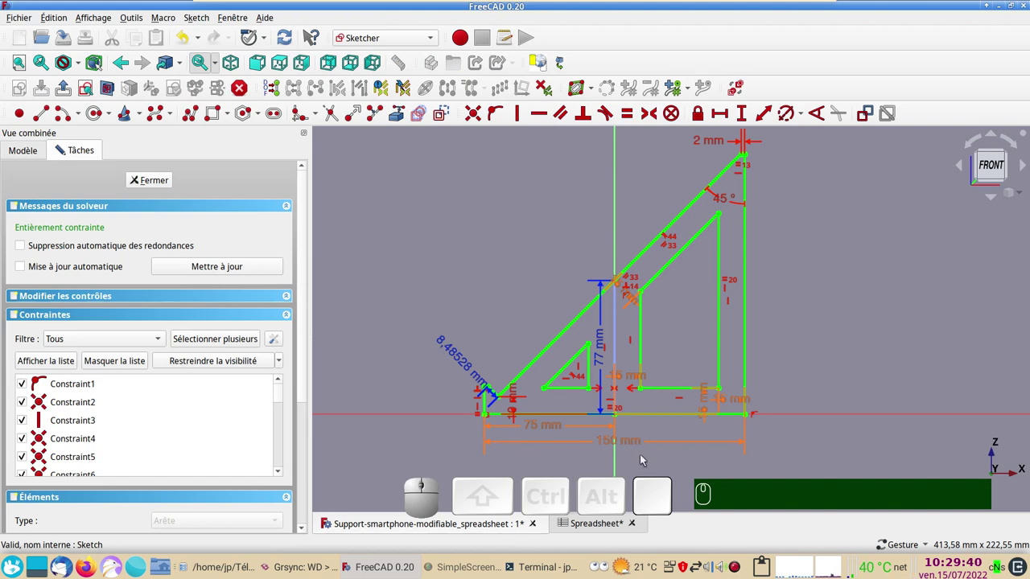
{"action": "left_click", "coordinate": [621, 532]}
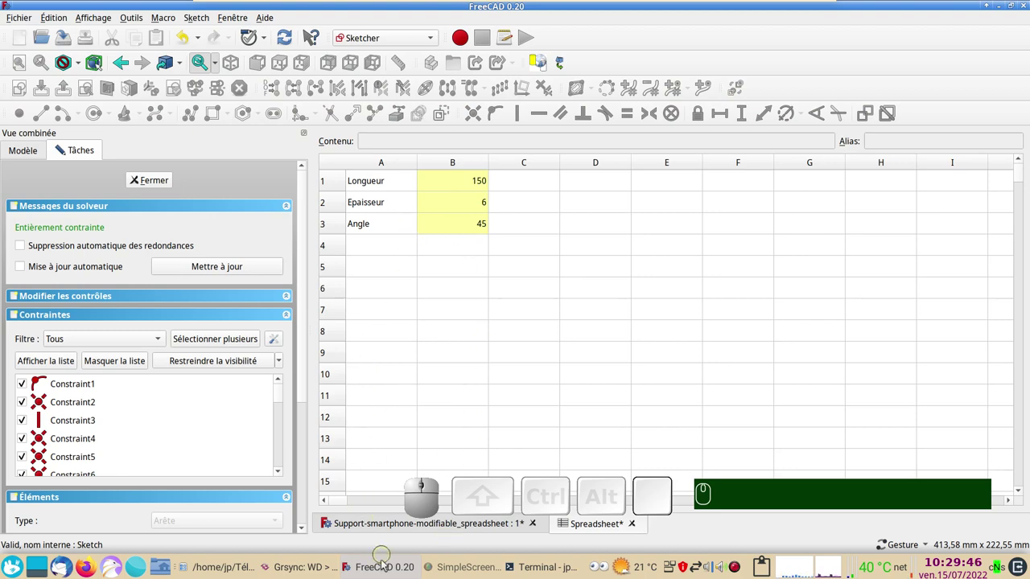
{"action": "left_click", "coordinate": [398, 568]}
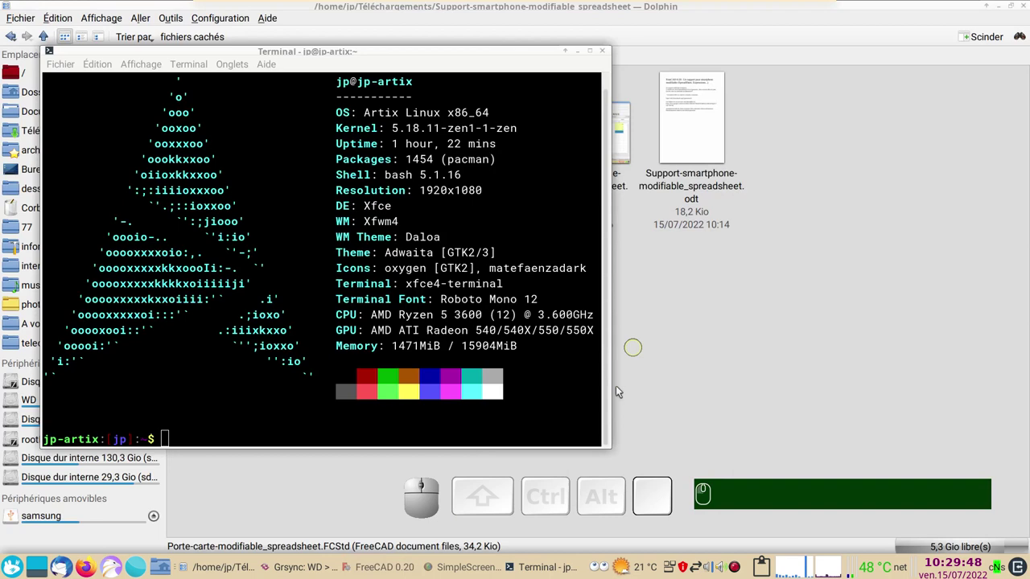
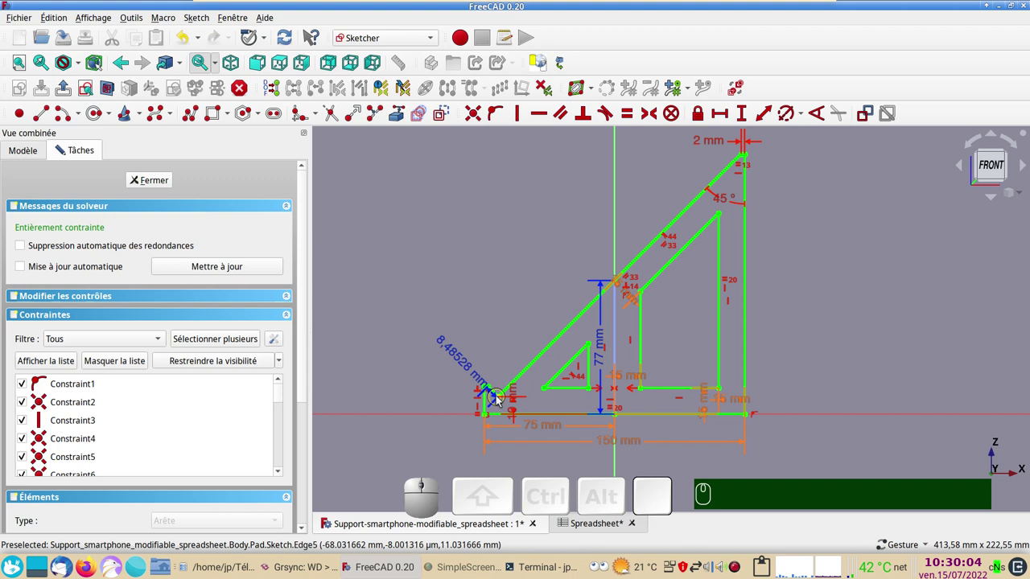
Step: Move the 8,48528 mm dimension label clear of the corner
{"action": "left_click_drag", "start_coordinate": [473, 370], "coordinate": [504, 383]}
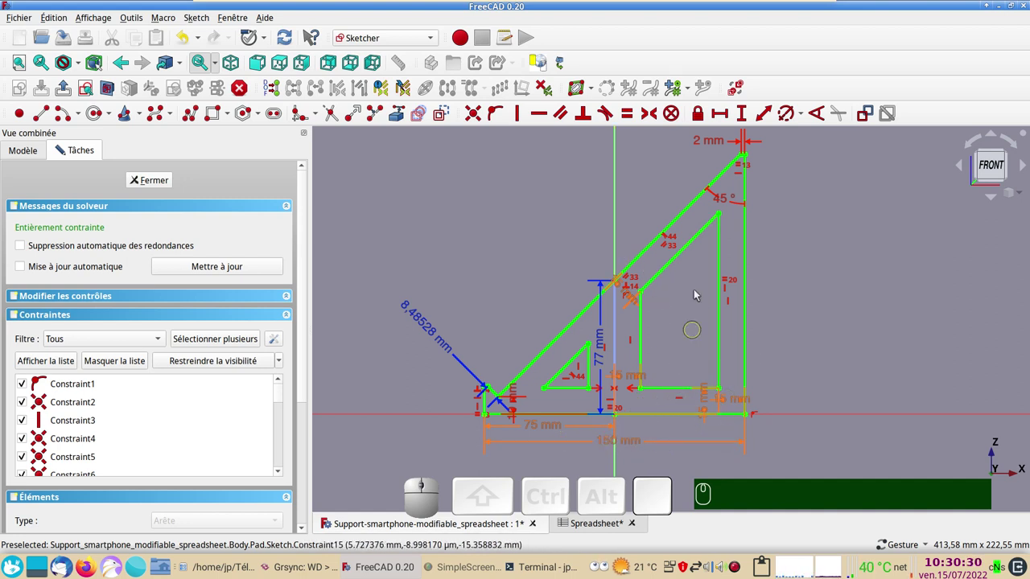
Step: Close the sketch and hide the green Body001 to examine the purple body's slot sketch
{"action": "left_click", "coordinate": [157, 180]}
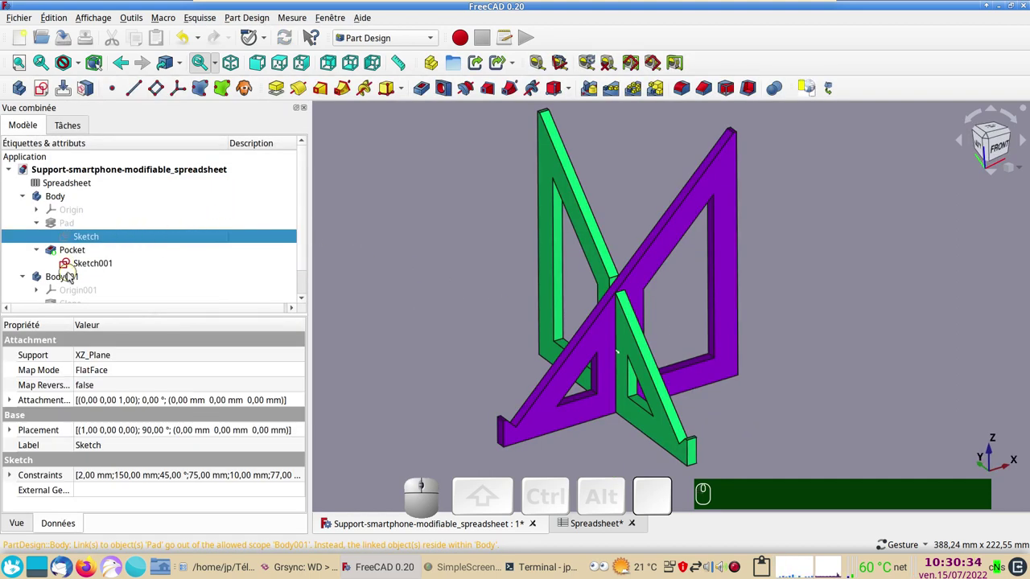
{"action": "left_click", "coordinate": [70, 276]}
{"action": "key", "text": "space"}
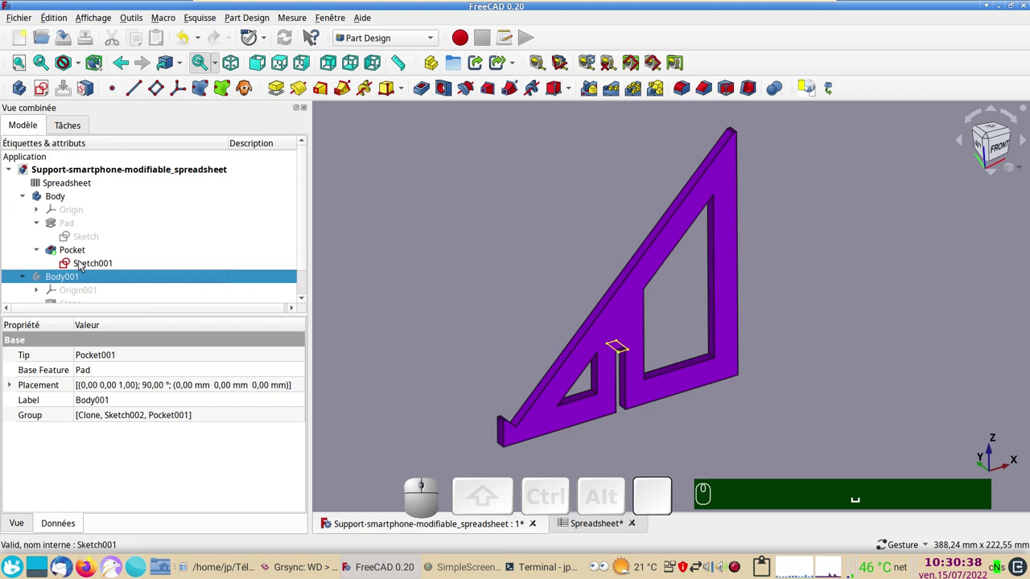
{"action": "left_click", "coordinate": [81, 264]}
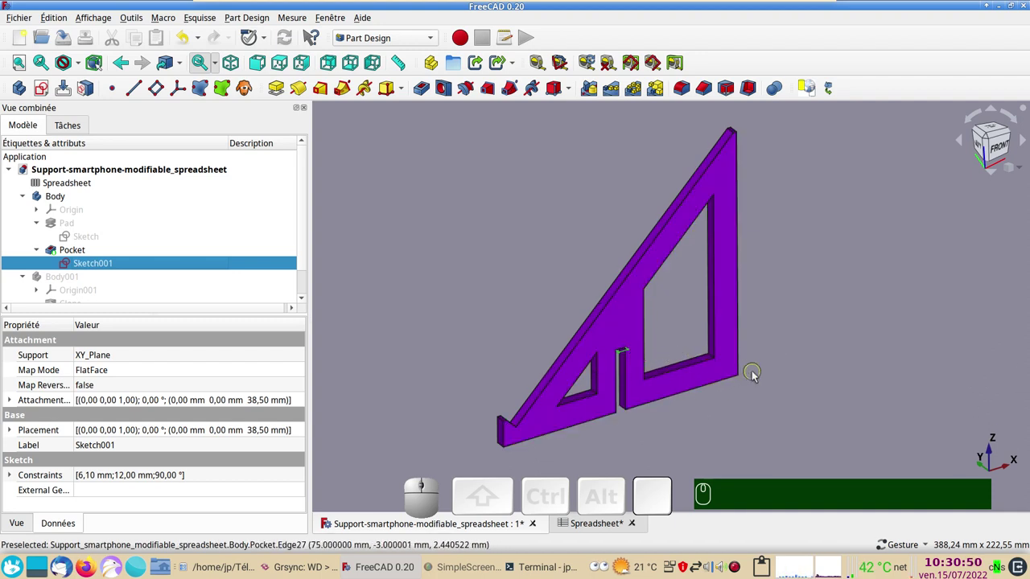
{"action": "left_click_drag", "start_coordinate": [307, 255], "coordinate": [270, 121]}
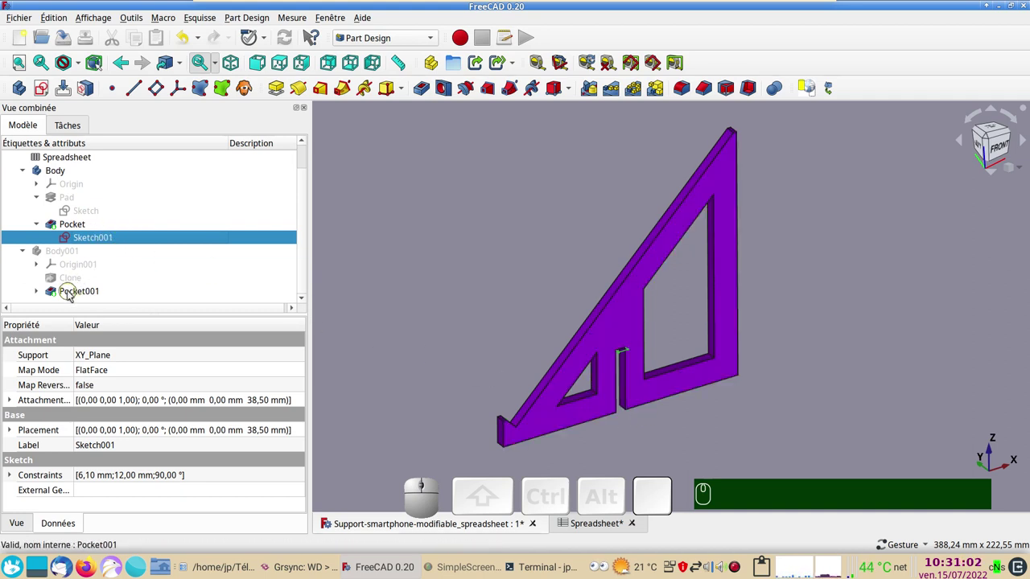
Step: Show the green body again and bring up the spreadsheet with Longueur 150, Epaisseur 6, Angle 45
{"action": "left_click", "coordinate": [73, 255]}
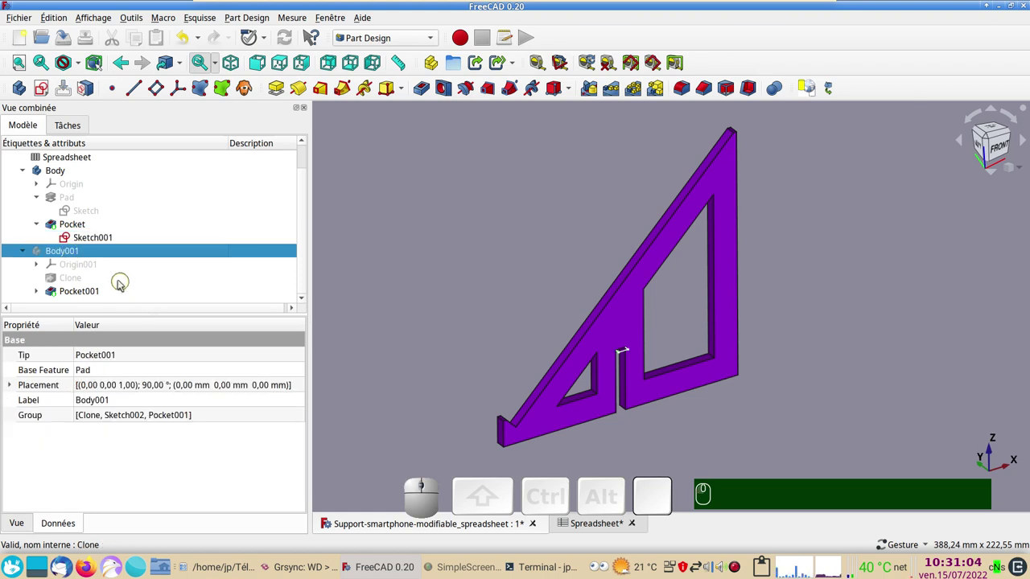
{"action": "key", "text": "space"}
{"action": "left_click", "coordinate": [473, 299]}
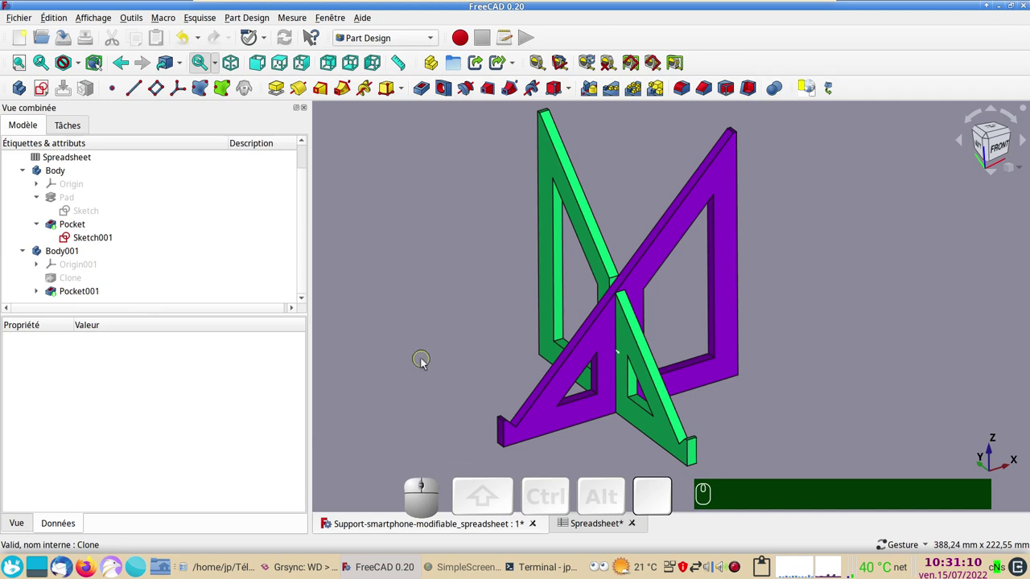
{"action": "left_click", "coordinate": [393, 312]}
{"action": "left_click", "coordinate": [94, 185]}
{"action": "key", "text": "ctrl+c"}
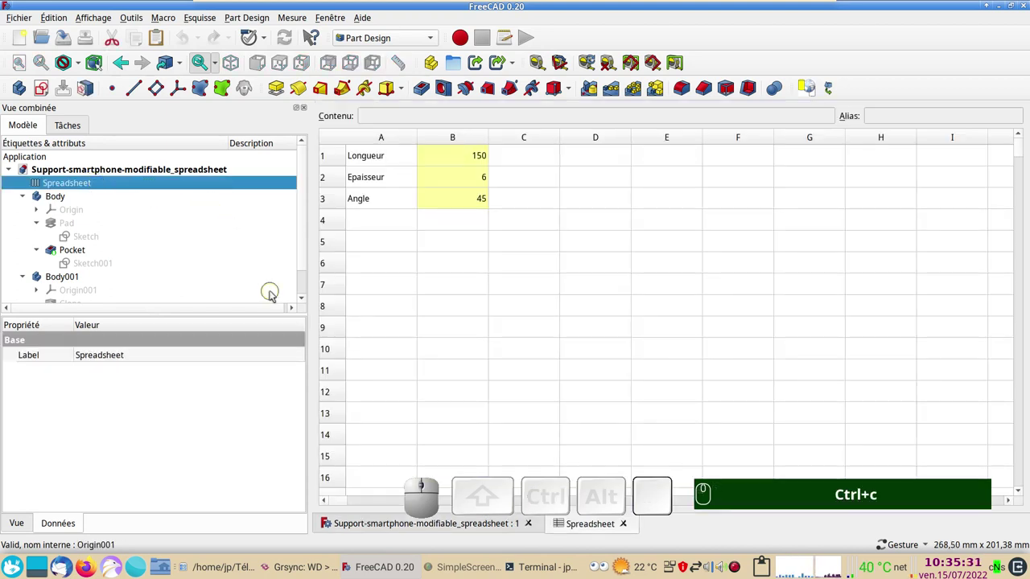
Step: Close the support document, create a new document and add a spreadsheet for the three labelled values
{"action": "left_click", "coordinate": [533, 529]}
{"action": "left_click", "coordinate": [398, 525]}
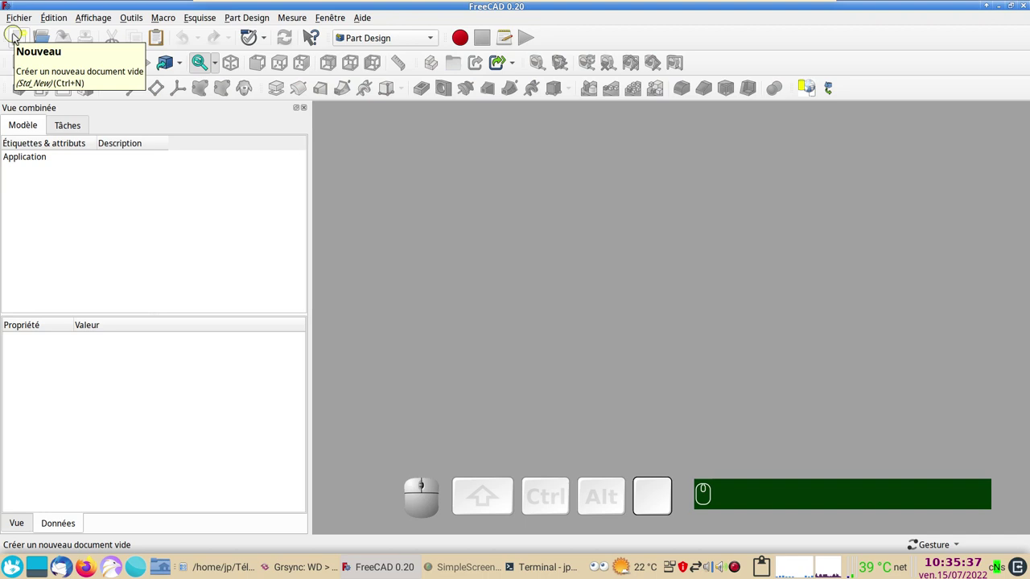
{"action": "left_click", "coordinate": [15, 37]}
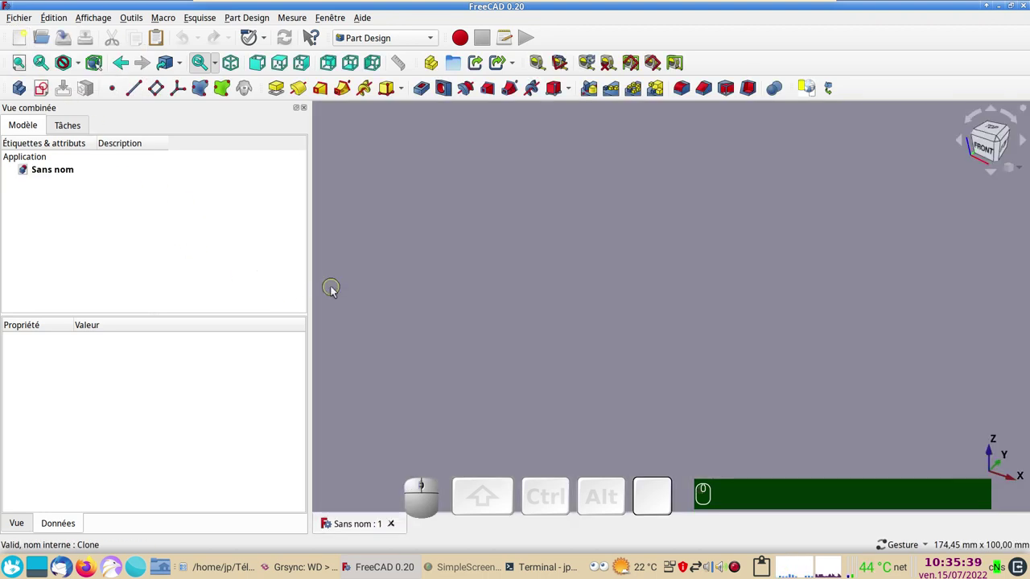
{"action": "key", "text": "v"}
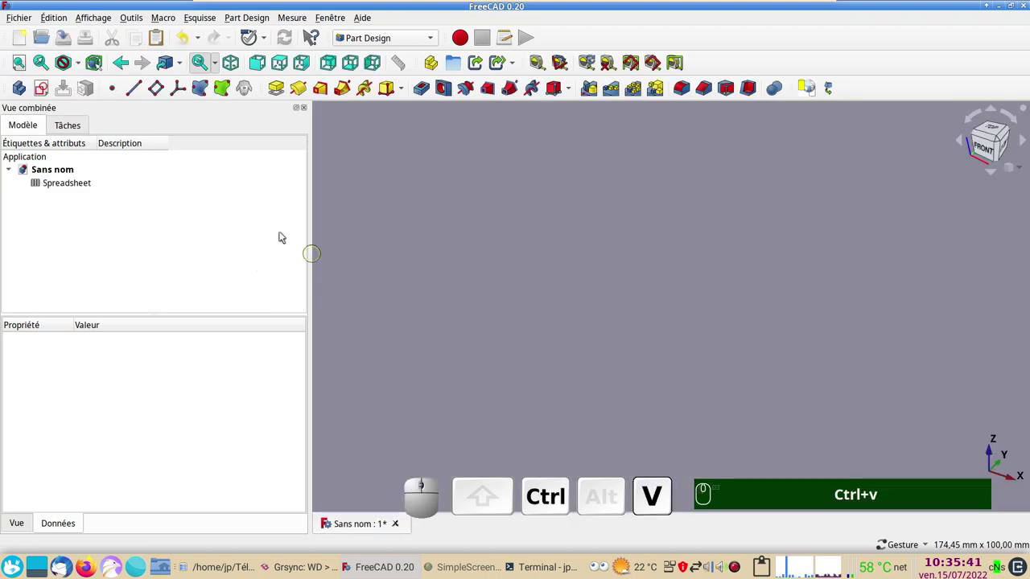
{"action": "left_click", "coordinate": [102, 183]}
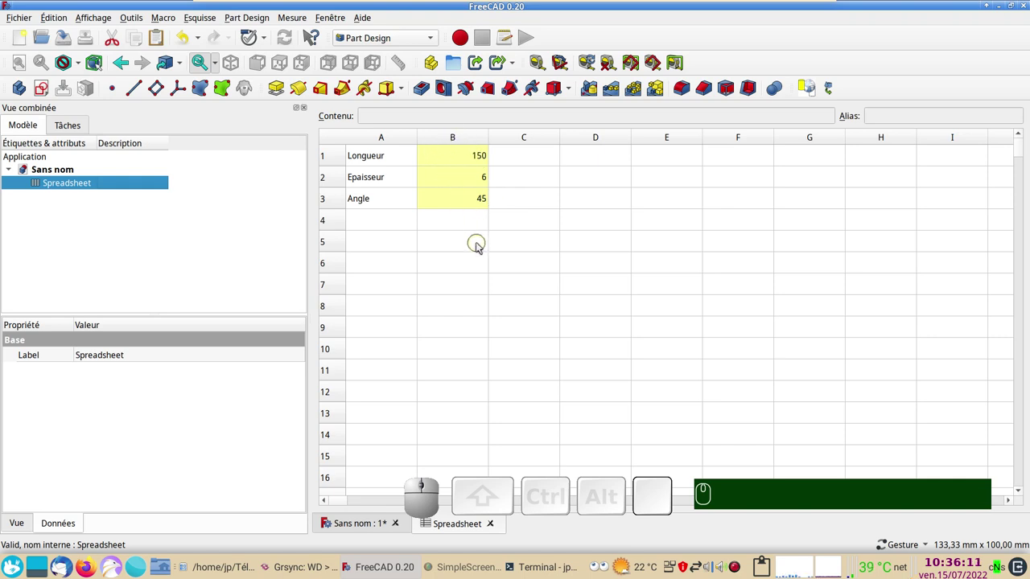
Step: Check the aliases on cells B3, B2 and B1, then select the empty cell B5
{"action": "left_click", "coordinate": [461, 201]}
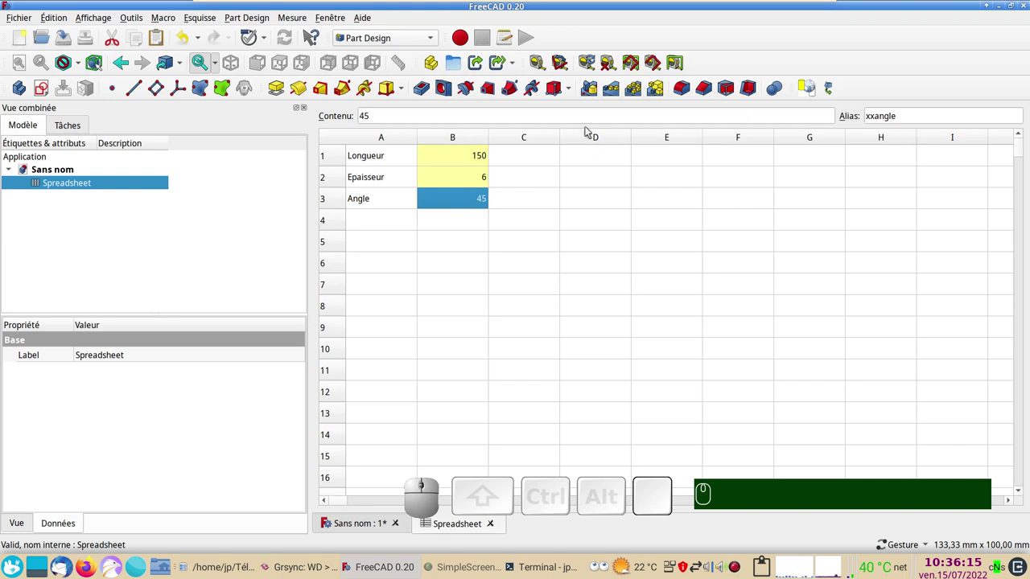
{"action": "left_click", "coordinate": [469, 185]}
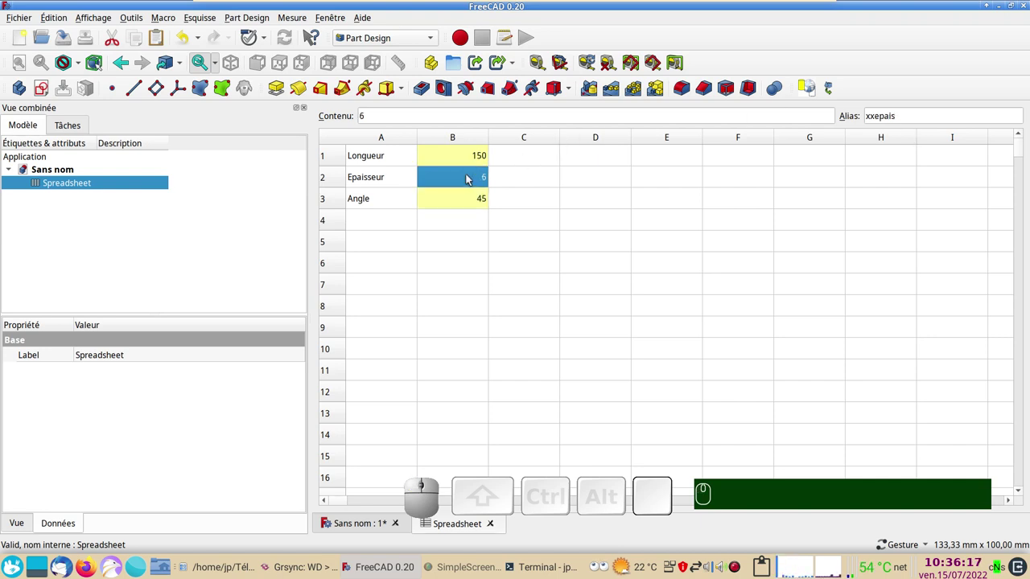
{"action": "left_click", "coordinate": [463, 162]}
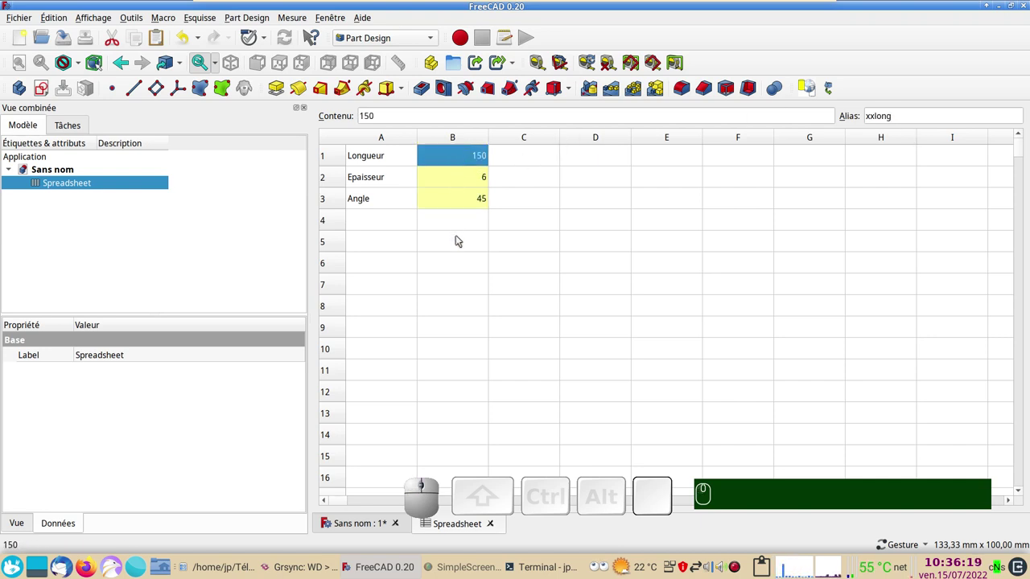
{"action": "left_click", "coordinate": [458, 243]}
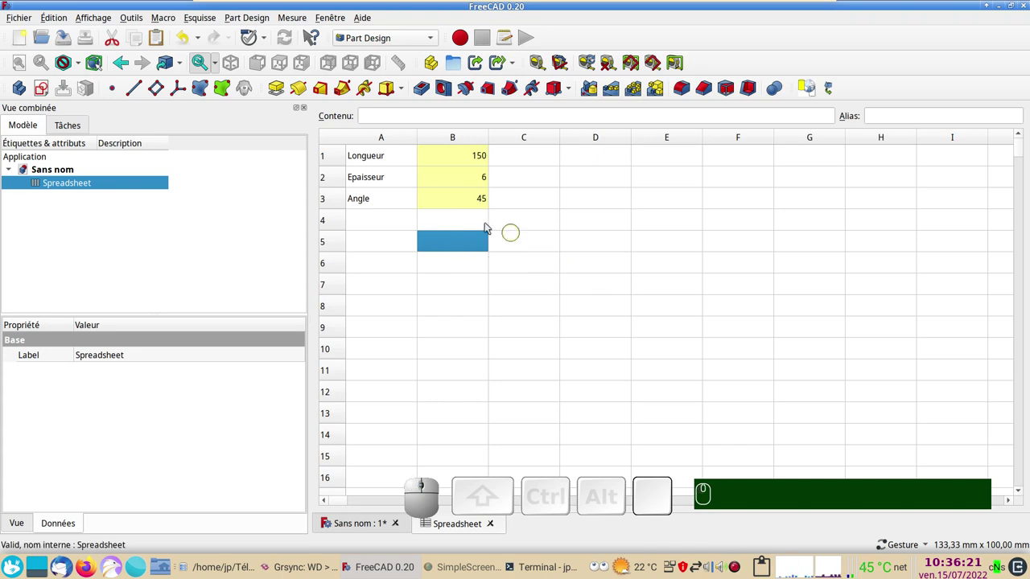
Step: Switch to the Spreadsheet workbench and bring up the alias settings for cell B5
{"action": "left_click", "coordinate": [436, 42]}
{"action": "left_click", "coordinate": [393, 380]}
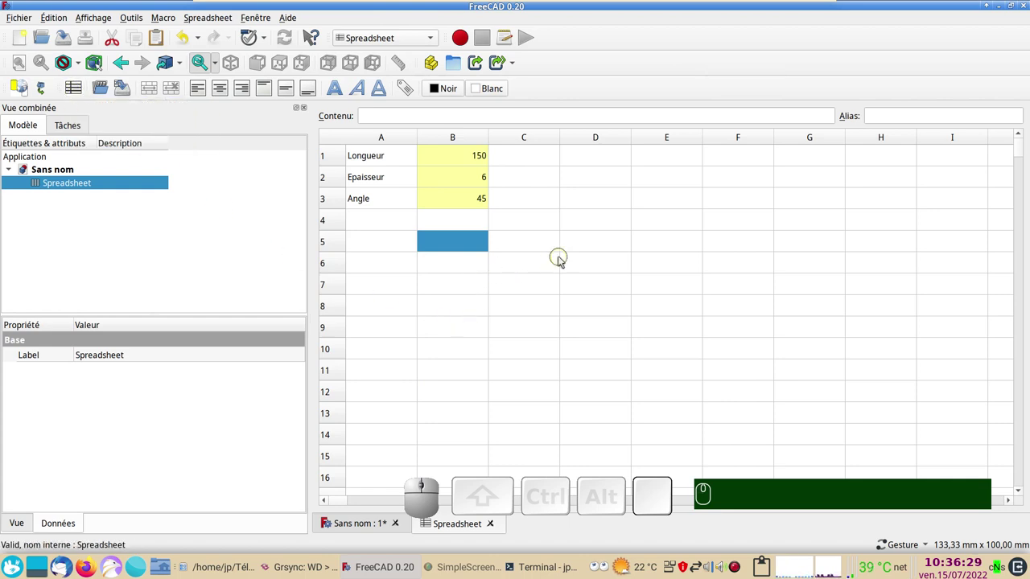
{"action": "left_click", "coordinate": [456, 244]}
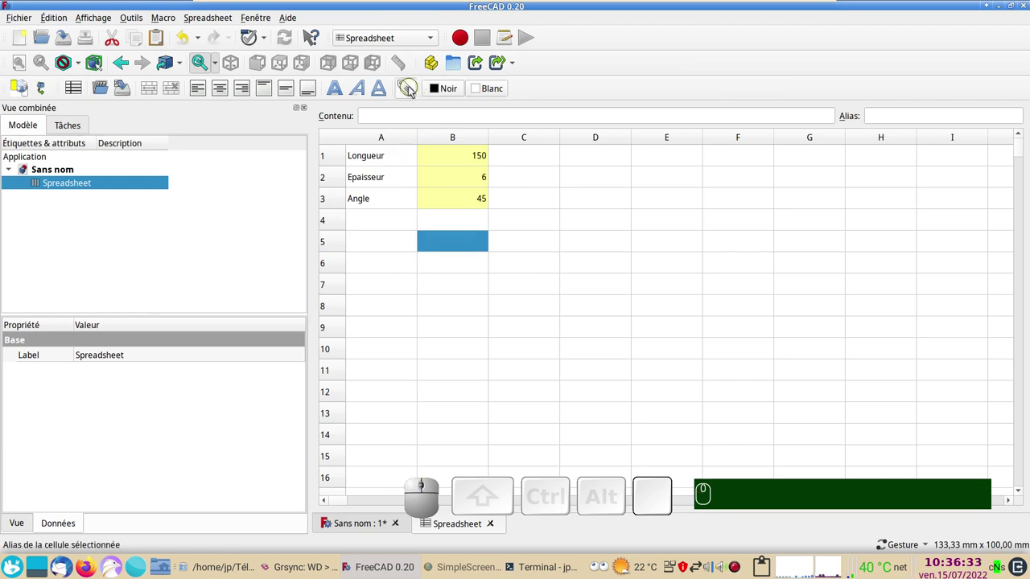
Step: Give cell B5 the trial alias xxcote and verify it on the cell
{"action": "left_click", "coordinate": [413, 91]}
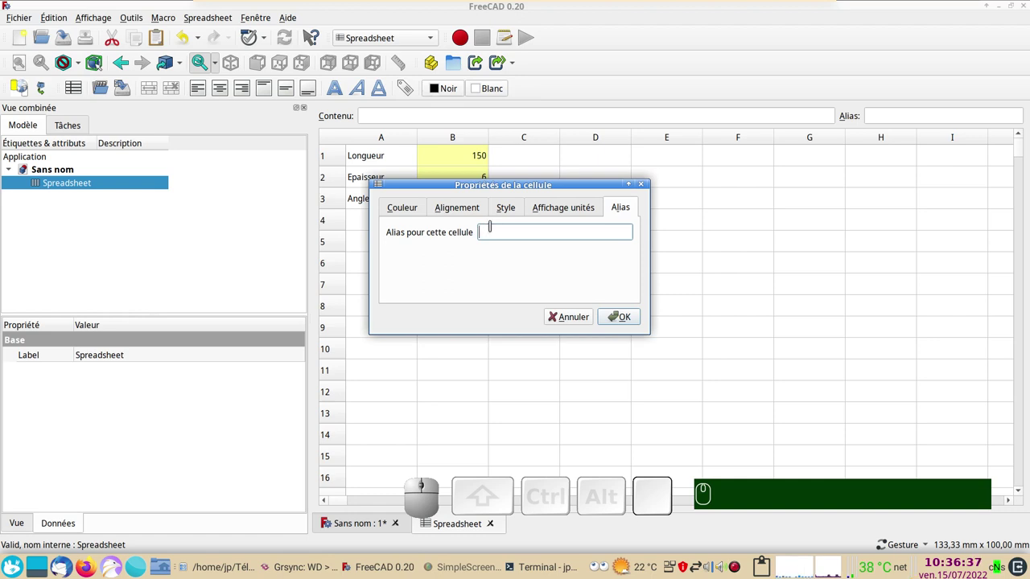
{"action": "type", "text": "xx"}
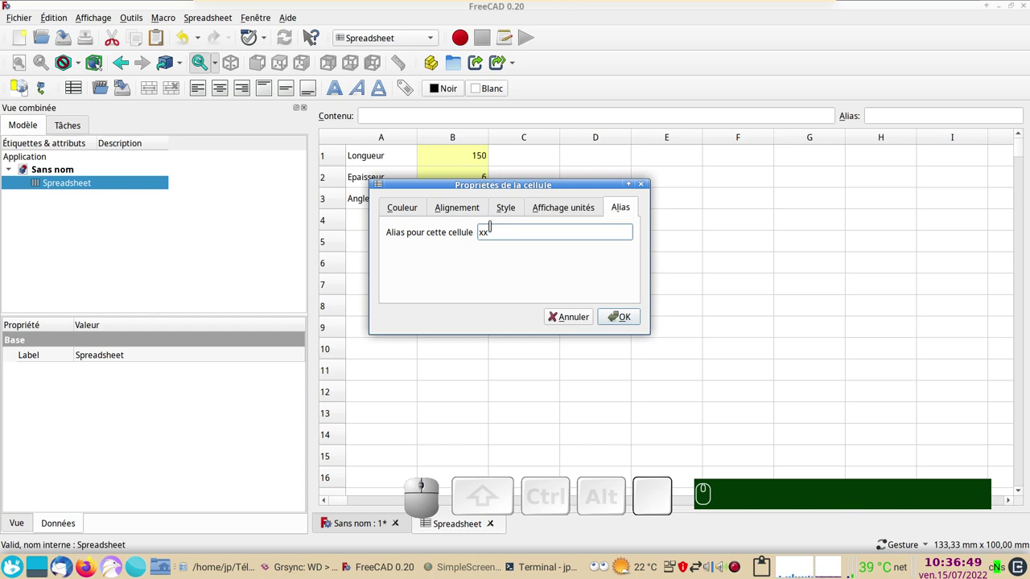
{"action": "type", "text": "cote"}
{"action": "key", "text": "Return"}
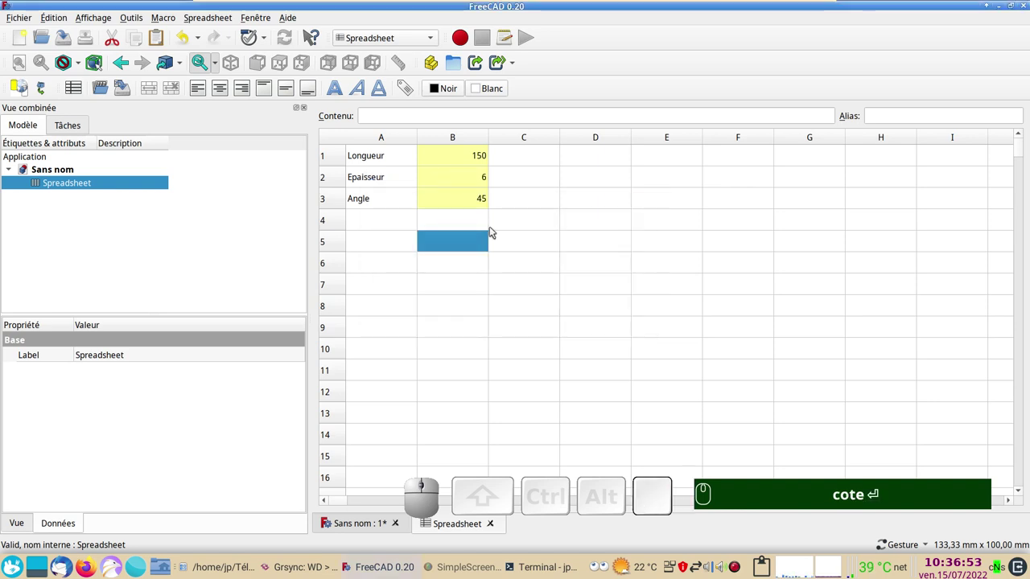
{"action": "left_click", "coordinate": [479, 265]}
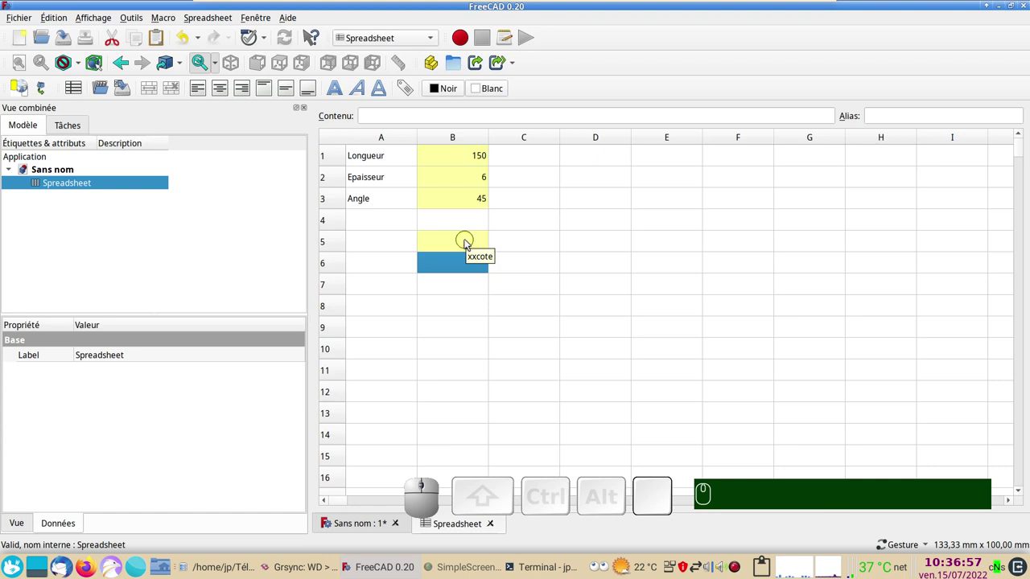
{"action": "left_click", "coordinate": [469, 243]}
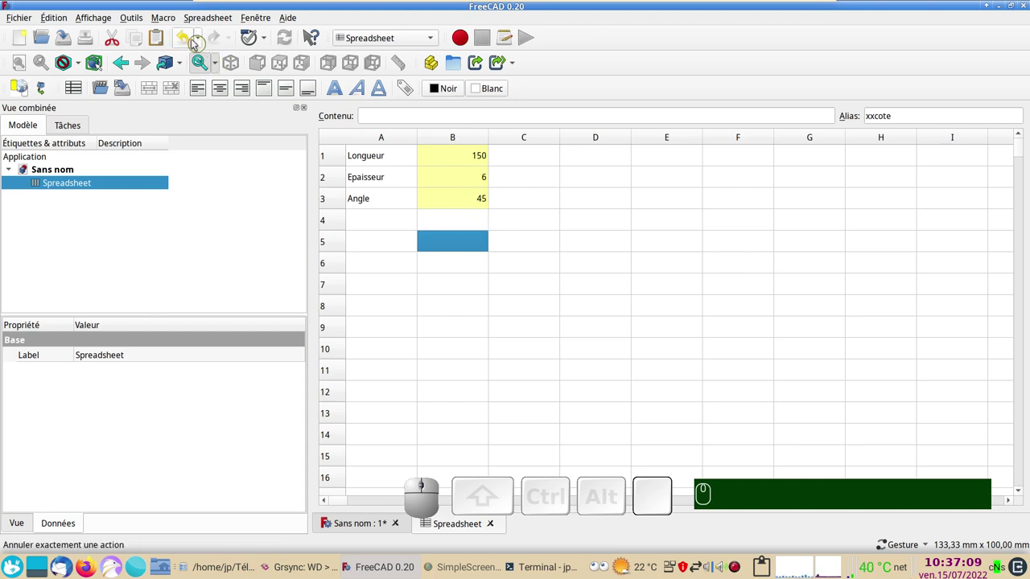
Step: Undo the trial alias and switch to the Part Design workbench
{"action": "left_click", "coordinate": [188, 39]}
{"action": "left_click", "coordinate": [416, 279]}
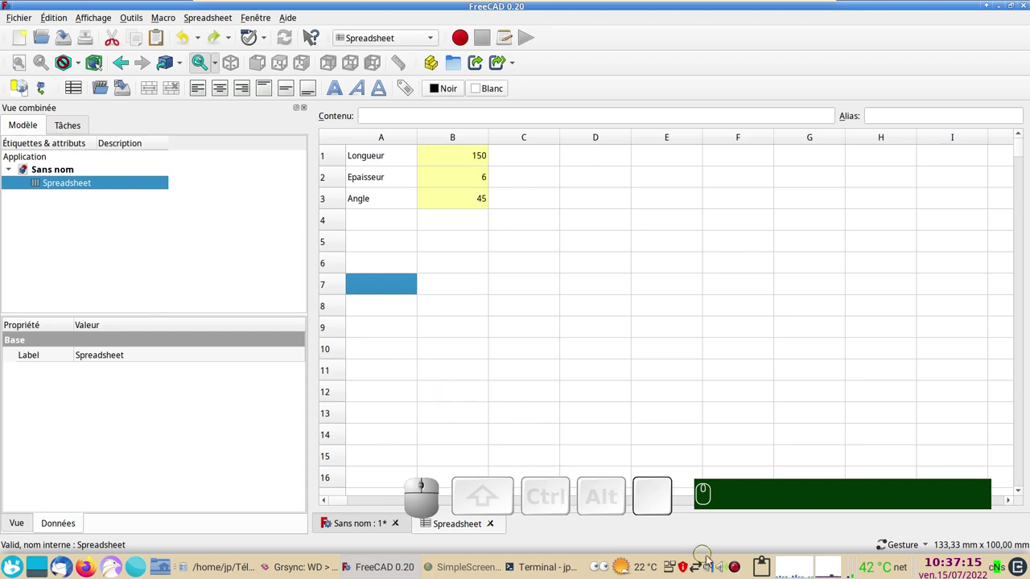
{"action": "left_click", "coordinate": [536, 377]}
{"action": "left_click", "coordinate": [409, 40]}
{"action": "left_click", "coordinate": [441, 211]}
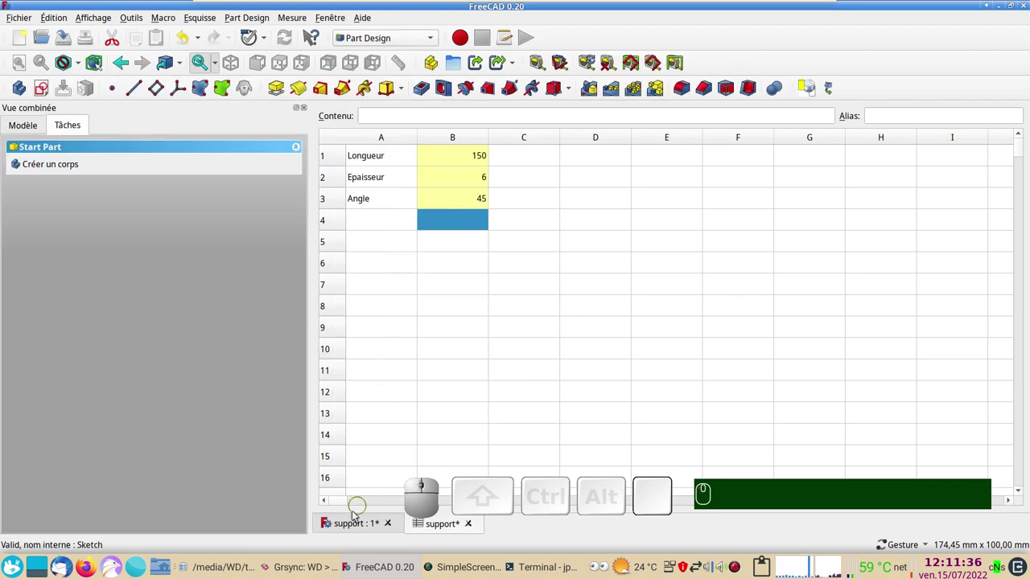
Step: Create a new body and start an empty sketch on its XZ plane
{"action": "left_click", "coordinate": [353, 527]}
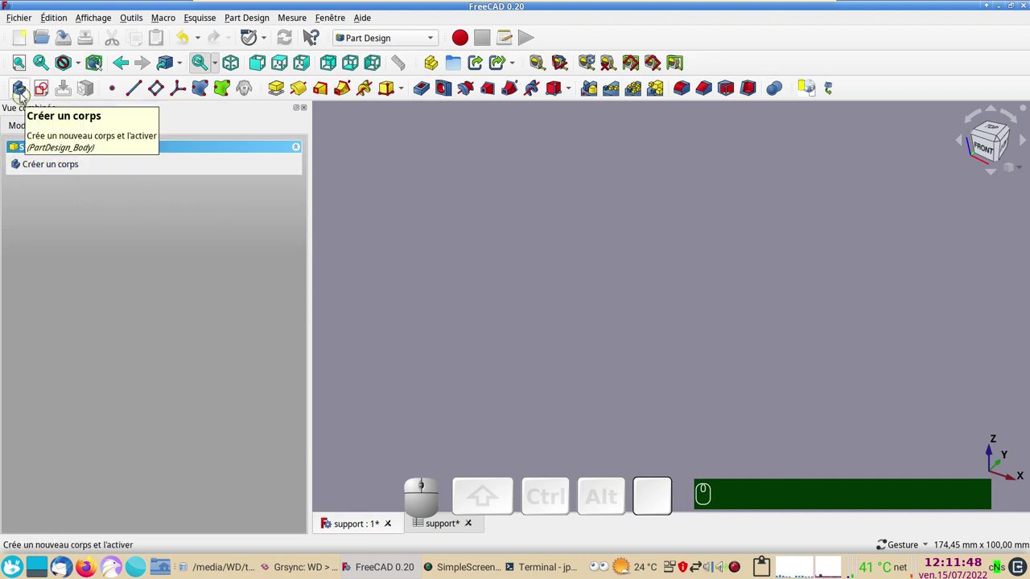
{"action": "left_click", "coordinate": [22, 91]}
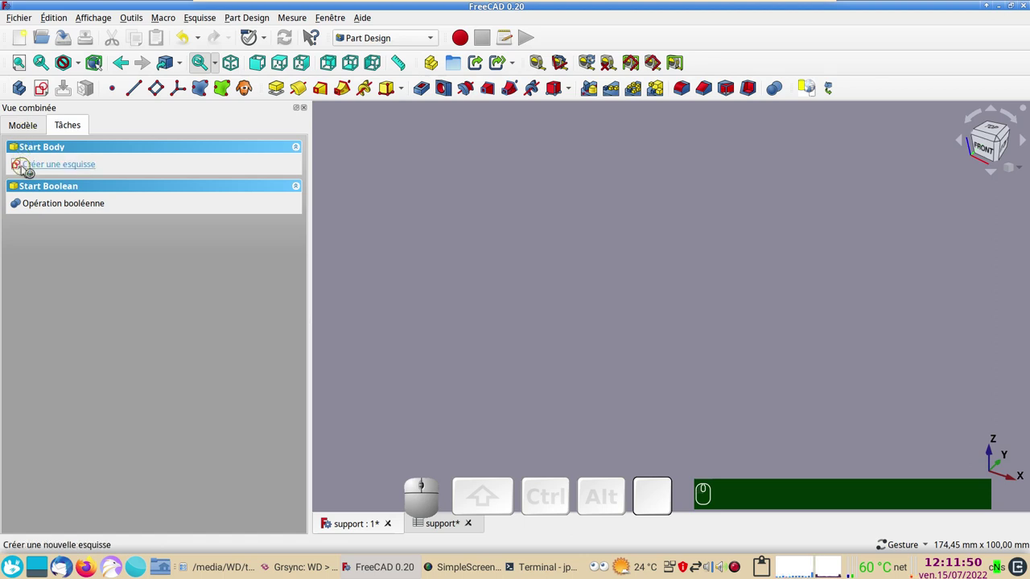
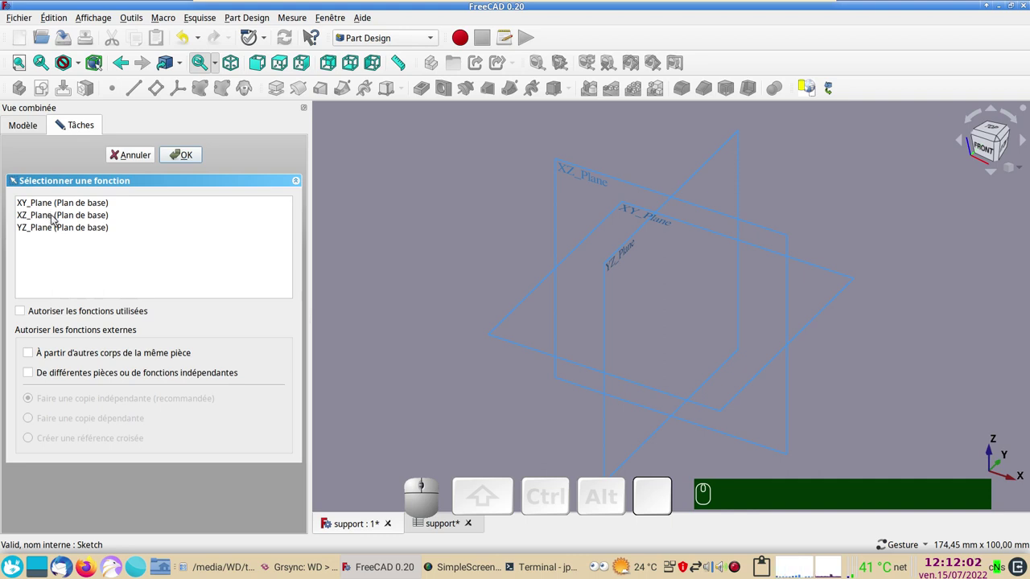
{"action": "left_click", "coordinate": [54, 220]}
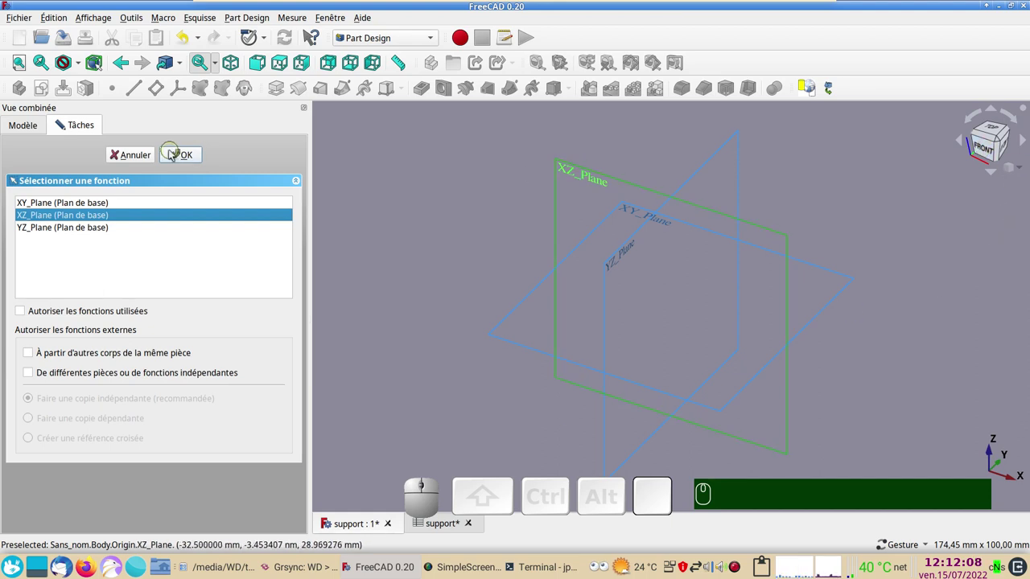
{"action": "left_click", "coordinate": [180, 156]}
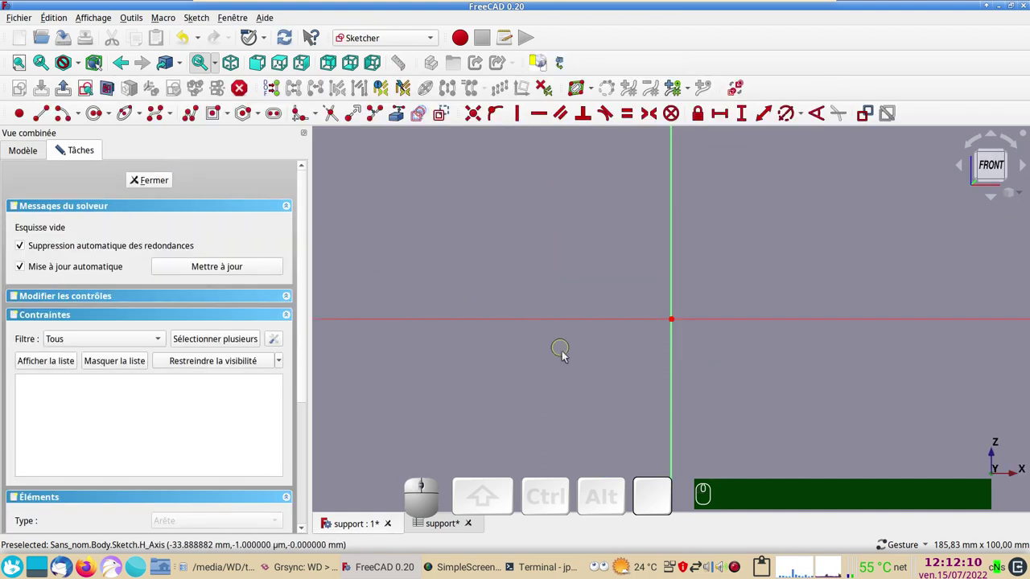
Step: Glance at the spreadsheet values, then draw the bracket outline as a connected polyline with a long diagonal
{"action": "scroll", "scroll_direction": "down", "scroll_amount": 3}
{"action": "left_click_drag", "start_coordinate": [567, 371], "coordinate": [509, 417]}
{"action": "scroll", "scroll_direction": "down", "scroll_amount": 3}
{"action": "left_click", "coordinate": [444, 529]}
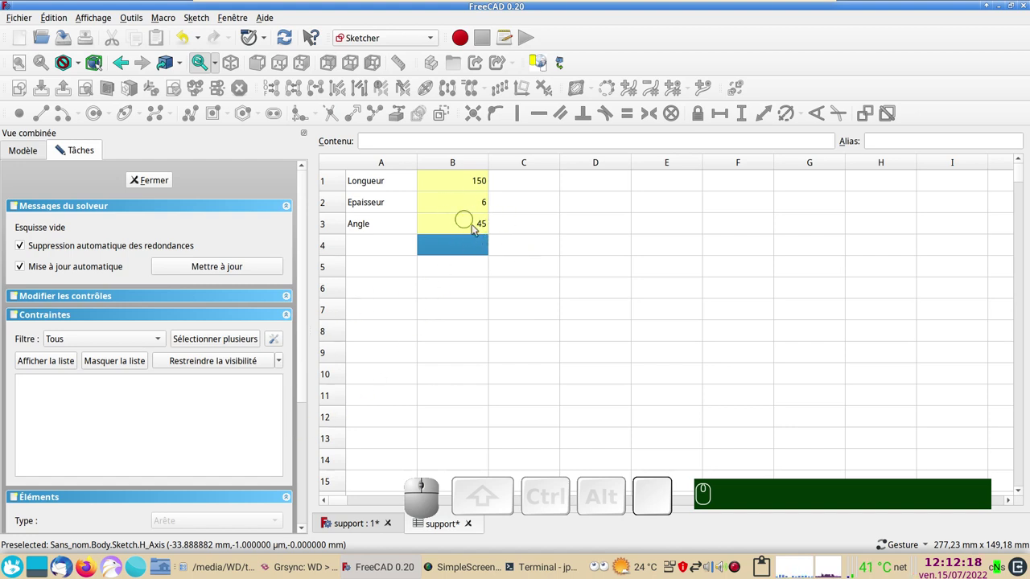
{"action": "left_click", "coordinate": [351, 532]}
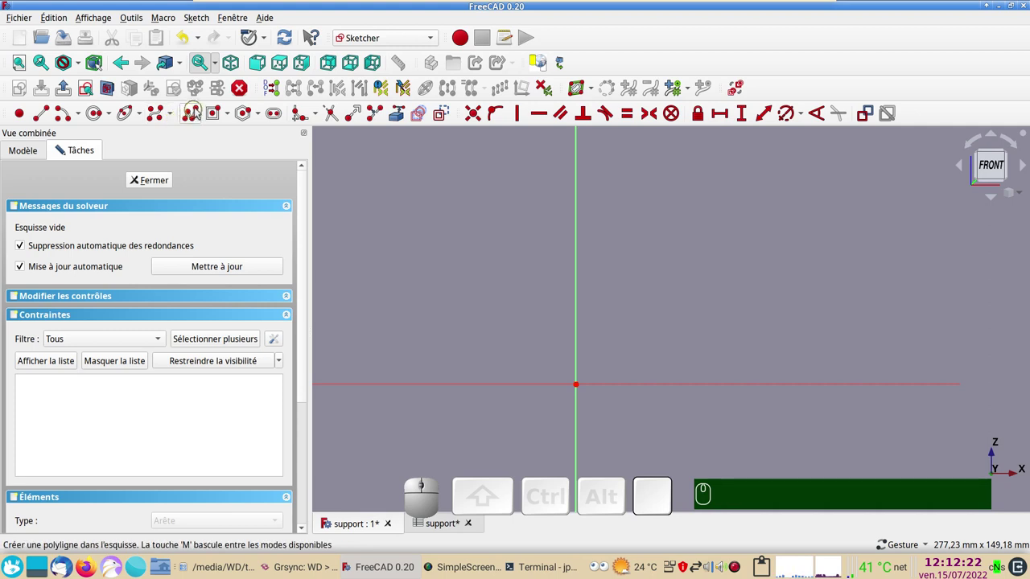
{"action": "left_click", "coordinate": [195, 116]}
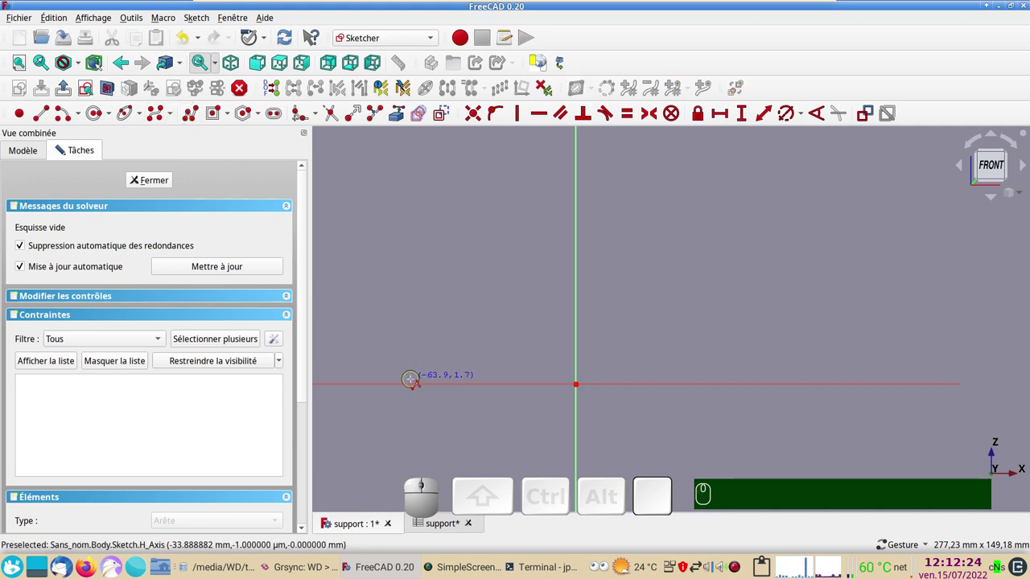
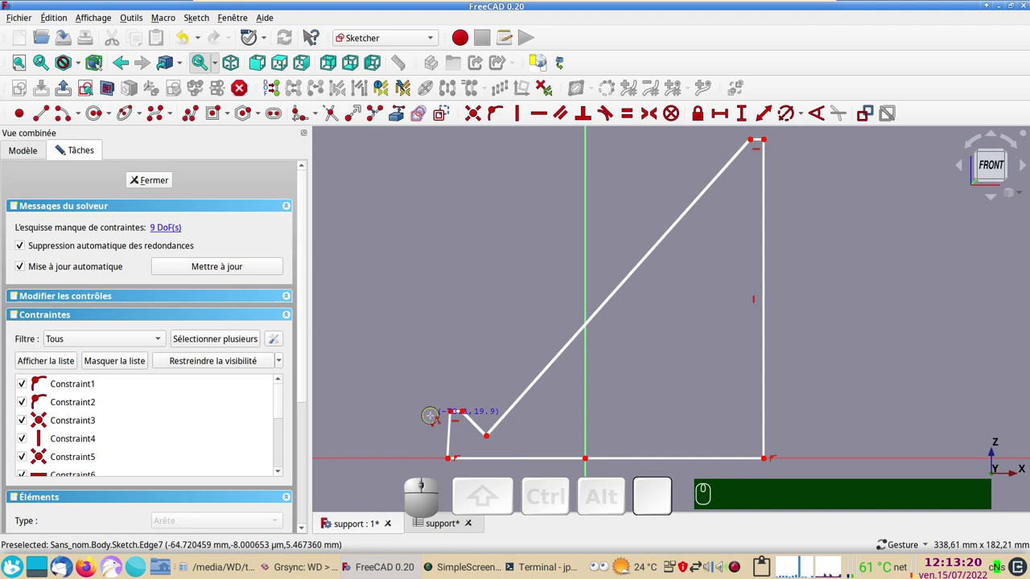
{"action": "right_click", "coordinate": [484, 429]}
Step: Constrain the left edge vertical, a short edge horizontal, and give the top right edge a horizontal distance of 2
{"action": "left_click", "coordinate": [454, 438]}
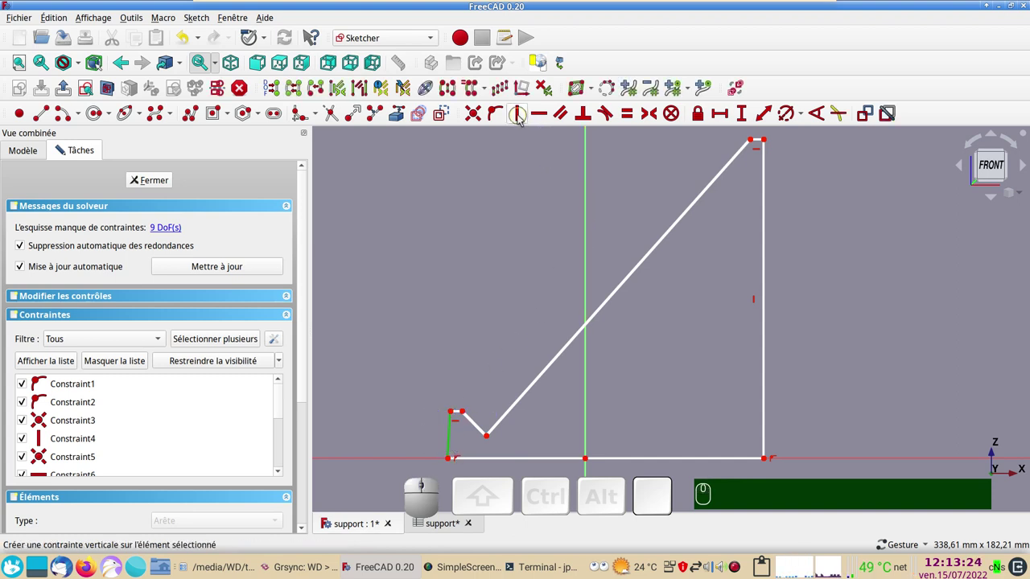
{"action": "key", "text": "v"}
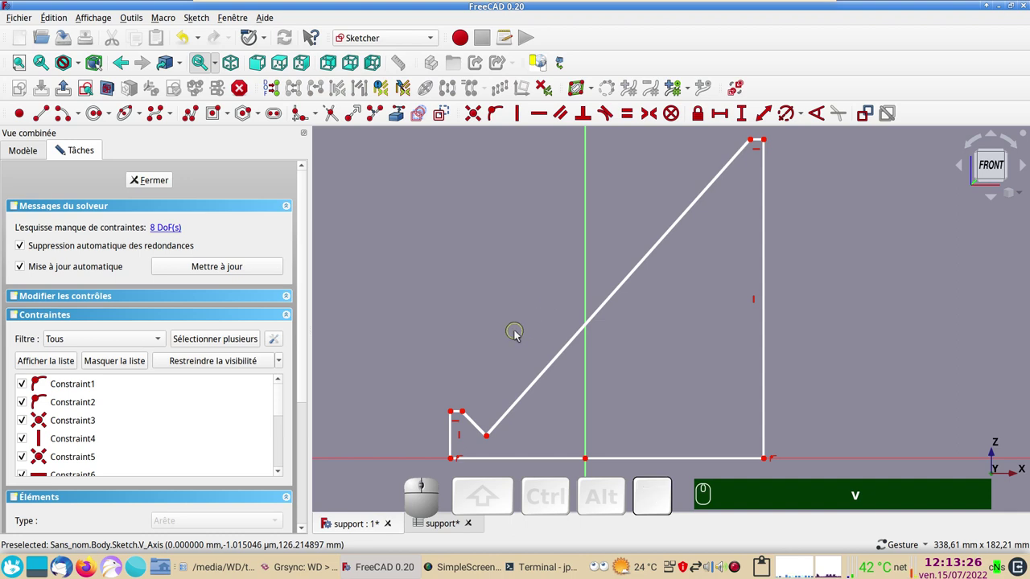
{"action": "left_click", "coordinate": [460, 414]}
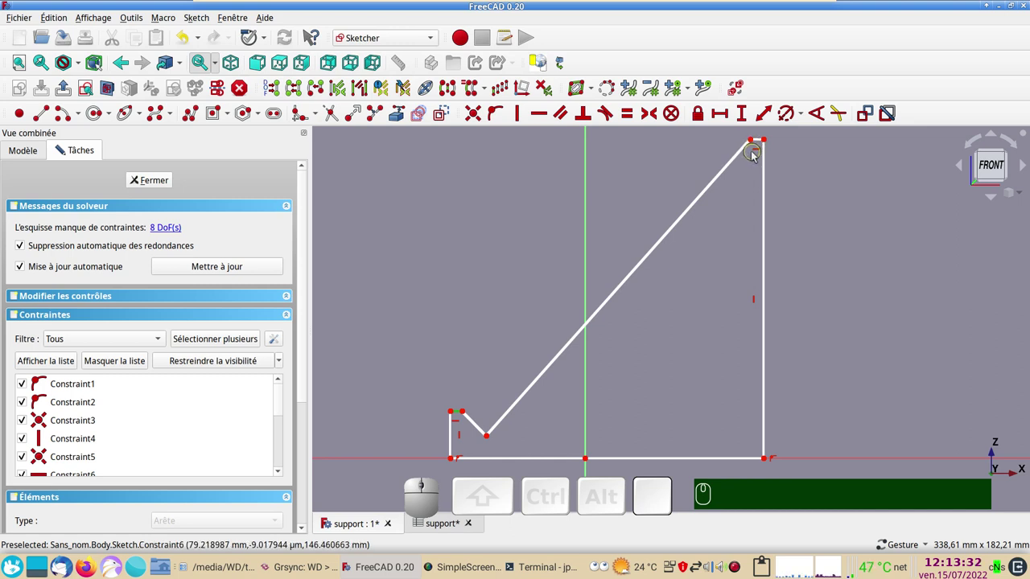
{"action": "left_click", "coordinate": [760, 143]}
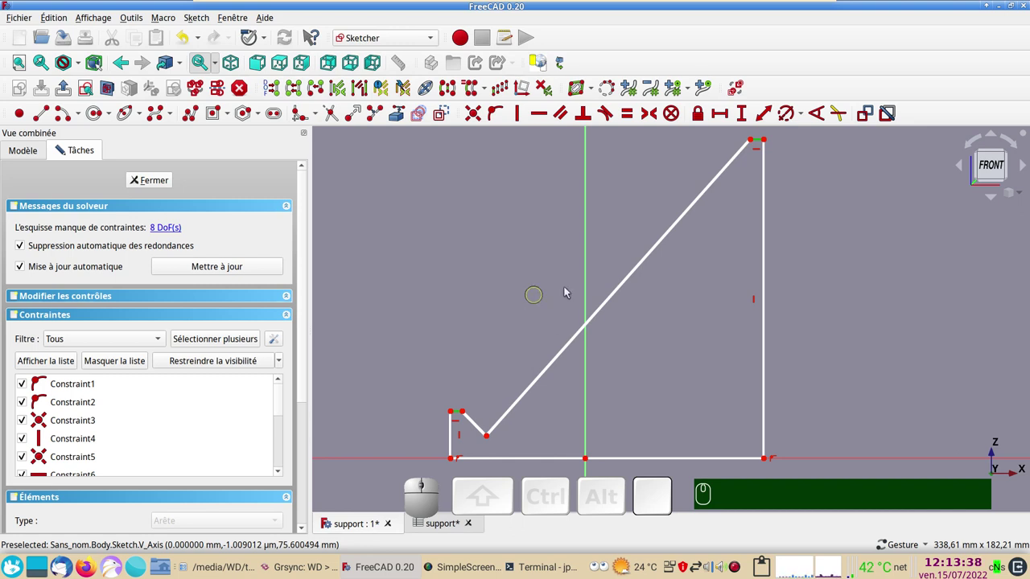
{"action": "key", "text": "e"}
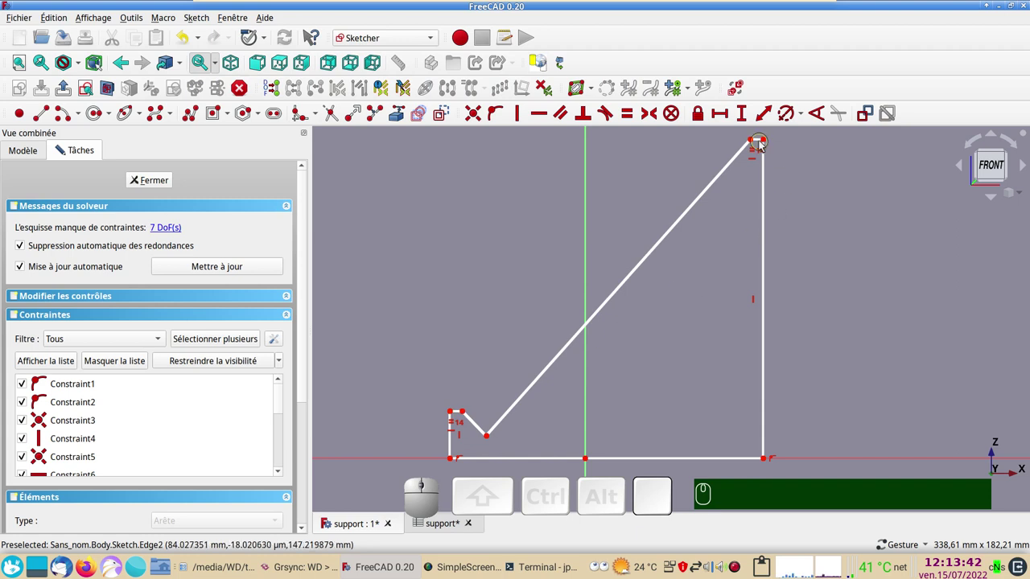
{"action": "left_click", "coordinate": [760, 144]}
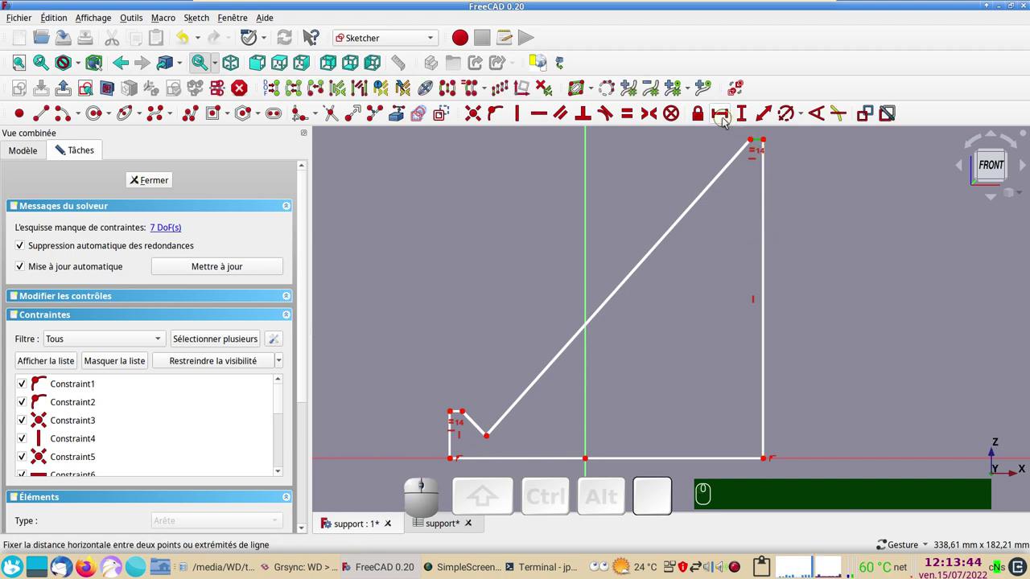
{"action": "left_click", "coordinate": [721, 117]}
{"action": "key", "text": "KP_2"}
{"action": "key", "text": "KP_Enter"}
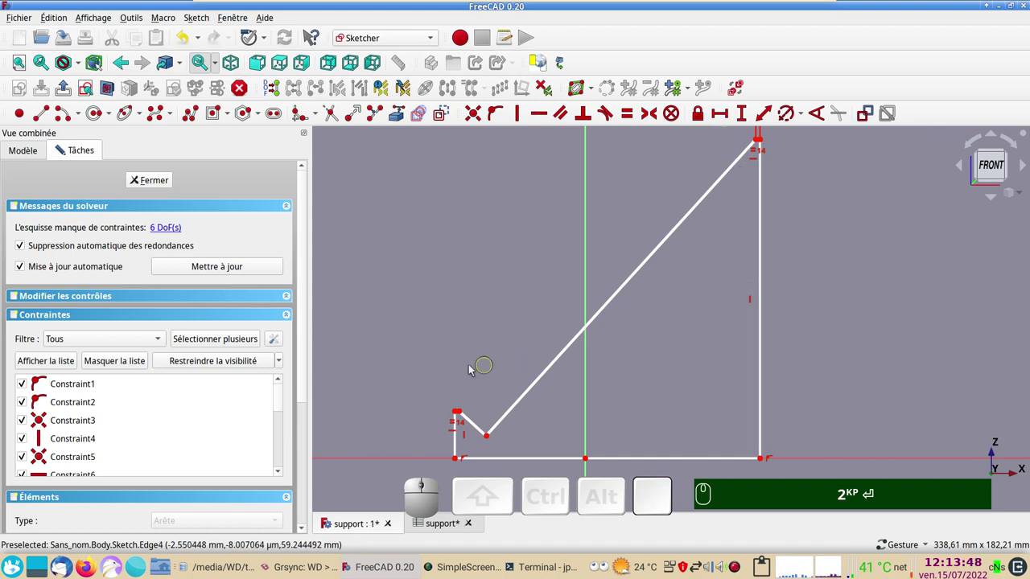
{"action": "scroll", "scroll_direction": "up", "scroll_amount": 3}
{"action": "scroll", "scroll_direction": "down", "scroll_amount": 3}
{"action": "left_click_drag", "start_coordinate": [595, 430], "coordinate": [510, 443]}
{"action": "scroll", "scroll_direction": "down", "scroll_amount": 3}
{"action": "left_click_drag", "start_coordinate": [522, 437], "coordinate": [536, 382]}
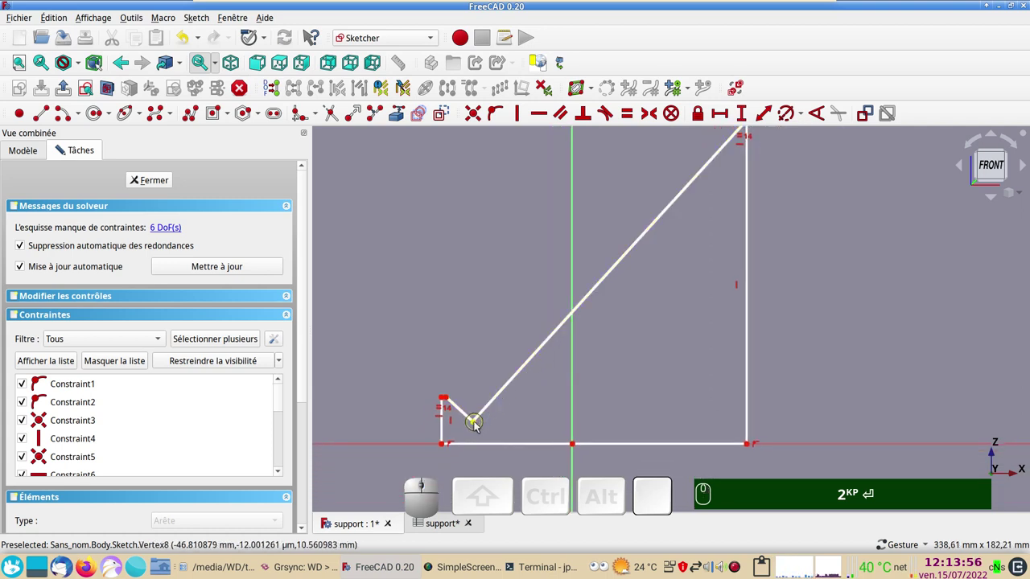
{"action": "left_click_drag", "start_coordinate": [479, 424], "coordinate": [477, 445]}
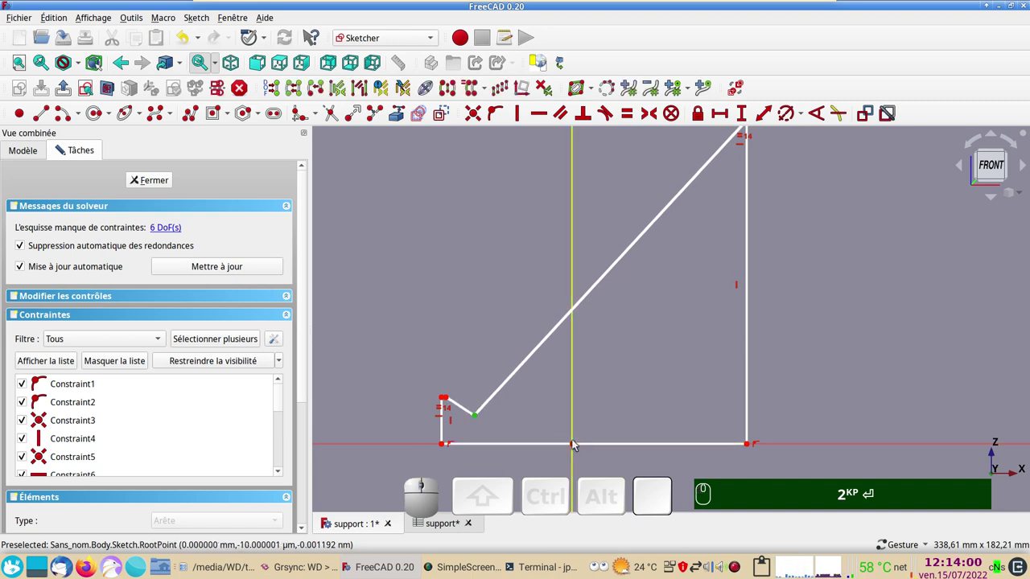
Step: Dimension the small left corner edge to 10 mm
{"action": "left_click", "coordinate": [424, 447]}
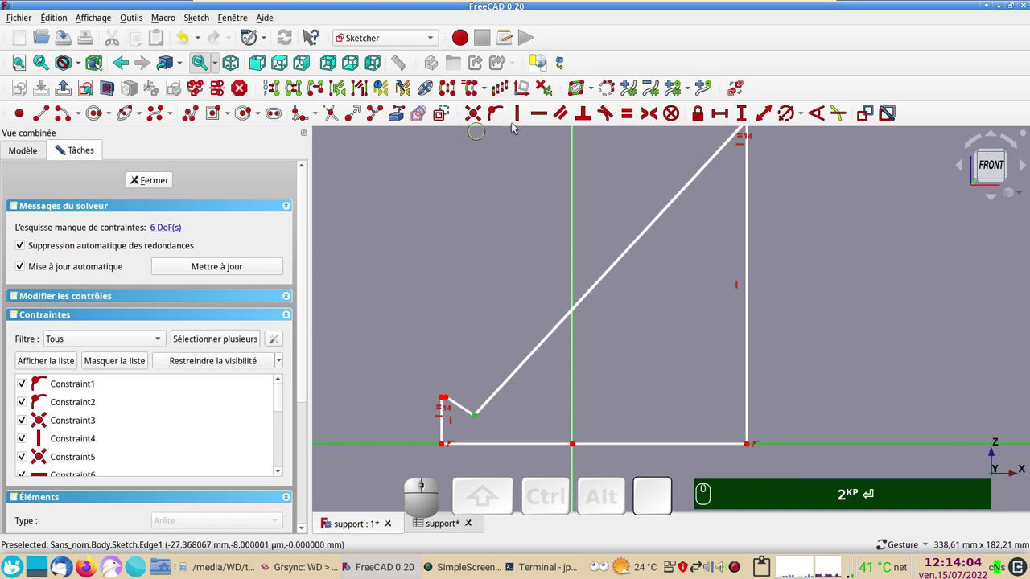
{"action": "left_click", "coordinate": [742, 114]}
{"action": "key", "text": "KP_1"}
{"action": "key", "text": "KP_0"}
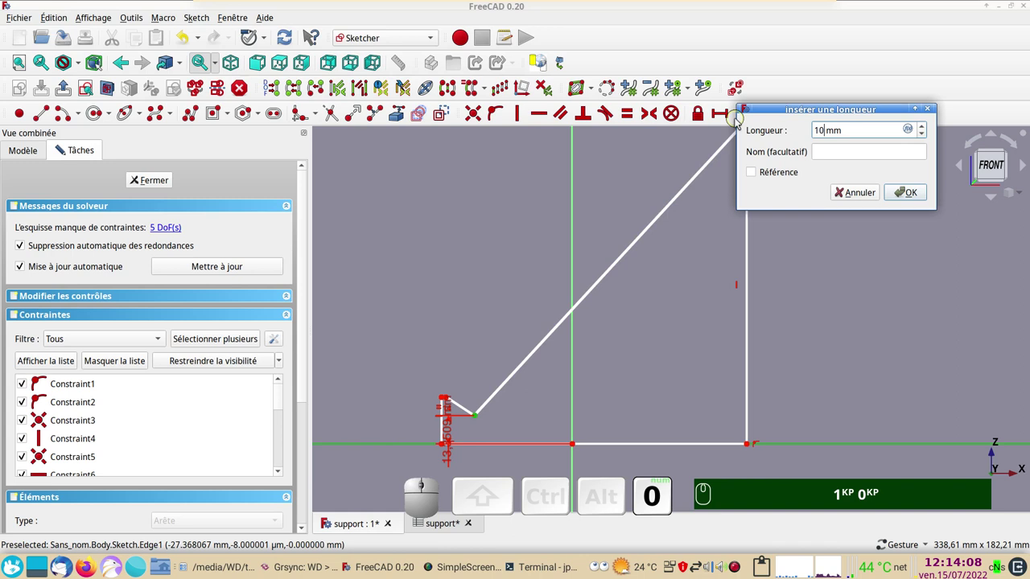
{"action": "key", "text": "Return"}
{"action": "key", "text": "KP_1"}
{"action": "key", "text": "KP_0"}
{"action": "key", "text": "Return"}
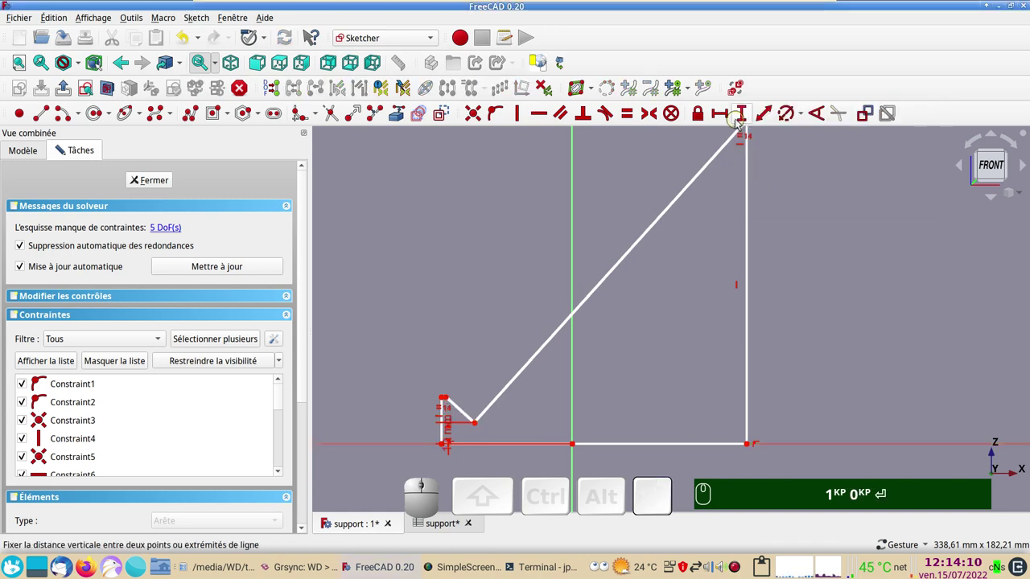
{"action": "scroll", "scroll_direction": "up", "scroll_amount": 3}
{"action": "key", "text": "KP_1"}
{"action": "key", "text": "KP_0"}
{"action": "key", "text": "Return"}
Step: Constrain a 45° angle between the long diagonal and the right vertical side
{"action": "left_click_drag", "start_coordinate": [489, 368], "coordinate": [600, 325]}
{"action": "scroll", "scroll_direction": "down", "scroll_amount": 3}
{"action": "left_click", "coordinate": [628, 217]}
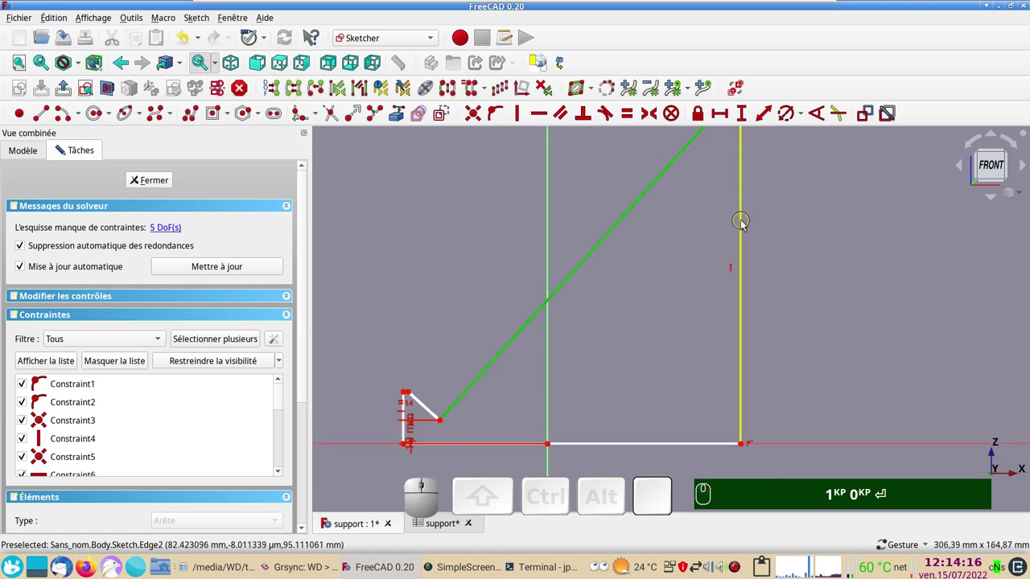
{"action": "left_click", "coordinate": [745, 222]}
{"action": "left_click", "coordinate": [439, 413]}
{"action": "key", "text": "KP_4"}
{"action": "key", "text": "KP_5"}
{"action": "key", "text": "Return"}
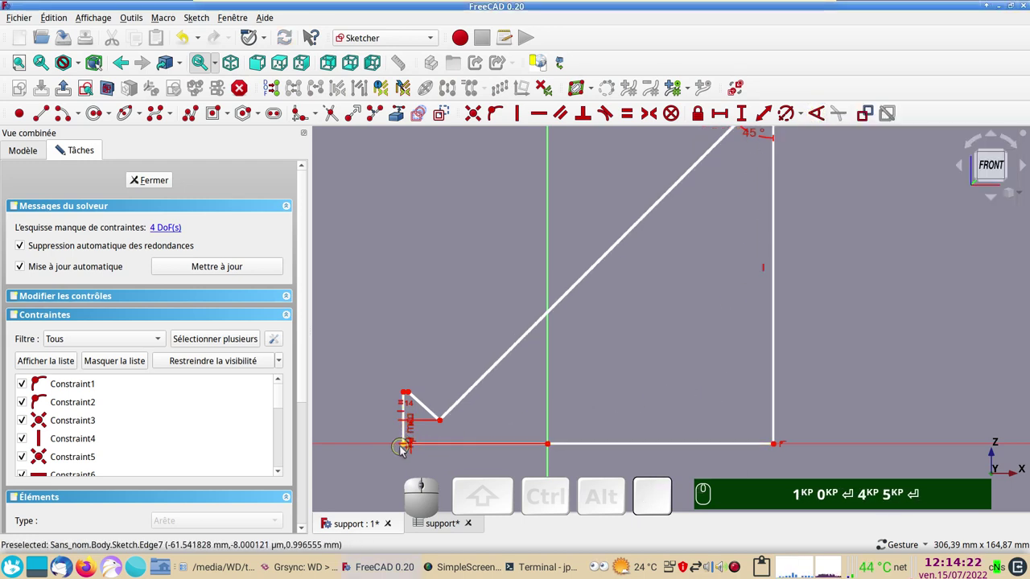
{"action": "left_click_drag", "start_coordinate": [409, 450], "coordinate": [417, 468]}
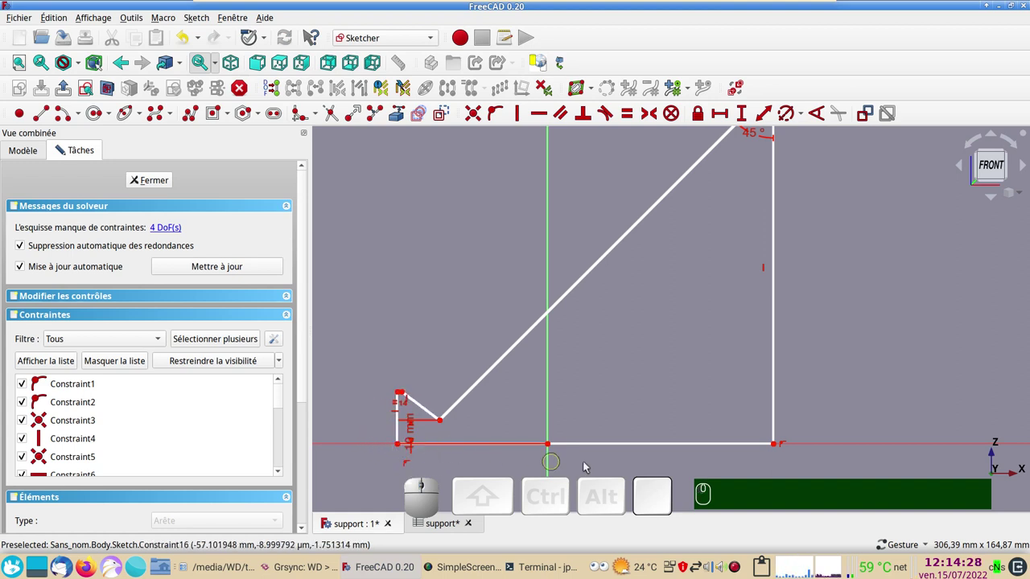
Step: Constrain the bottom edge's horizontal length to Spreadsheet.xxlong, giving 150 mm
{"action": "left_click", "coordinate": [618, 444]}
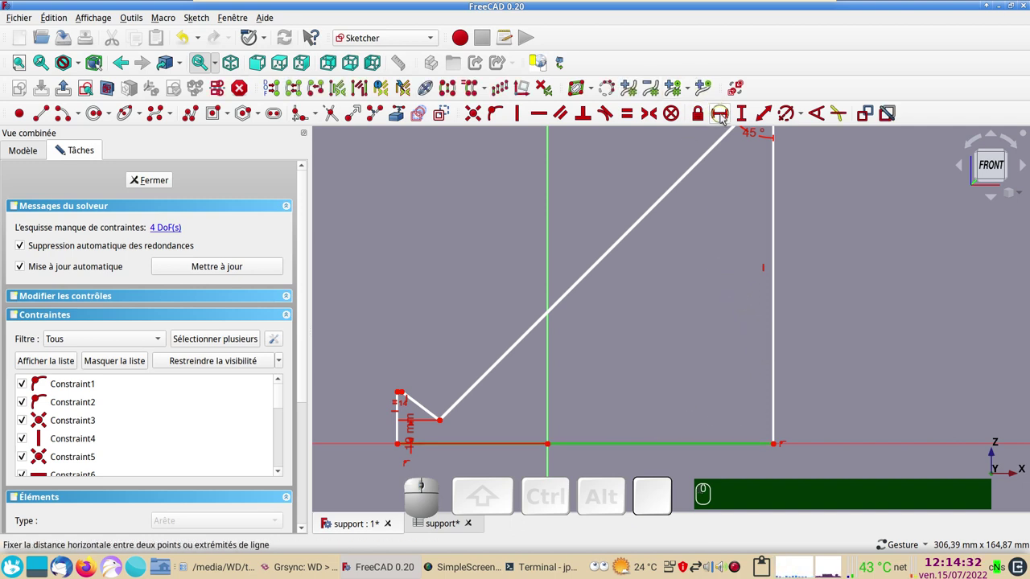
{"action": "left_click", "coordinate": [724, 118]}
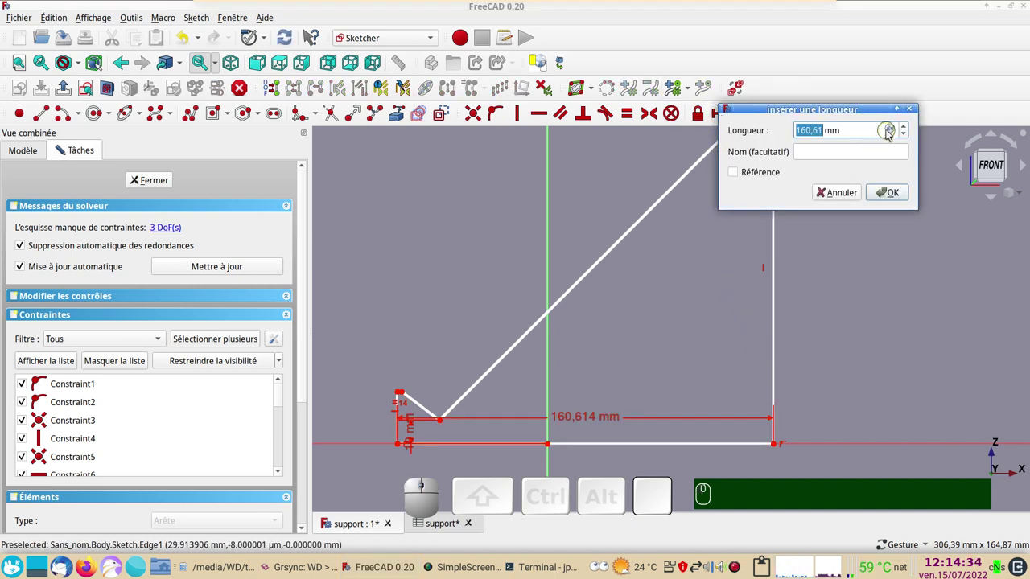
{"action": "left_click", "coordinate": [893, 130]}
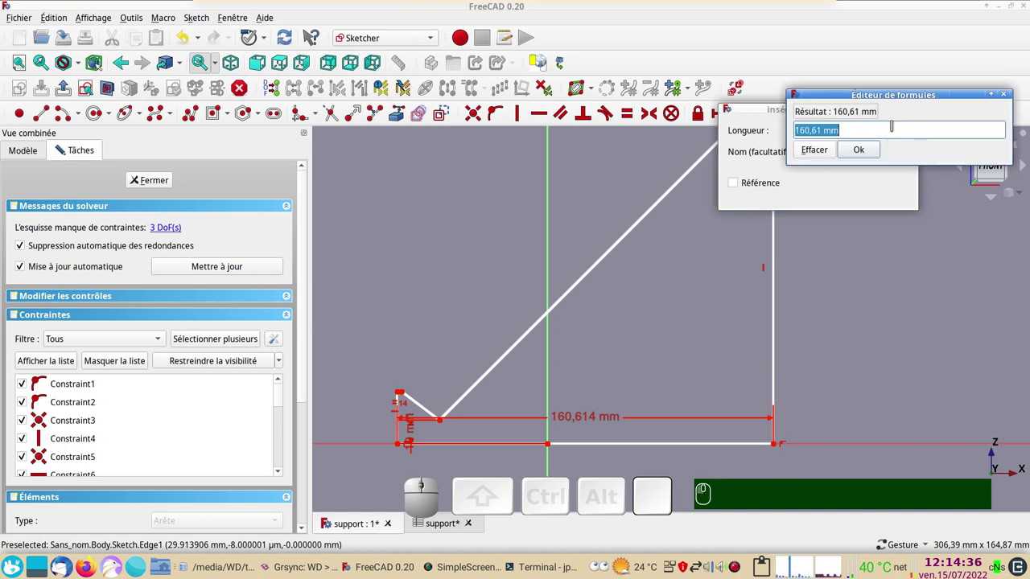
{"action": "key", "text": "ctrl+v"}
{"action": "key", "text": "x"}
{"action": "key", "text": "x"}
{"action": "left_click", "coordinate": [820, 144]}
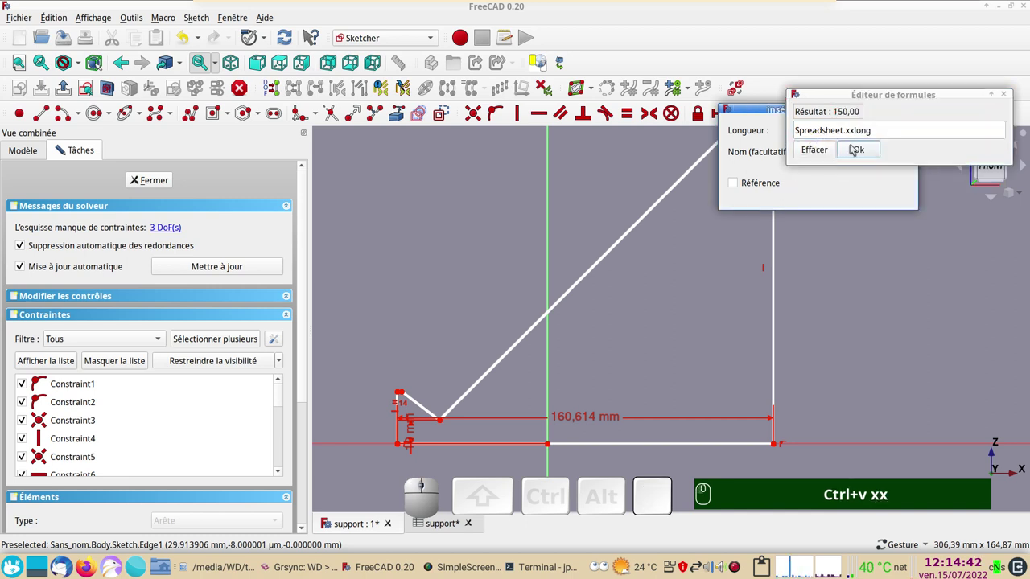
{"action": "left_click", "coordinate": [858, 145]}
{"action": "left_click", "coordinate": [898, 194]}
{"action": "scroll", "scroll_direction": "down", "scroll_amount": 3}
{"action": "right_click", "coordinate": [697, 352]}
{"action": "left_click_drag", "start_coordinate": [617, 344], "coordinate": [620, 486]}
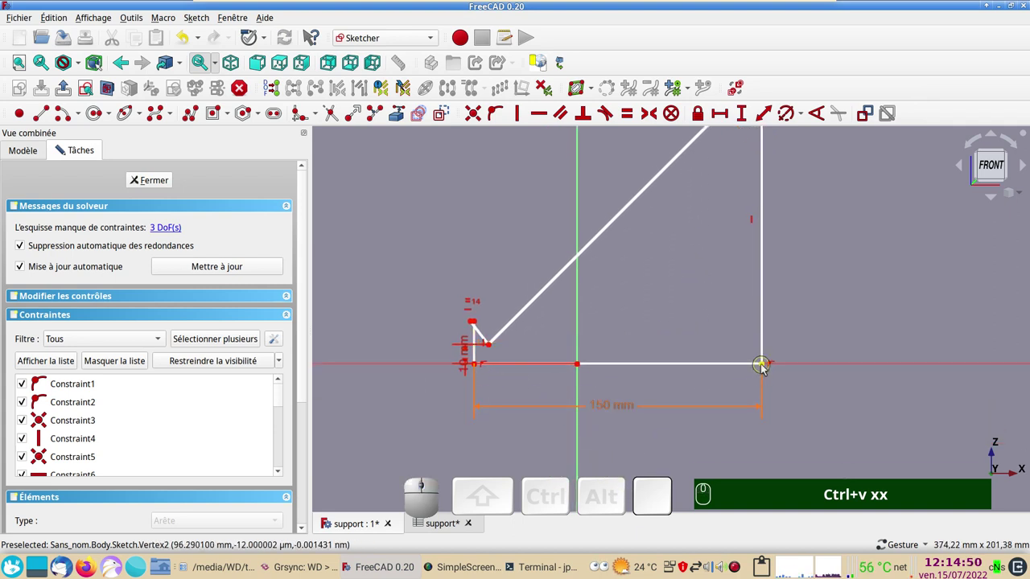
Step: Make the two bottom corner points symmetric about the vertical axis
{"action": "left_click_drag", "start_coordinate": [764, 368], "coordinate": [715, 363]}
{"action": "left_click", "coordinate": [717, 367]}
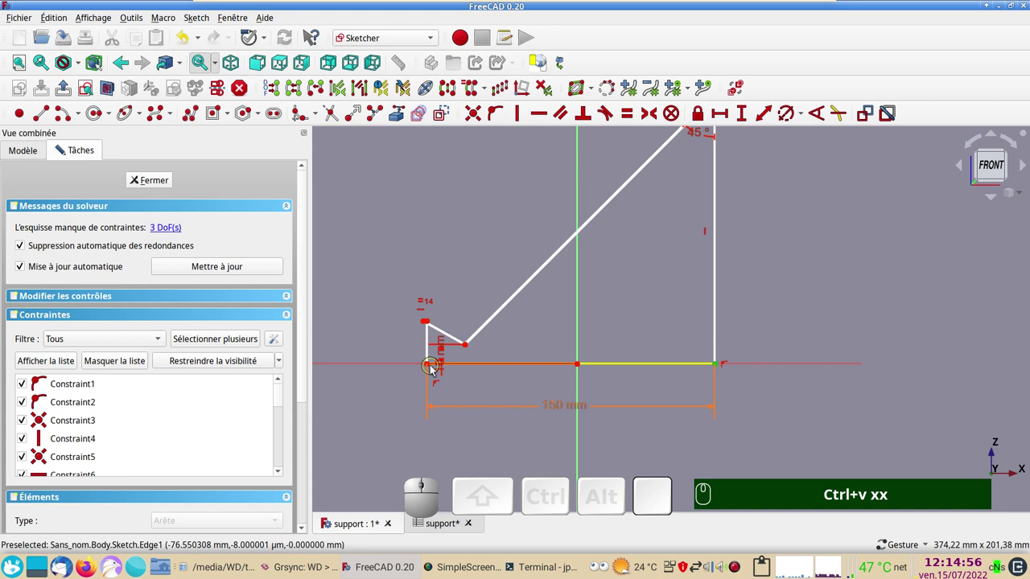
{"action": "left_click", "coordinate": [430, 368]}
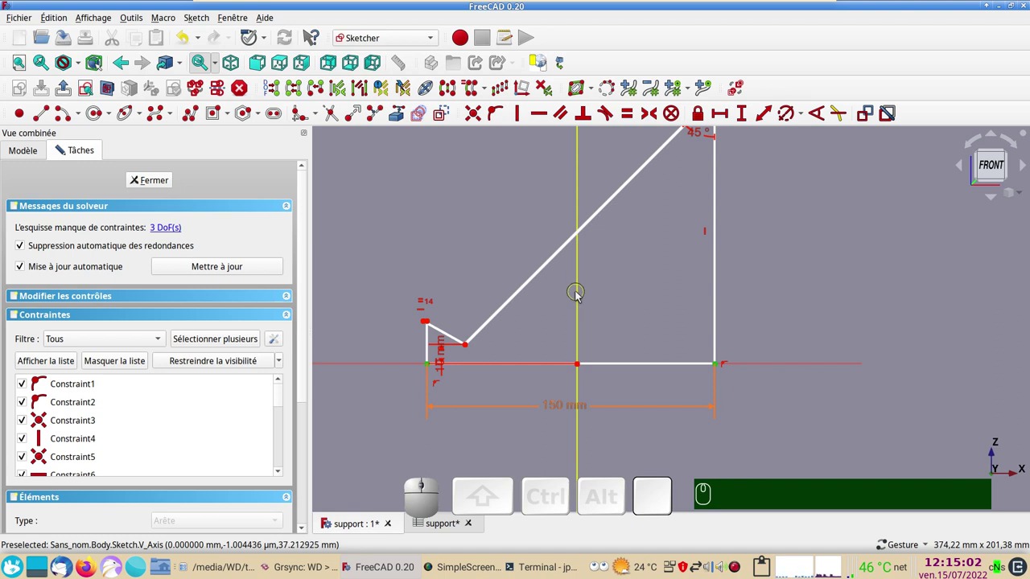
{"action": "left_click", "coordinate": [579, 293]}
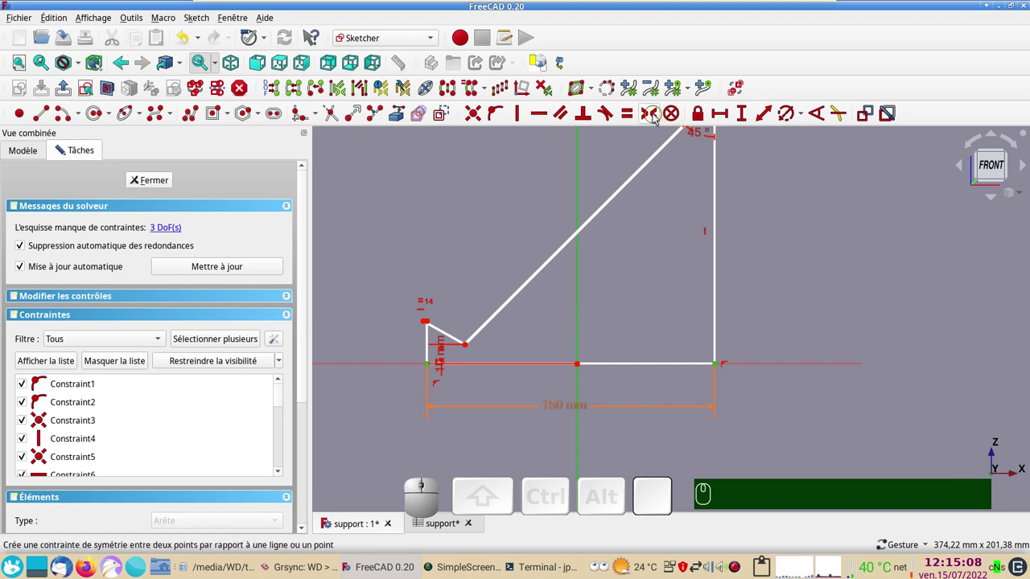
{"action": "key", "text": "s"}
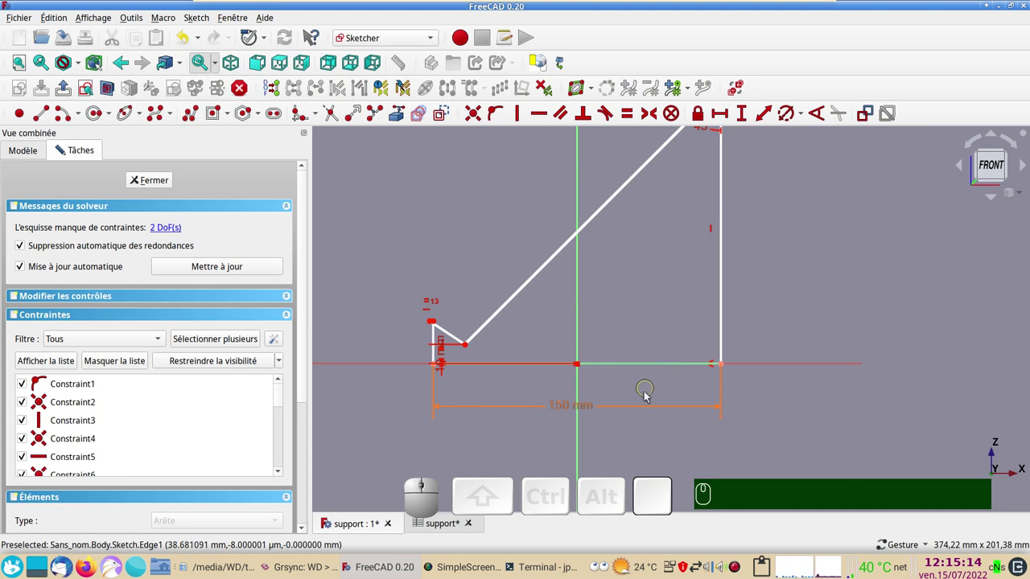
Step: Select the notch's top corner points to set the outline's 2 mm top width
{"action": "scroll", "scroll_direction": "down", "scroll_amount": 3}
{"action": "left_click_drag", "start_coordinate": [813, 320], "coordinate": [587, 352]}
{"action": "left_click_drag", "start_coordinate": [493, 375], "coordinate": [476, 322]}
{"action": "scroll", "scroll_direction": "up", "scroll_amount": 3}
{"action": "left_click_drag", "start_coordinate": [485, 353], "coordinate": [539, 240]}
{"action": "left_click_drag", "start_coordinate": [485, 320], "coordinate": [531, 344]}
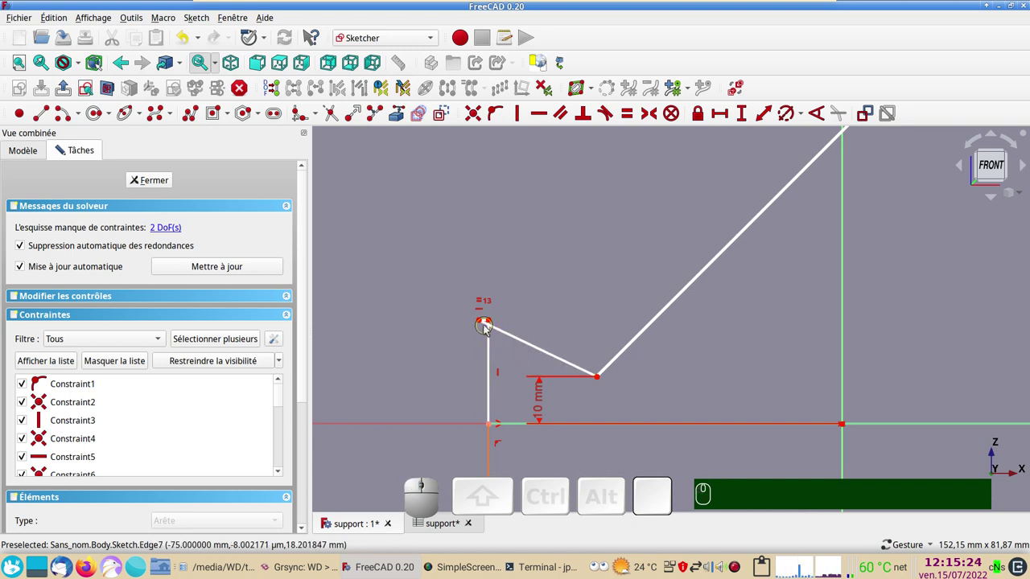
{"action": "left_click", "coordinate": [488, 325]}
{"action": "scroll", "scroll_direction": "up", "scroll_amount": 3}
{"action": "left_click", "coordinate": [509, 314]}
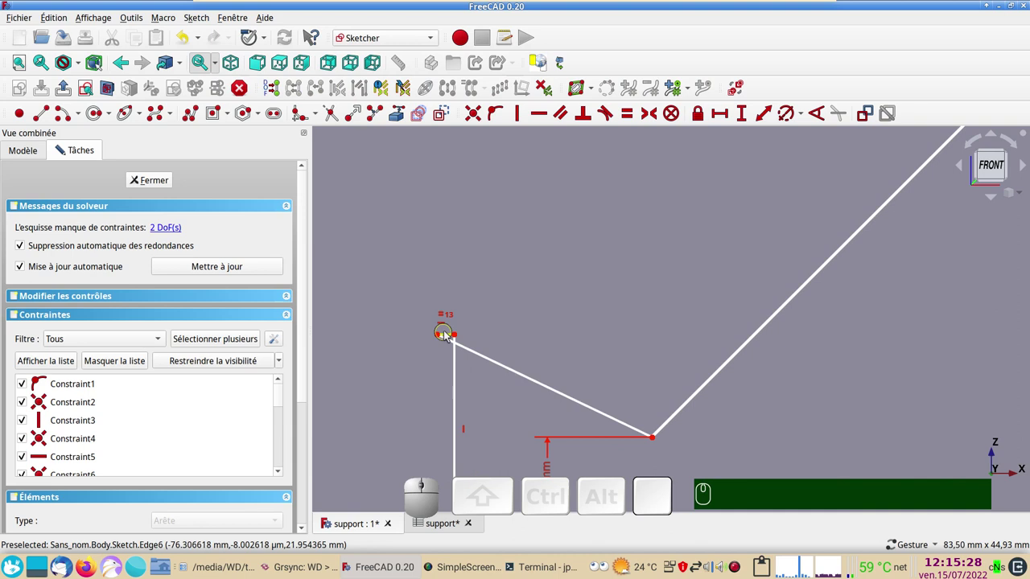
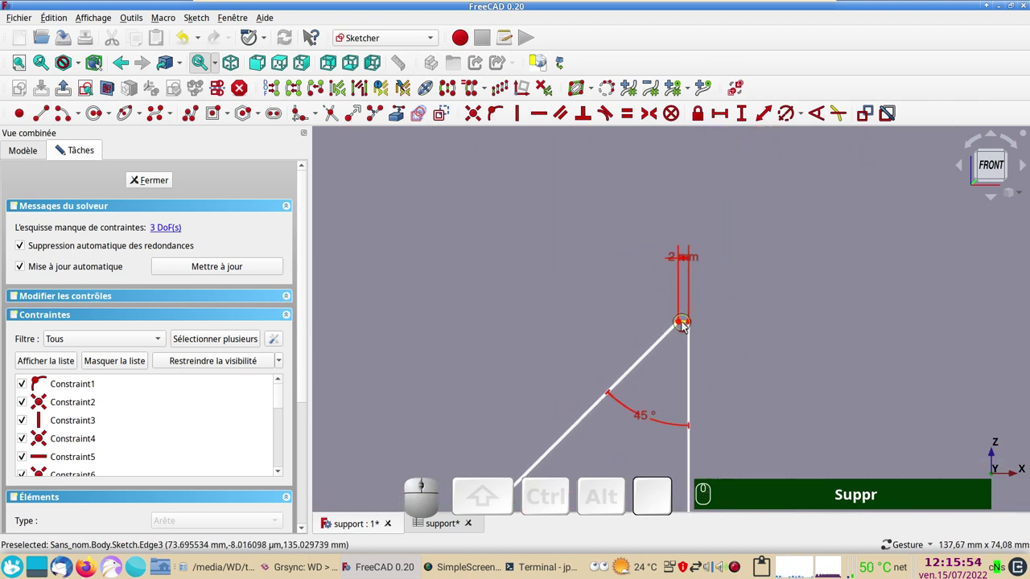
Step: Make the short notch edge perpendicular to the long diagonal edge
{"action": "left_click", "coordinate": [685, 324]}
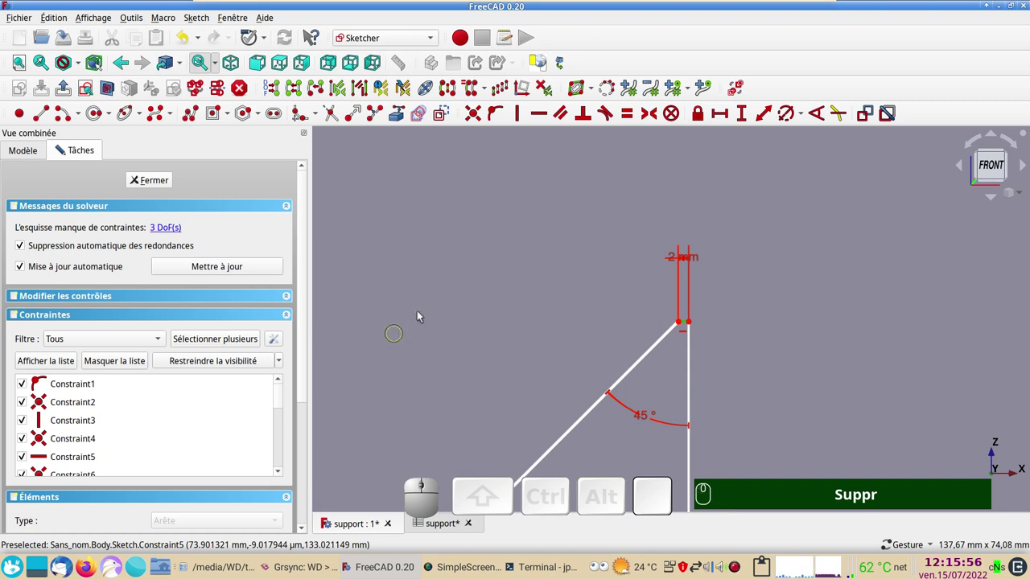
{"action": "key", "text": "e"}
{"action": "scroll", "scroll_direction": "down", "scroll_amount": 3}
{"action": "left_click_drag", "start_coordinate": [469, 349], "coordinate": [460, 339]}
{"action": "left_click_drag", "start_coordinate": [458, 339], "coordinate": [605, 270]}
{"action": "scroll", "scroll_direction": "up", "scroll_amount": 3}
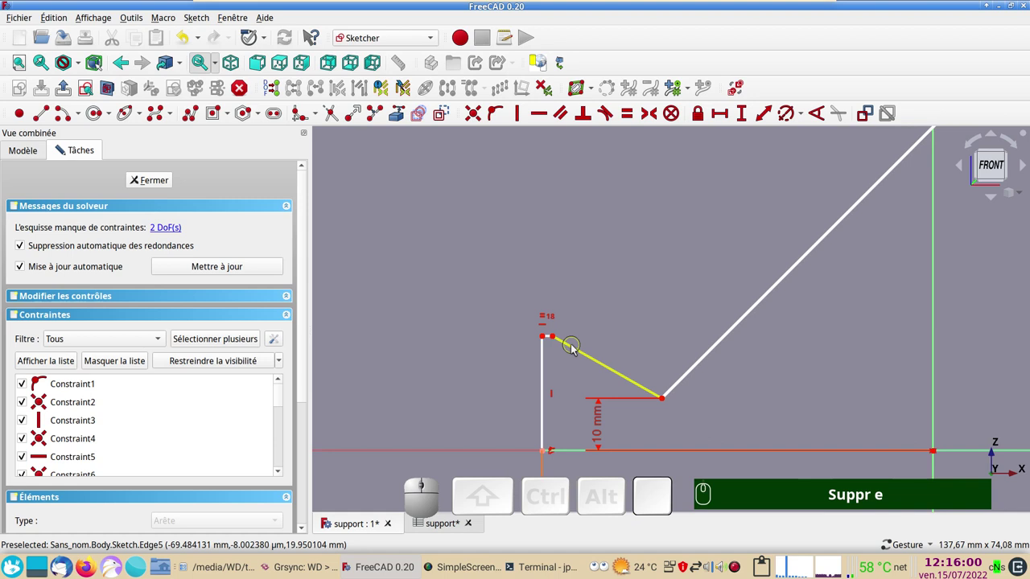
{"action": "scroll", "scroll_direction": "down", "scroll_amount": 3}
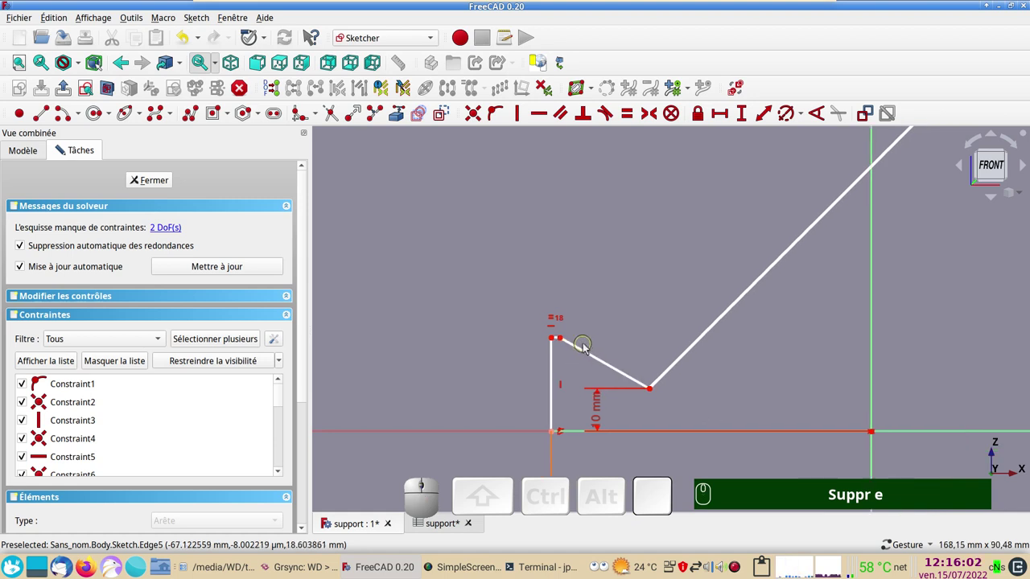
{"action": "scroll", "scroll_direction": "down", "scroll_amount": 3}
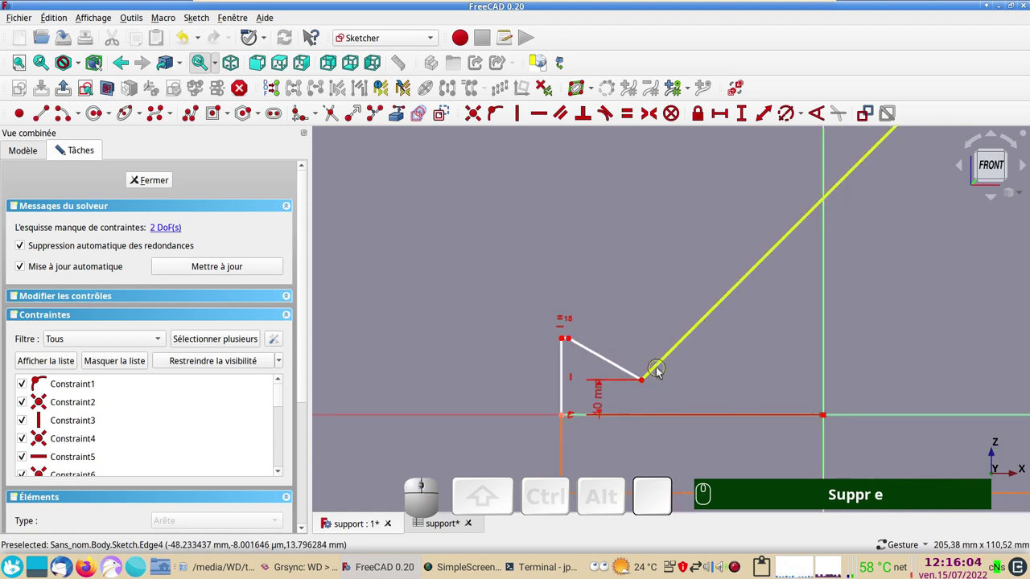
{"action": "left_click", "coordinate": [659, 372]}
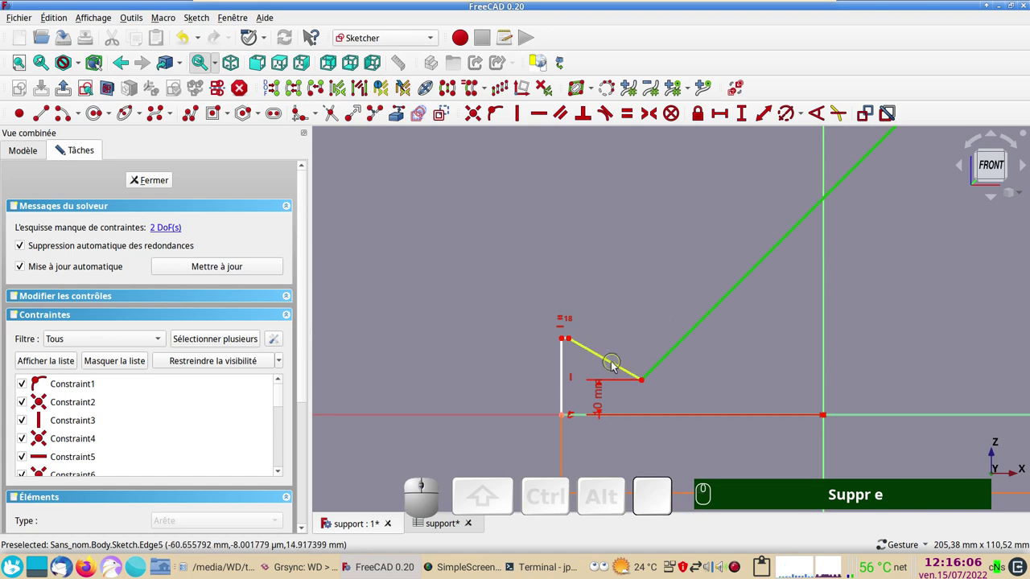
{"action": "left_click", "coordinate": [615, 367]}
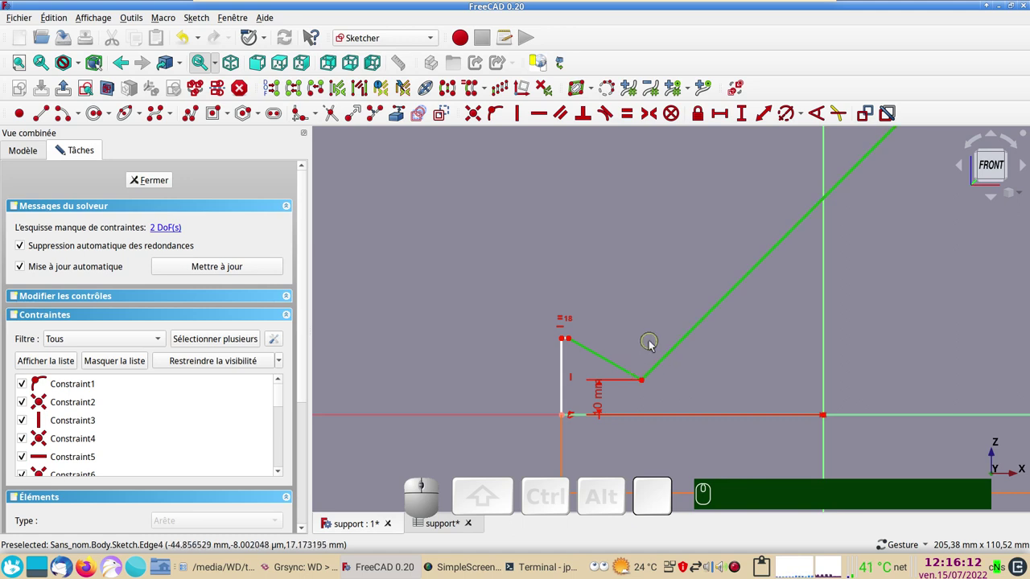
{"action": "key", "text": "n"}
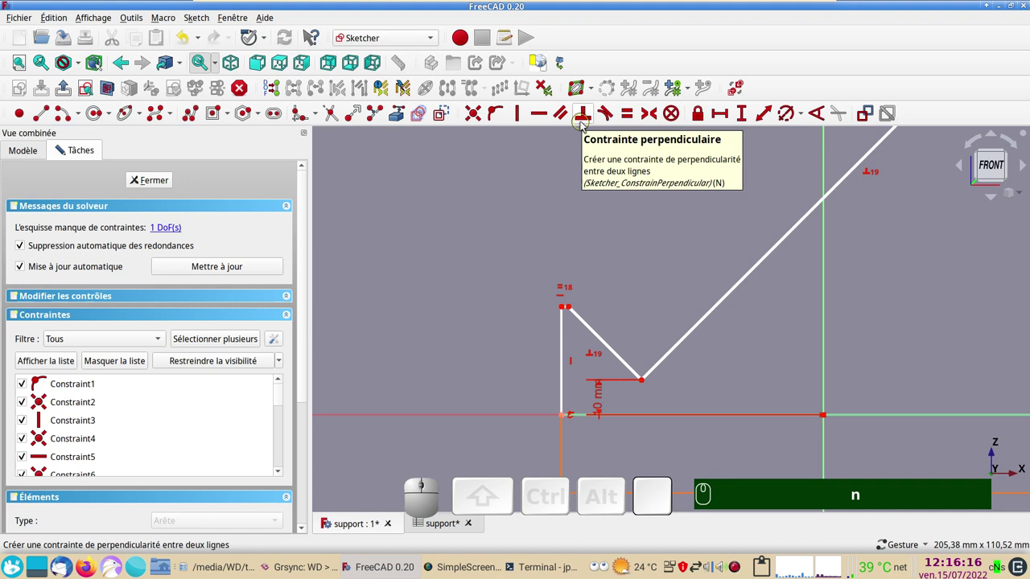
Step: Make the right vertical edge equal in length to the right half of the bottom edge
{"action": "scroll", "scroll_direction": "down", "scroll_amount": 3}
{"action": "scroll", "scroll_direction": "down", "scroll_amount": 3}
{"action": "left_click_drag", "start_coordinate": [735, 341], "coordinate": [717, 296]}
{"action": "scroll", "scroll_direction": "down", "scroll_amount": 3}
{"action": "right_click", "coordinate": [744, 292]}
{"action": "left_click_drag", "start_coordinate": [766, 209], "coordinate": [764, 224]}
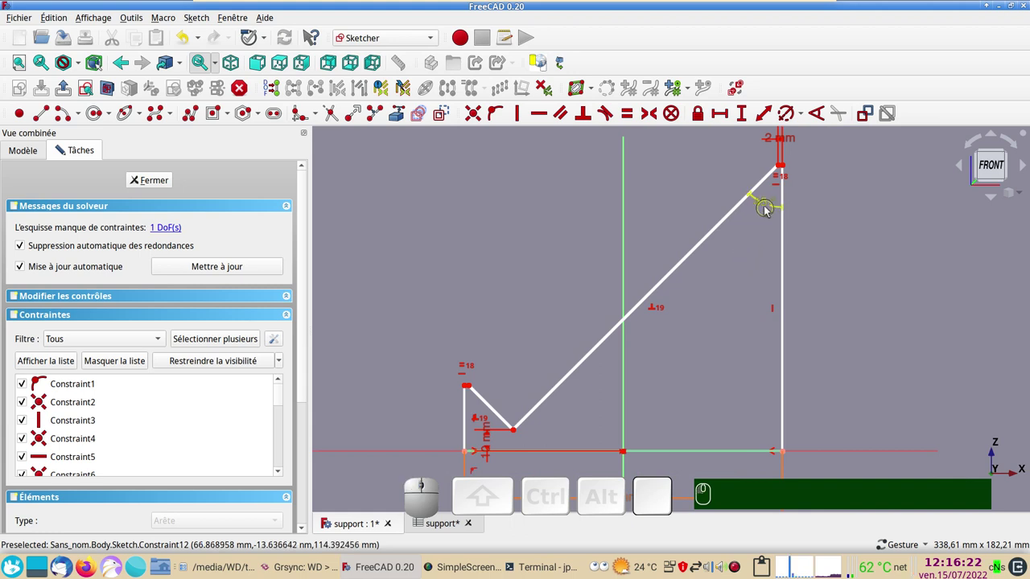
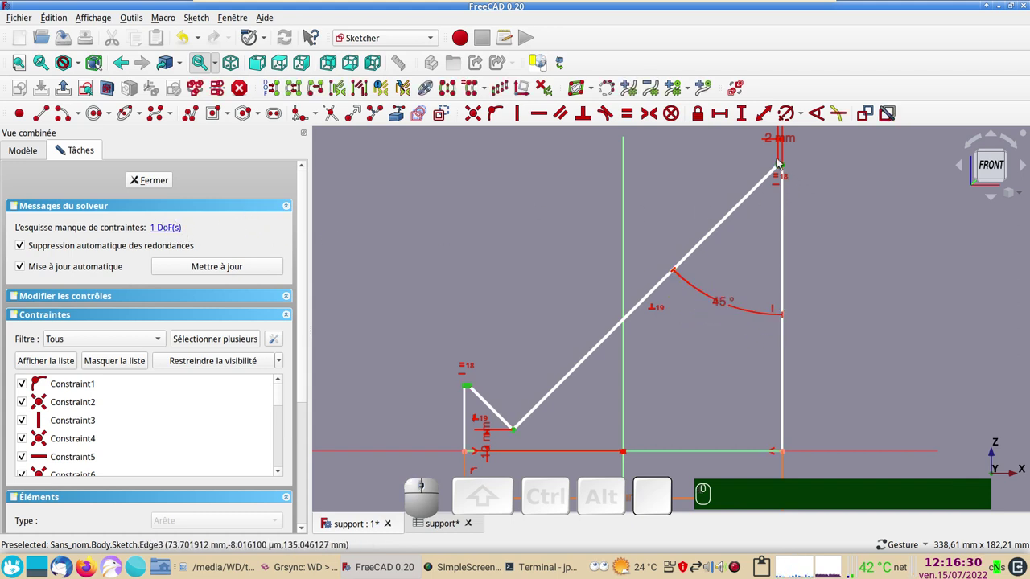
{"action": "left_click_drag", "start_coordinate": [787, 165], "coordinate": [900, 240]}
{"action": "left_click", "coordinate": [900, 239]}
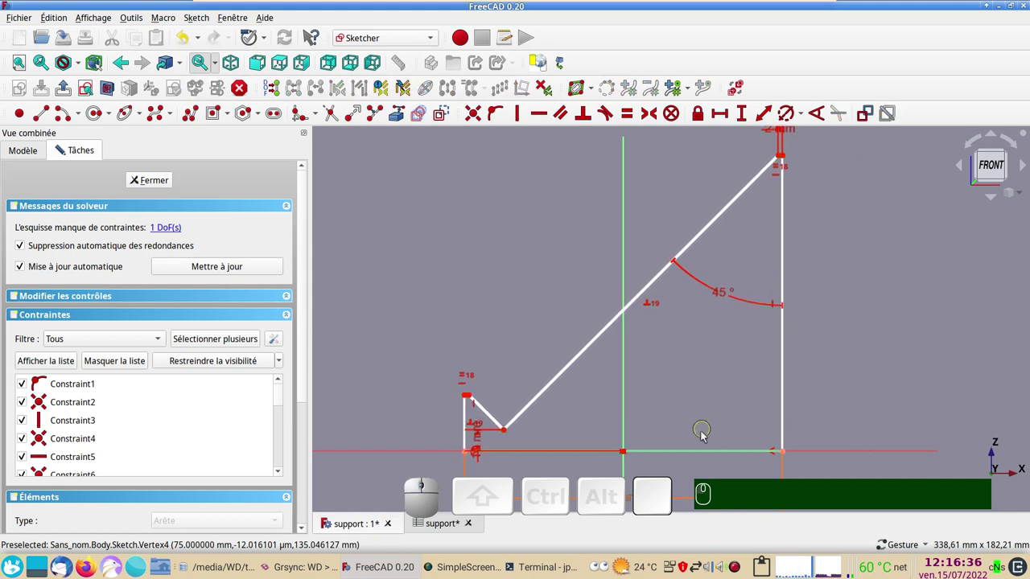
{"action": "left_click", "coordinate": [705, 450]}
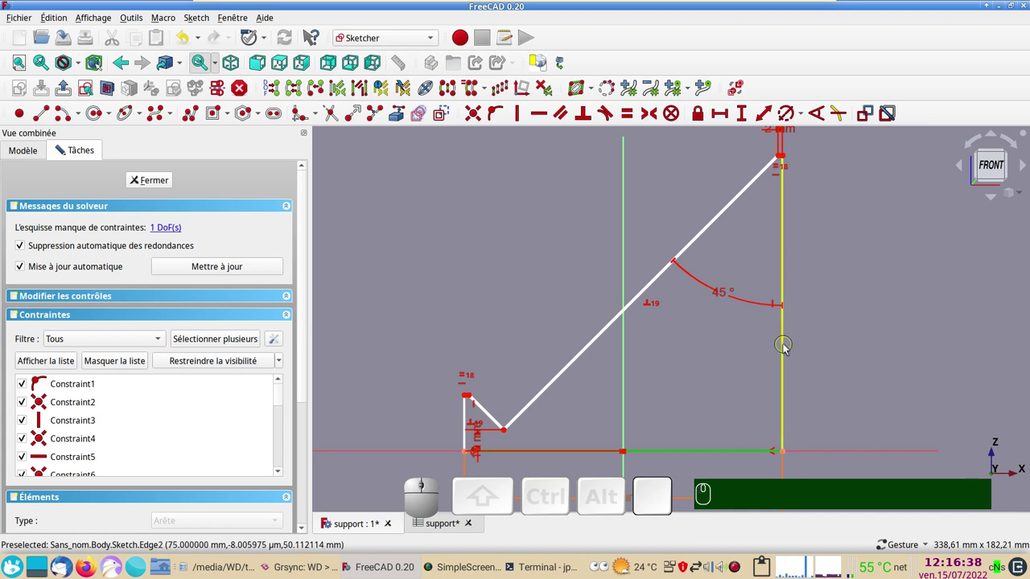
{"action": "left_click", "coordinate": [788, 345]}
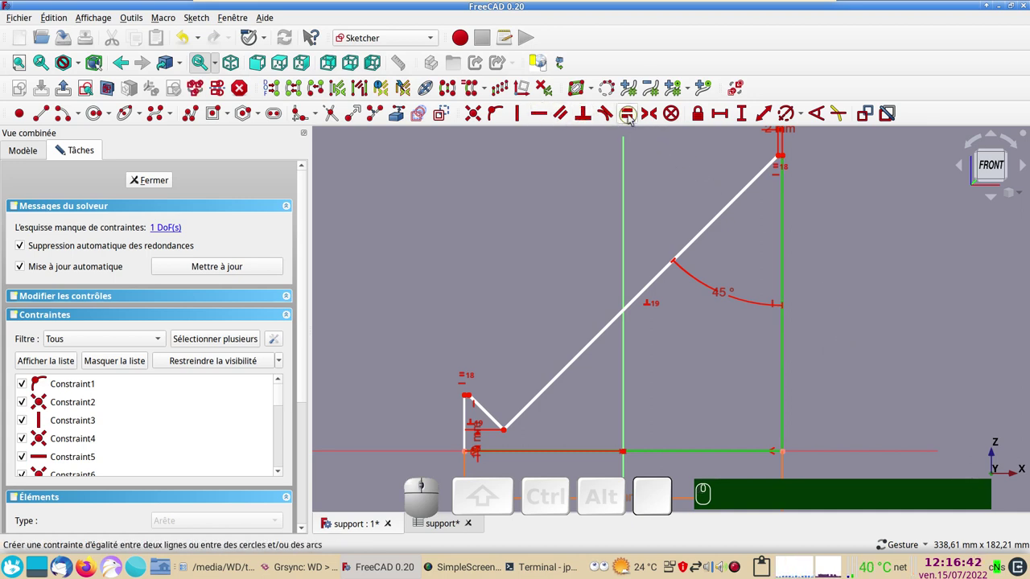
{"action": "key", "text": "e"}
{"action": "scroll", "scroll_direction": "up", "scroll_amount": 3}
{"action": "scroll", "scroll_direction": "down", "scroll_amount": 3}
{"action": "left_click_drag", "start_coordinate": [485, 326], "coordinate": [480, 385]}
{"action": "scroll", "scroll_direction": "up", "scroll_amount": 3}
{"action": "left_click_drag", "start_coordinate": [494, 366], "coordinate": [489, 268]}
{"action": "scroll", "scroll_direction": "down", "scroll_amount": 3}
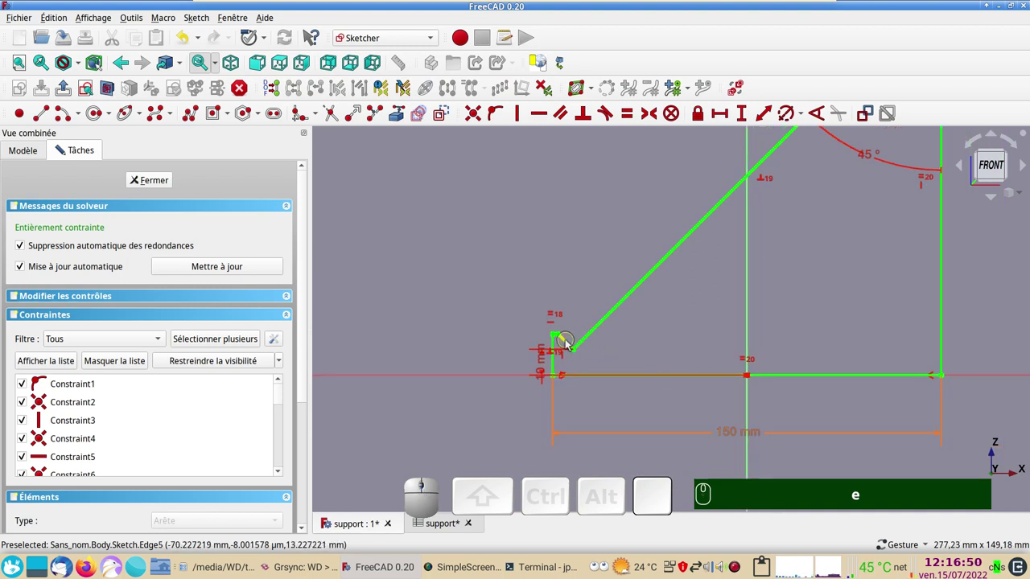
Step: Add a reference-only length dimension of 8.48528 mm on the short notch edge
{"action": "left_click", "coordinate": [569, 344]}
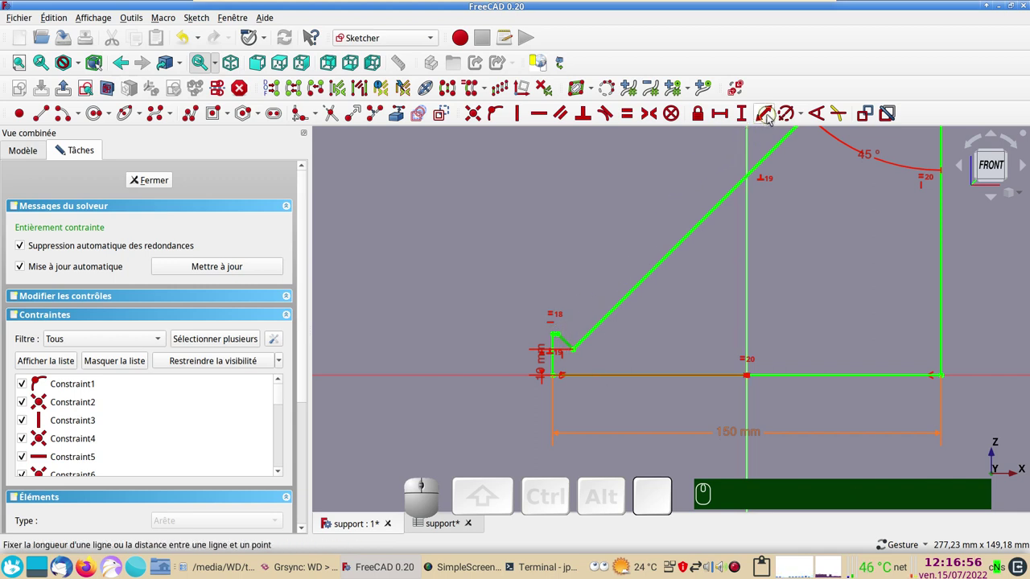
{"action": "left_click", "coordinate": [771, 120]}
{"action": "scroll", "scroll_direction": "up", "scroll_amount": 3}
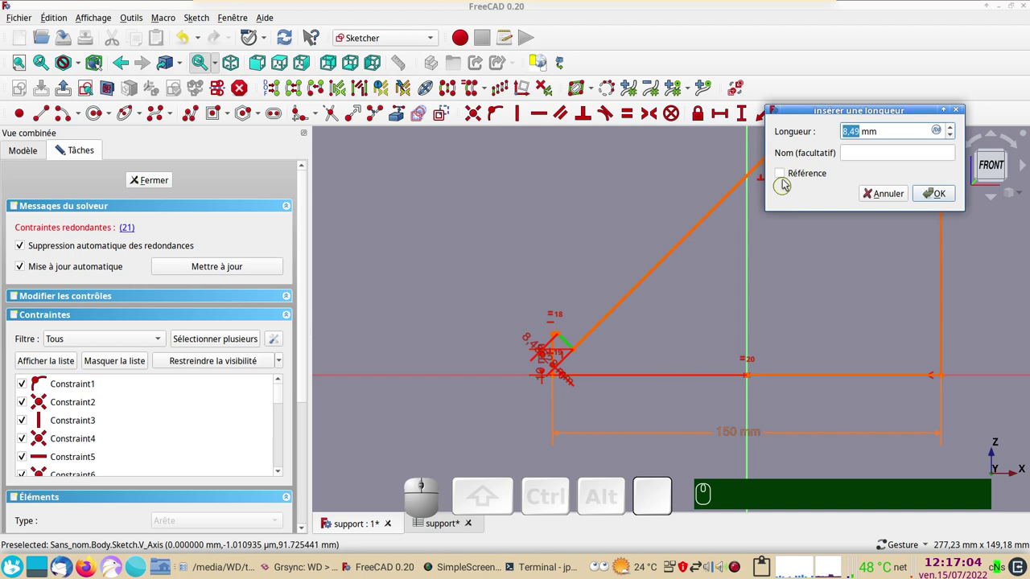
{"action": "left_click", "coordinate": [782, 177]}
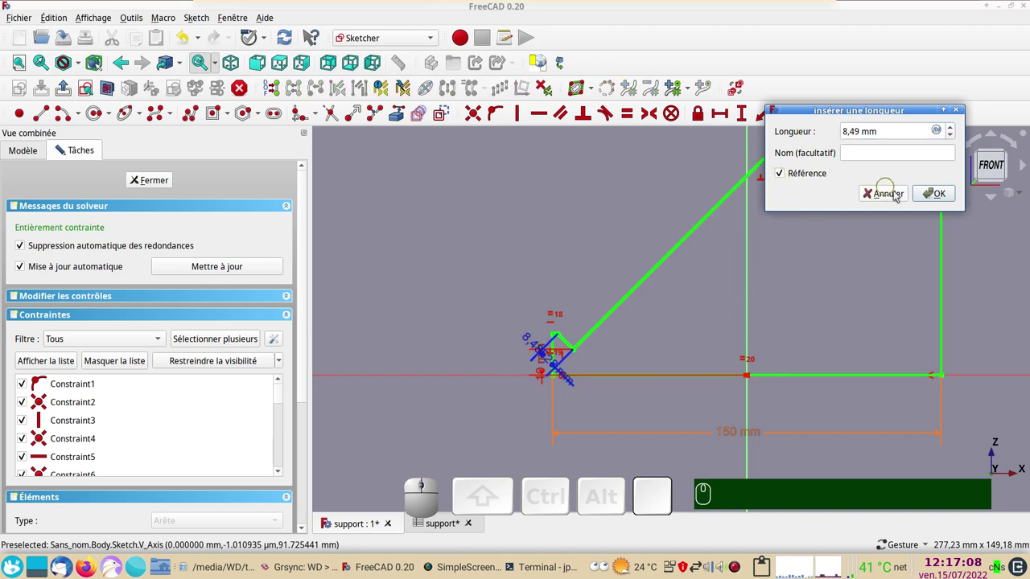
{"action": "left_click", "coordinate": [932, 194]}
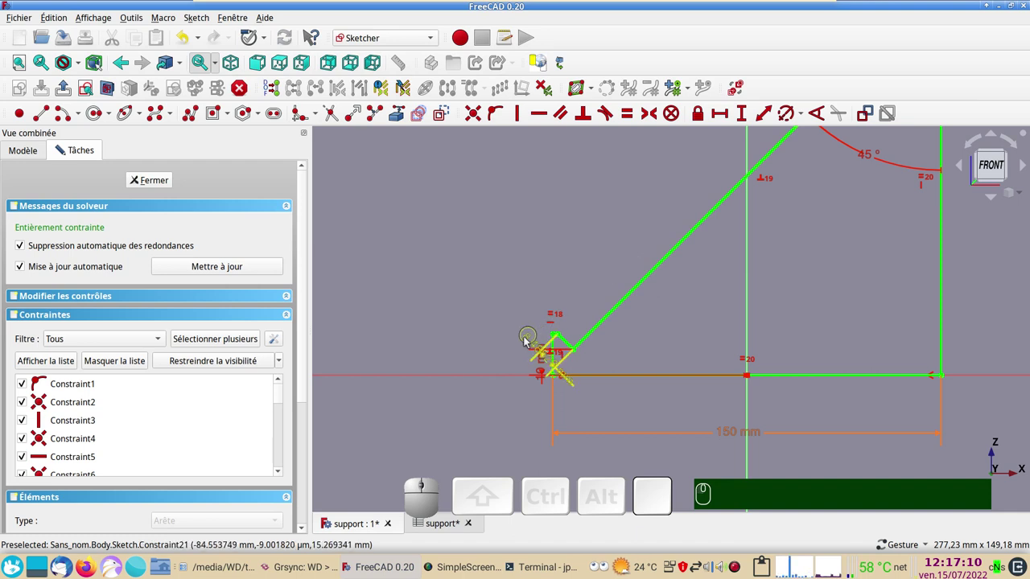
Step: Move the 8.48528 mm notch label clear of the outline's corner
{"action": "left_click_drag", "start_coordinate": [527, 338], "coordinate": [477, 270]}
{"action": "left_click", "coordinate": [477, 271]}
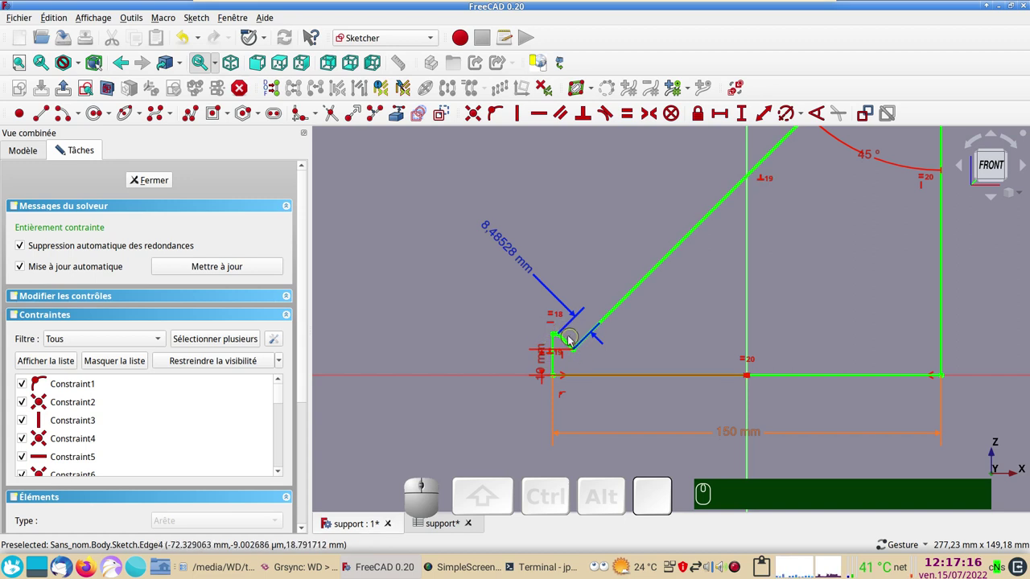
{"action": "scroll", "scroll_direction": "down", "scroll_amount": 3}
{"action": "right_click", "coordinate": [724, 337]}
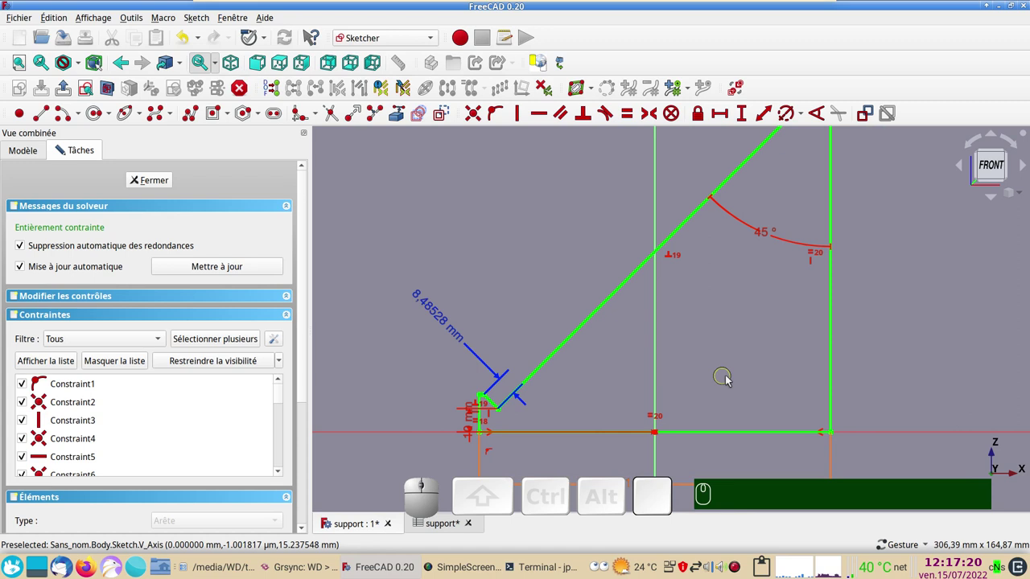
{"action": "left_click_drag", "start_coordinate": [907, 330], "coordinate": [859, 356]}
{"action": "scroll", "scroll_direction": "down", "scroll_amount": 3}
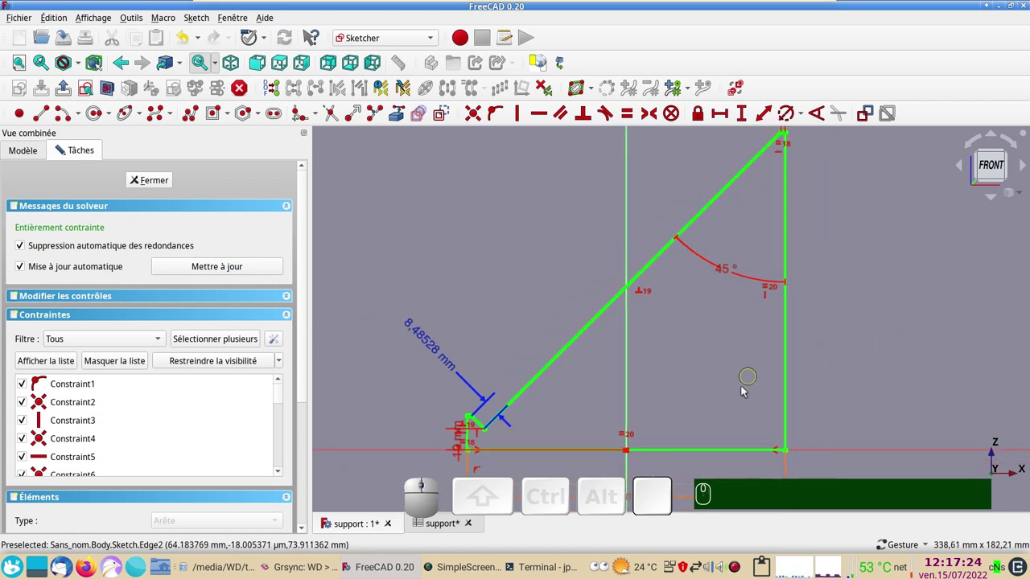
Step: Draw the closed five-sided slot outline and make its slanted top parallel to the outer slant
{"action": "left_click", "coordinate": [196, 118]}
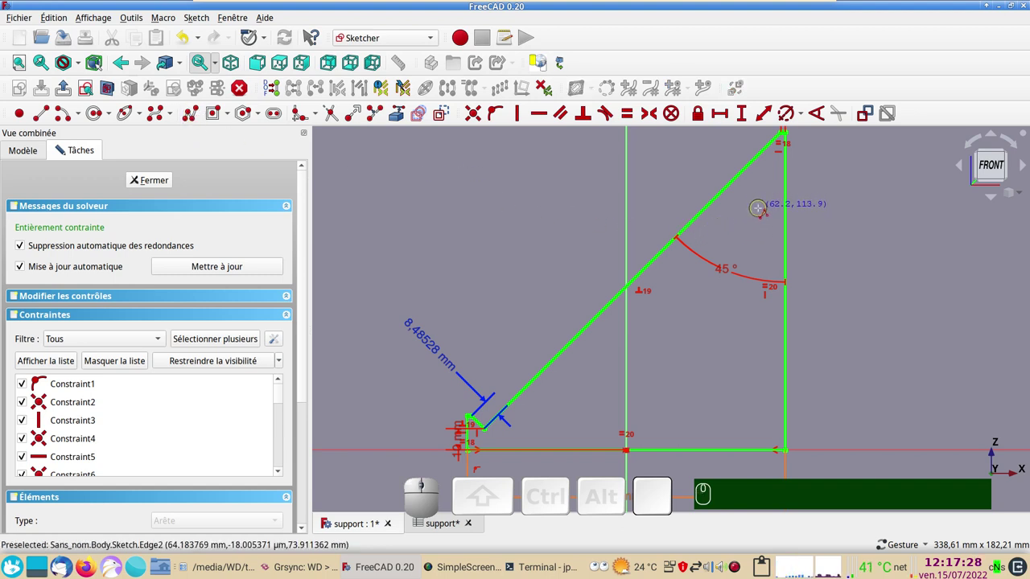
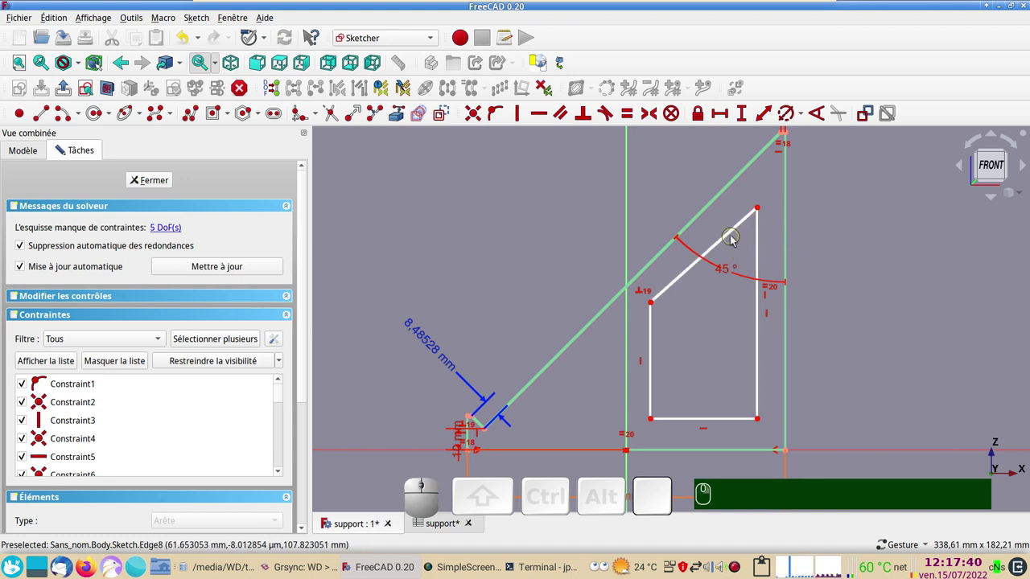
{"action": "left_click", "coordinate": [733, 237]}
{"action": "left_click", "coordinate": [712, 208]}
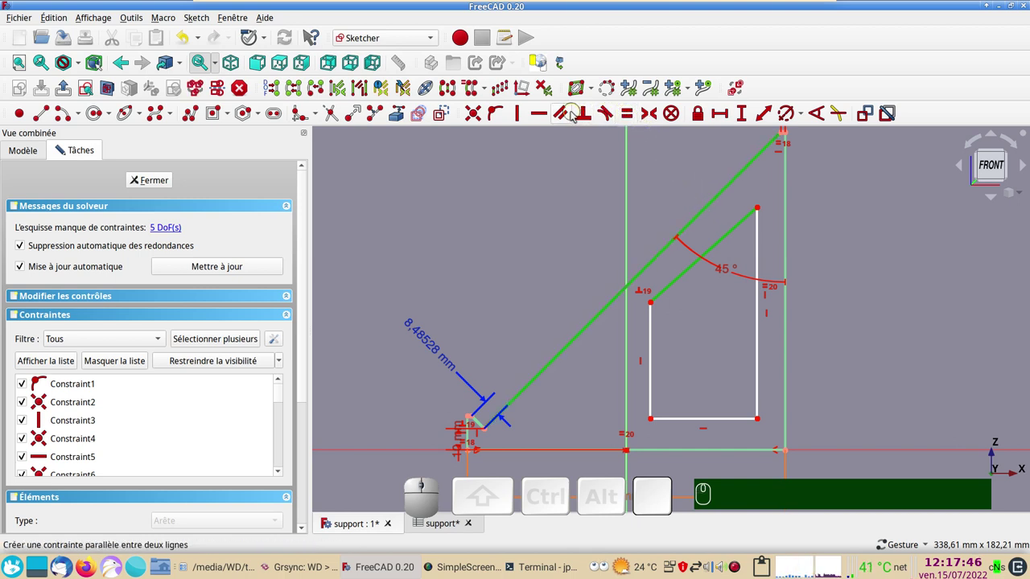
{"action": "key", "text": "p"}
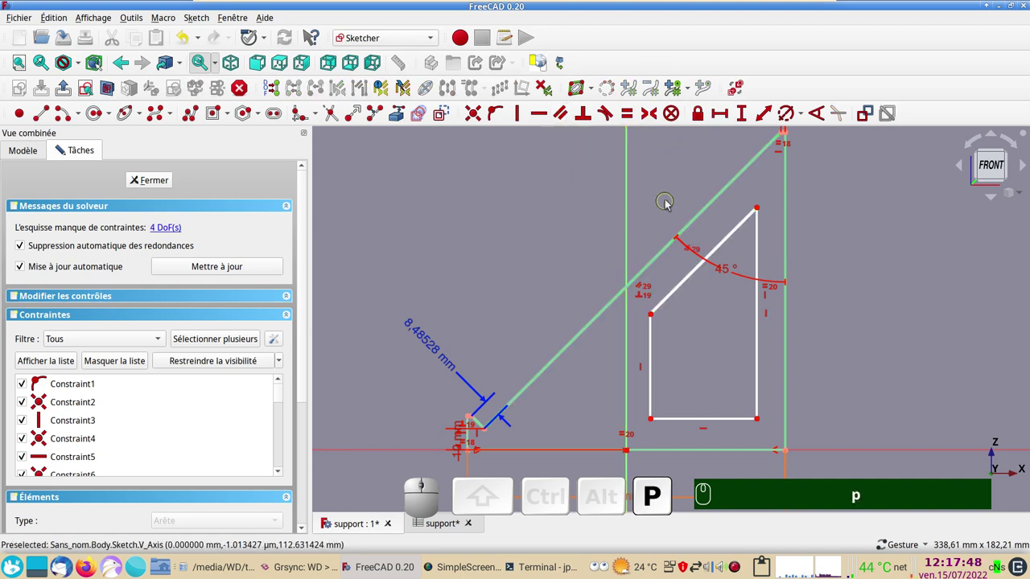
{"action": "left_click_drag", "start_coordinate": [838, 393], "coordinate": [754, 398]}
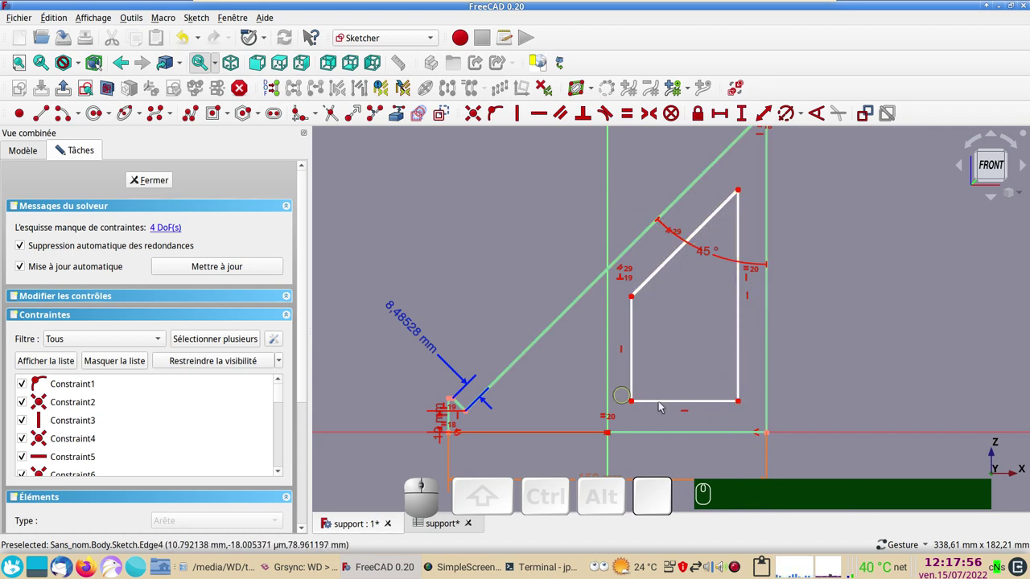
Step: Add a horizontal distance between the slot's and bracket's bottom-right corners, linked to Spreadsheet.xxlong
{"action": "left_click", "coordinate": [741, 402]}
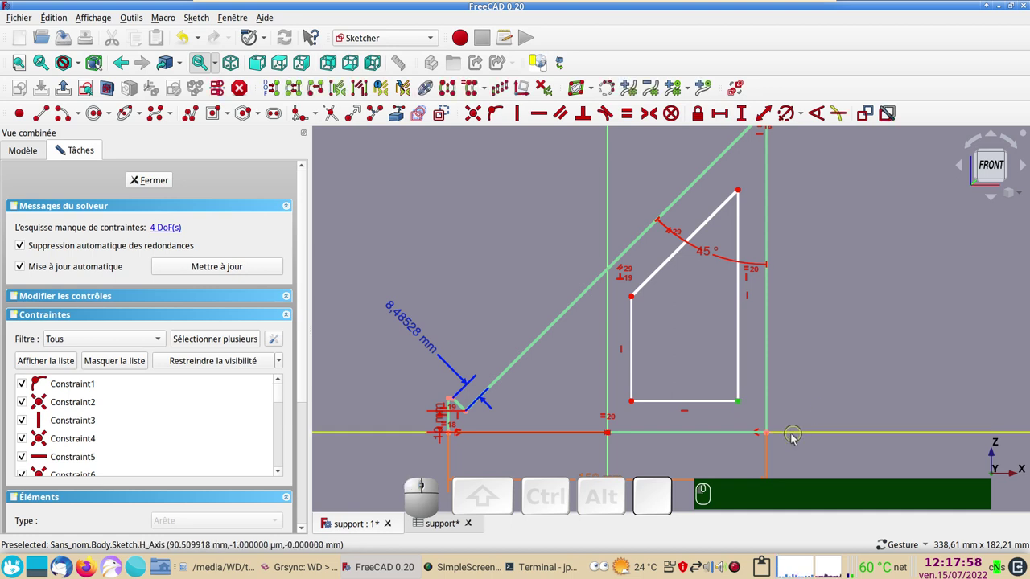
{"action": "left_click", "coordinate": [771, 435]}
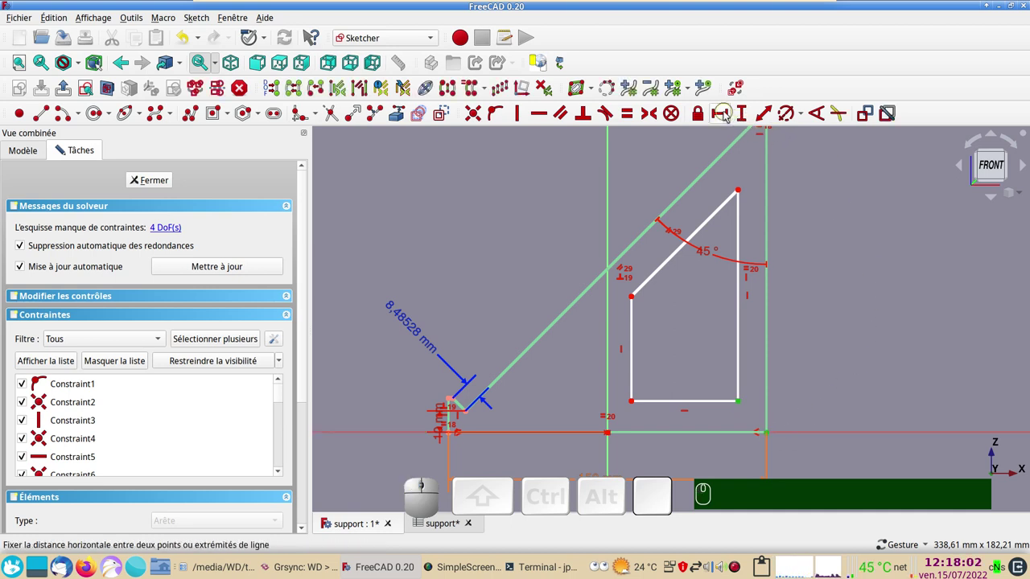
{"action": "left_click", "coordinate": [726, 116]}
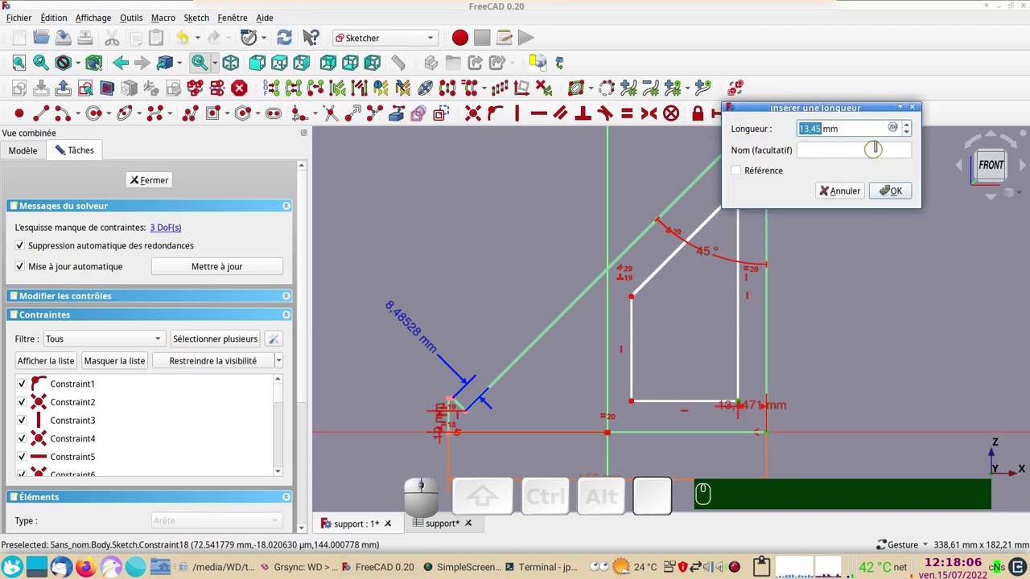
{"action": "key", "text": "="}
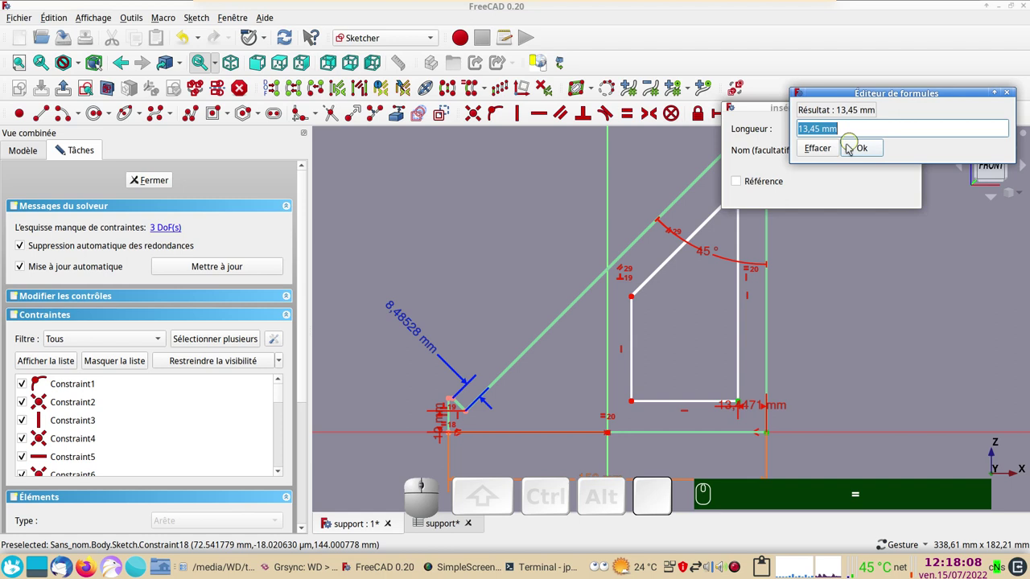
{"action": "key", "text": "ctrl+v"}
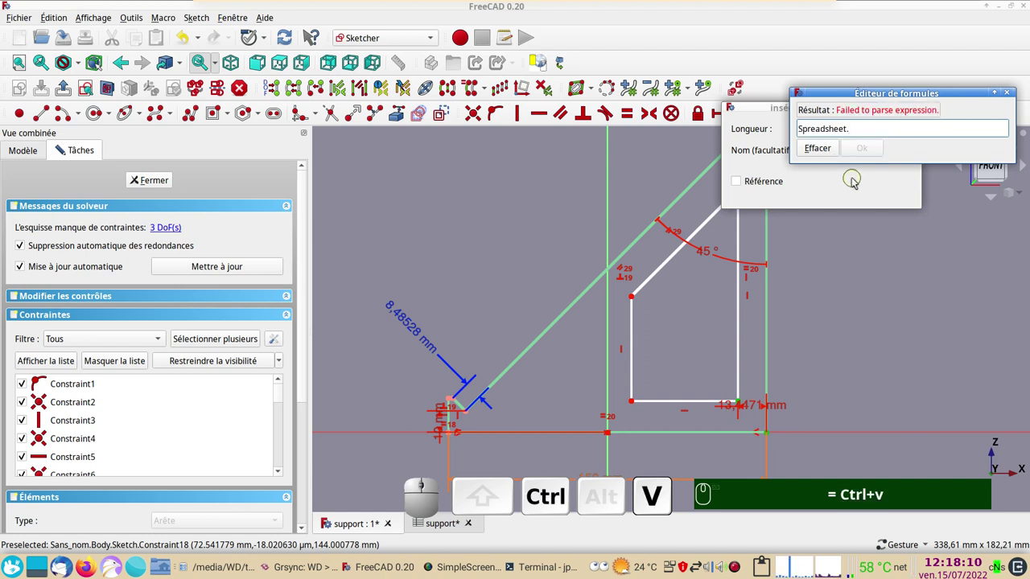
{"action": "key", "text": "x"}
{"action": "key", "text": "x"}
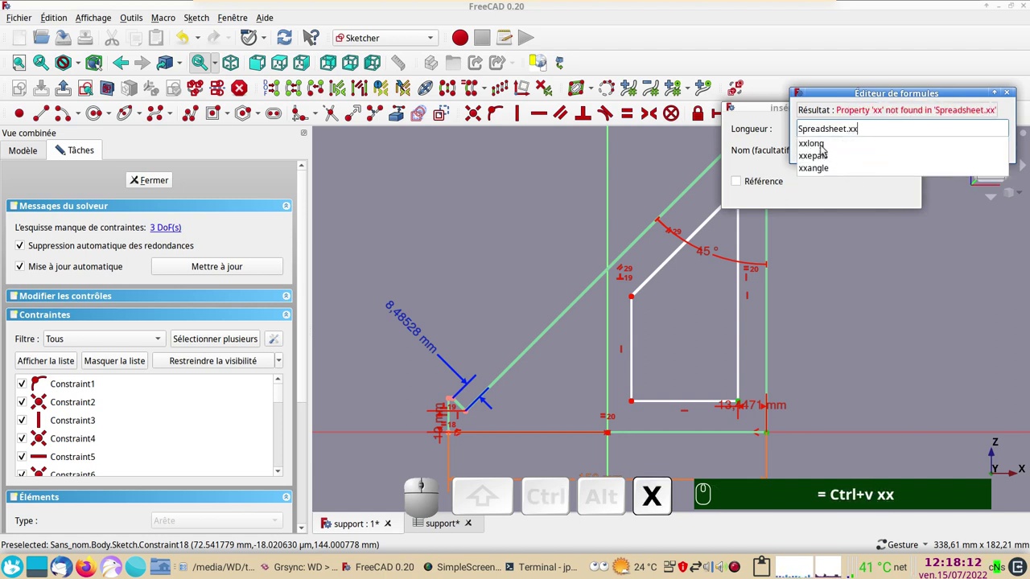
{"action": "type", "text": "Ctrl+v xx"}
{"action": "left_click", "coordinate": [826, 147]}
Step: Divide the expression by 10 to give a 15 mm gap and place its label clear of the shape
{"action": "key", "text": "/"}
{"action": "key", "text": "KP_1"}
{"action": "key", "text": "KP_0"}
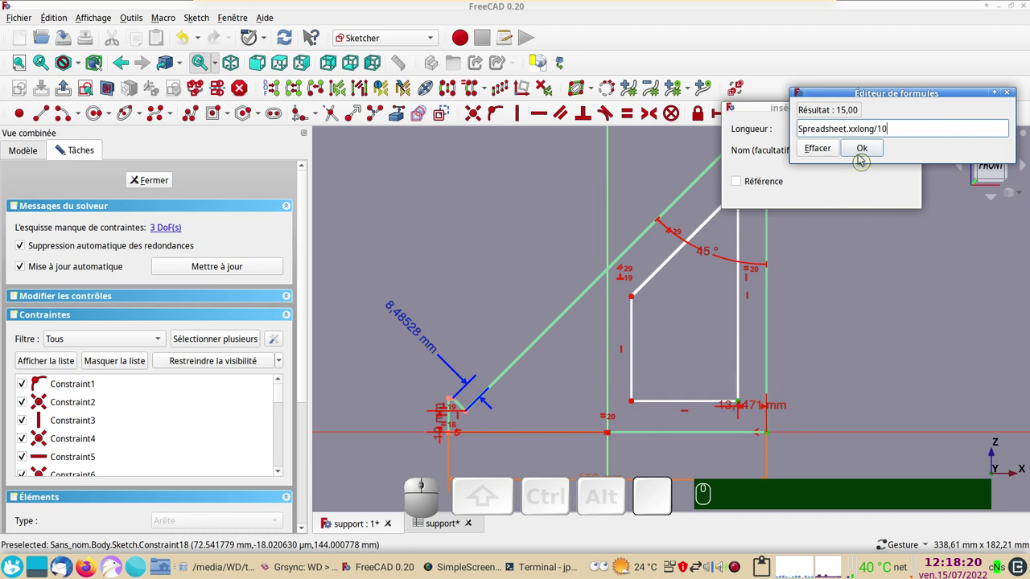
{"action": "left_click", "coordinate": [859, 152]}
{"action": "left_click", "coordinate": [901, 194]}
{"action": "left_click_drag", "start_coordinate": [752, 412], "coordinate": [869, 330]}
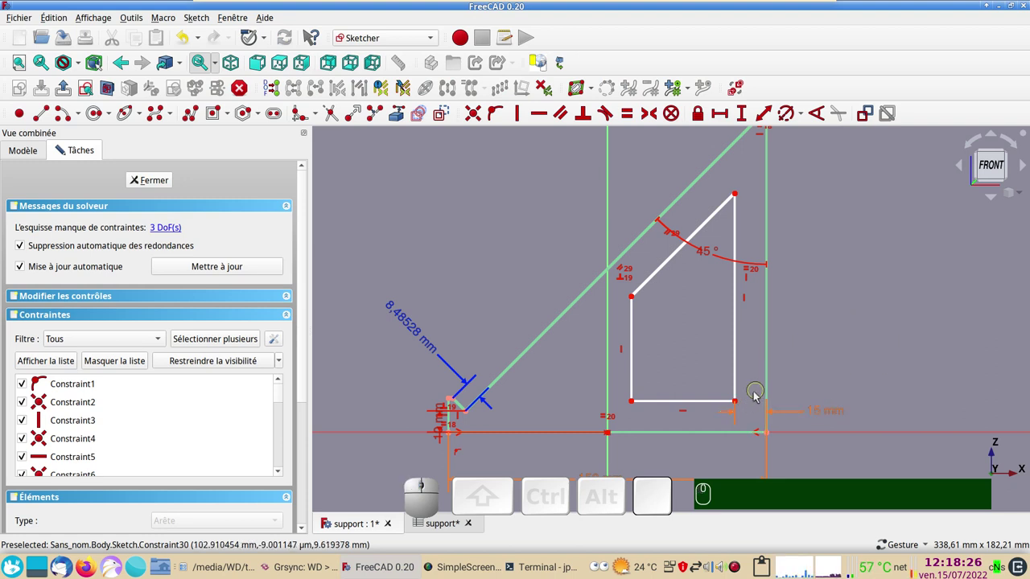
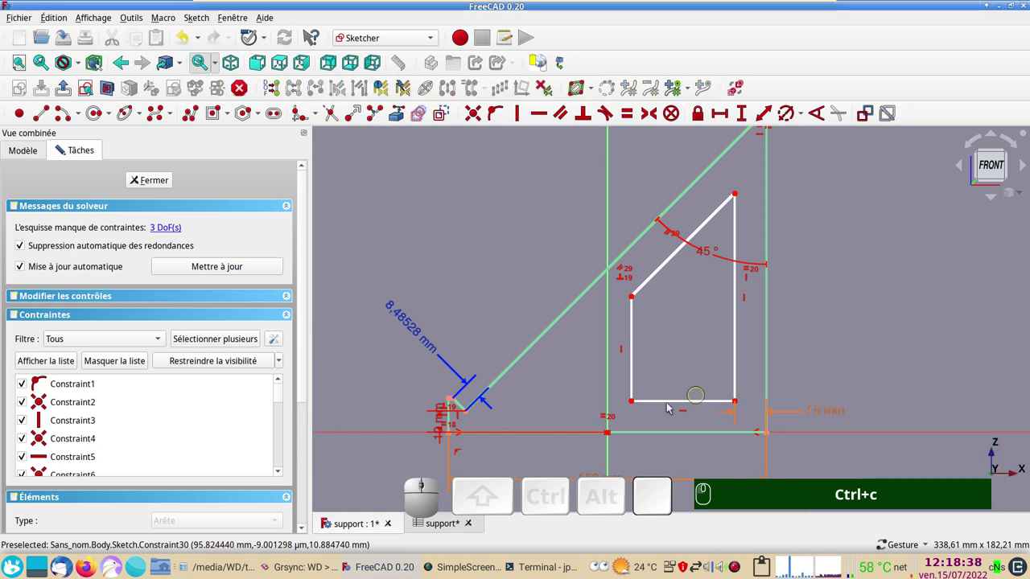
Step: Set the slot's bottom offset from the bracket's bottom edge to a spreadsheet expression giving 15 mm
{"action": "left_click", "coordinate": [739, 403]}
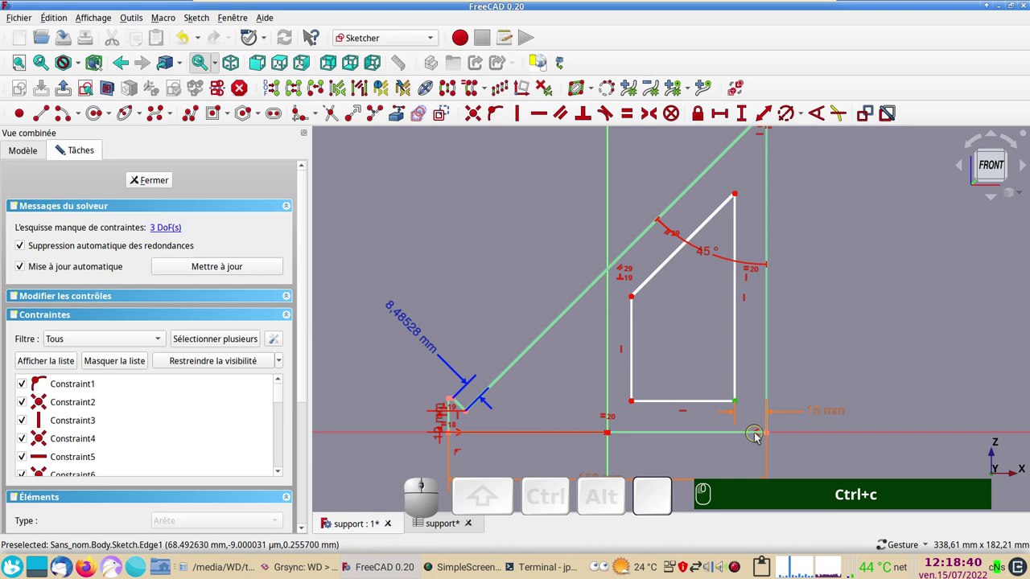
{"action": "left_click", "coordinate": [770, 435]}
{"action": "left_click", "coordinate": [749, 115]}
{"action": "left_click", "coordinate": [917, 133]}
{"action": "key", "text": "ctrl+v"}
{"action": "left_click", "coordinate": [892, 156]}
{"action": "left_click", "coordinate": [926, 200]}
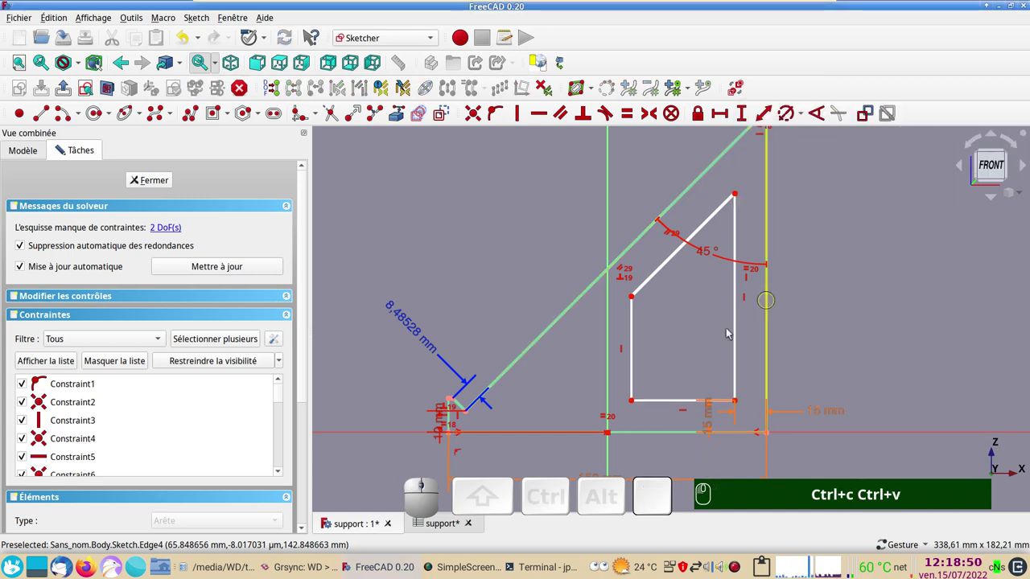
Step: Set the slot's left offset from the bracket's bottom-left corner to a spreadsheet expression giving 15 mm
{"action": "left_click_drag", "start_coordinate": [712, 427], "coordinate": [435, 429]}
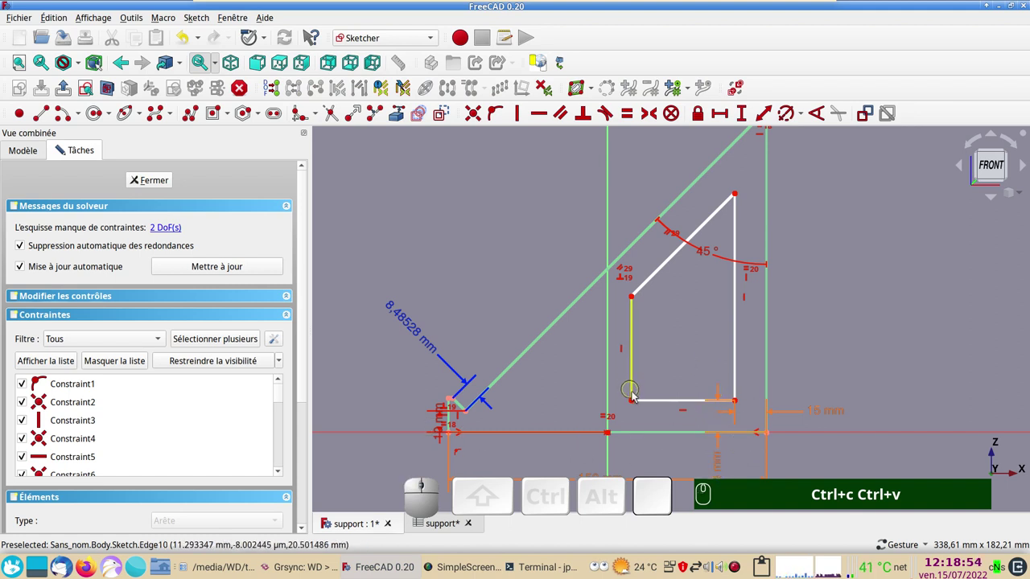
{"action": "left_click", "coordinate": [636, 401]}
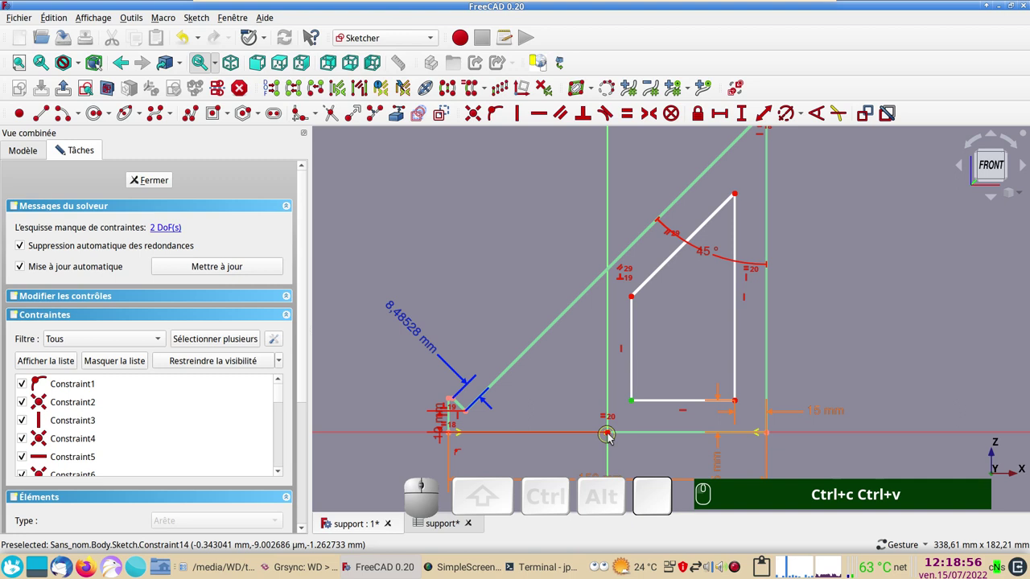
{"action": "left_click", "coordinate": [612, 433]}
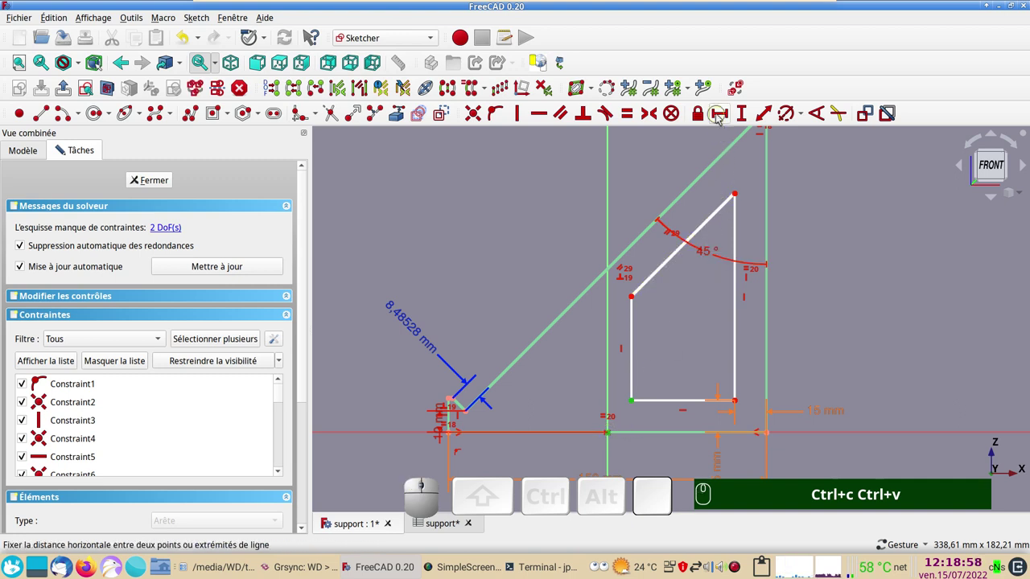
{"action": "left_click", "coordinate": [720, 116]}
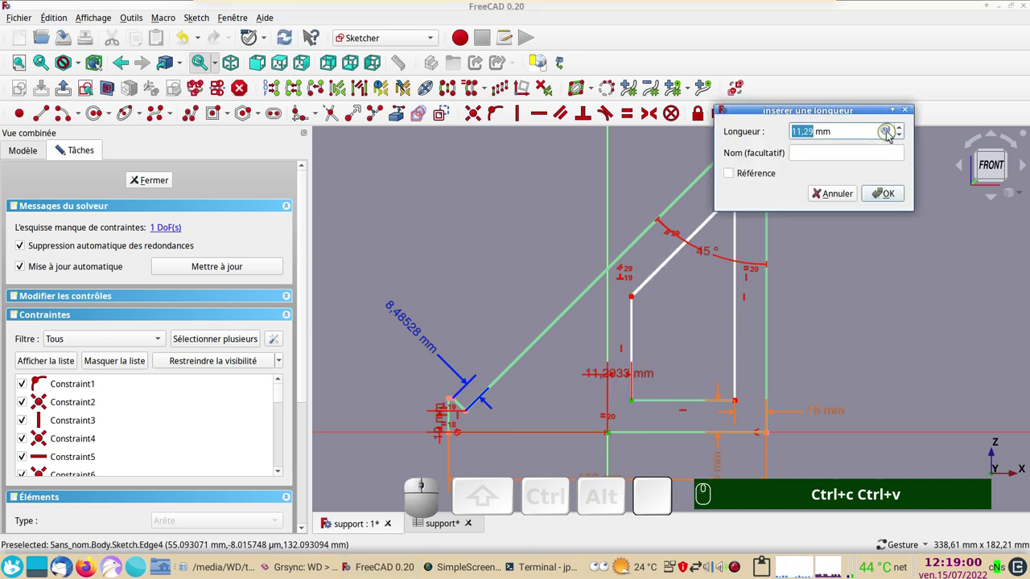
{"action": "left_click", "coordinate": [892, 133]}
{"action": "key", "text": "ctrl+v"}
{"action": "left_click", "coordinate": [859, 151]}
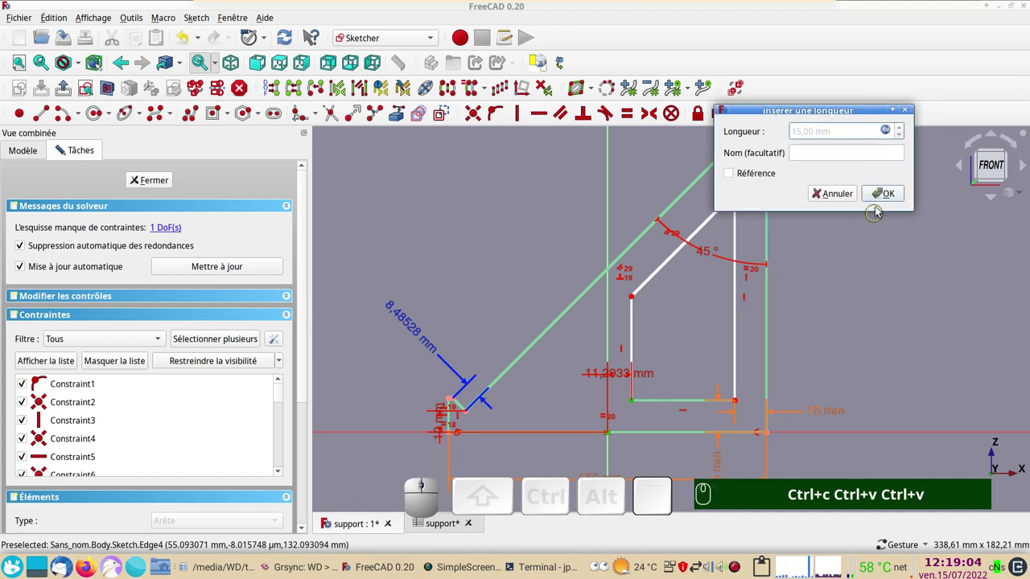
{"action": "left_click", "coordinate": [885, 197]}
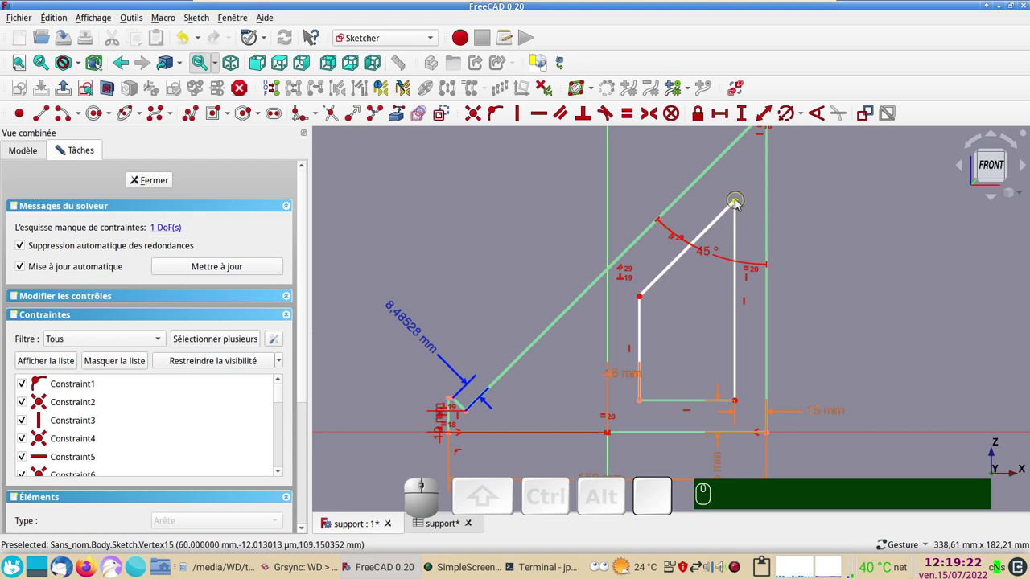
Step: Fix the distance from the slot's top corner to the outer slanted edge with a spreadsheet value, fully constraining the sketch
{"action": "scroll", "scroll_direction": "up", "scroll_amount": 3}
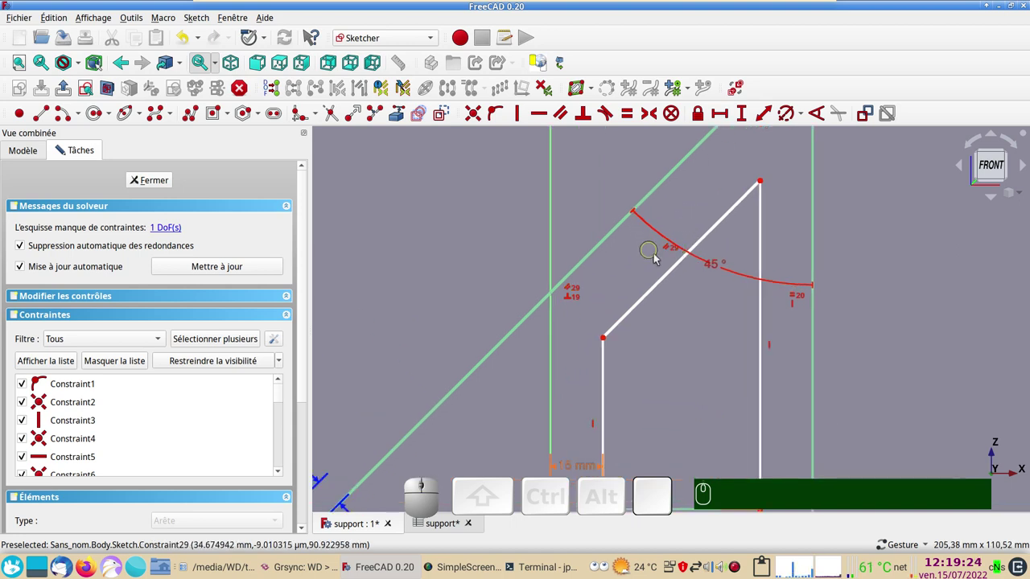
{"action": "scroll", "scroll_direction": "down", "scroll_amount": 3}
{"action": "scroll", "scroll_direction": "up", "scroll_amount": 3}
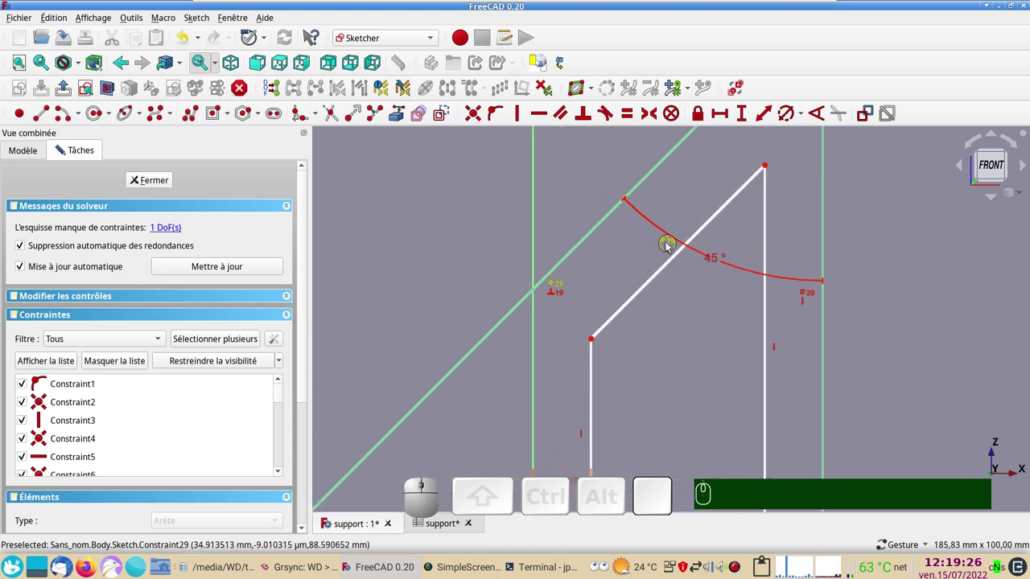
{"action": "scroll", "scroll_direction": "down", "scroll_amount": 3}
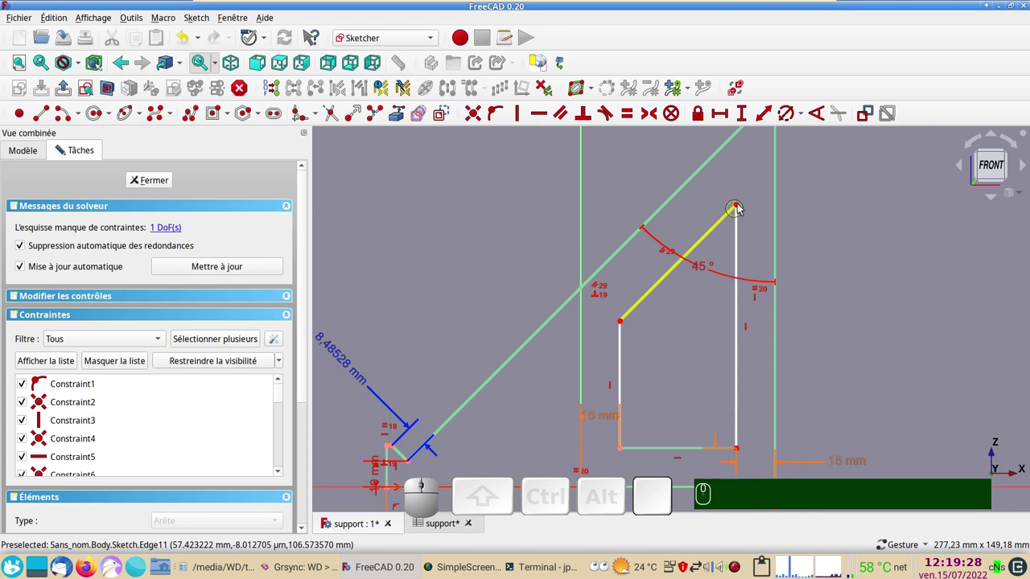
{"action": "left_click", "coordinate": [739, 210]}
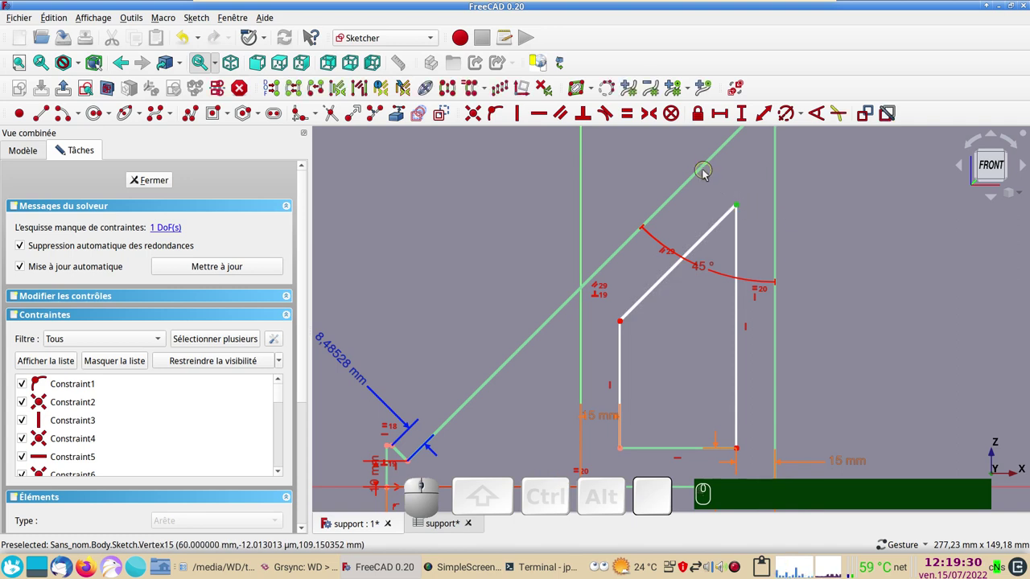
{"action": "left_click", "coordinate": [705, 175]}
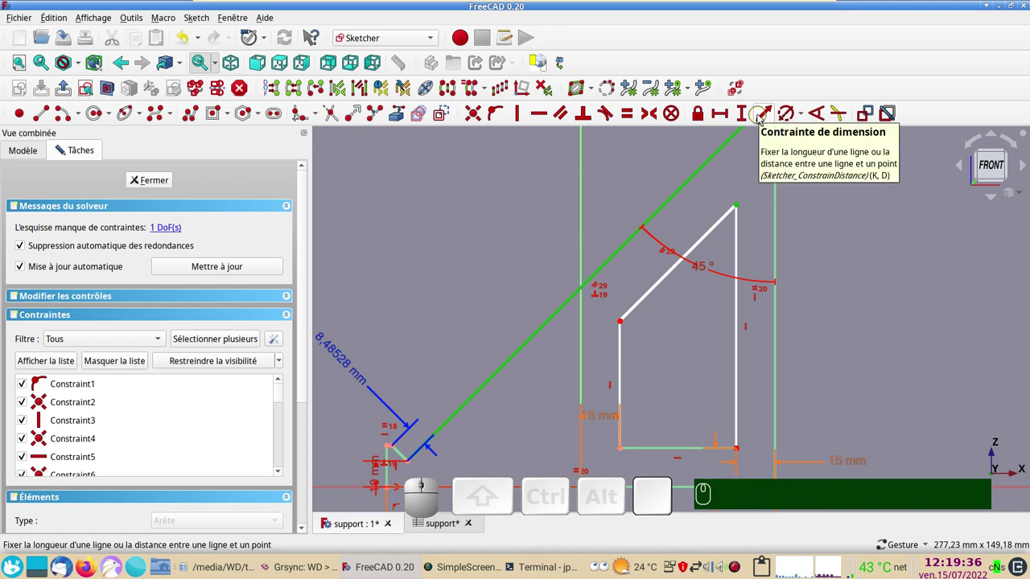
{"action": "left_click", "coordinate": [765, 118]}
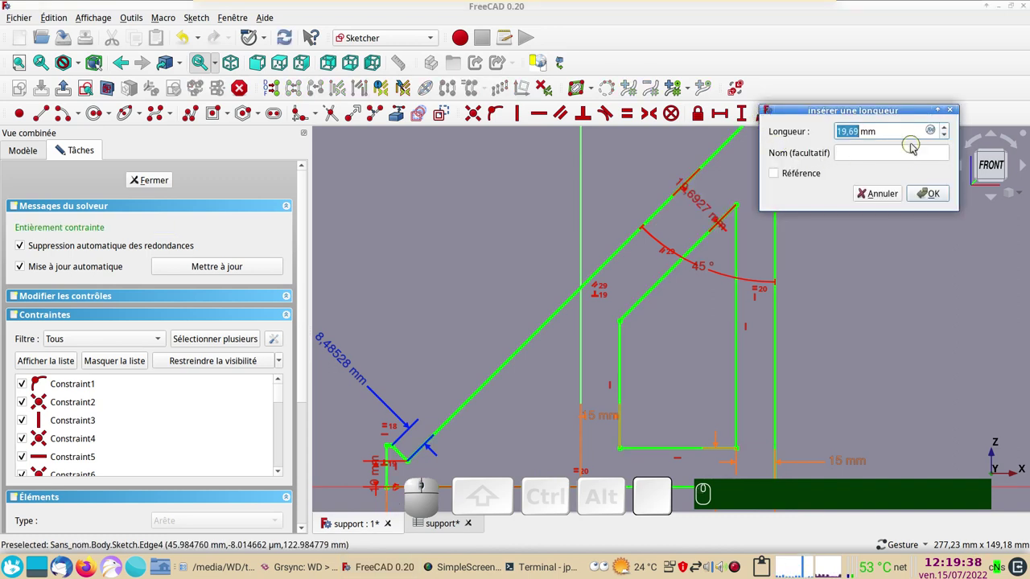
{"action": "key", "text": "ctrl+v"}
{"action": "left_click", "coordinate": [931, 193]}
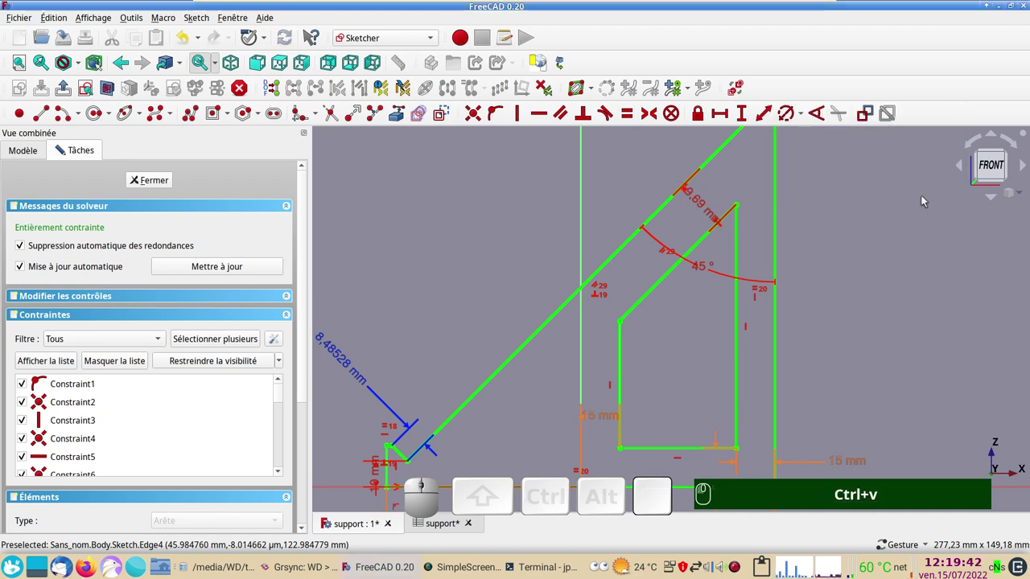
{"action": "scroll", "scroll_direction": "down", "scroll_amount": 3}
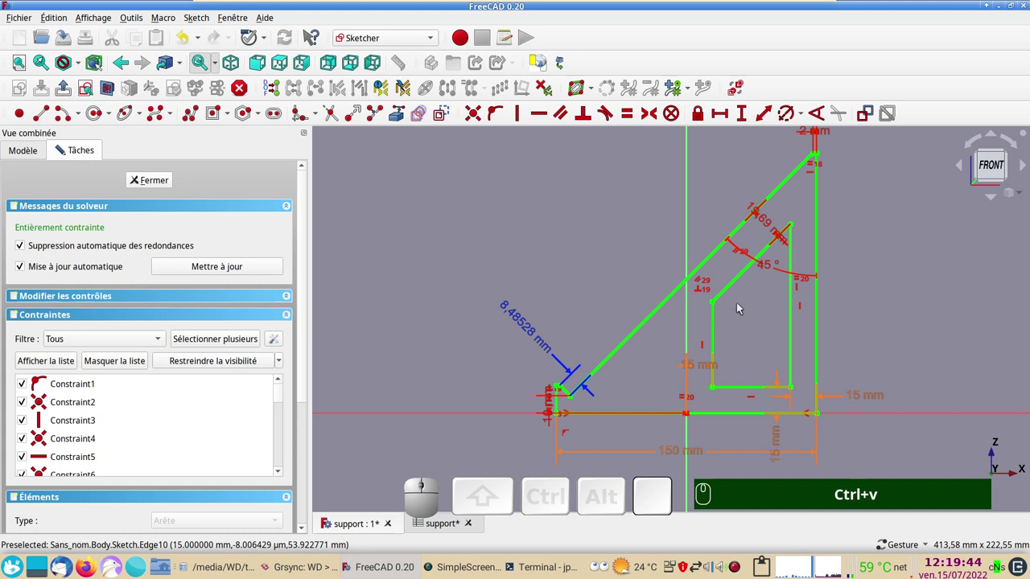
{"action": "scroll", "scroll_direction": "up", "scroll_amount": 3}
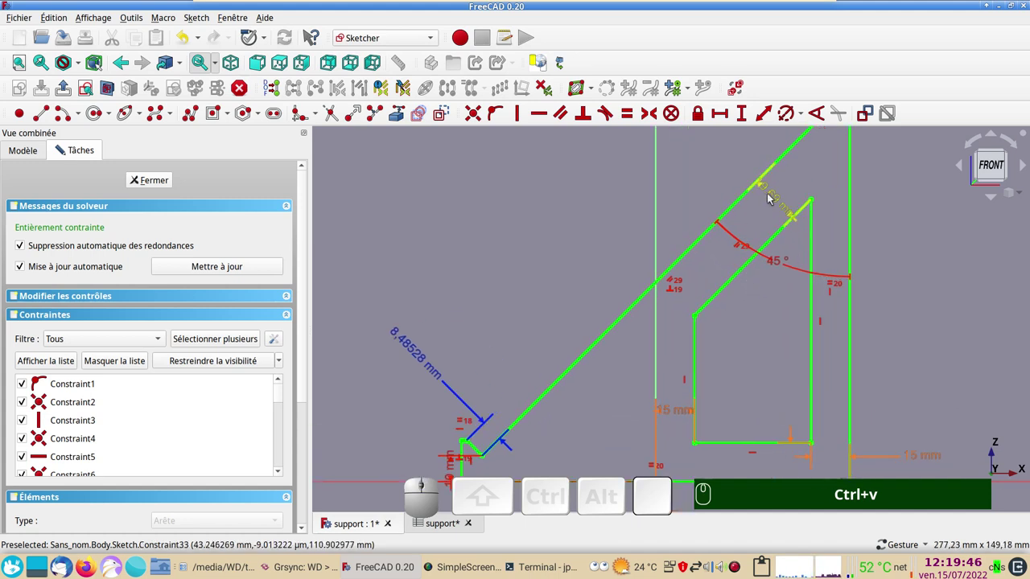
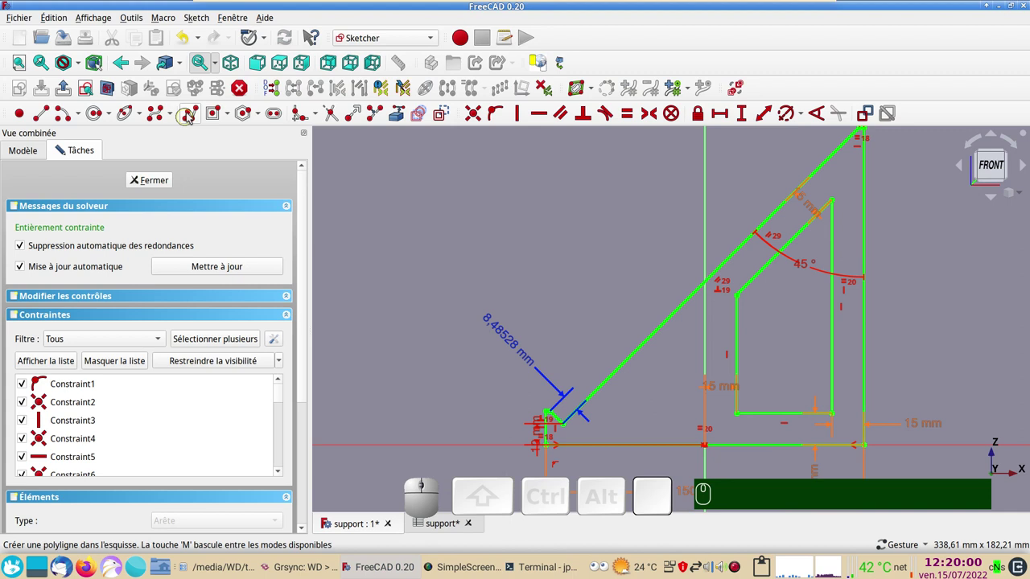
Step: Draw a small triangular opening and make its sloped side parallel to the bracket's outer slope
{"action": "left_click", "coordinate": [194, 115]}
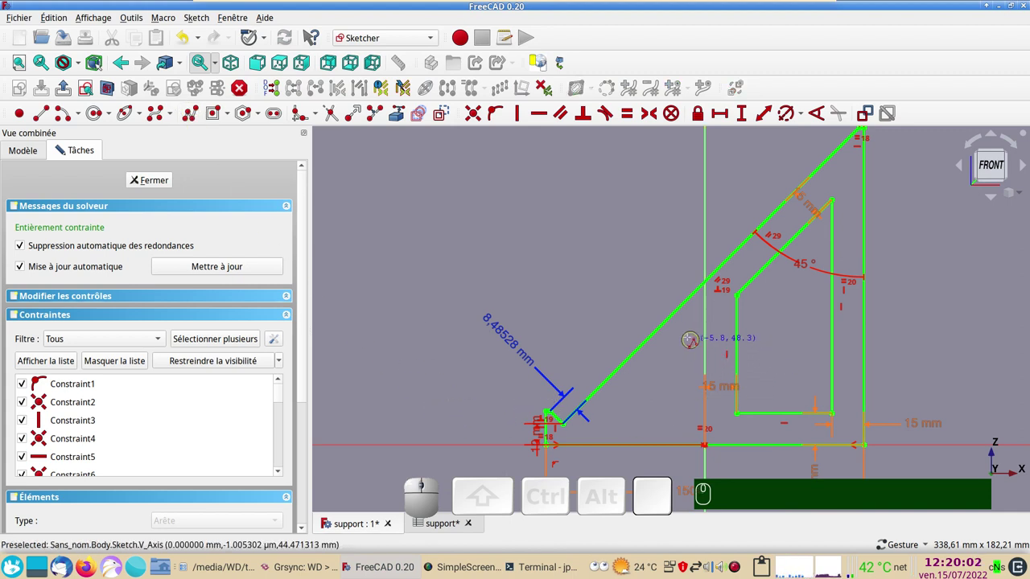
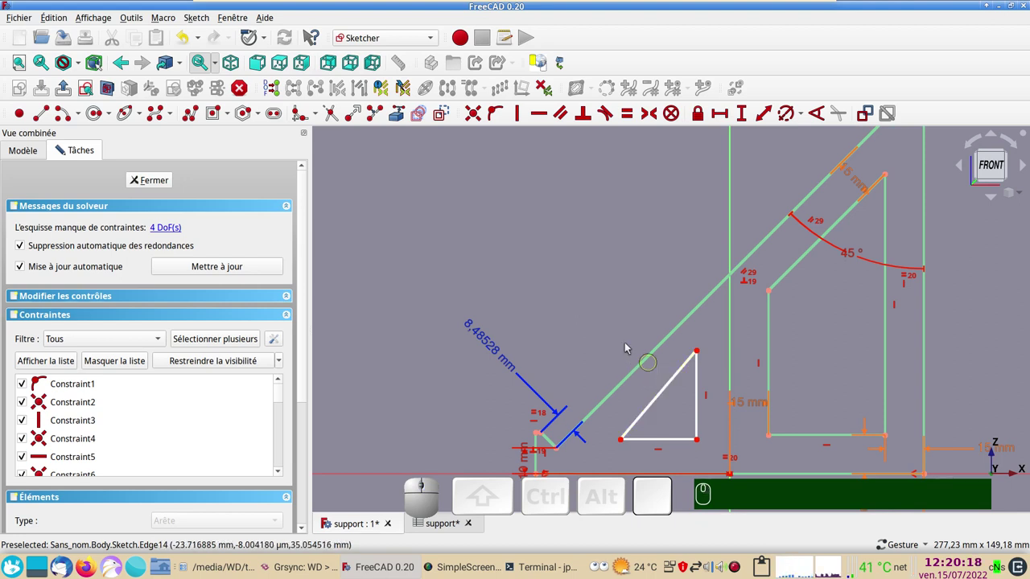
{"action": "left_click", "coordinate": [677, 382]}
{"action": "left_click", "coordinate": [650, 357]}
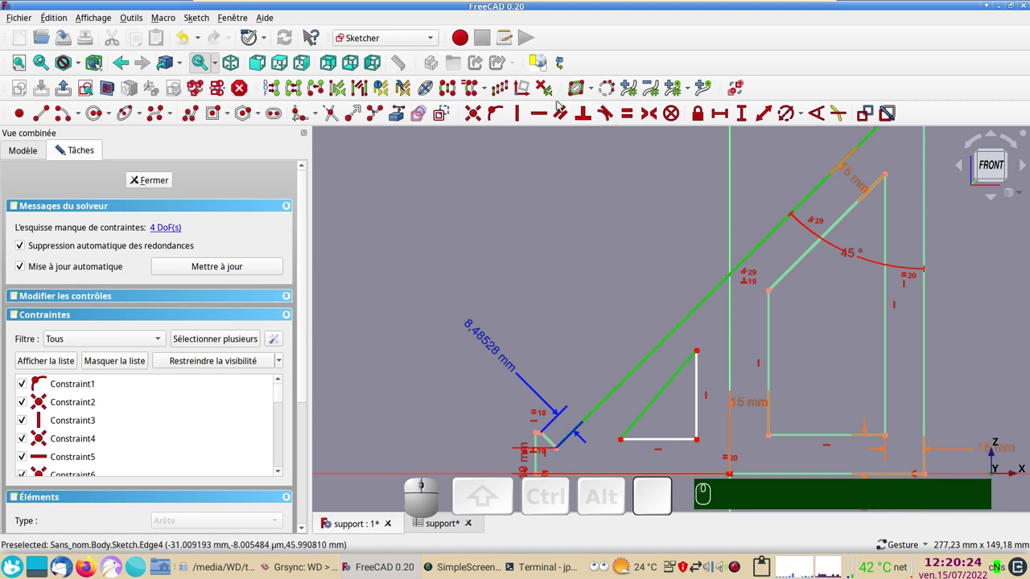
{"action": "key", "text": "p"}
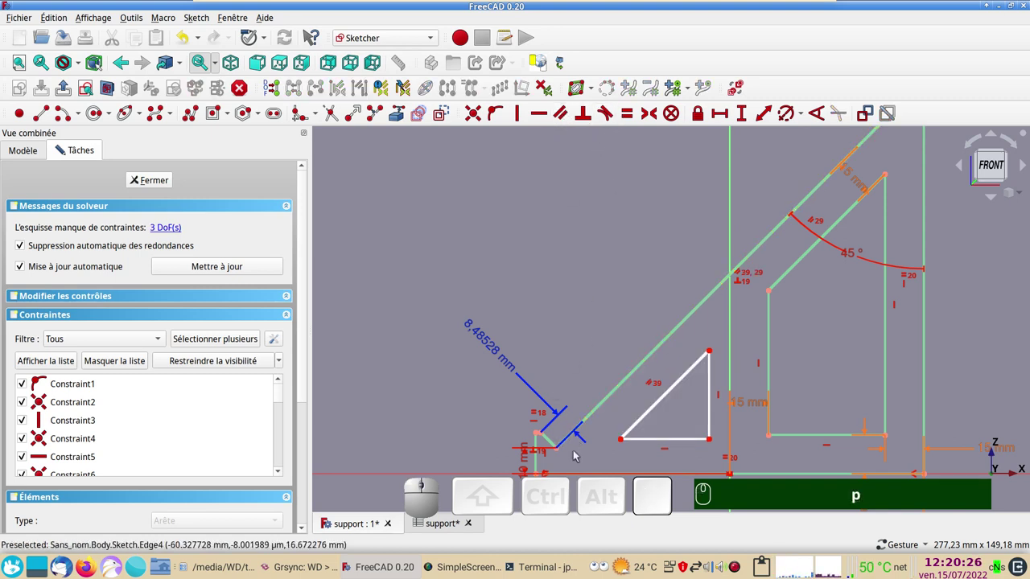
{"action": "left_click_drag", "start_coordinate": [689, 377], "coordinate": [695, 400]}
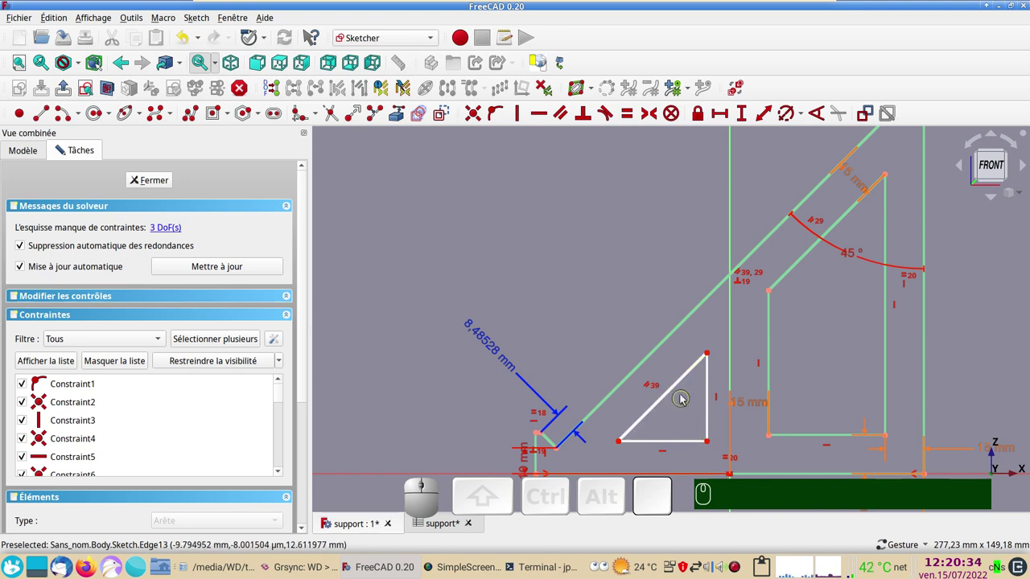
Step: Relate the triangle's sloped side to the slot's sloped edge and nudge the triangle into place
{"action": "left_click", "coordinate": [684, 384]}
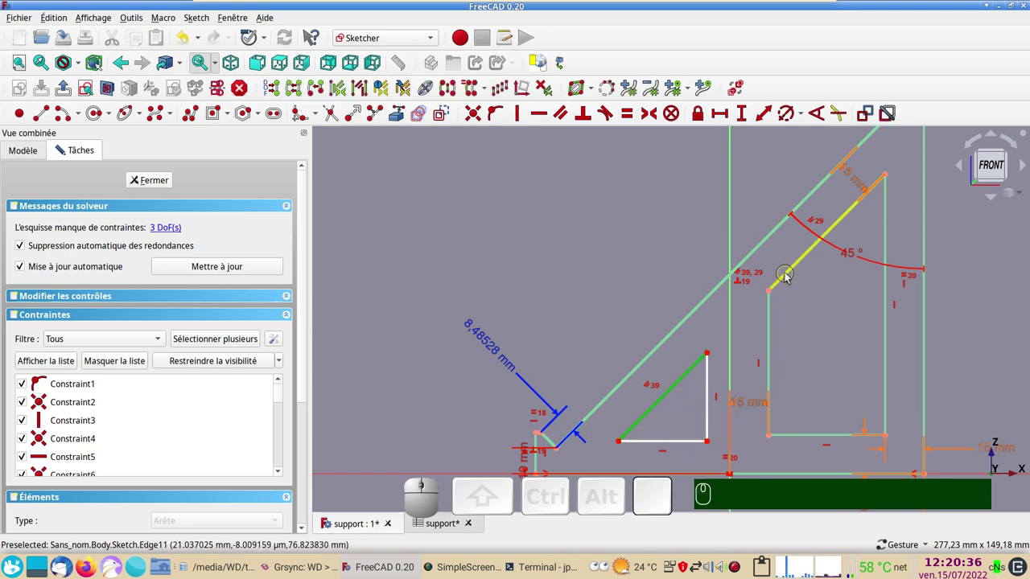
{"action": "left_click", "coordinate": [788, 274]}
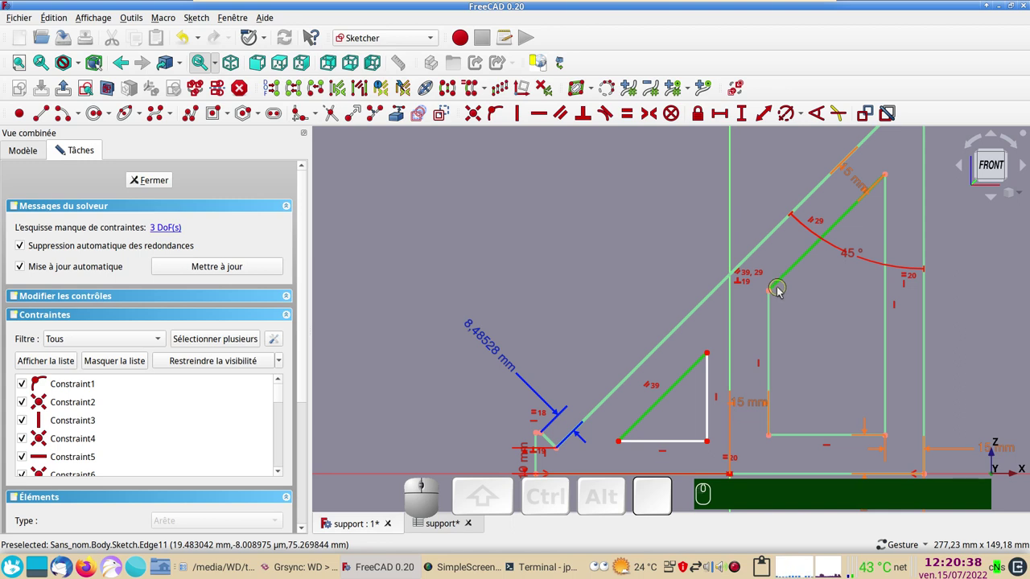
{"action": "key", "text": "t"}
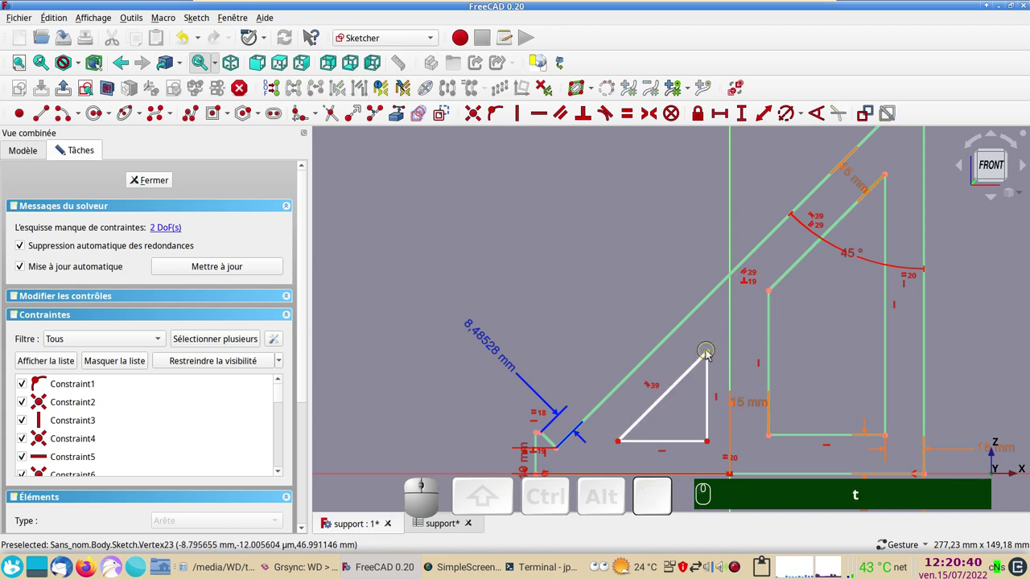
{"action": "left_click_drag", "start_coordinate": [711, 352], "coordinate": [759, 309]}
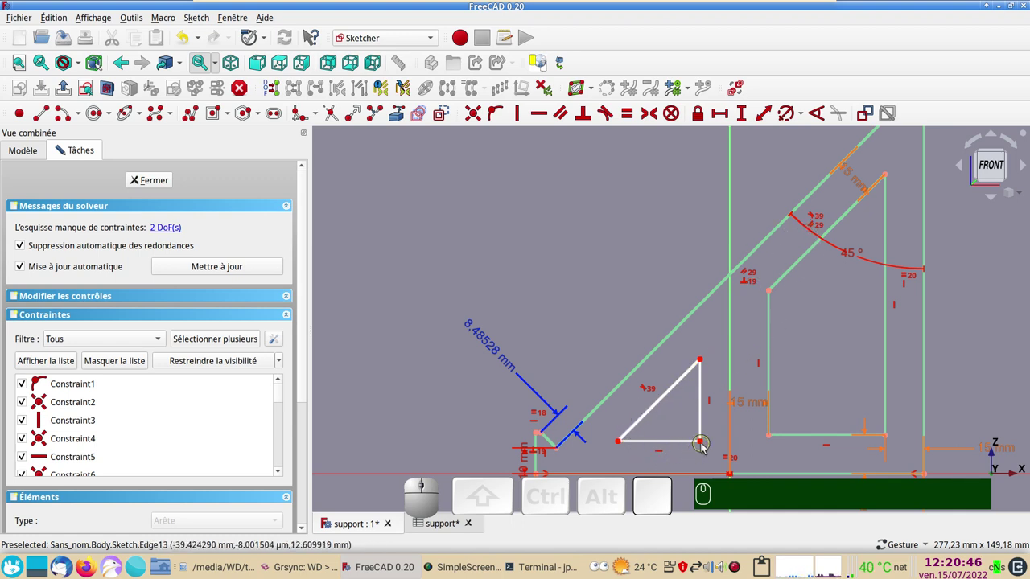
Step: Make the triangle's bottom-right corner and the slot's bottom-left corner symmetric about the vertical axis
{"action": "left_click", "coordinate": [704, 441]}
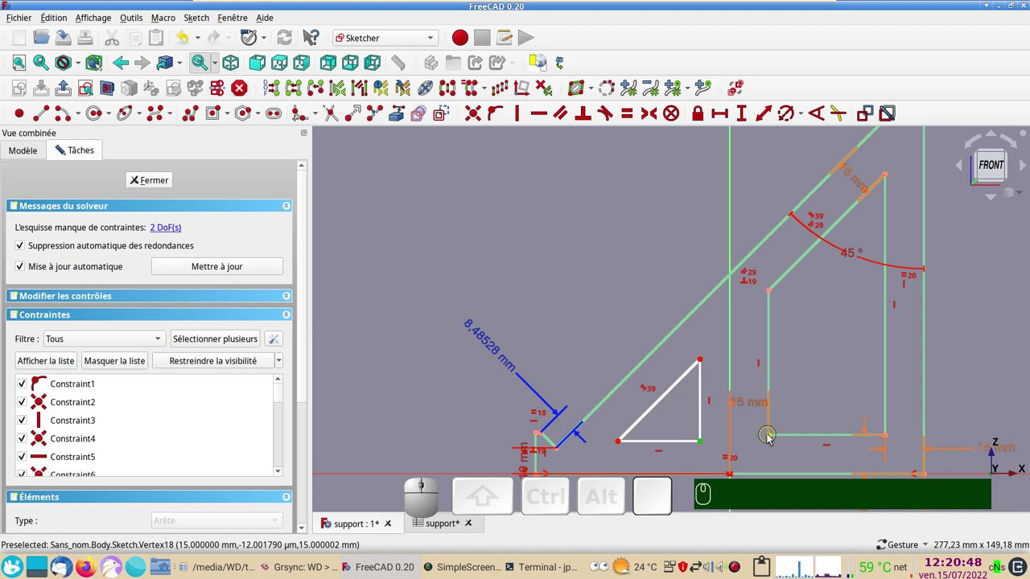
{"action": "left_click", "coordinate": [772, 436]}
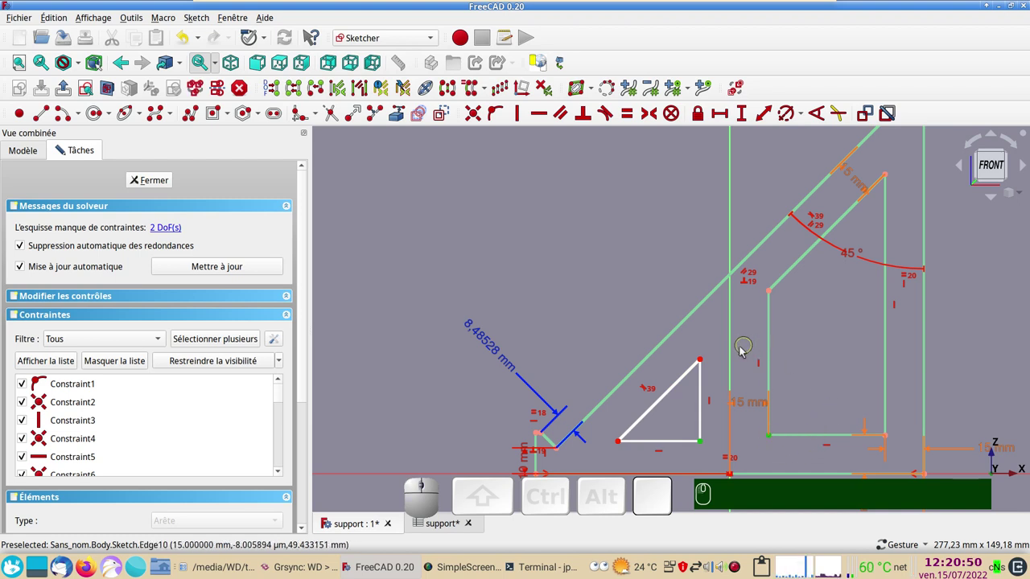
{"action": "left_click", "coordinate": [736, 352]}
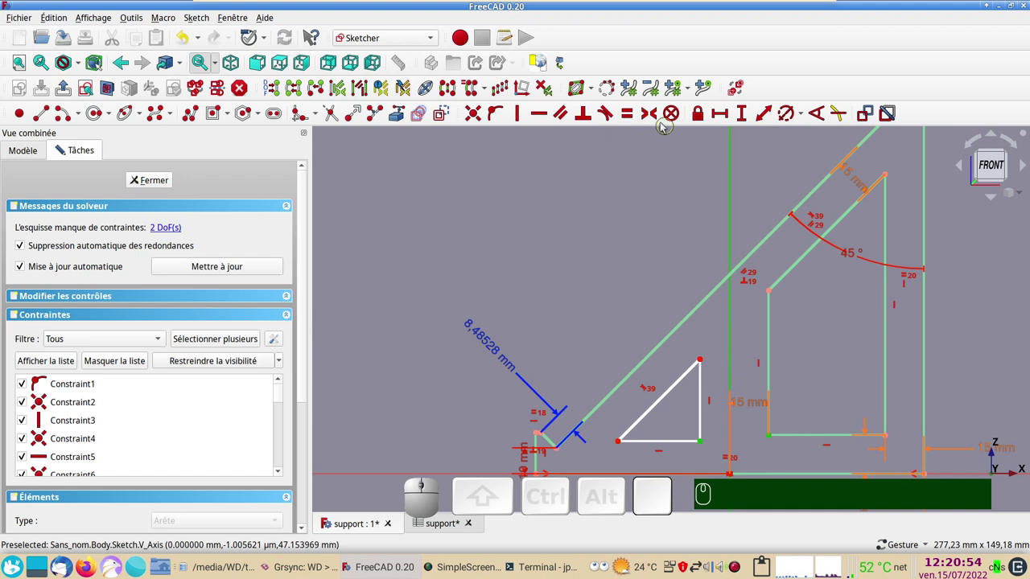
{"action": "key", "text": "s"}
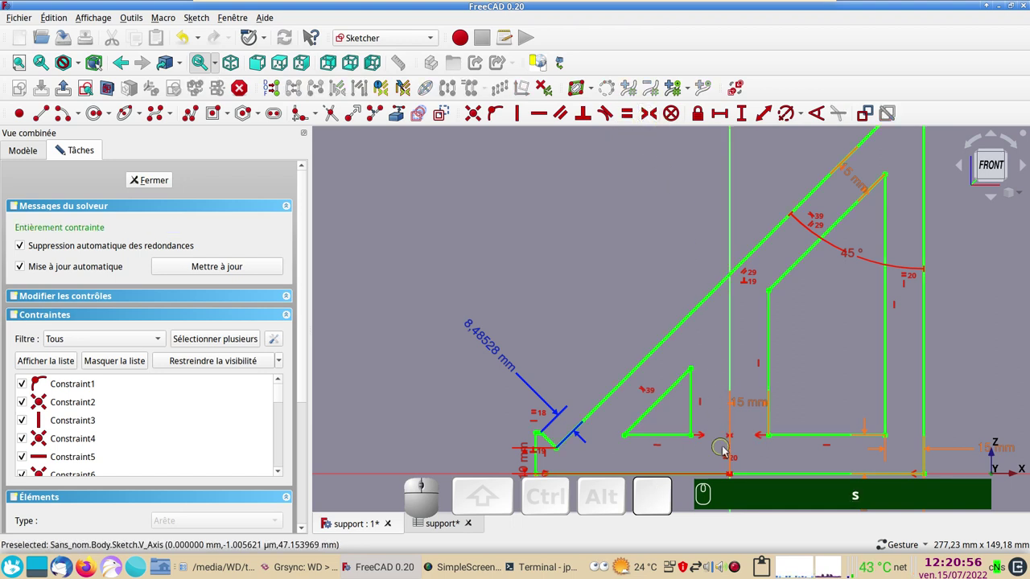
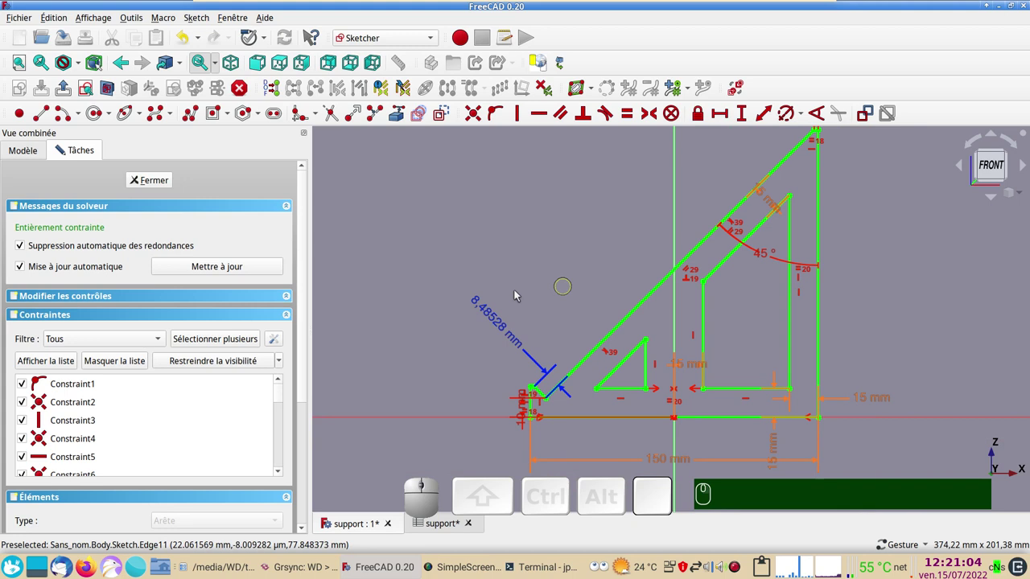
{"action": "scroll", "scroll_direction": "up", "scroll_amount": 3}
{"action": "left_click_drag", "start_coordinate": [557, 290], "coordinate": [471, 261]}
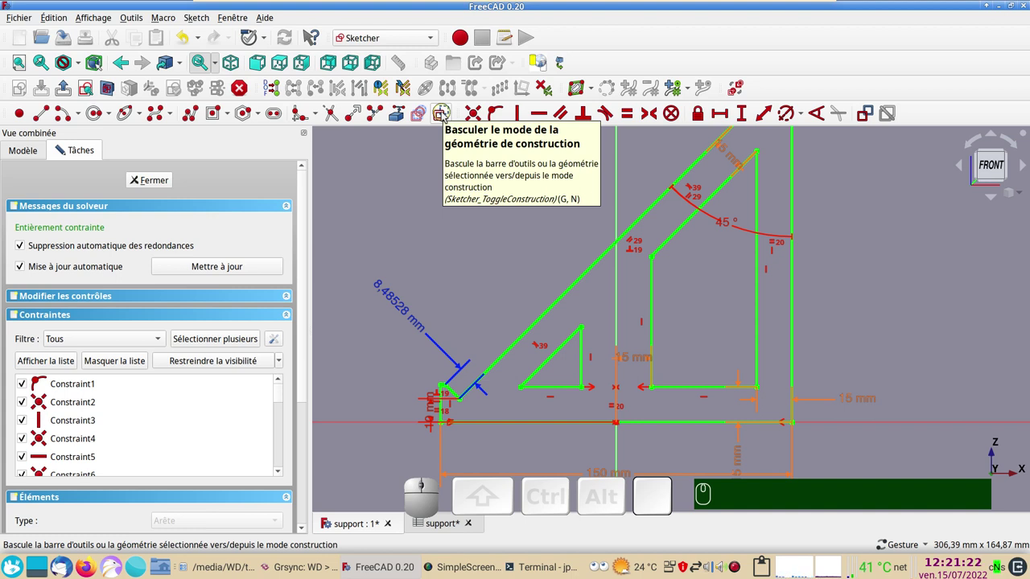
Step: Start a vertical helper line on the V axis from the base toward the sloped edge
{"action": "left_click", "coordinate": [444, 116]}
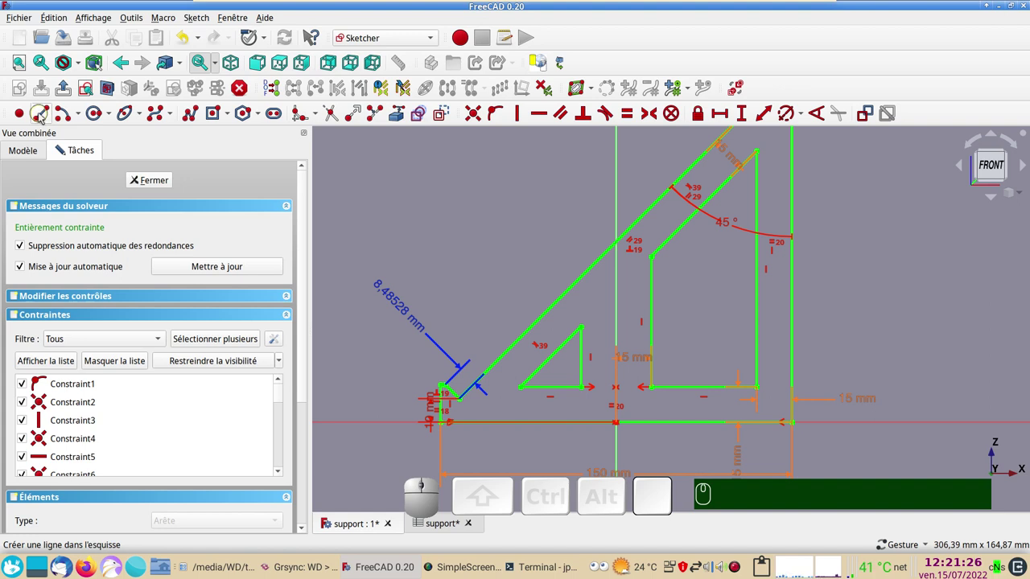
{"action": "left_click", "coordinate": [41, 117]}
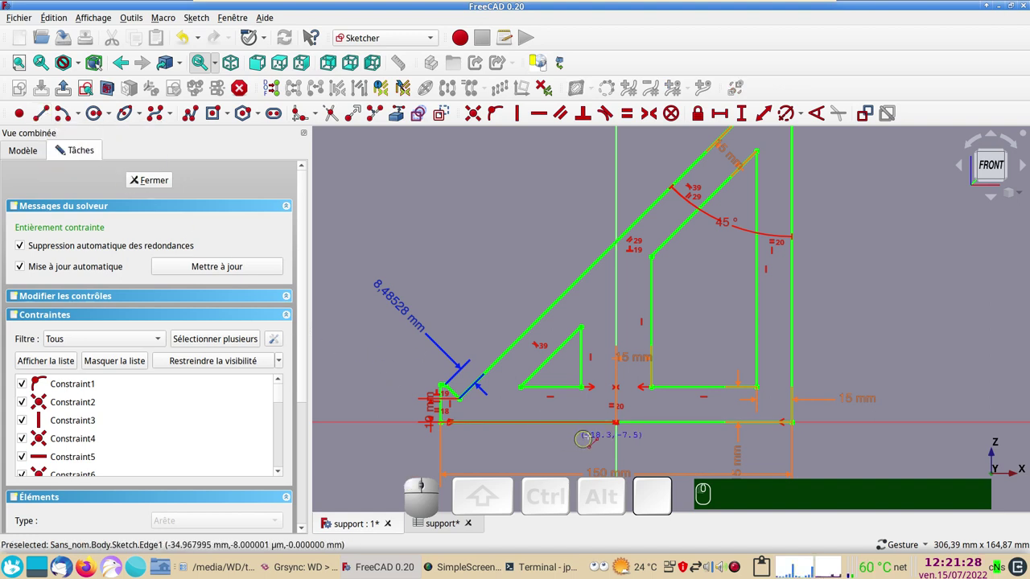
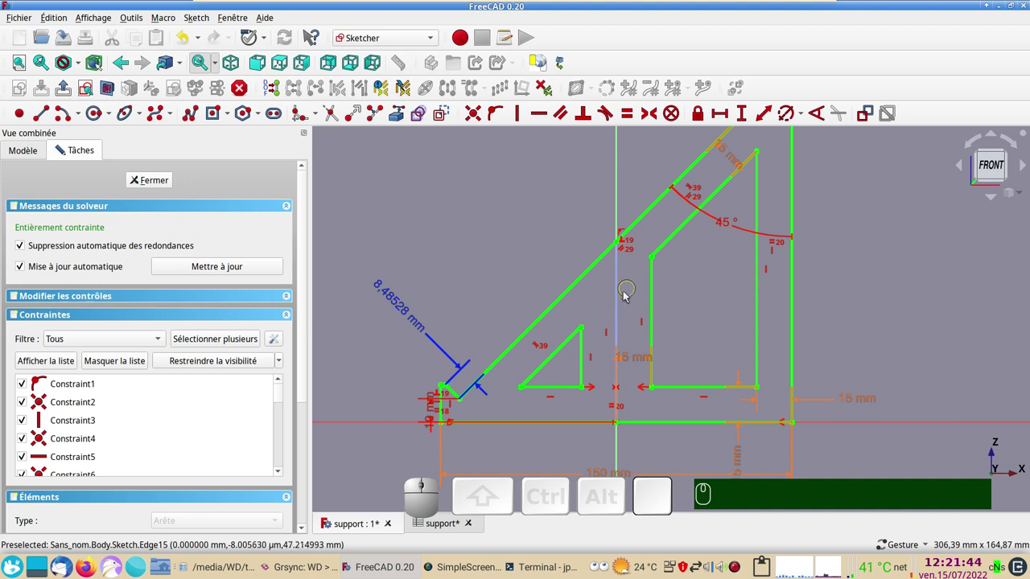
Step: Give the vertical helper line a 77 mm reference-only length dimension named 'decoupe'
{"action": "left_click", "coordinate": [620, 304]}
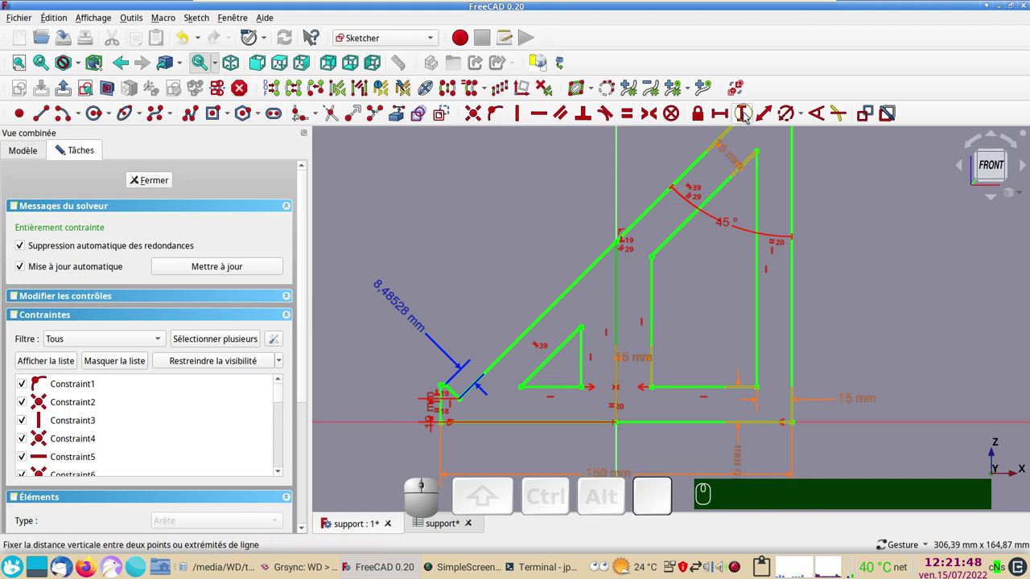
{"action": "left_click", "coordinate": [747, 117]}
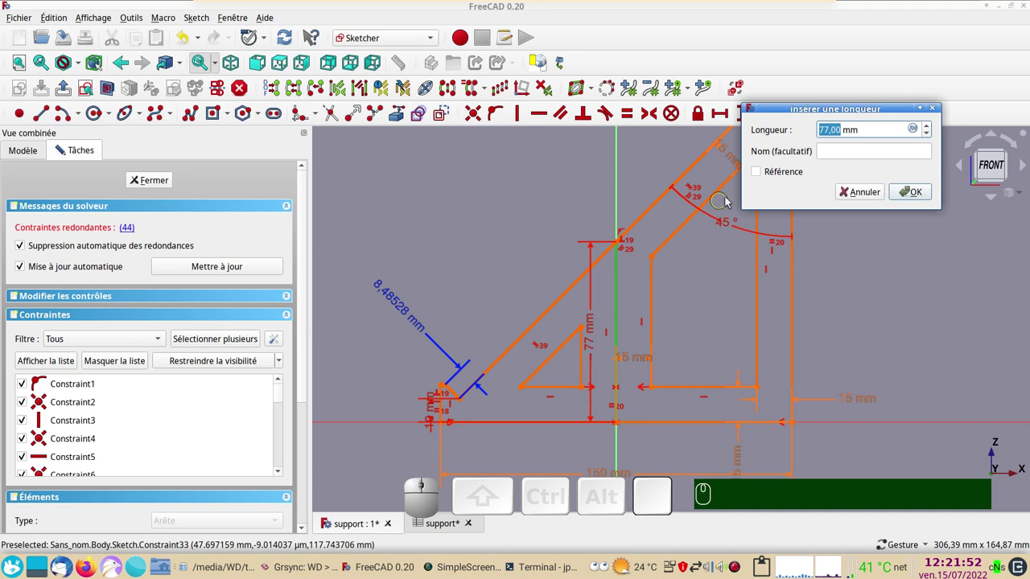
{"action": "left_click", "coordinate": [757, 174]}
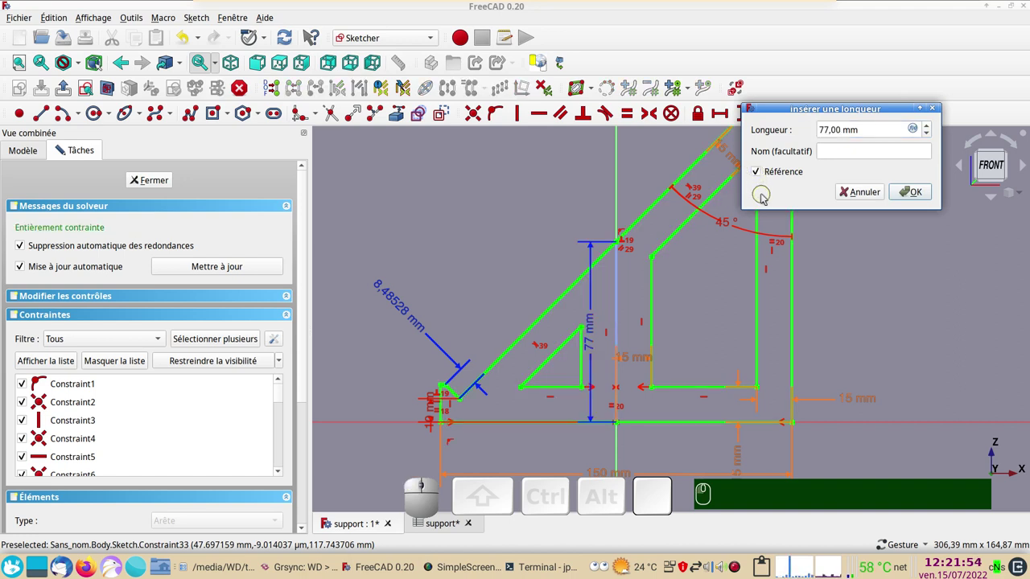
{"action": "left_click", "coordinate": [771, 111]}
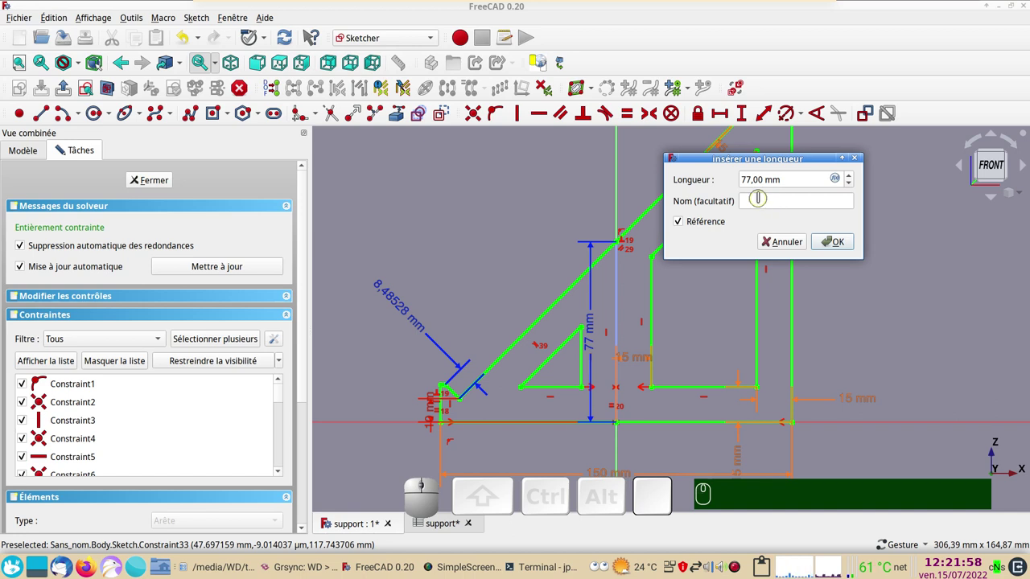
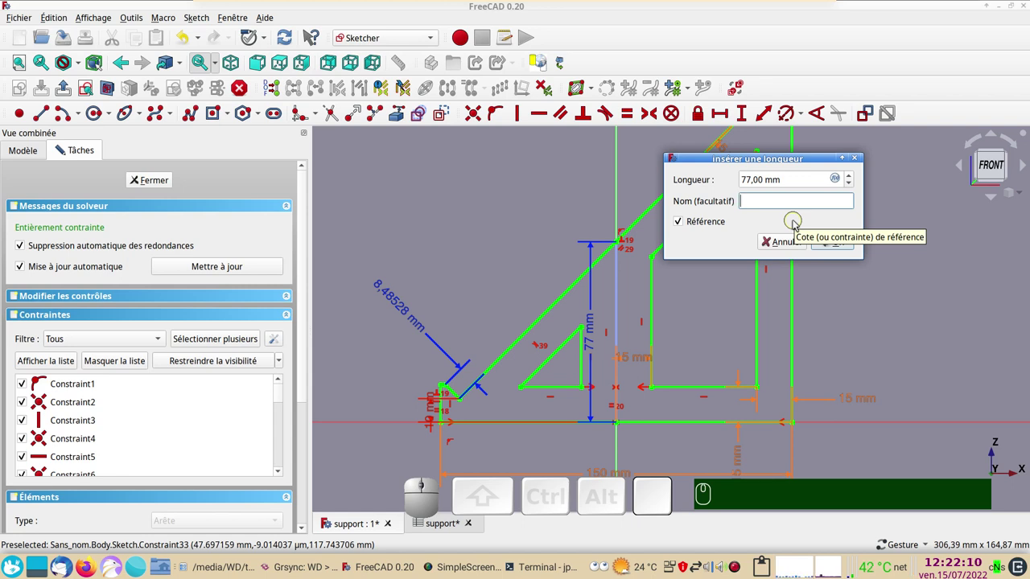
{"action": "type", "text": "d"}
{"action": "type", "text": "ecoupe"}
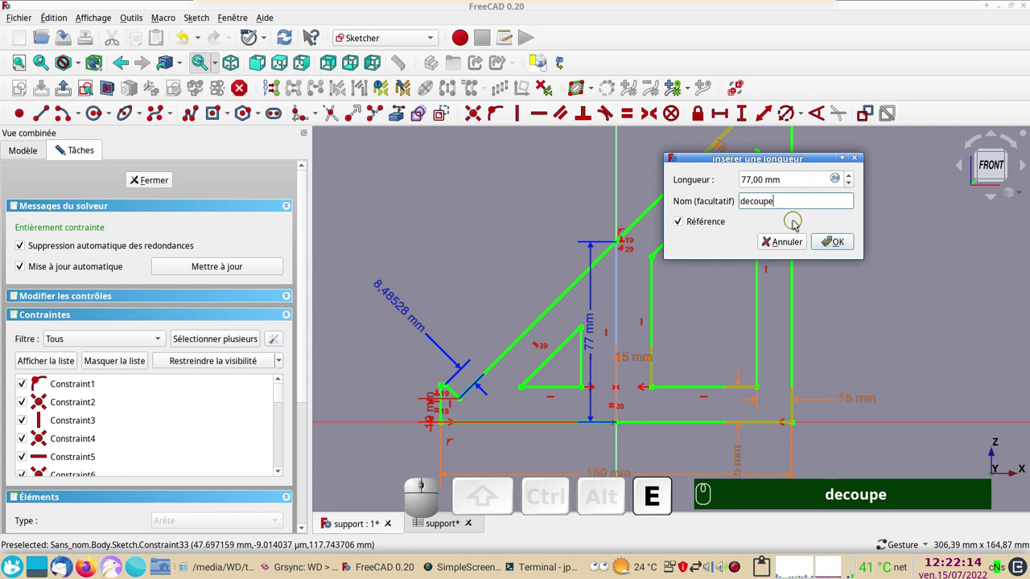
{"action": "left_click", "coordinate": [825, 246]}
{"action": "scroll", "scroll_direction": "down", "scroll_amount": 3}
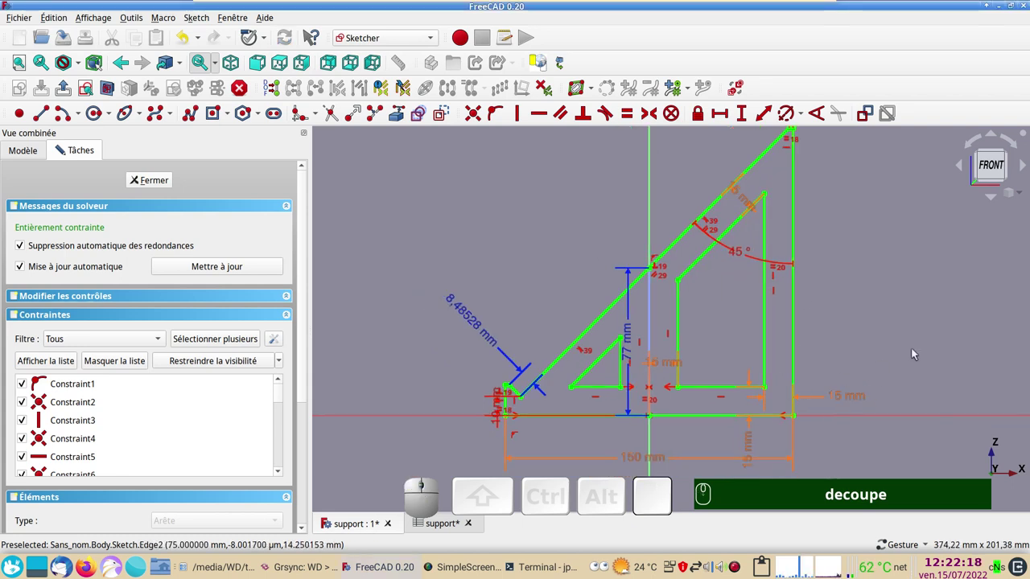
{"action": "left_click_drag", "start_coordinate": [912, 355], "coordinate": [883, 367]}
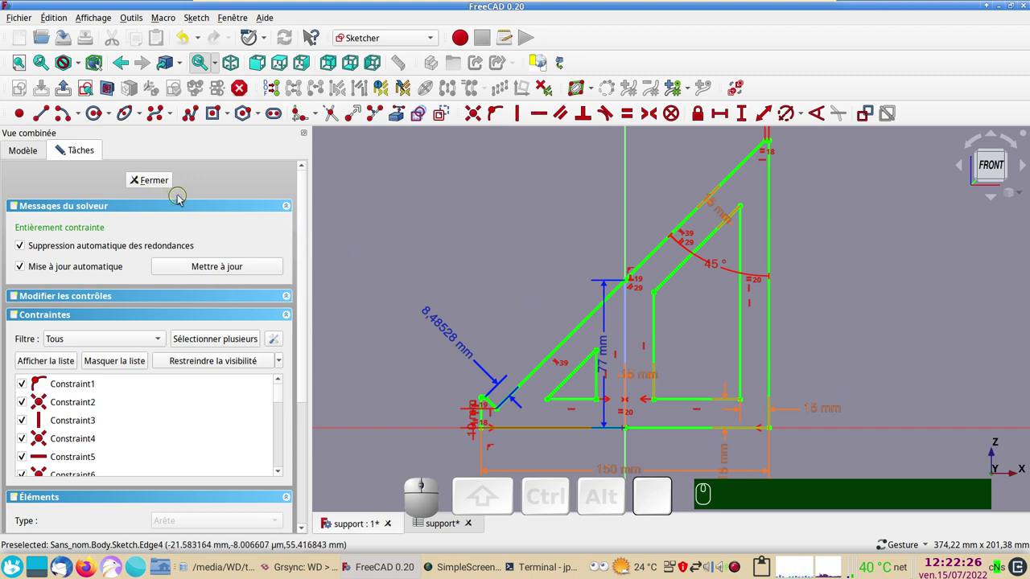
Step: Close the bracket sketch (Fermer) and recentre the view on its green outline
{"action": "left_click", "coordinate": [164, 188]}
{"action": "scroll", "scroll_direction": "down", "scroll_amount": 3}
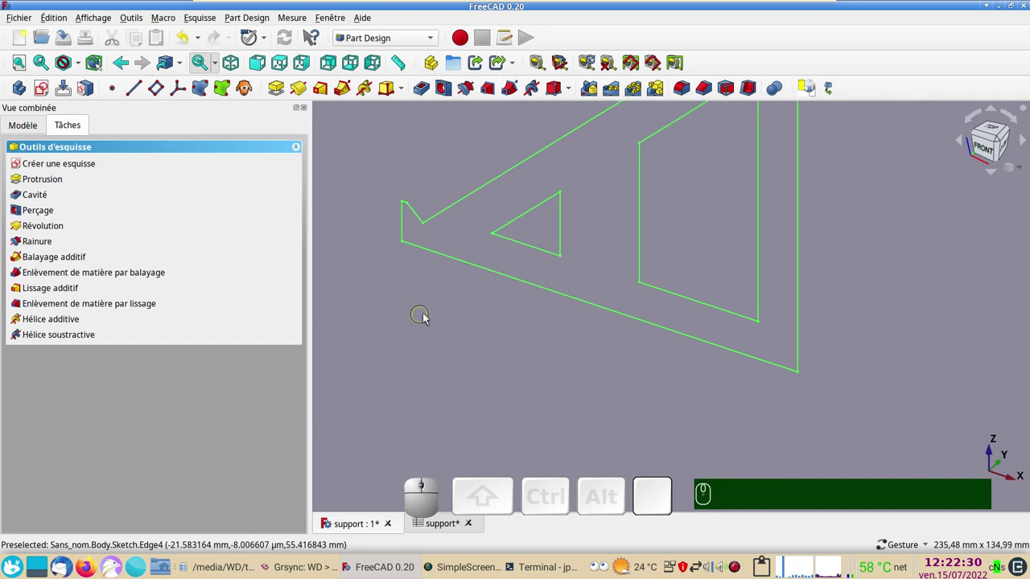
{"action": "left_click_drag", "start_coordinate": [435, 322], "coordinate": [414, 215]}
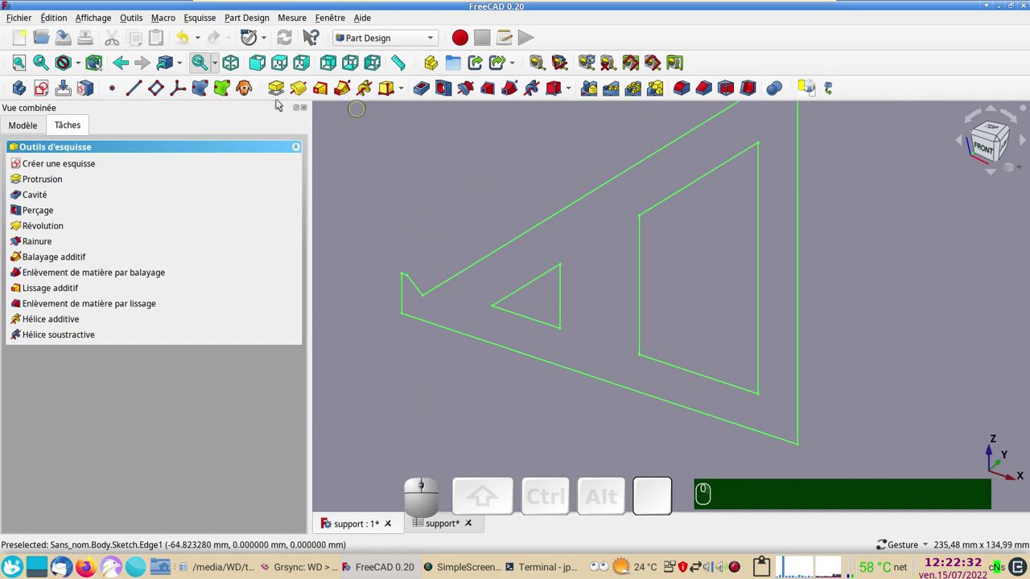
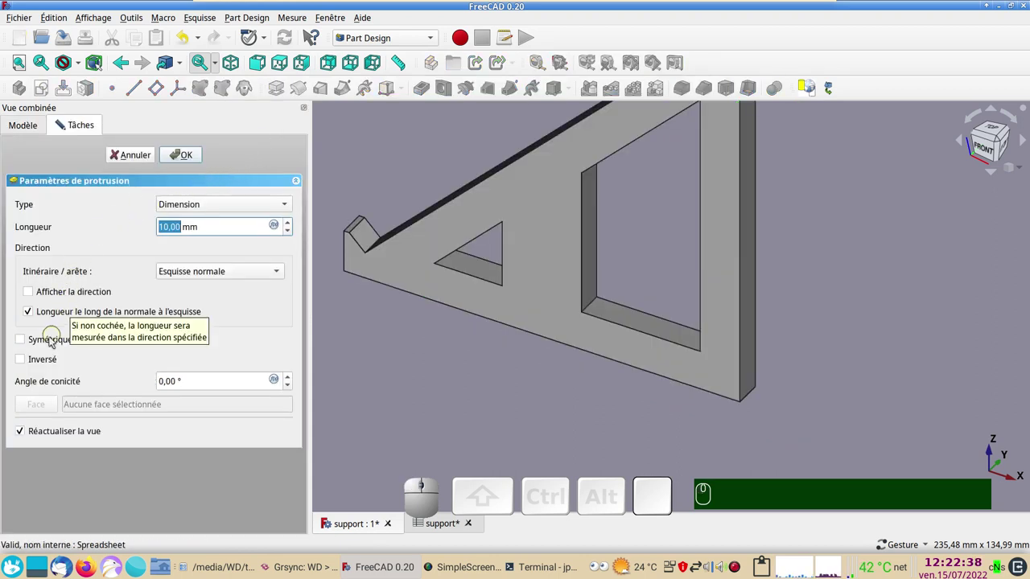
Step: Pad the bracket sketch symmetrically with its length driven by the Spreadsheet.xxepais expression (6 mm)
{"action": "left_click", "coordinate": [24, 343]}
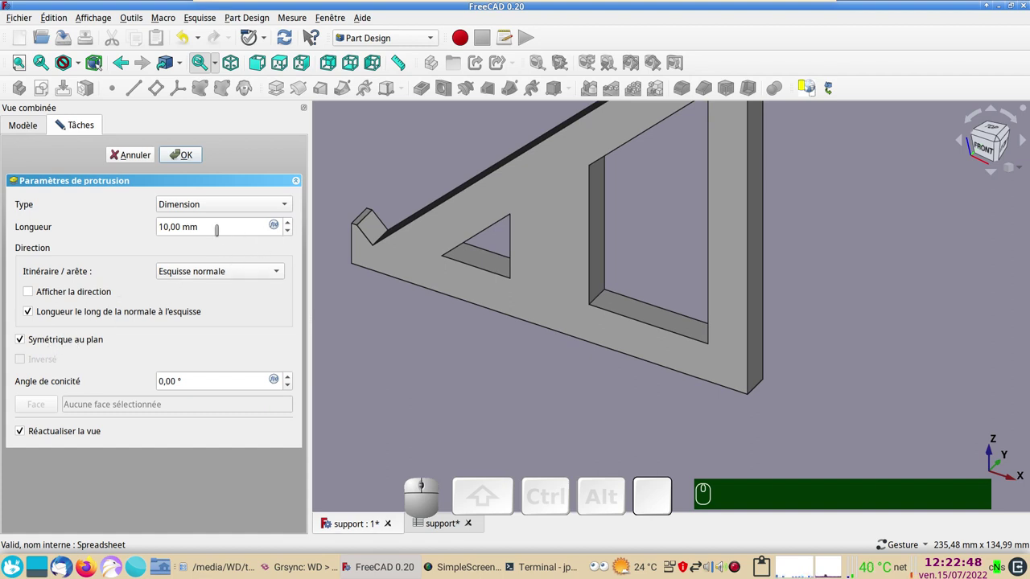
{"action": "left_click", "coordinate": [276, 227]}
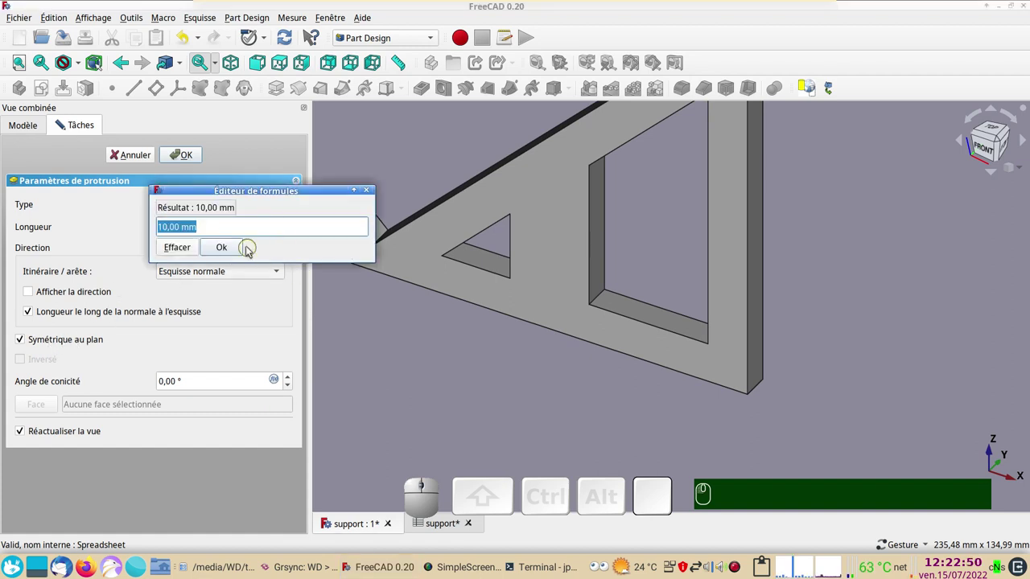
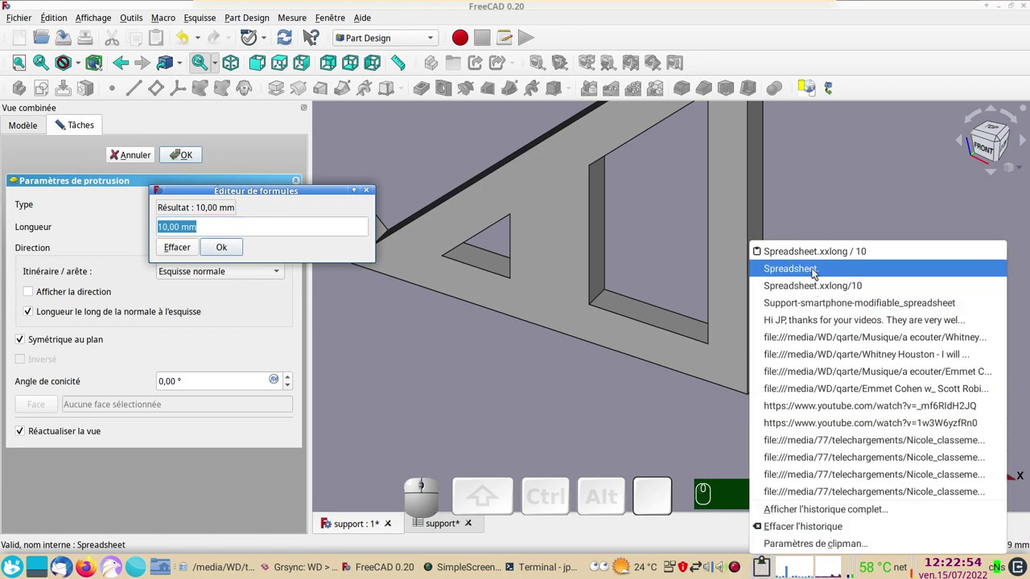
{"action": "left_click", "coordinate": [815, 273]}
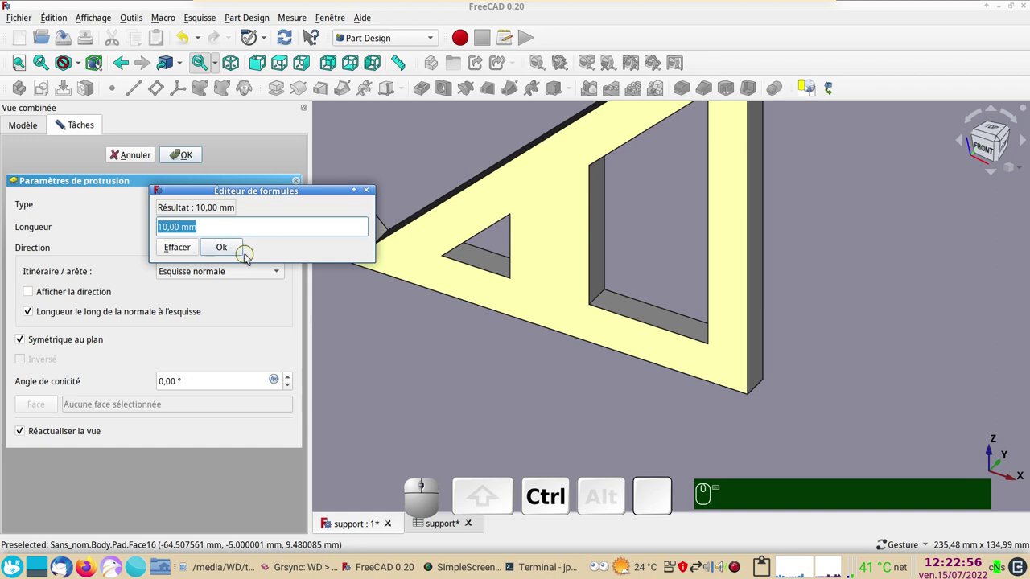
{"action": "key", "text": "ctrl+v"}
{"action": "key", "text": "x"}
{"action": "key", "text": "x"}
{"action": "left_click", "coordinate": [189, 258]}
{"action": "left_click", "coordinate": [229, 251]}
Step: Rotate the view around the new solid bracket to inspect the pad
{"action": "left_click", "coordinate": [190, 160]}
{"action": "scroll", "scroll_direction": "down", "scroll_amount": 3}
{"action": "left_click_drag", "start_coordinate": [477, 396], "coordinate": [710, 390]}
{"action": "right_click", "coordinate": [721, 390]}
{"action": "key", "text": "ctrl+v"}
{"action": "left_click", "coordinate": [774, 370]}
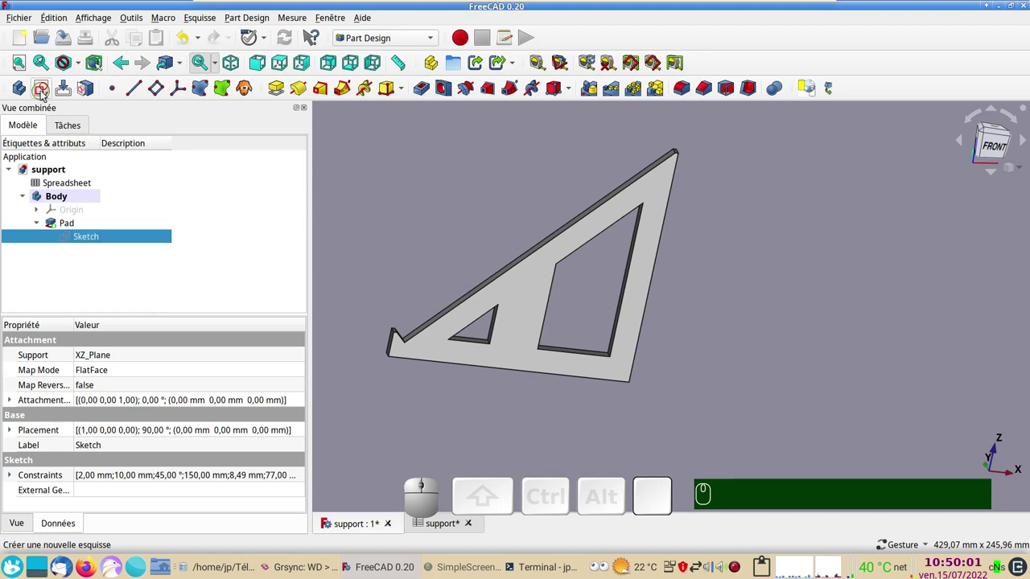
Step: Create a new empty sketch on the body's XY_Plane, showing the padded bracket edge-on
{"action": "left_click", "coordinate": [44, 95]}
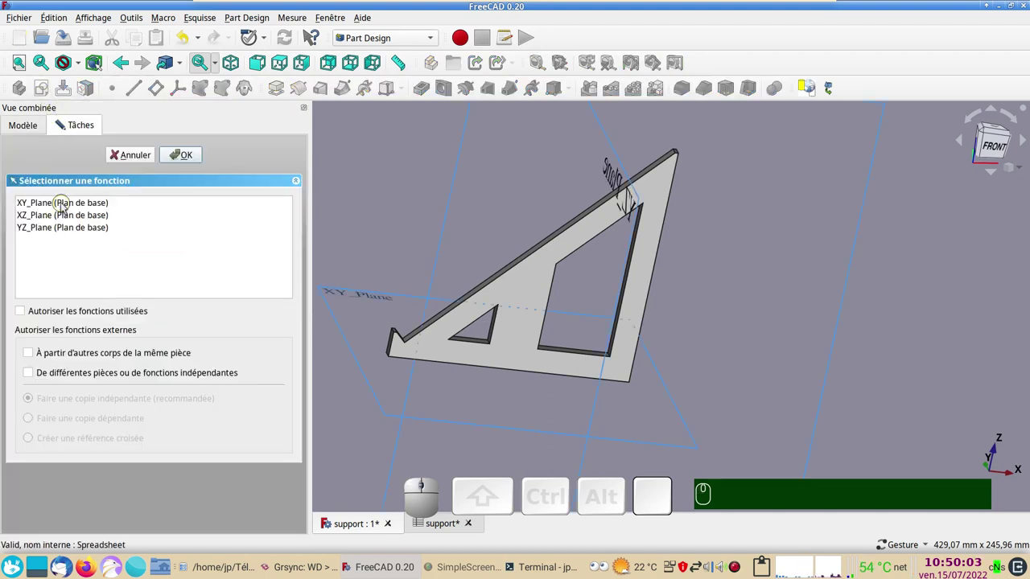
{"action": "left_click", "coordinate": [63, 207]}
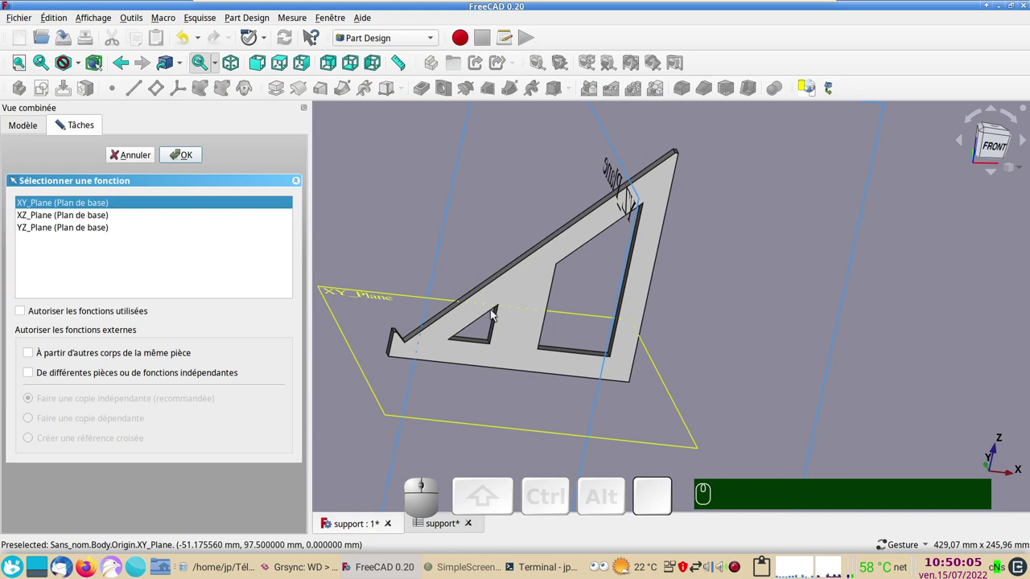
{"action": "left_click", "coordinate": [193, 163]}
{"action": "scroll", "scroll_direction": "up", "scroll_amount": 3}
{"action": "left_click_drag", "start_coordinate": [562, 329], "coordinate": [581, 381]}
{"action": "scroll", "scroll_direction": "up", "scroll_amount": 3}
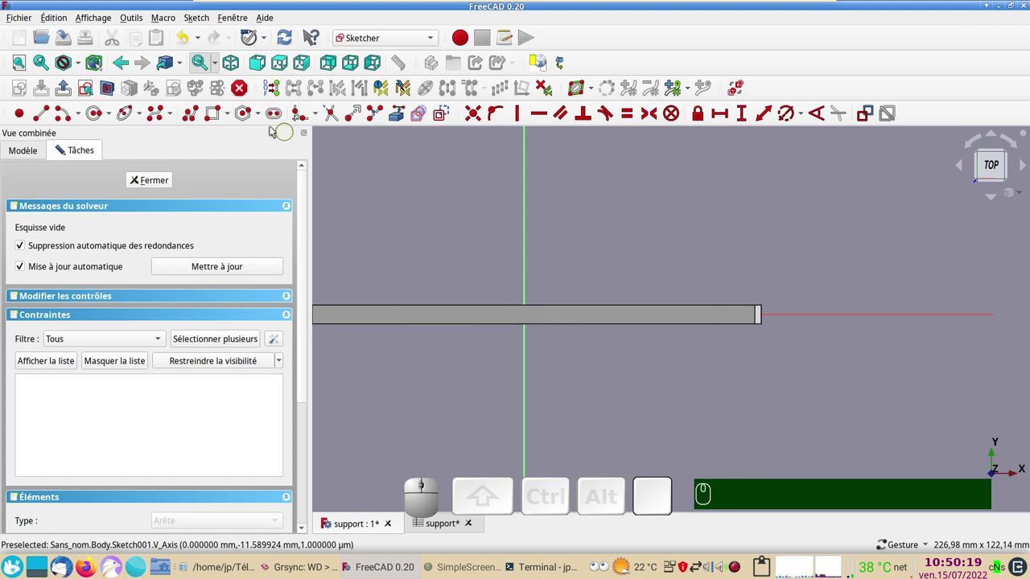
Step: Switch the rectangle tool to Centered rectangle mode to draw from the sketch origin
{"action": "left_click", "coordinate": [114, 96]}
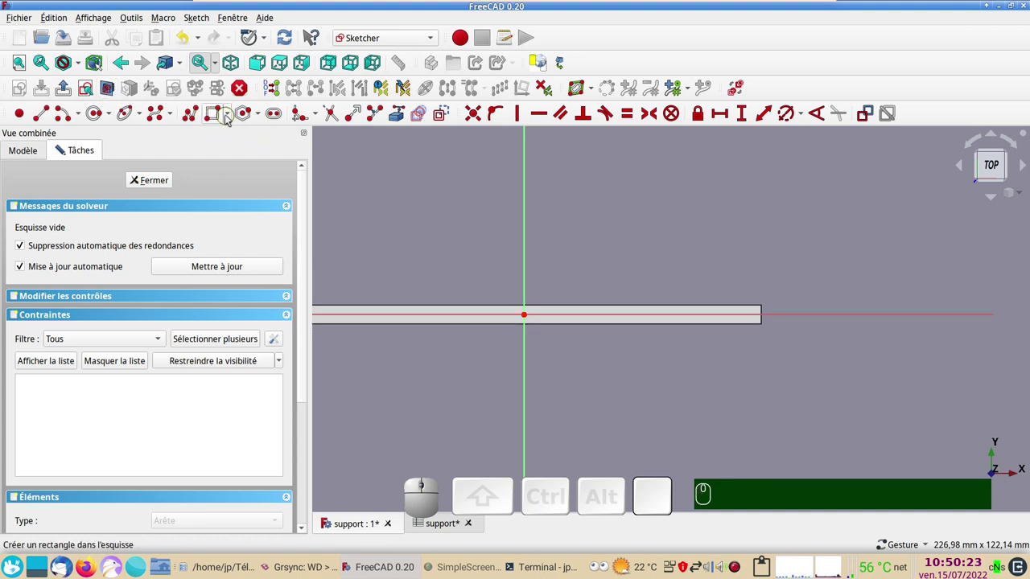
{"action": "left_click", "coordinate": [232, 117]}
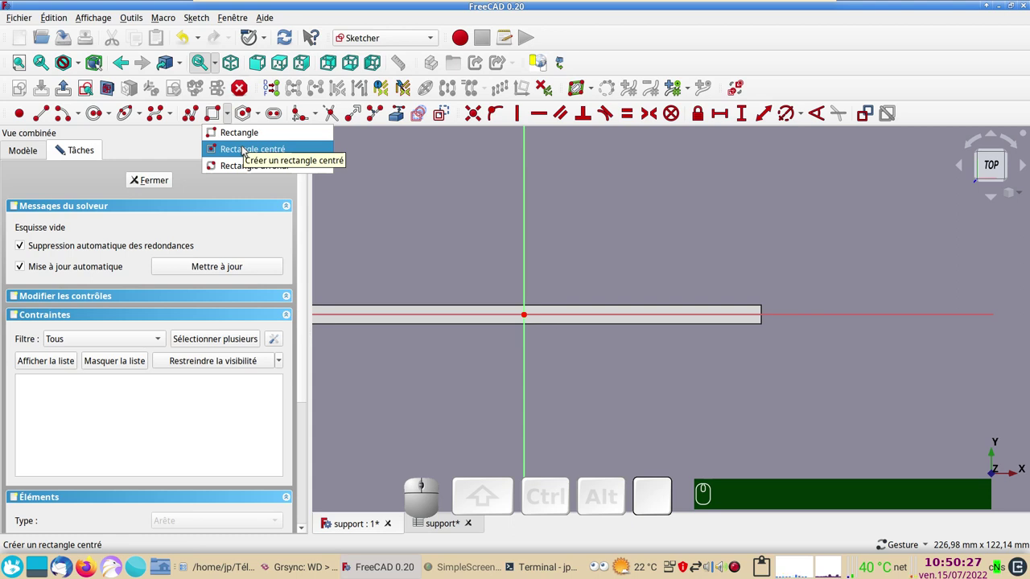
{"action": "left_click", "coordinate": [244, 150]}
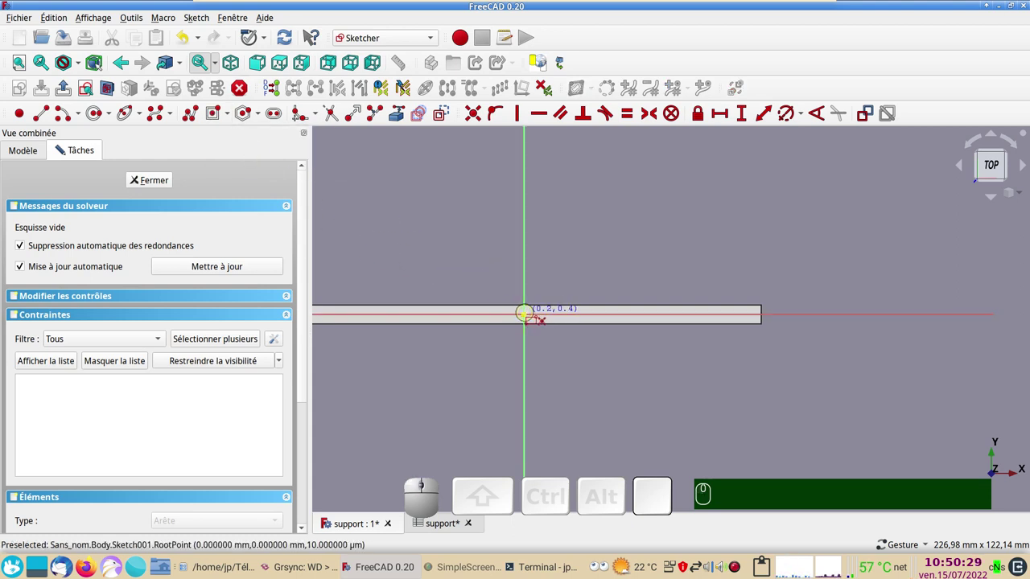
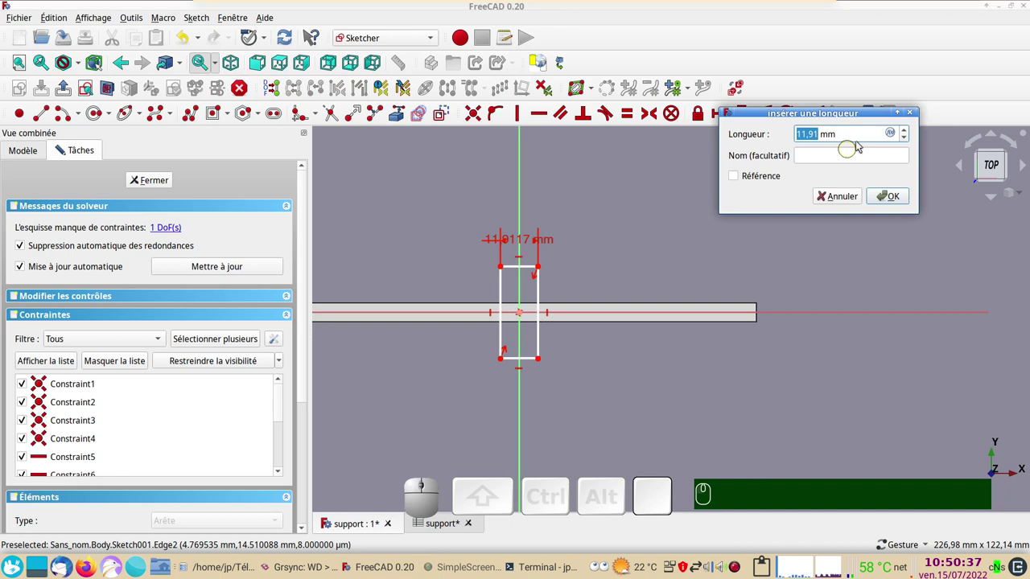
Step: Set the rectangle width to Spreadsheet.xxepais+0.1, giving a 6,10 mm constraint
{"action": "left_click", "coordinate": [895, 138]}
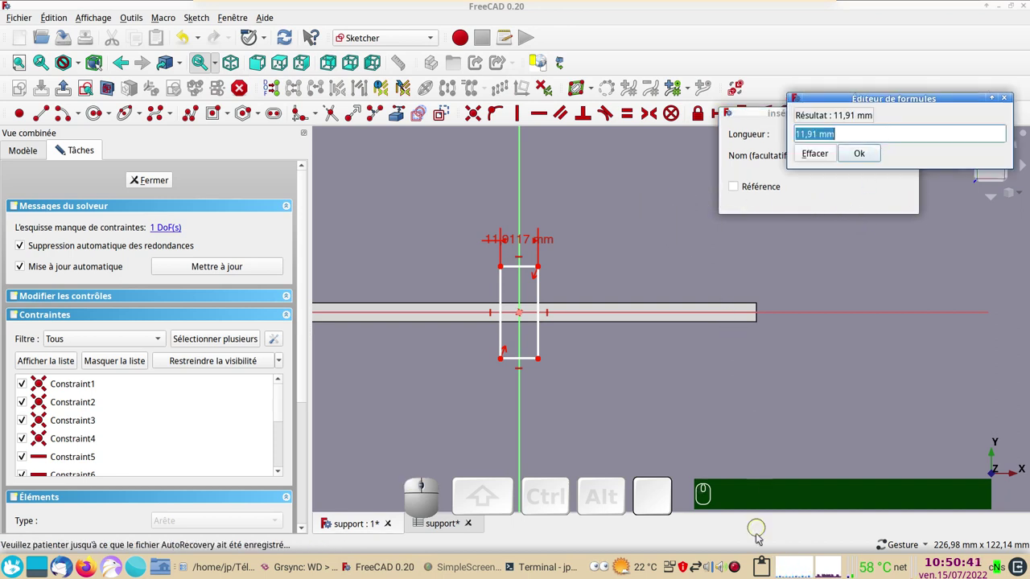
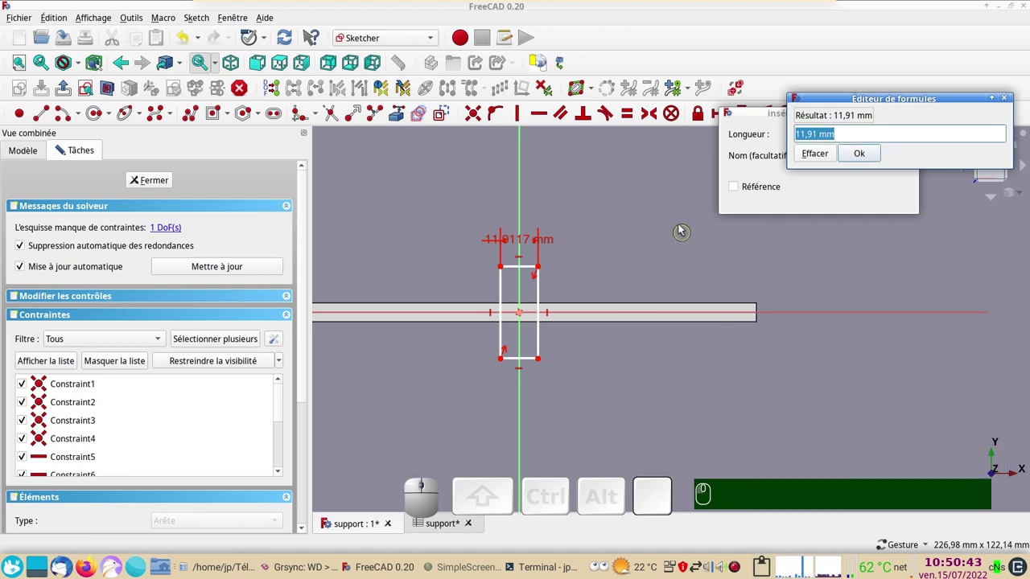
{"action": "key", "text": "ctrl+v"}
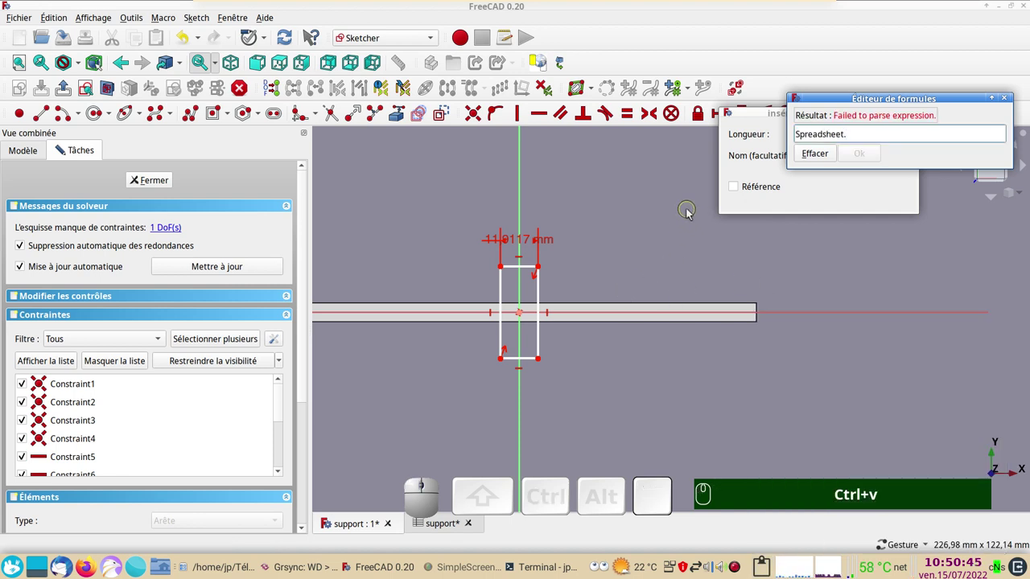
{"action": "key", "text": "x"}
{"action": "key", "text": "x"}
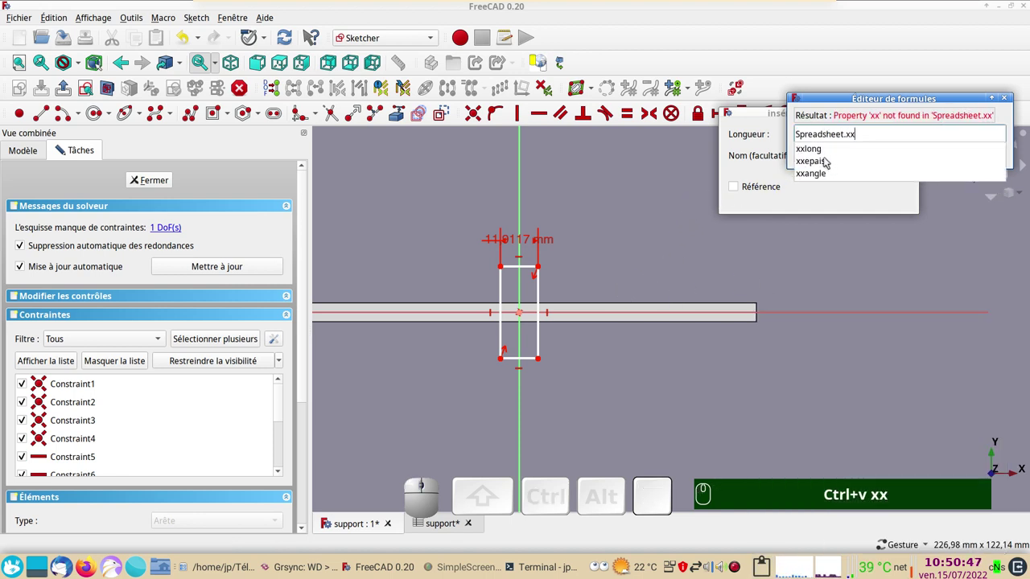
{"action": "left_click", "coordinate": [824, 163]}
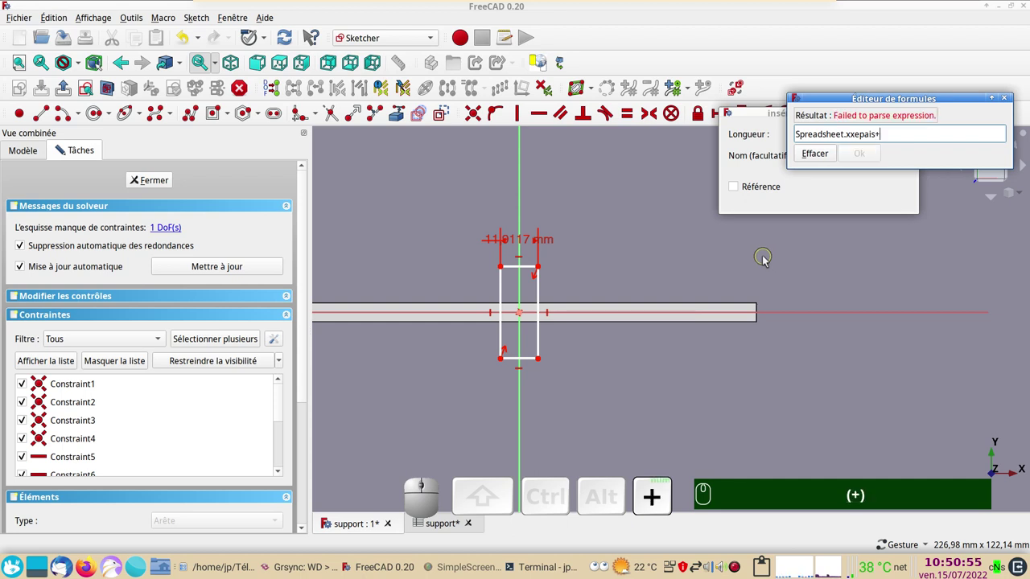
{"action": "key", "text": "KP_0"}
{"action": "key", "text": "KP_Decimal"}
{"action": "key", "text": "KP_1"}
{"action": "key", "text": "Return"}
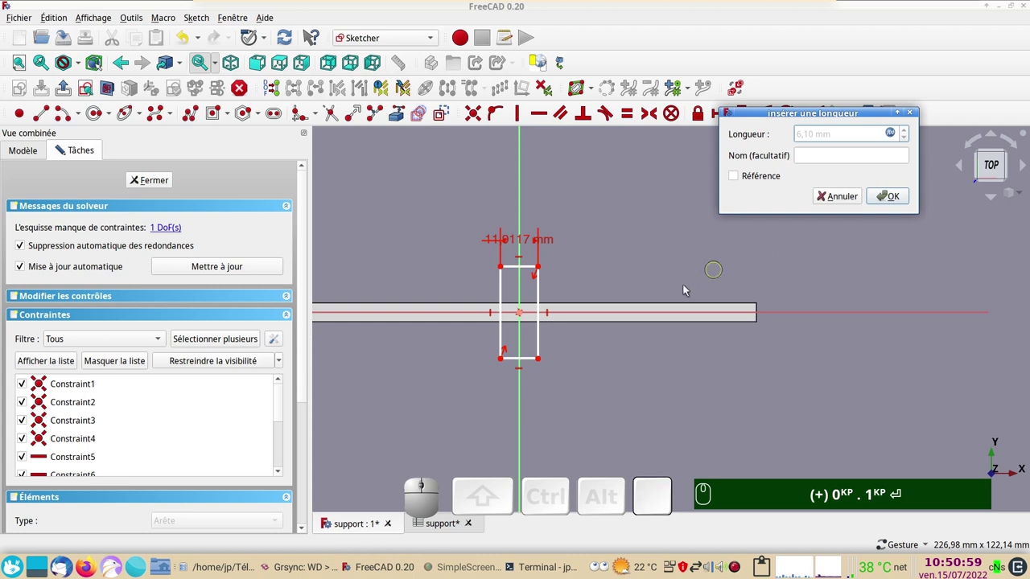
{"action": "left_click", "coordinate": [895, 199]}
{"action": "left_click_drag", "start_coordinate": [522, 242], "coordinate": [460, 292]}
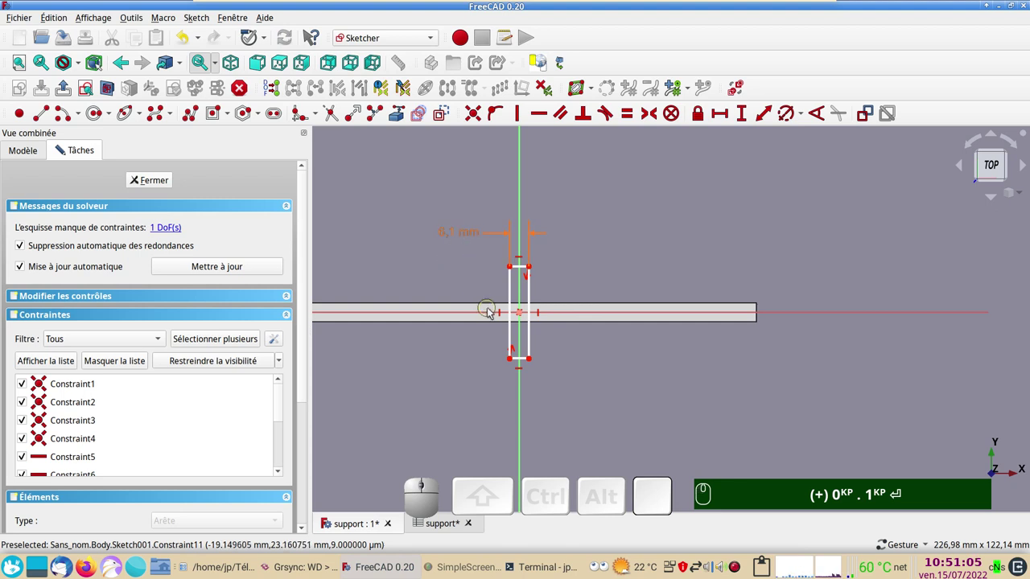
{"action": "type", "text": "(+) 0ᴷᴾ . 1ᴷᴾ ↩"}
Step: Dimension the rectangle's vertical edge as Spreadsheet.xxepais*2 (12 mm), fully constraining the sketch
{"action": "left_click", "coordinate": [534, 300]}
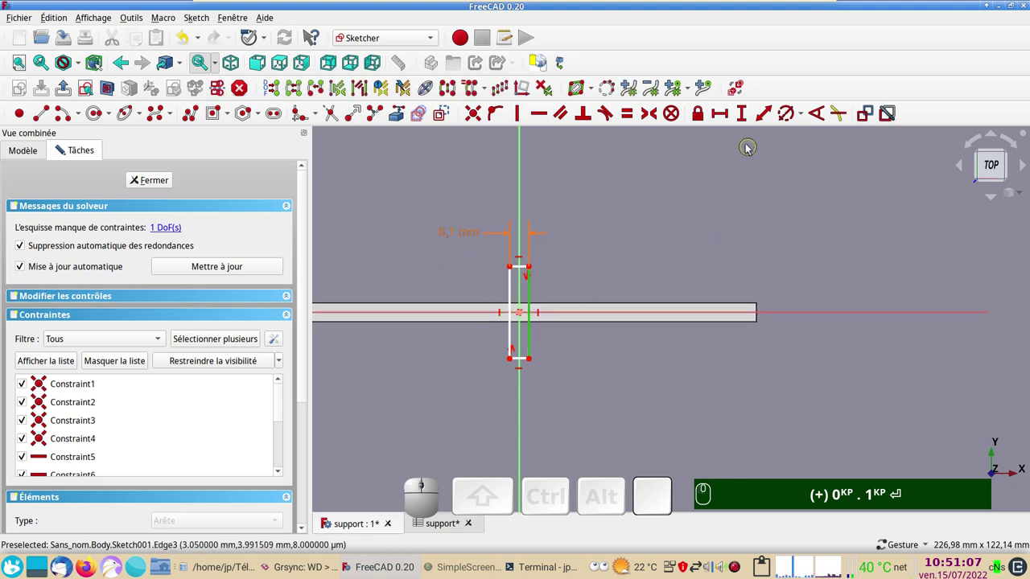
{"action": "left_click", "coordinate": [744, 119]}
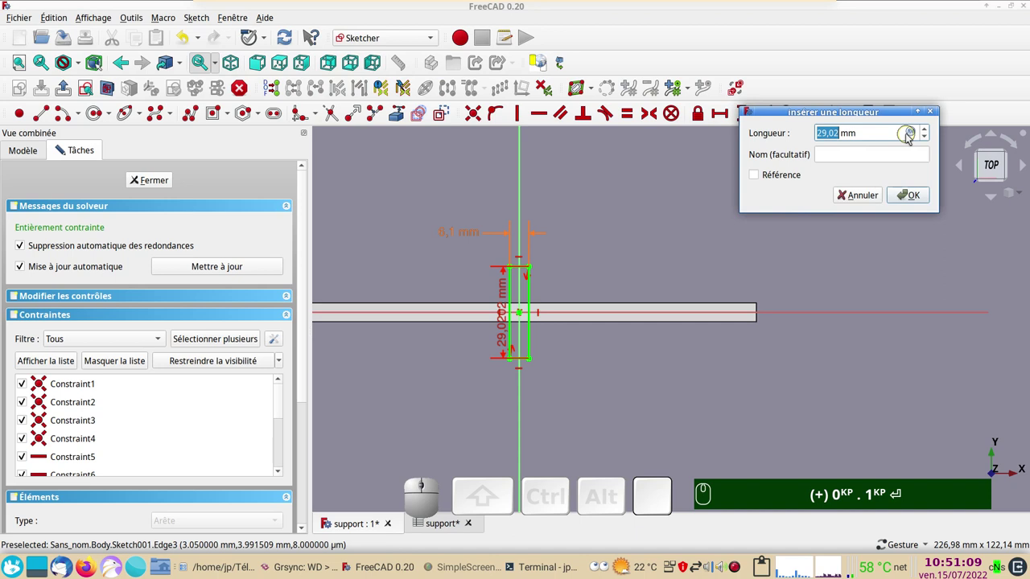
{"action": "left_click", "coordinate": [911, 133]}
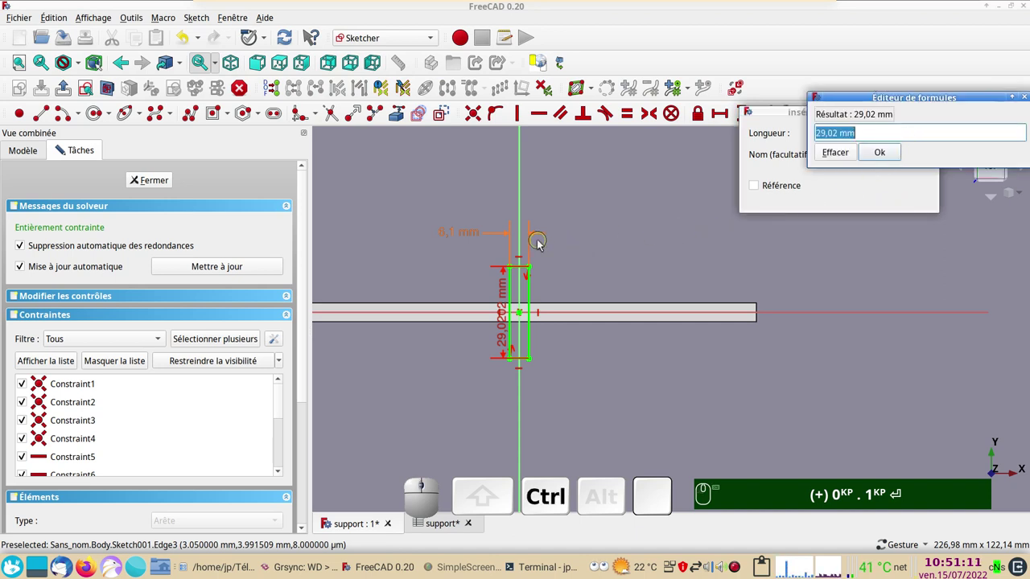
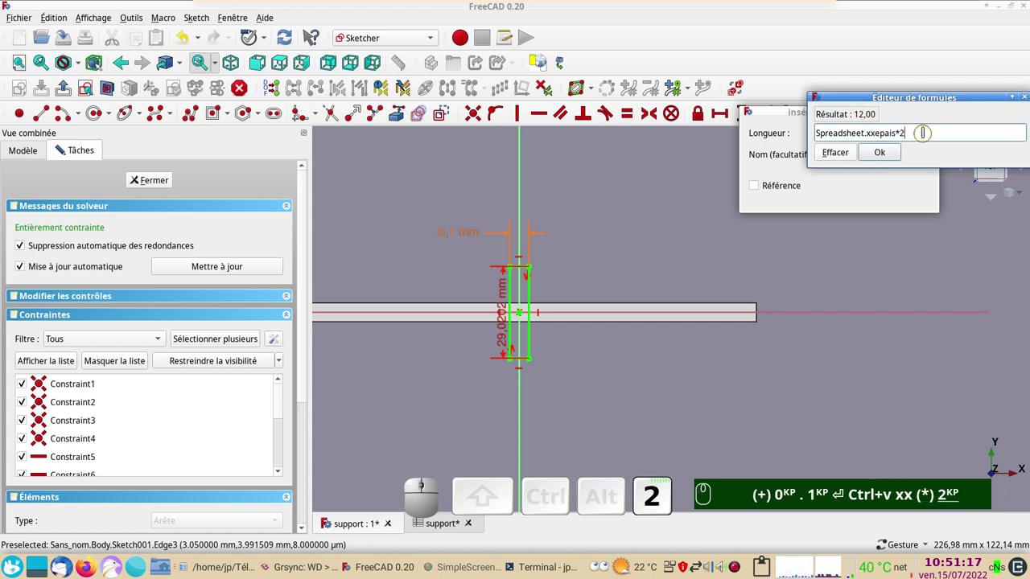
{"action": "key", "text": "Return"}
{"action": "left_click", "coordinate": [908, 192]}
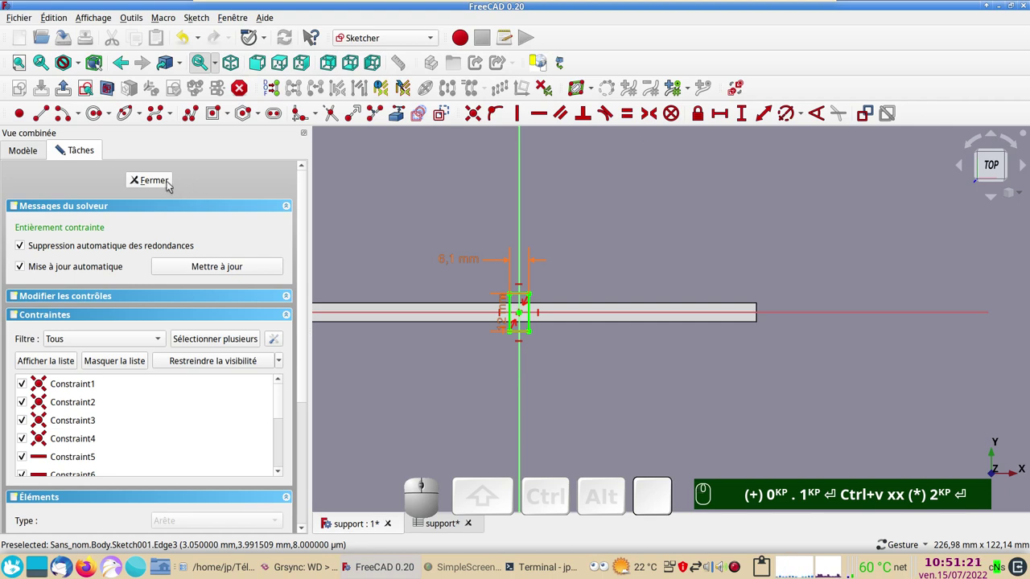
Step: Close the slot sketch as Sketch001 and orbit the bracket, selecting the Body in the tree
{"action": "left_click", "coordinate": [169, 186]}
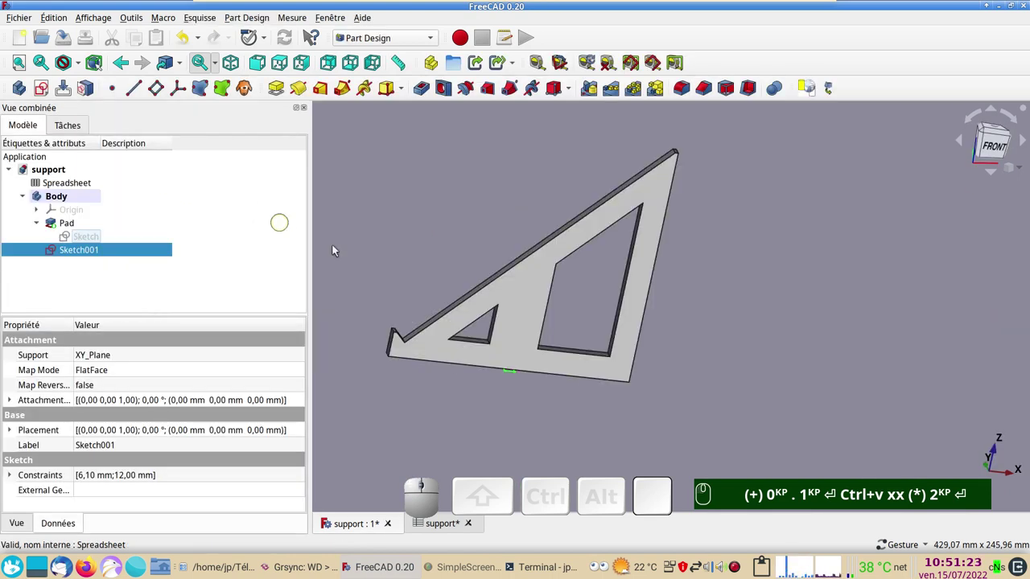
{"action": "left_click_drag", "start_coordinate": [764, 320], "coordinate": [569, 370]}
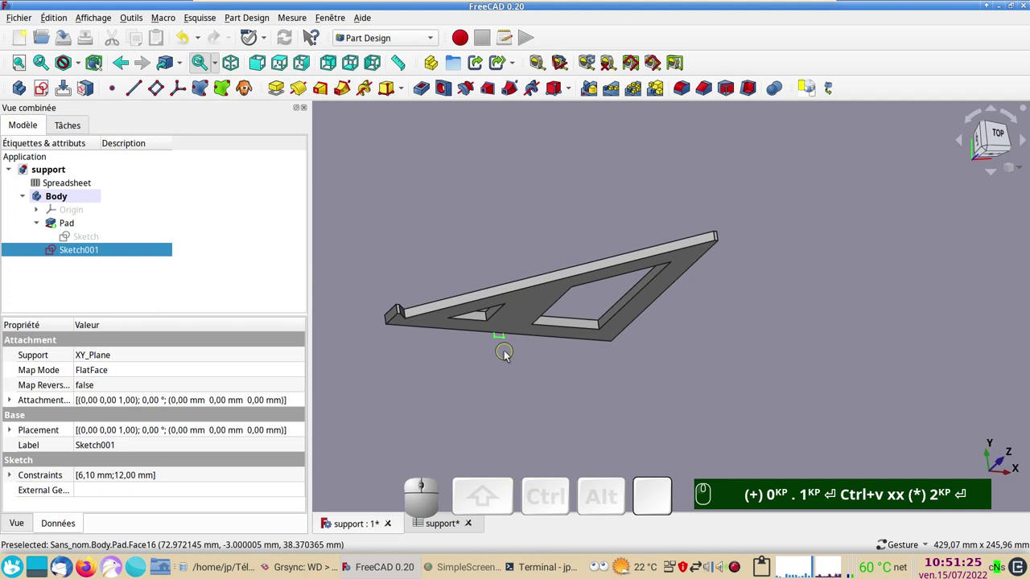
{"action": "left_click_drag", "start_coordinate": [593, 383], "coordinate": [549, 367]}
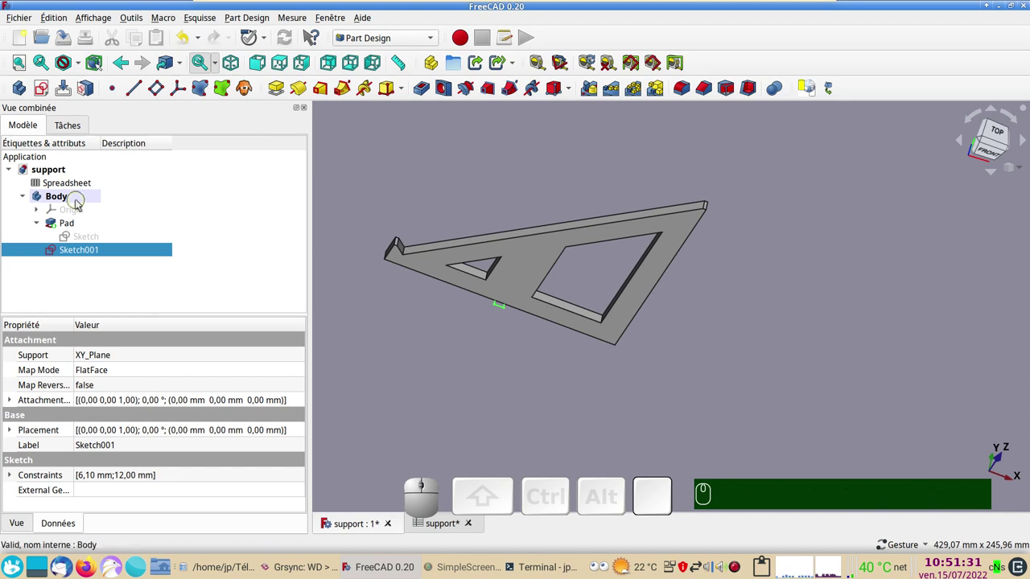
{"action": "left_click", "coordinate": [79, 202]}
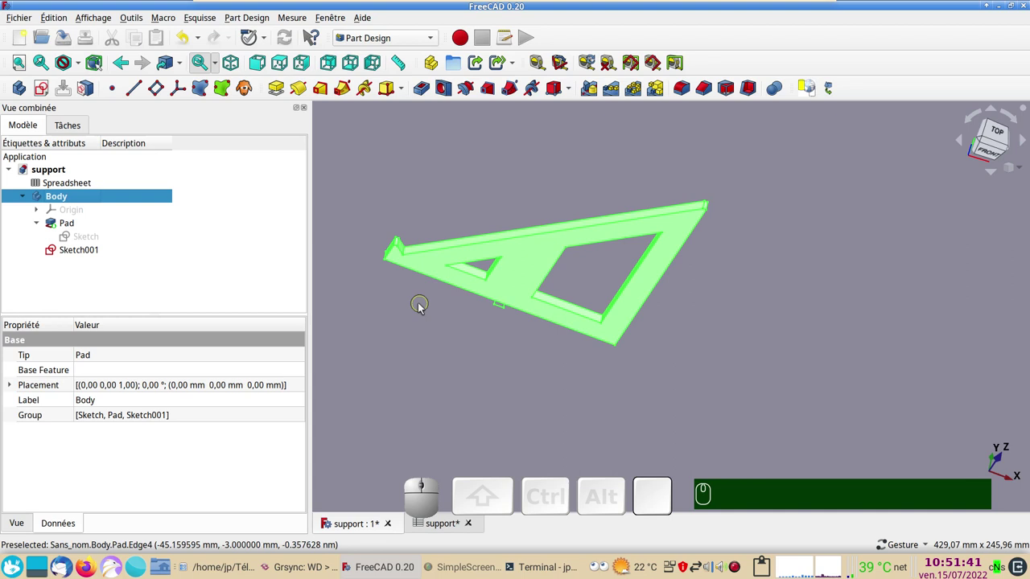
{"action": "left_click_drag", "start_coordinate": [395, 309], "coordinate": [402, 330]}
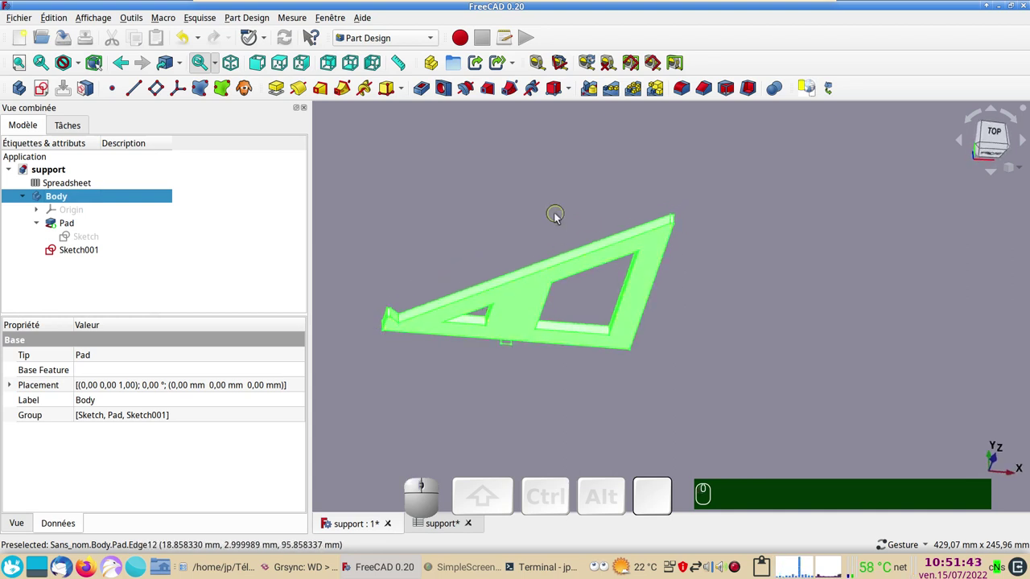
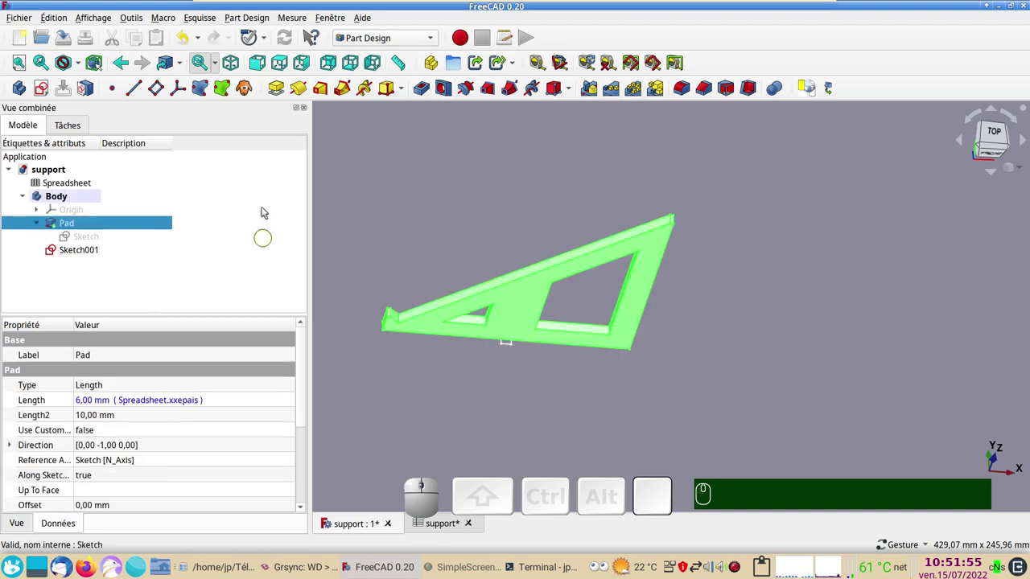
Step: Add a second body, Body001, cloning the padded bracket, and select it in the tree
{"action": "left_click", "coordinate": [251, 89]}
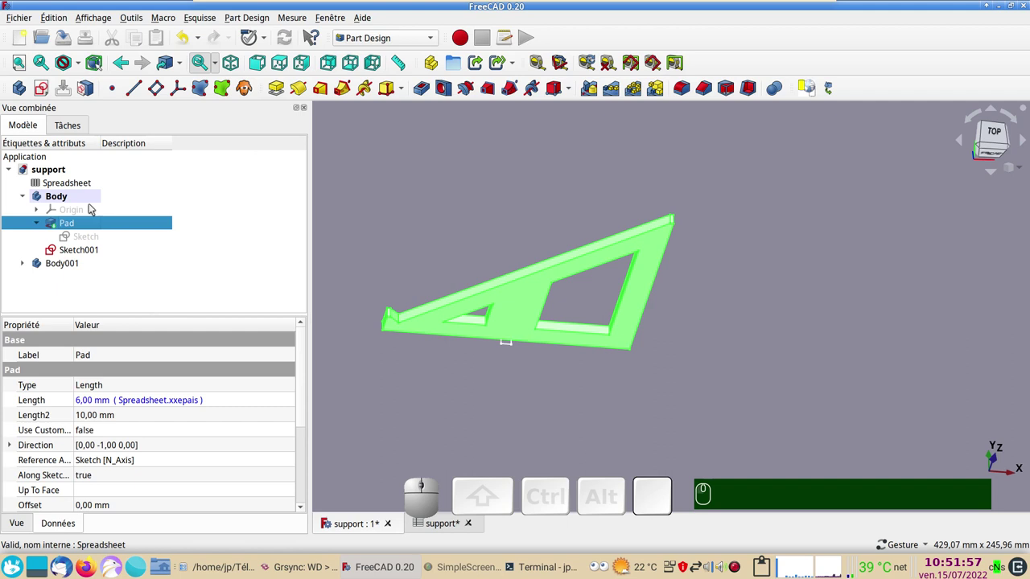
{"action": "left_click", "coordinate": [27, 265]}
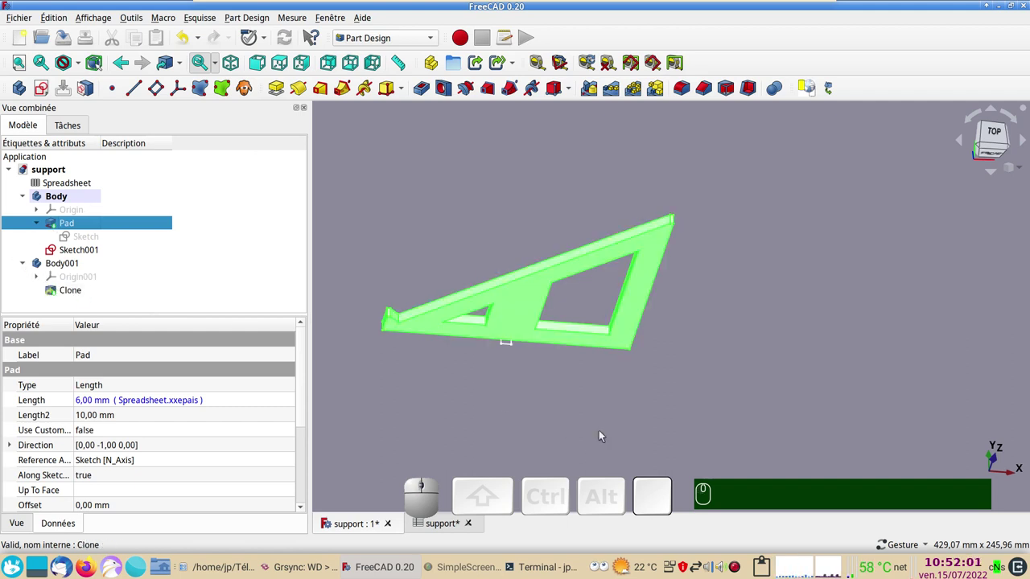
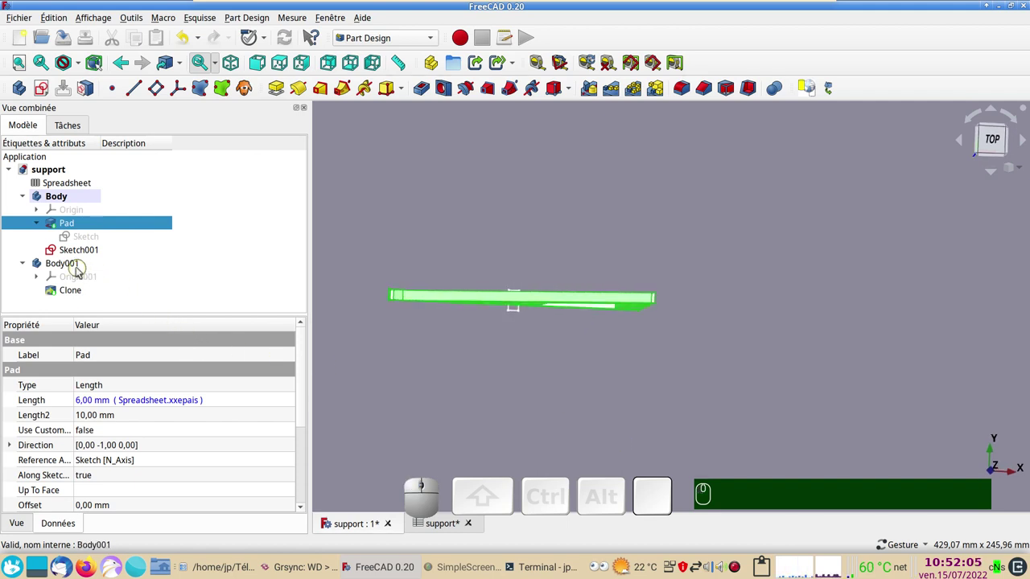
{"action": "left_click", "coordinate": [75, 265]}
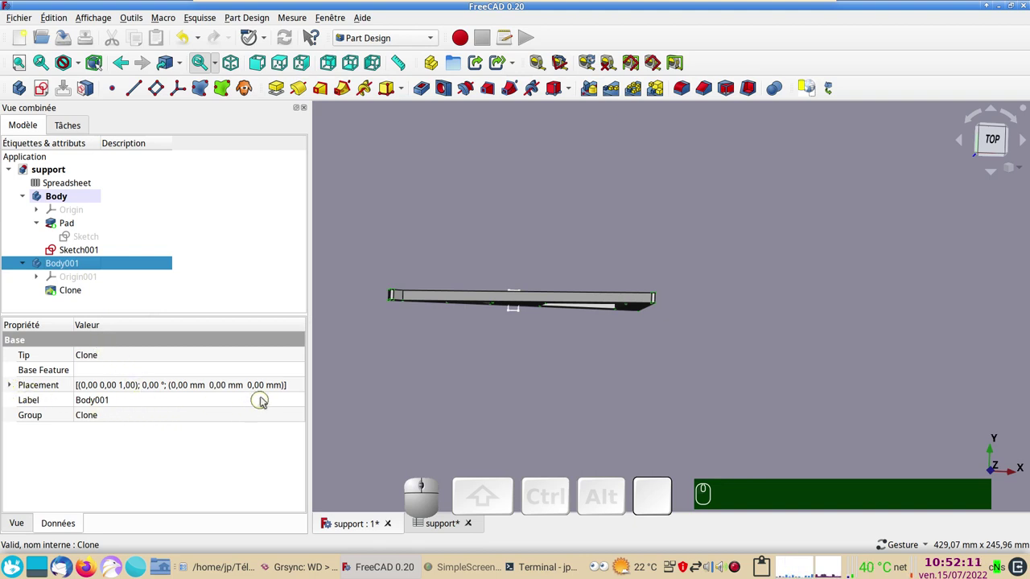
{"action": "left_click", "coordinate": [305, 388]}
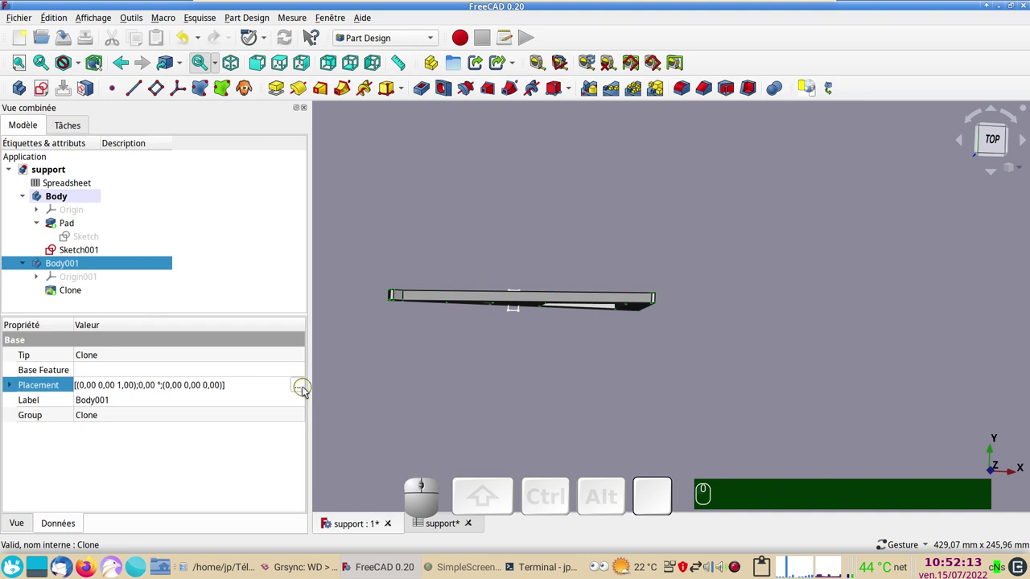
{"action": "left_click", "coordinate": [304, 390]}
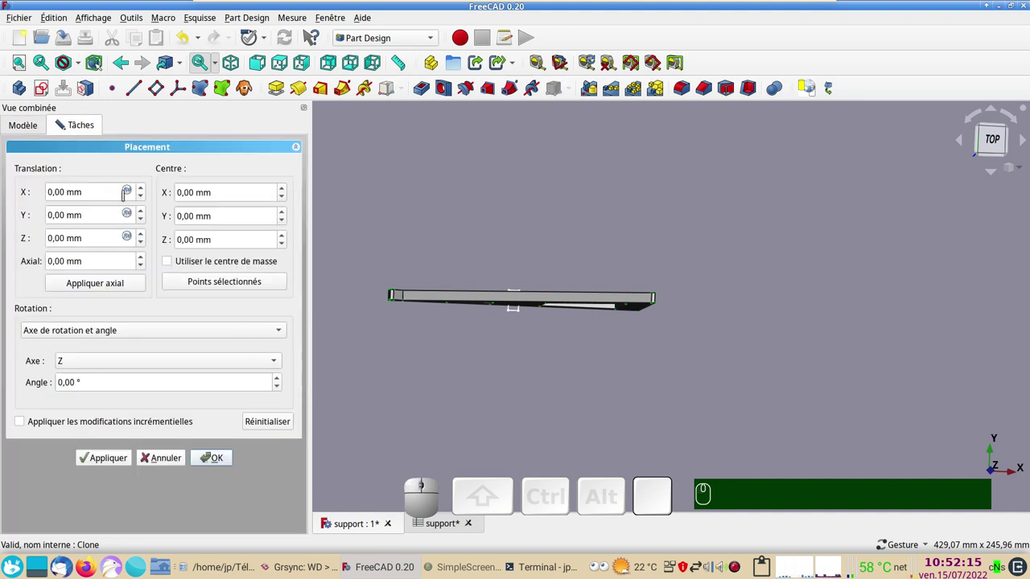
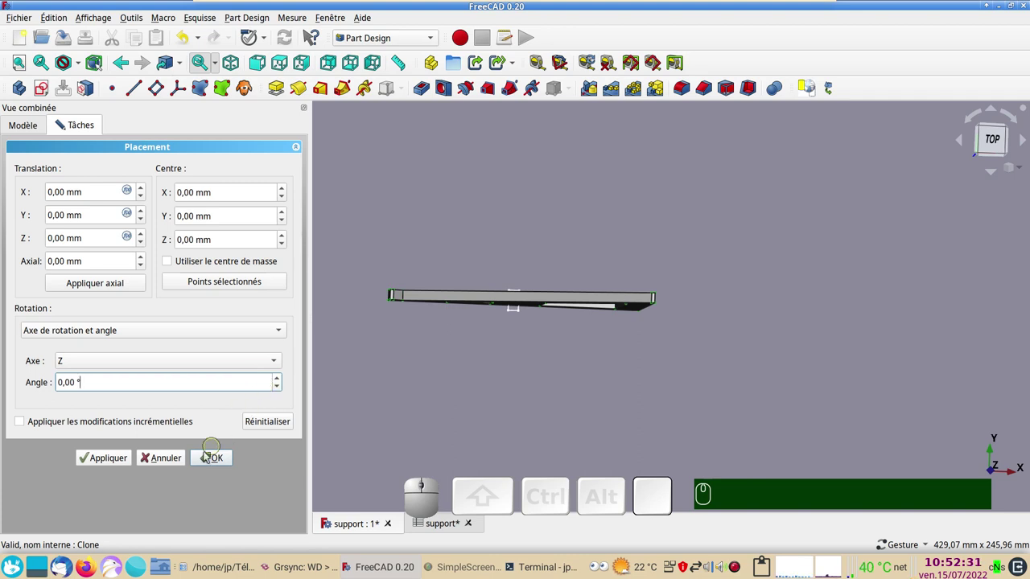
{"action": "left_click", "coordinate": [178, 461]}
{"action": "left_click", "coordinate": [108, 269]}
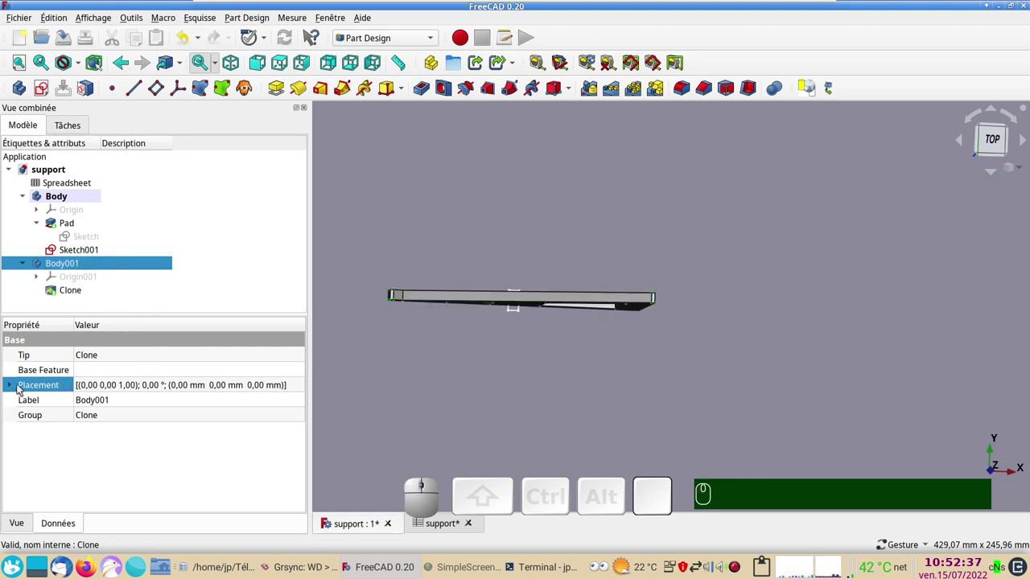
Step: Expand Body001's Placement and Axe properties (angle 0°, axis 0,0,1) and turn the view along the bracket
{"action": "left_click", "coordinate": [11, 388]}
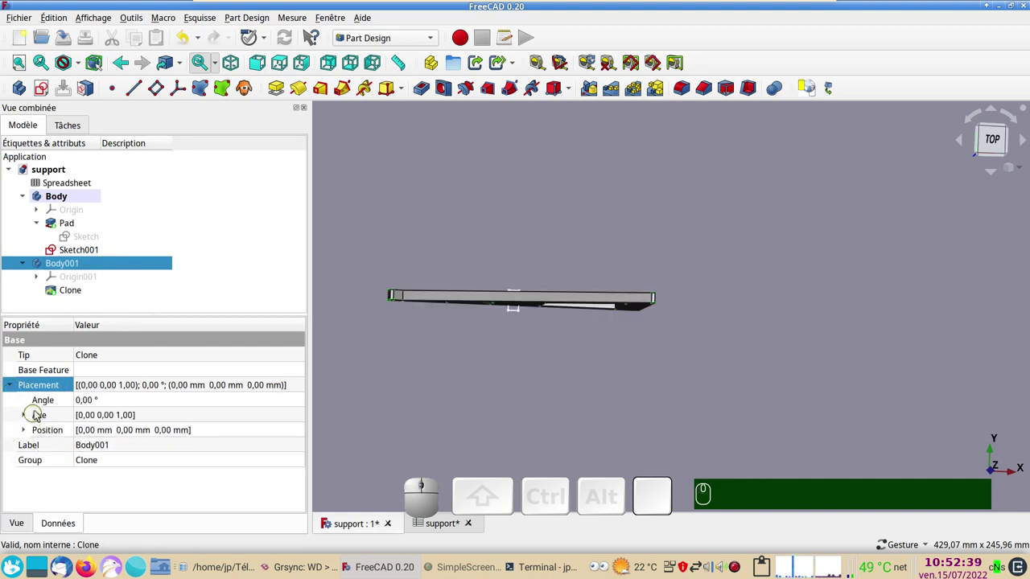
{"action": "left_click", "coordinate": [27, 420]}
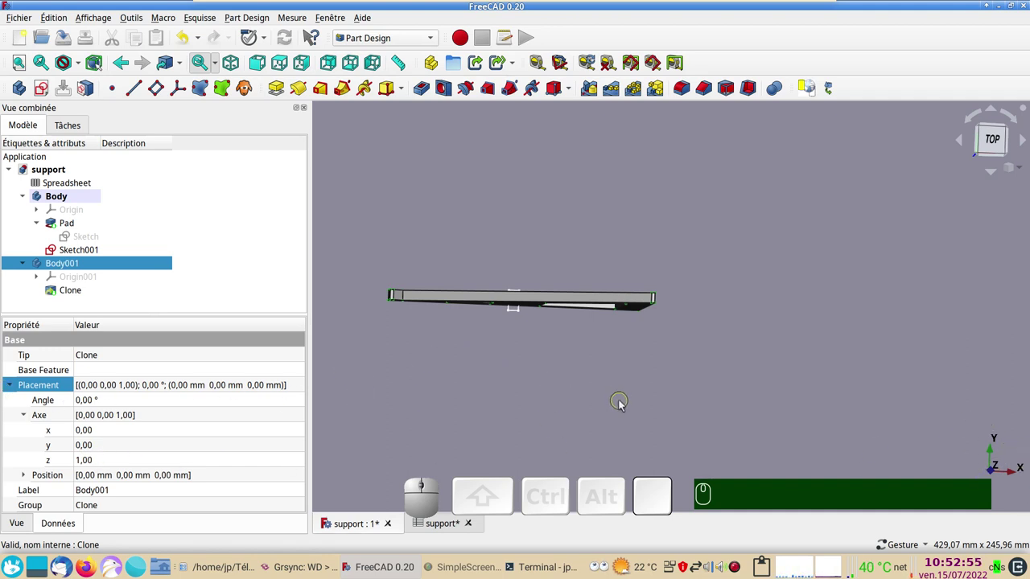
{"action": "left_click", "coordinate": [757, 418]}
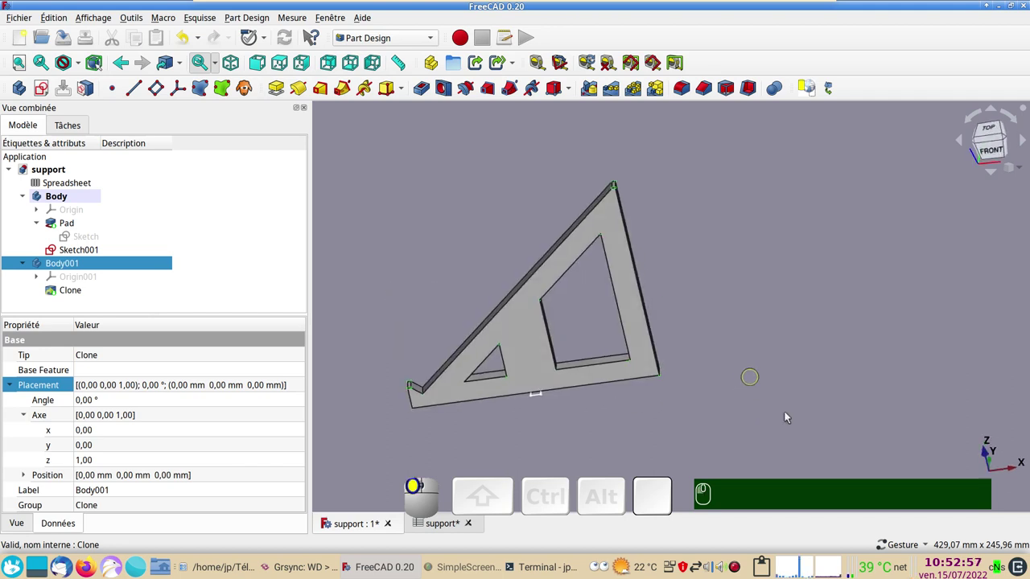
{"action": "left_click", "coordinate": [743, 345]}
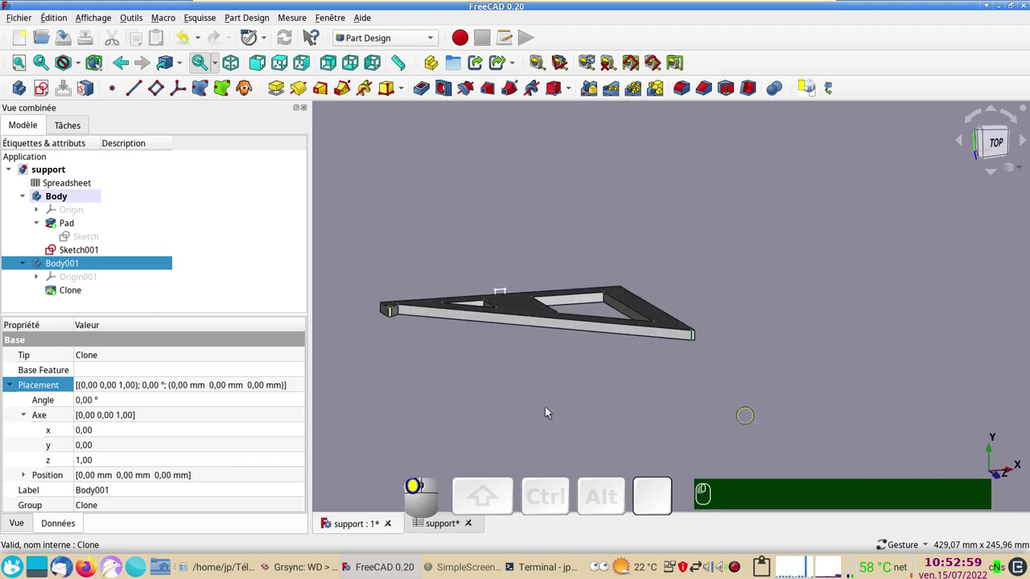
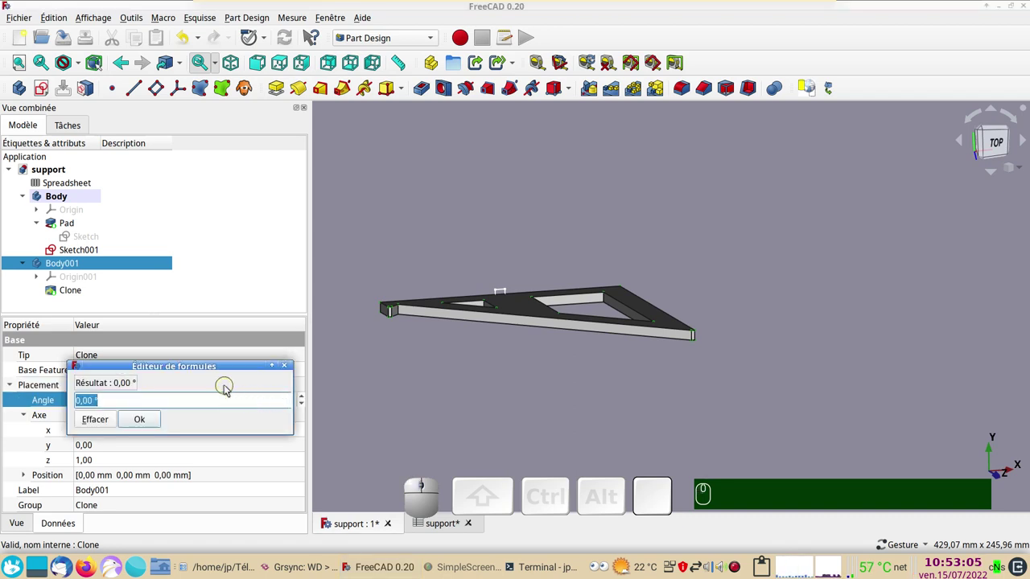
Step: Drive Body001's placement angle with Spreadsheet.xxangle*2, rotating the clone to 90°
{"action": "key", "text": "ctrl+v"}
{"action": "key", "text": "x"}
{"action": "key", "text": "x"}
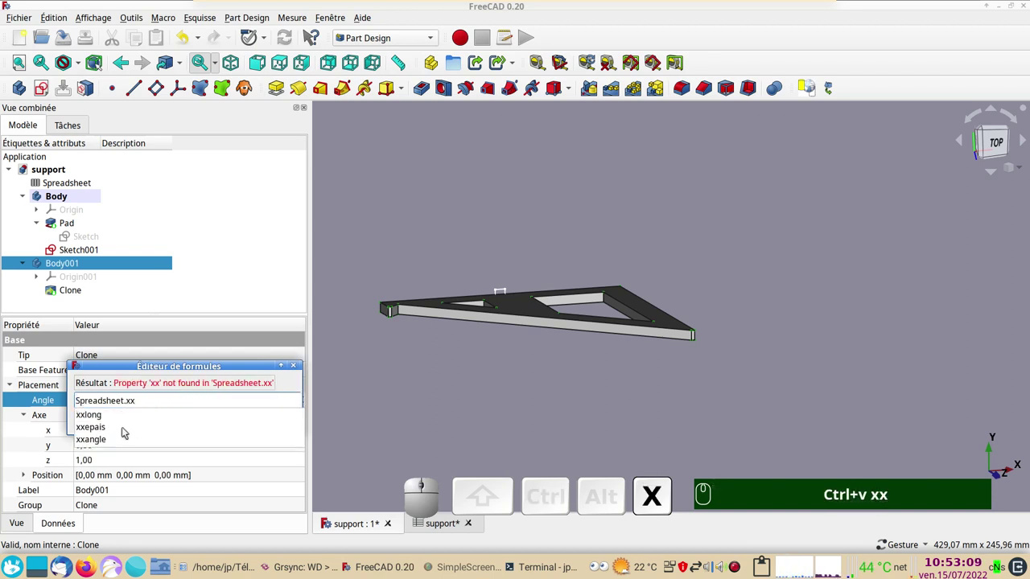
{"action": "left_click", "coordinate": [115, 437]}
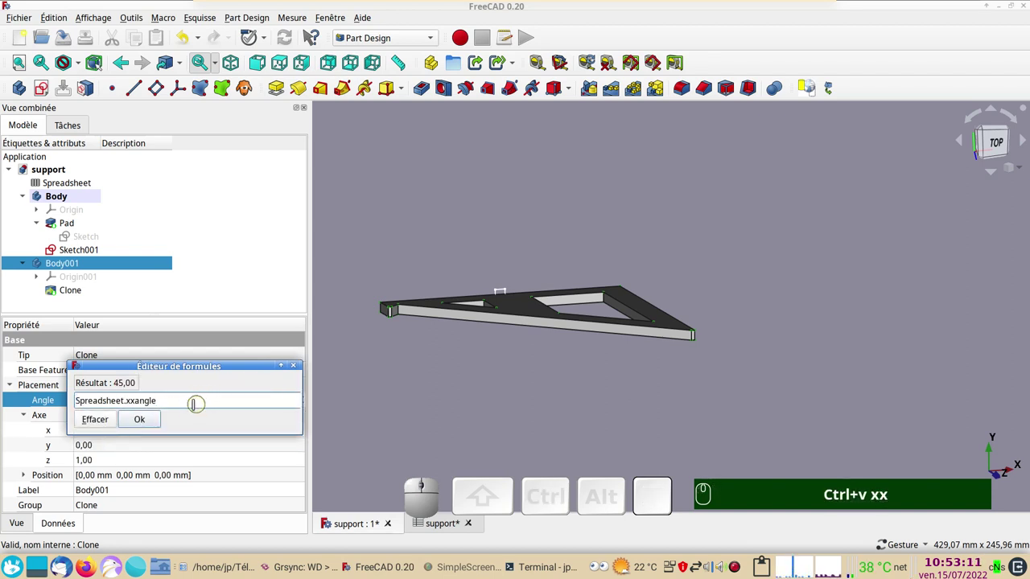
{"action": "key", "text": "KP_Multiply"}
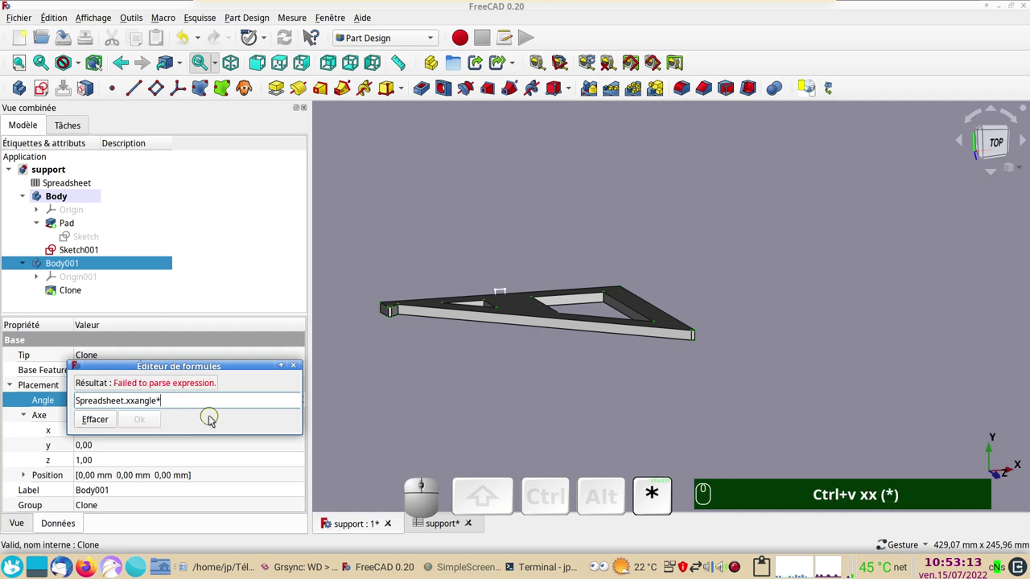
{"action": "key", "text": "KP_2"}
{"action": "key", "text": "Return"}
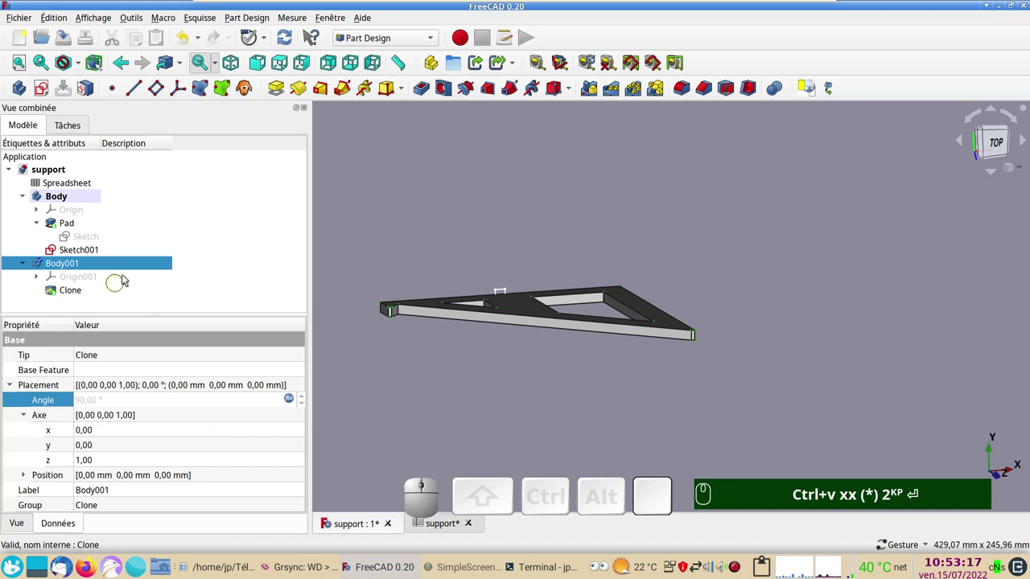
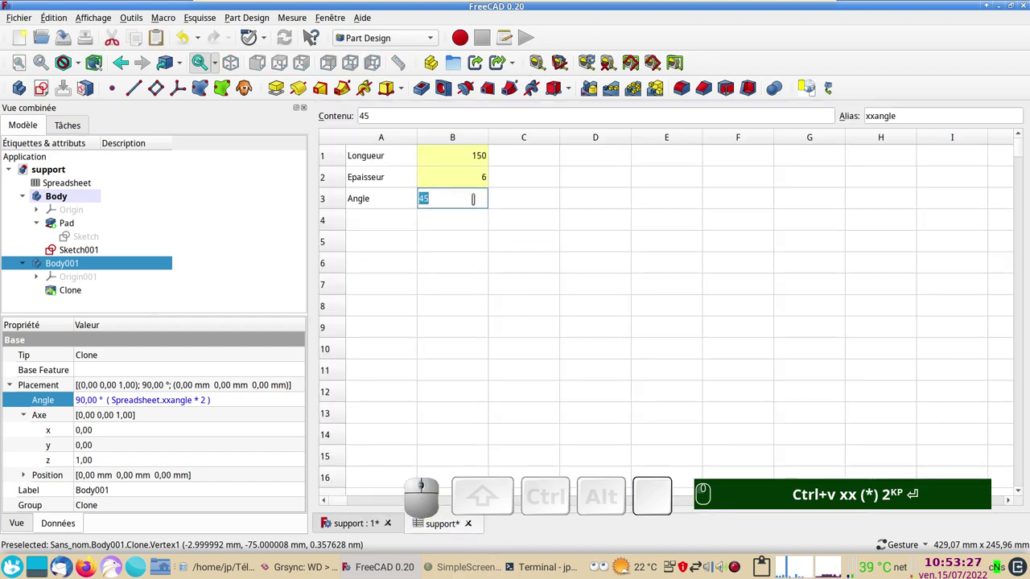
Step: Change the spreadsheet Angle (B3, xxangle) from 45 to 30 so Body001 rotates to 60°
{"action": "key", "text": "KP_3"}
{"action": "type", "text": "xx"}
{"action": "key", "text": "KP_0"}
{"action": "key", "text": "KP_Enter"}
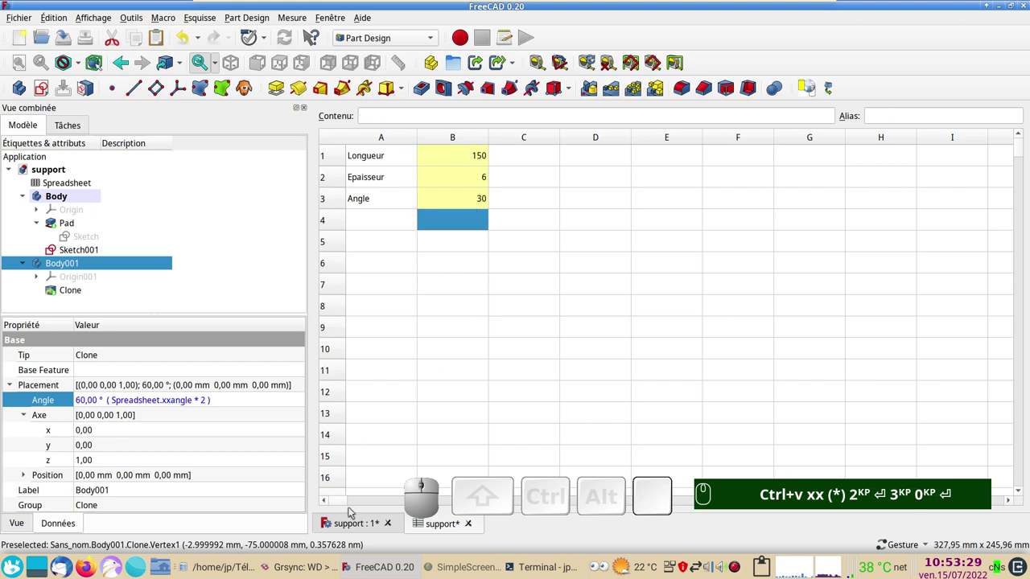
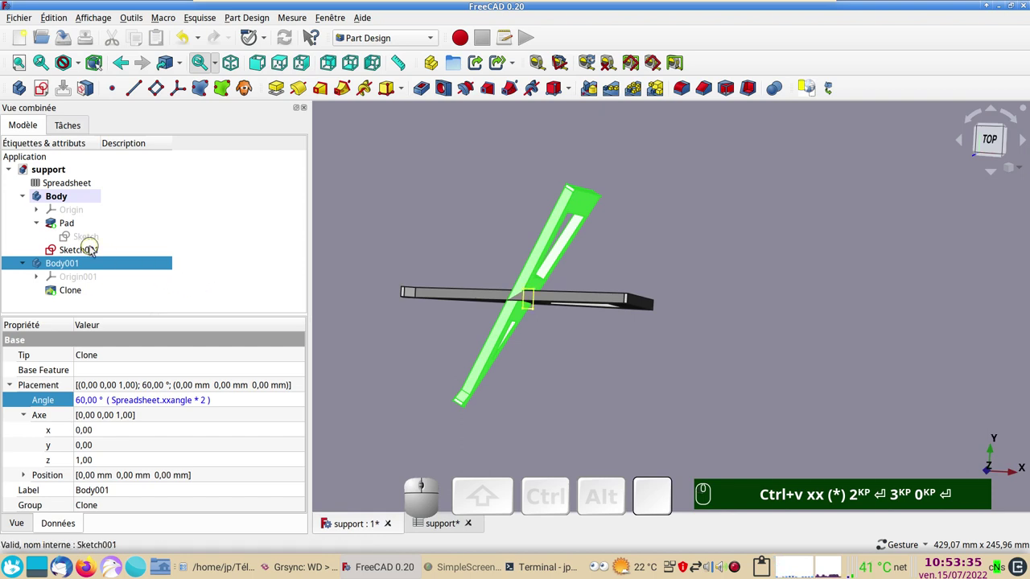
{"action": "left_click", "coordinate": [100, 252]}
{"action": "scroll", "scroll_direction": "up", "scroll_amount": 3}
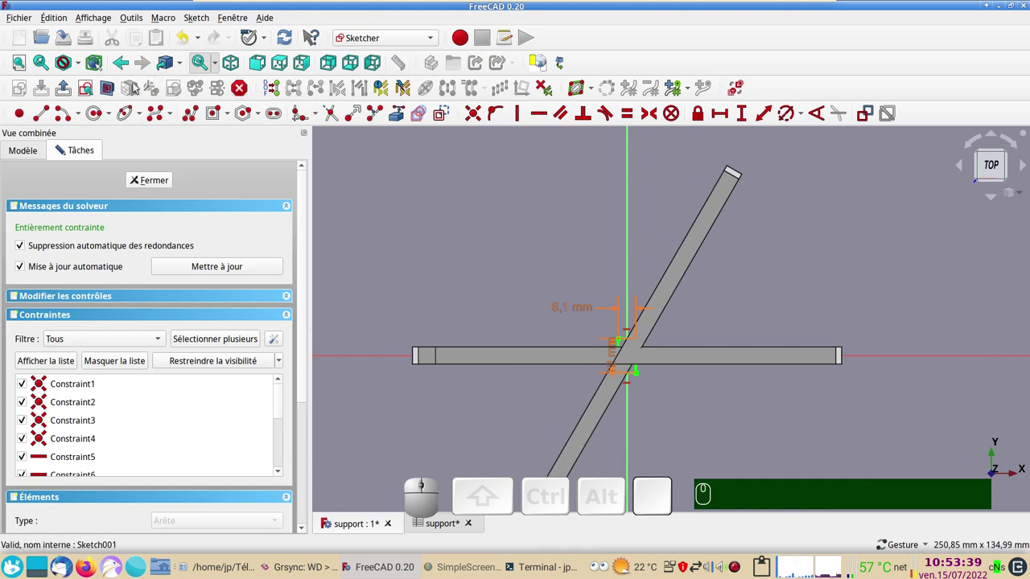
{"action": "left_click", "coordinate": [106, 92]}
{"action": "scroll", "scroll_direction": "up", "scroll_amount": 3}
{"action": "right_click", "coordinate": [473, 313]}
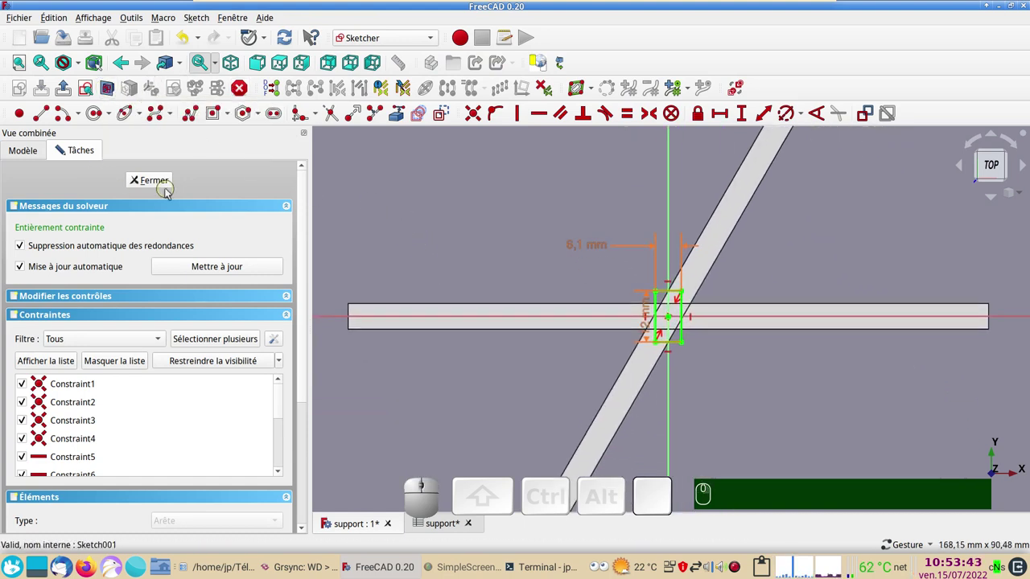
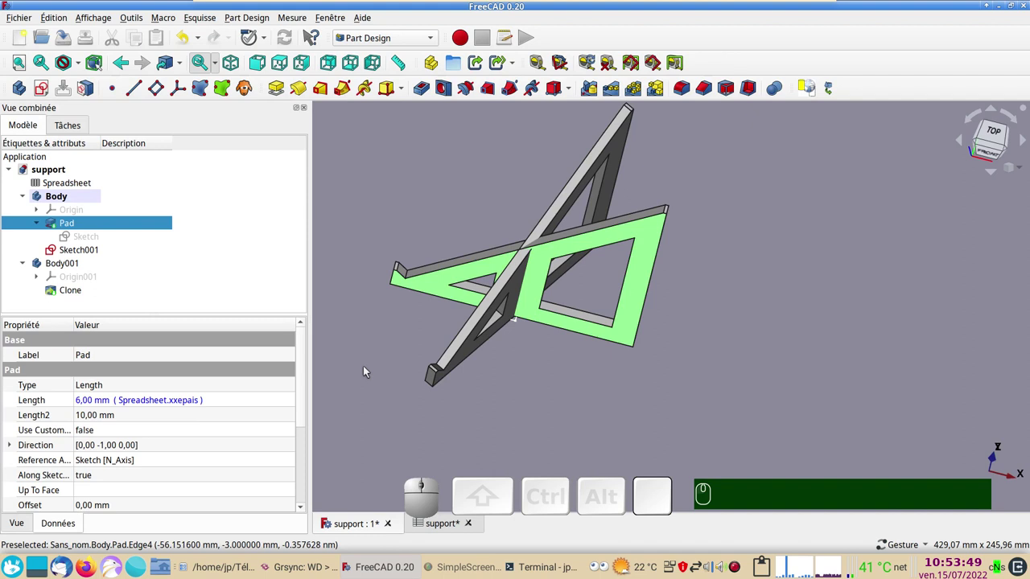
Step: Set the Pad's shape colour to purple in its appearance settings
{"action": "key", "text": "ctrl+d"}
{"action": "left_click", "coordinate": [225, 284]}
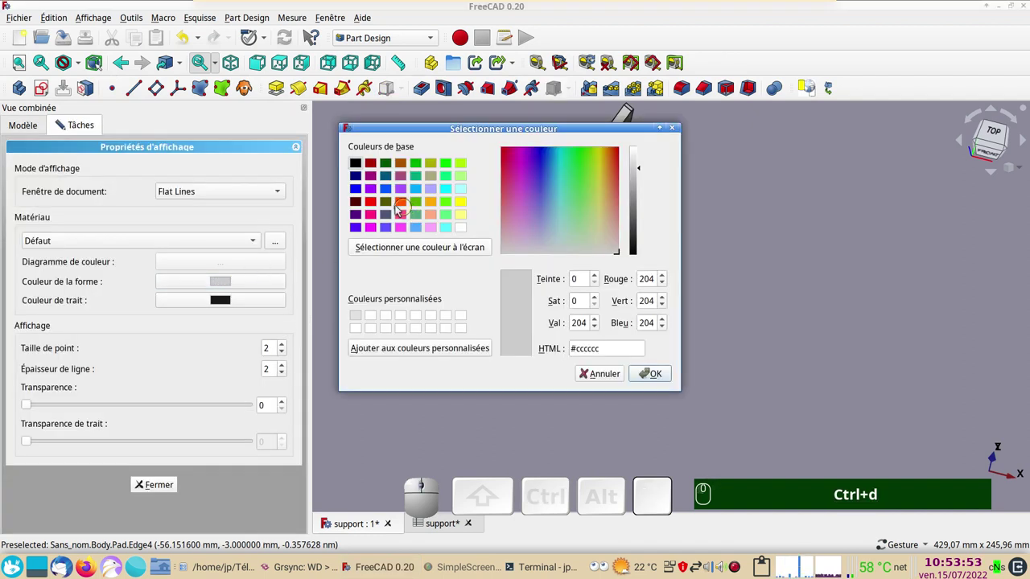
{"action": "left_click", "coordinate": [377, 192]}
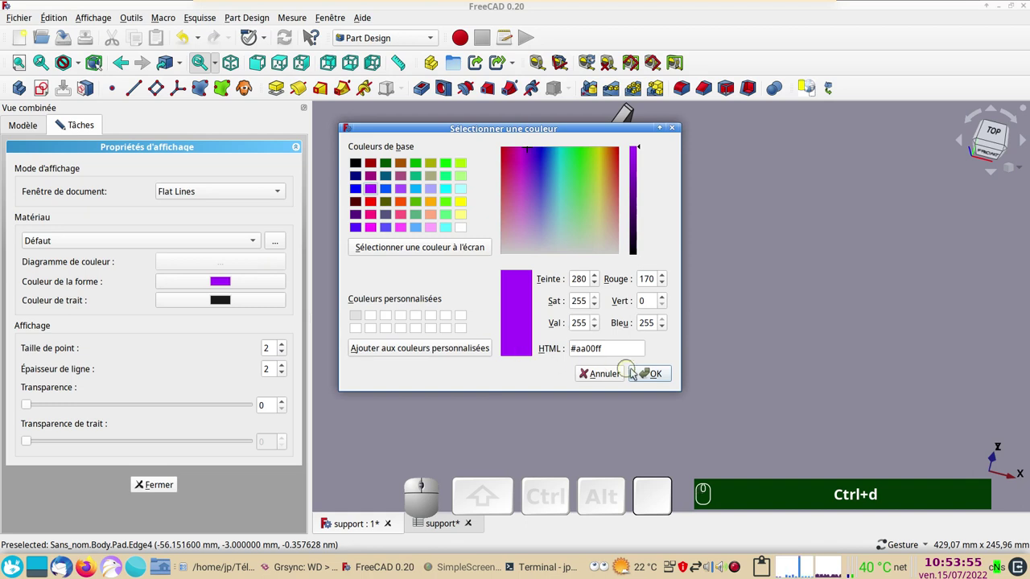
{"action": "left_click", "coordinate": [652, 372]}
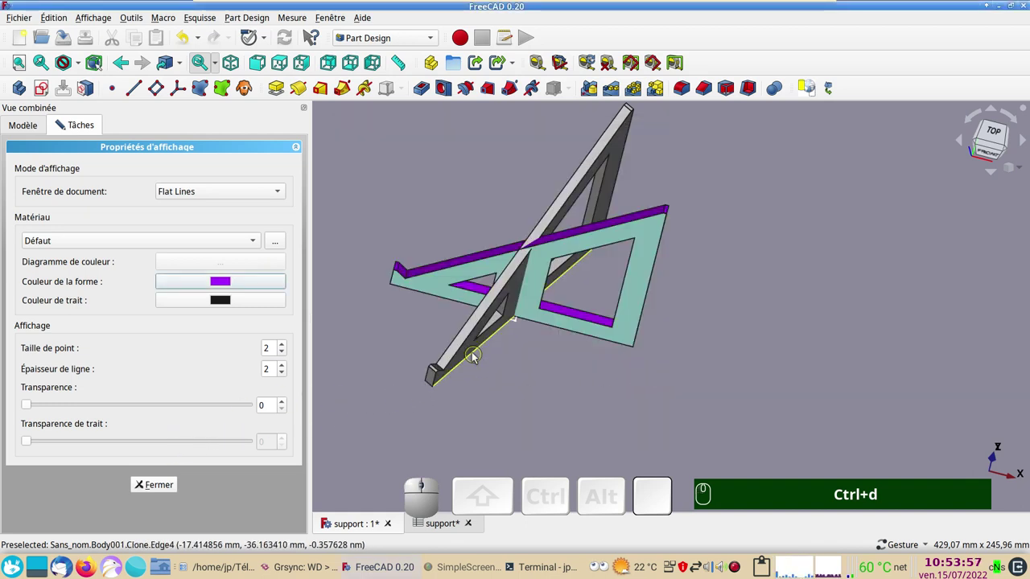
Step: Set the cloned bracket's shape colour to bright green
{"action": "left_click", "coordinate": [475, 351]}
{"action": "left_click", "coordinate": [226, 286]}
{"action": "left_click", "coordinate": [449, 179]}
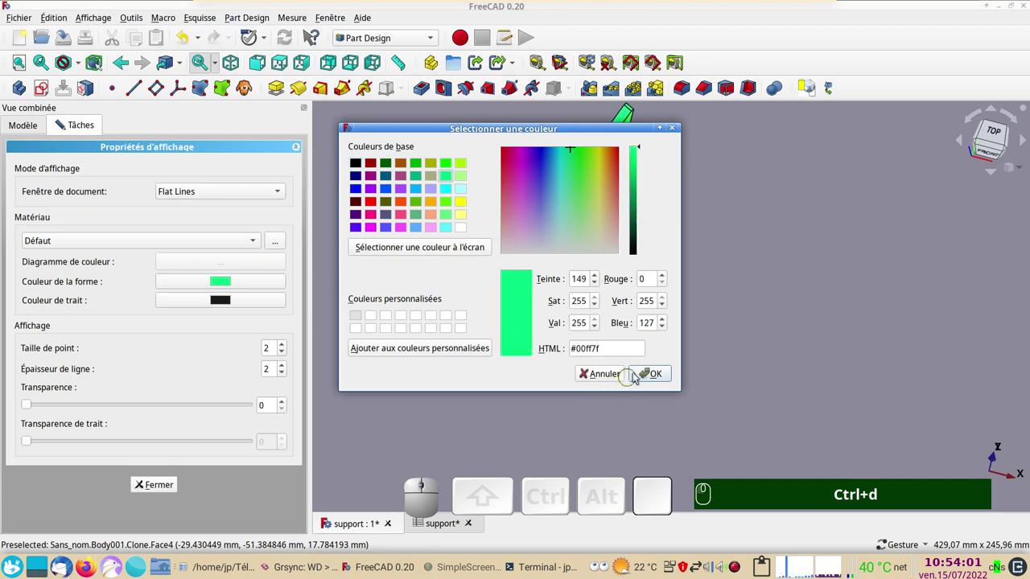
{"action": "left_click", "coordinate": [649, 374]}
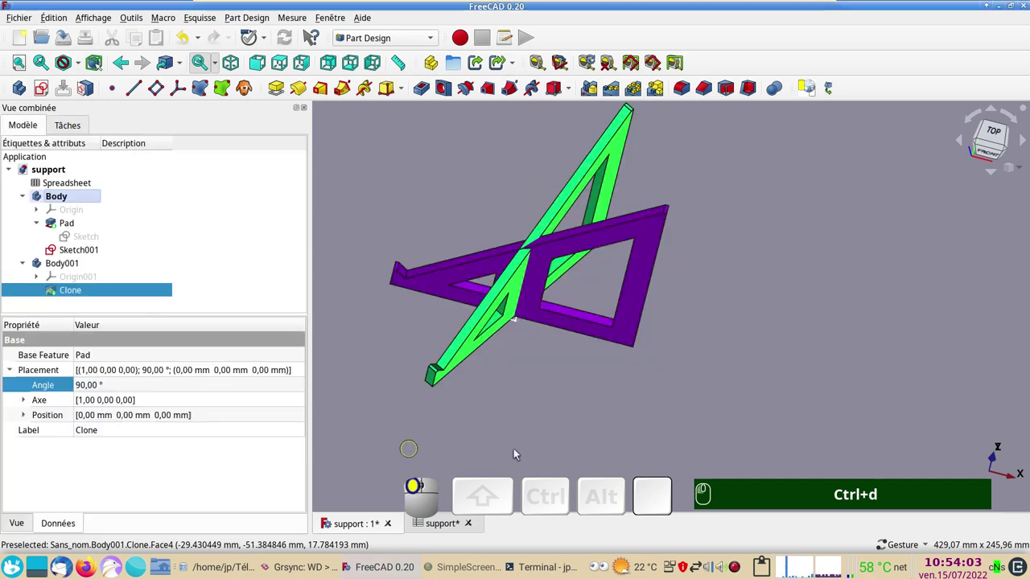
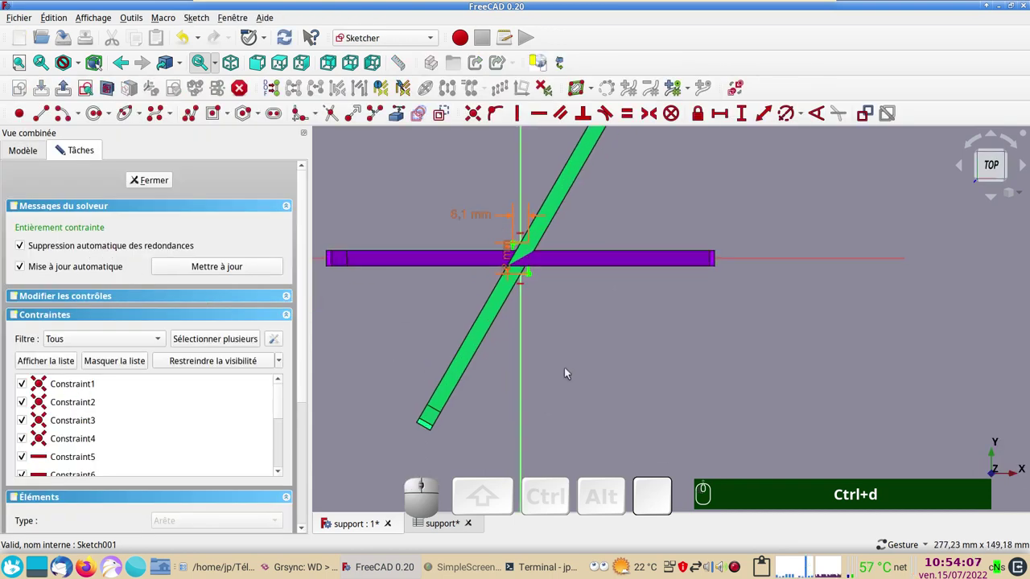
Step: View Sketch001 in section, zoomed in on the crossing with the green bar
{"action": "left_click_drag", "start_coordinate": [583, 373], "coordinate": [578, 359]}
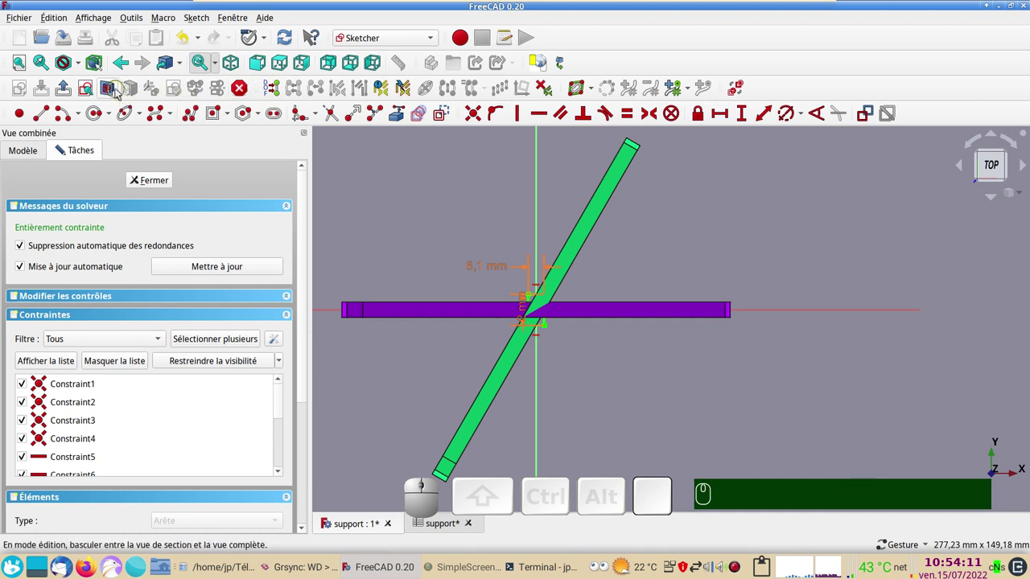
{"action": "left_click", "coordinate": [393, 108]}
{"action": "scroll", "scroll_direction": "up", "scroll_amount": 3}
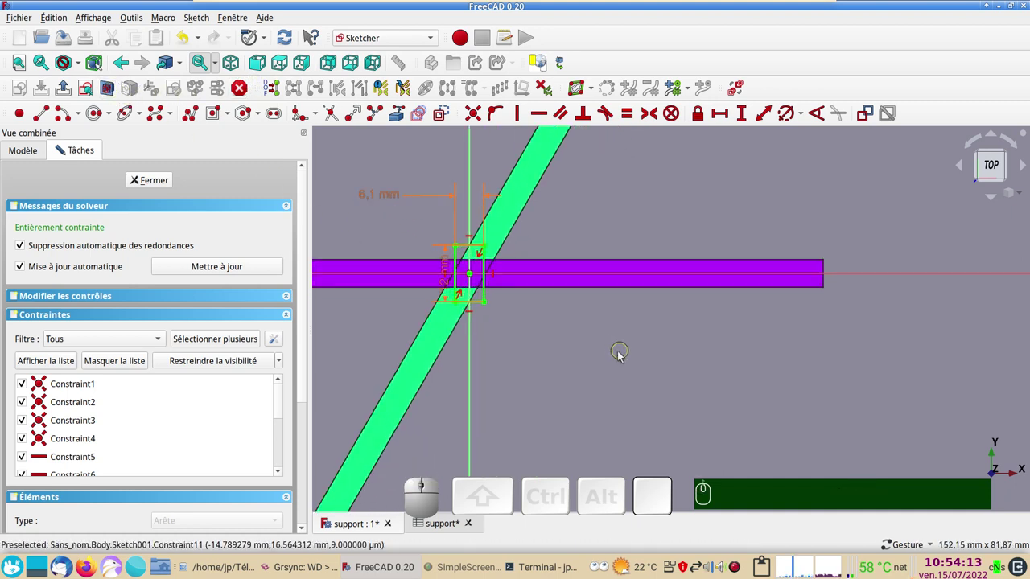
{"action": "right_click", "coordinate": [393, 108]}
{"action": "scroll", "scroll_direction": "up", "scroll_amount": 3}
{"action": "right_click", "coordinate": [393, 108]}
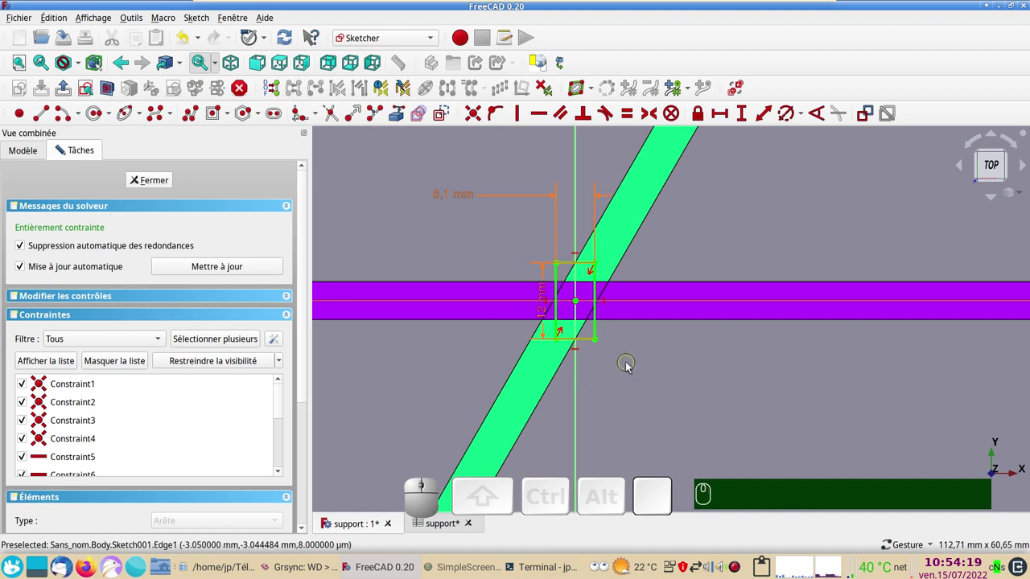
{"action": "left_click", "coordinate": [393, 108]}
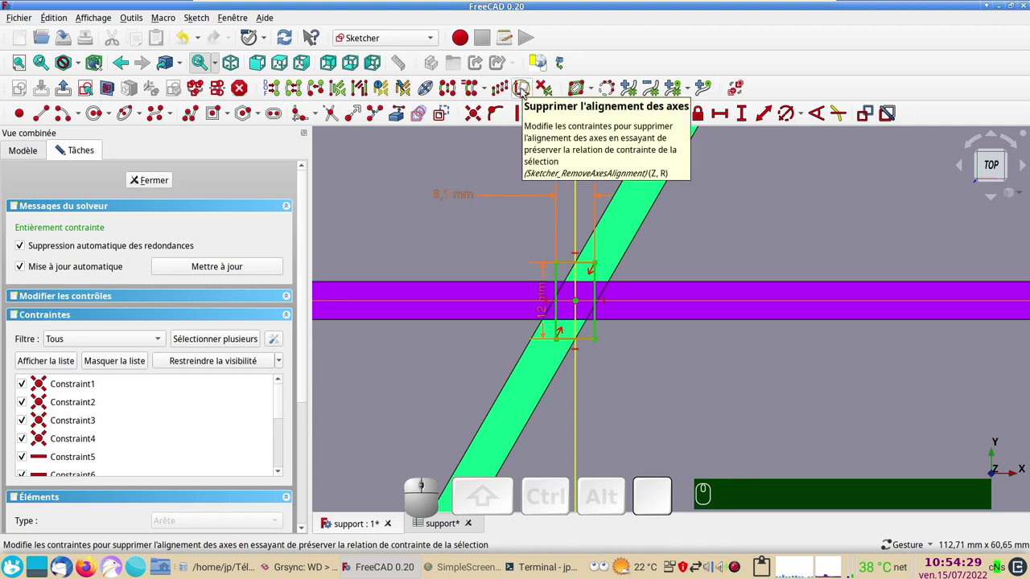
Step: Remove the slot rectangle's axis alignment and move its corner onto the green bar's edge
{"action": "left_click", "coordinate": [394, 107]}
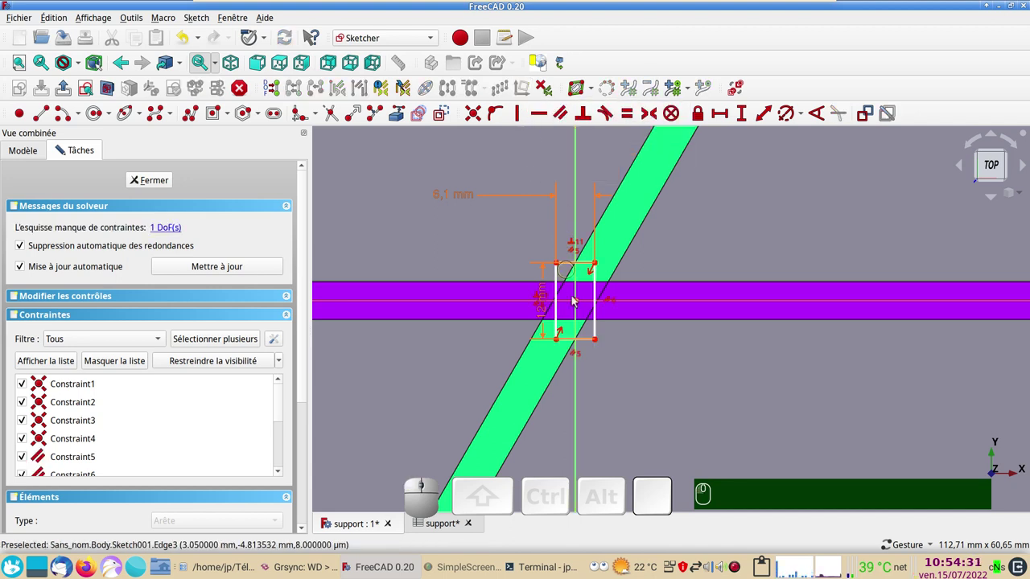
{"action": "left_click", "coordinate": [393, 108]}
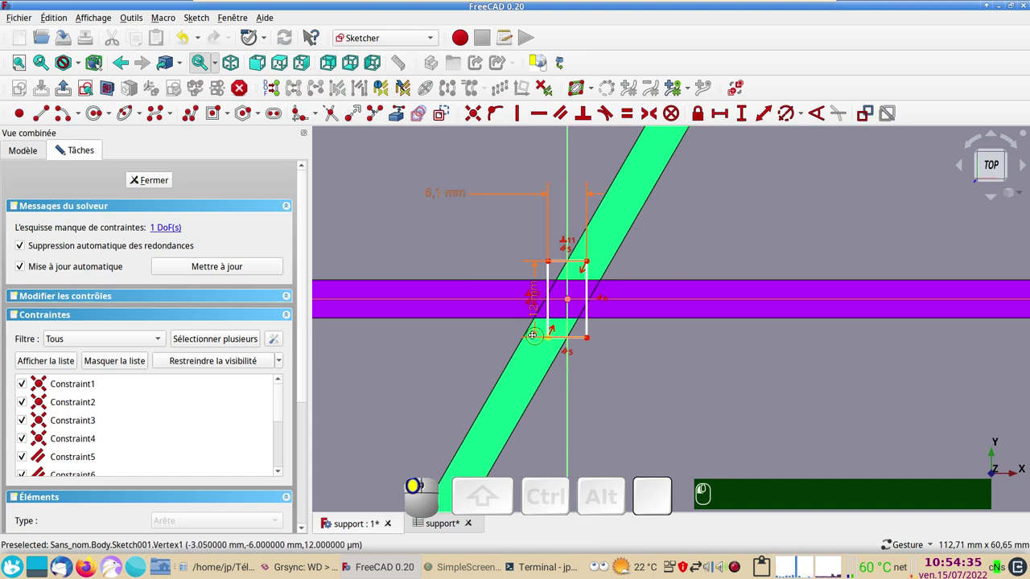
{"action": "left_click", "coordinate": [394, 107]}
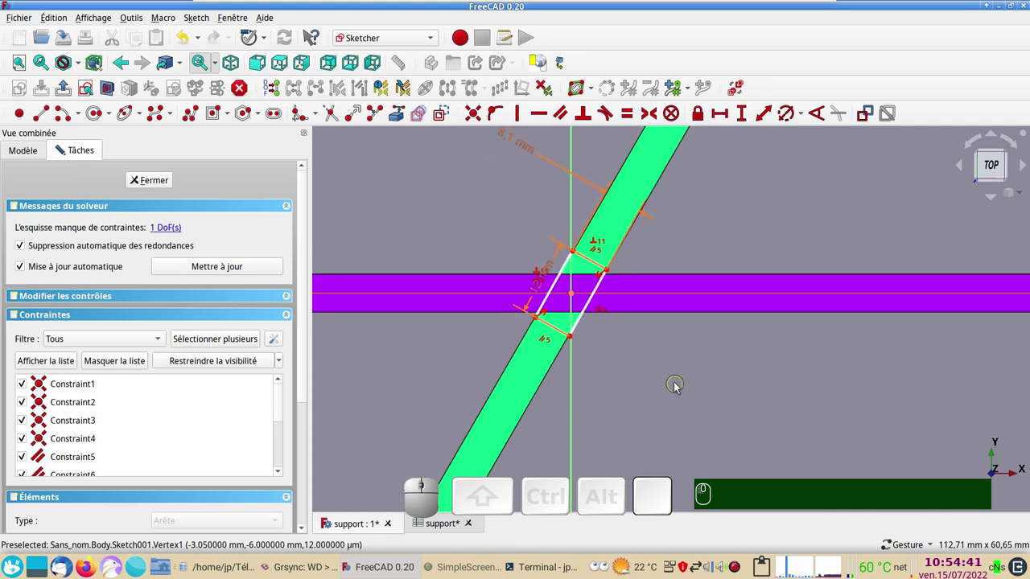
{"action": "scroll", "scroll_direction": "up", "scroll_amount": 3}
{"action": "right_click", "coordinate": [394, 108]}
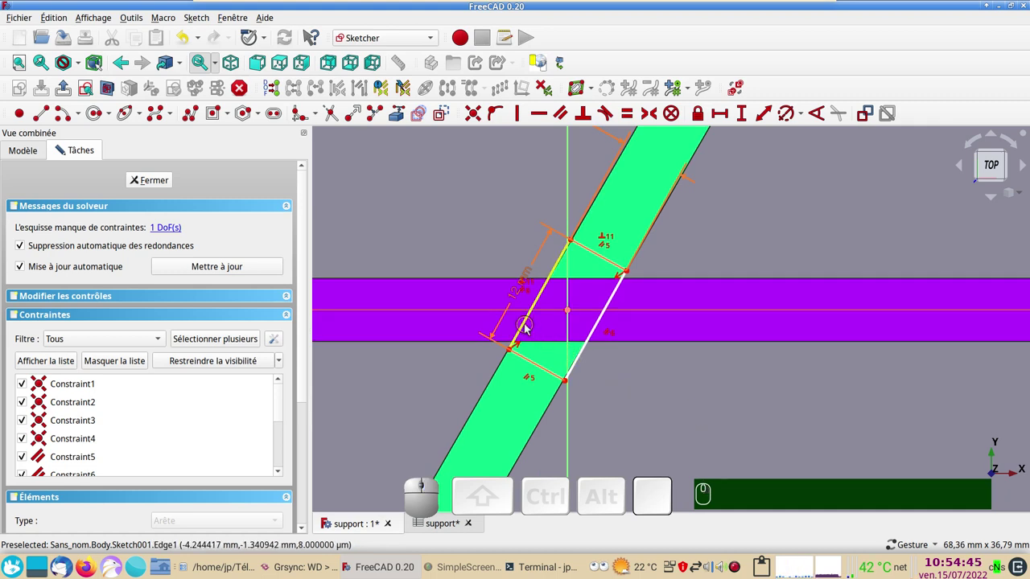
Step: Start an Angle constraint between the slot's slanted left edge and the horizontal axis
{"action": "left_click", "coordinate": [394, 108]}
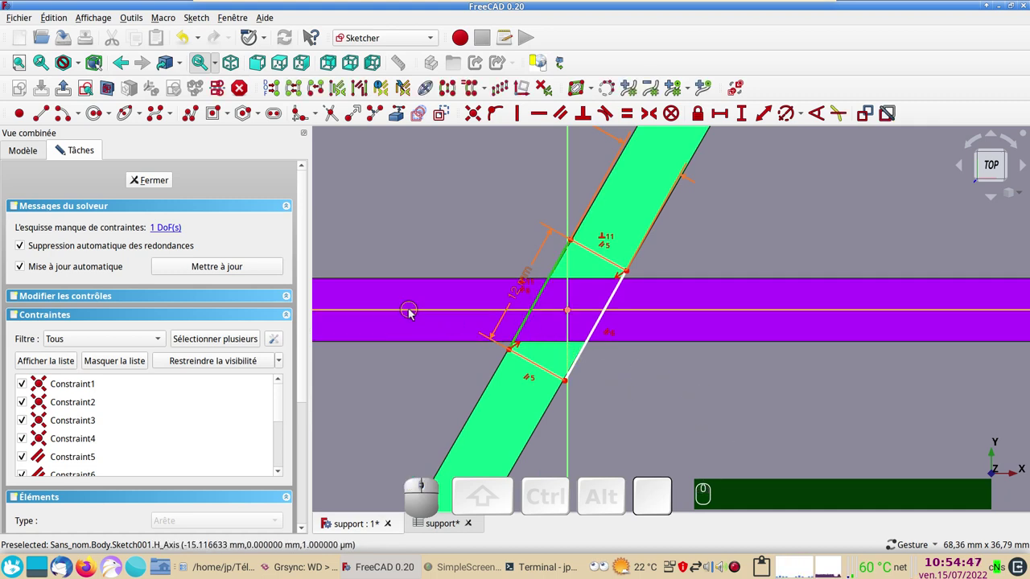
{"action": "left_click", "coordinate": [393, 108]}
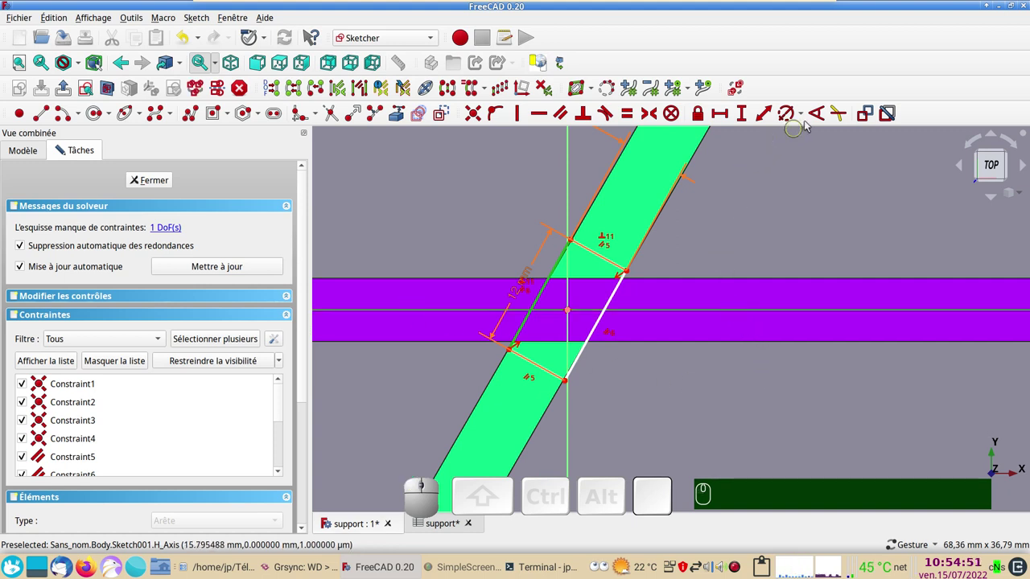
{"action": "left_click", "coordinate": [393, 108]}
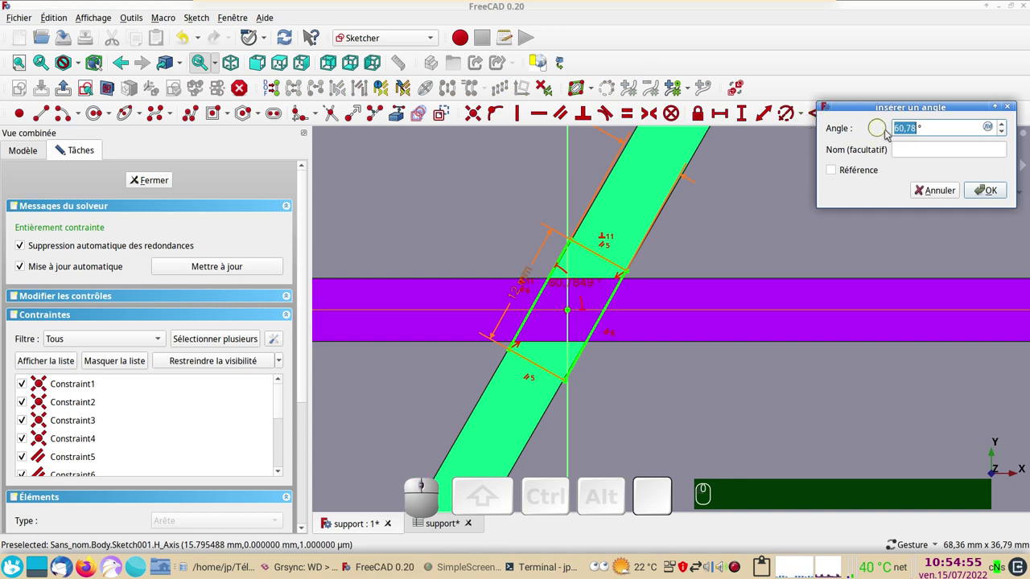
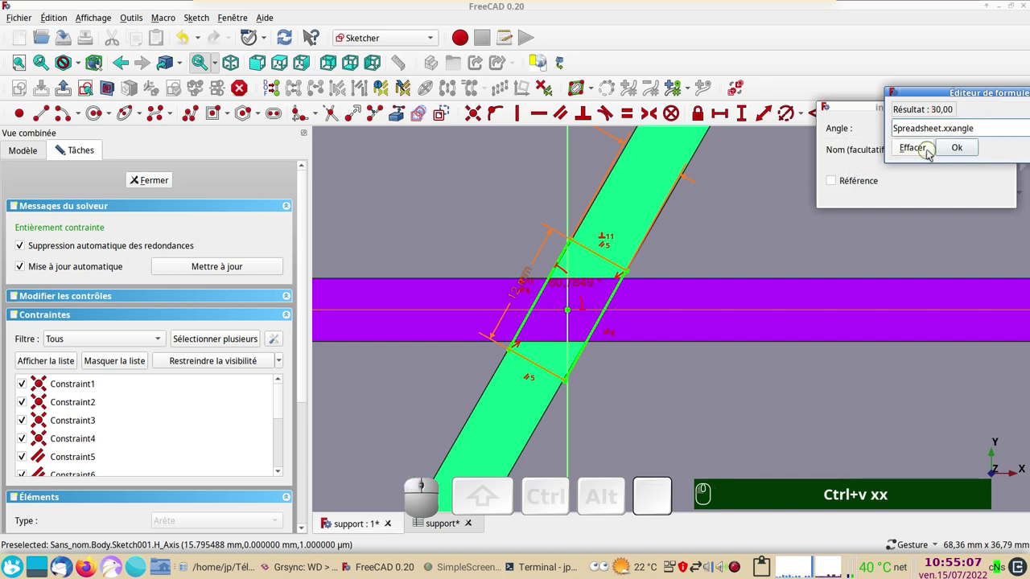
Step: Set the slot angle to the expression Spreadsheet.xxangle*2 (60°) and accept the constraint
{"action": "key", "text": "KP_Multiply"}
{"action": "type", "text": "Ctrl+v xx (*)"}
{"action": "key", "text": "KP_2"}
{"action": "key", "text": "Return"}
Step: Close Sketch001 and select Body001 in the tree, now rotated 60°
{"action": "left_click", "coordinate": [997, 184]}
{"action": "left_click", "coordinate": [167, 183]}
{"action": "left_click_drag", "start_coordinate": [704, 408], "coordinate": [507, 367]}
{"action": "left_click", "coordinate": [90, 267]}
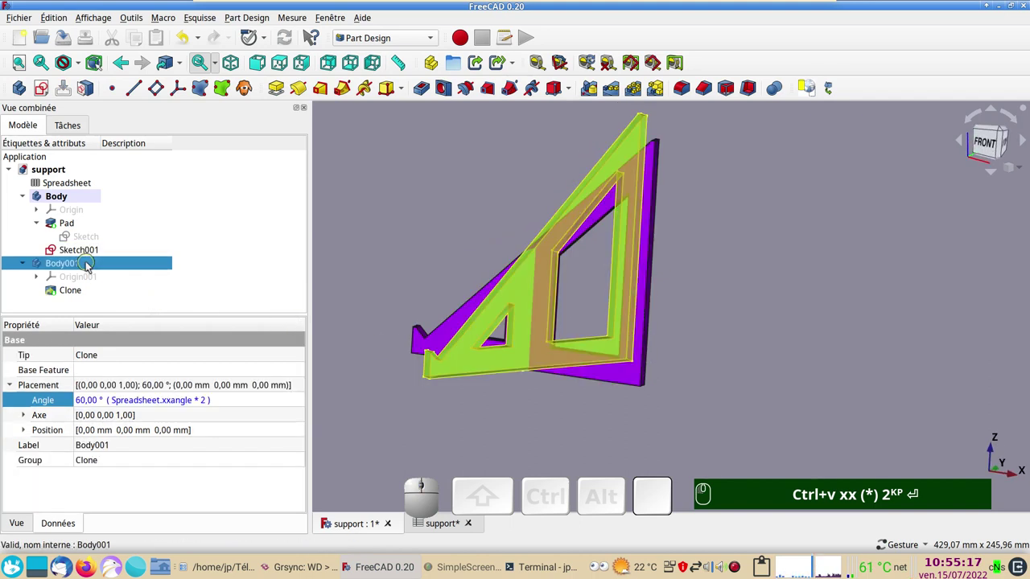
Step: Hide the green clone Body001 and select Sketch001's Attachment property
{"action": "type", "text": "Ctrl+v xx (*) 2ᴷᴾ ⏎ ␣"}
{"action": "key", "text": "ctrl+space"}
{"action": "type", "text": "Ctrl+v xx (*) 2ᴷᴾ ⏎ ␣"}
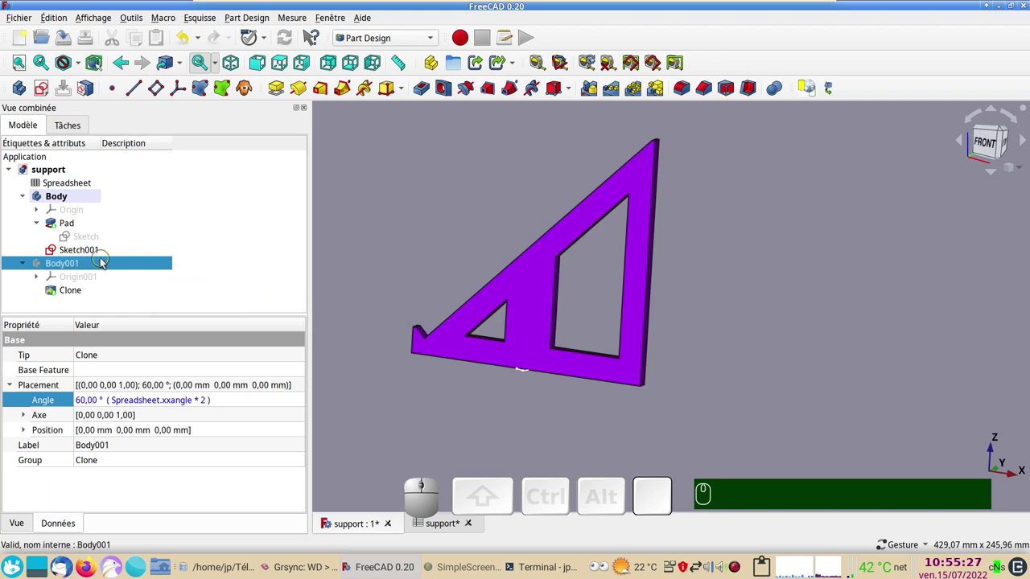
{"action": "left_click", "coordinate": [98, 250]}
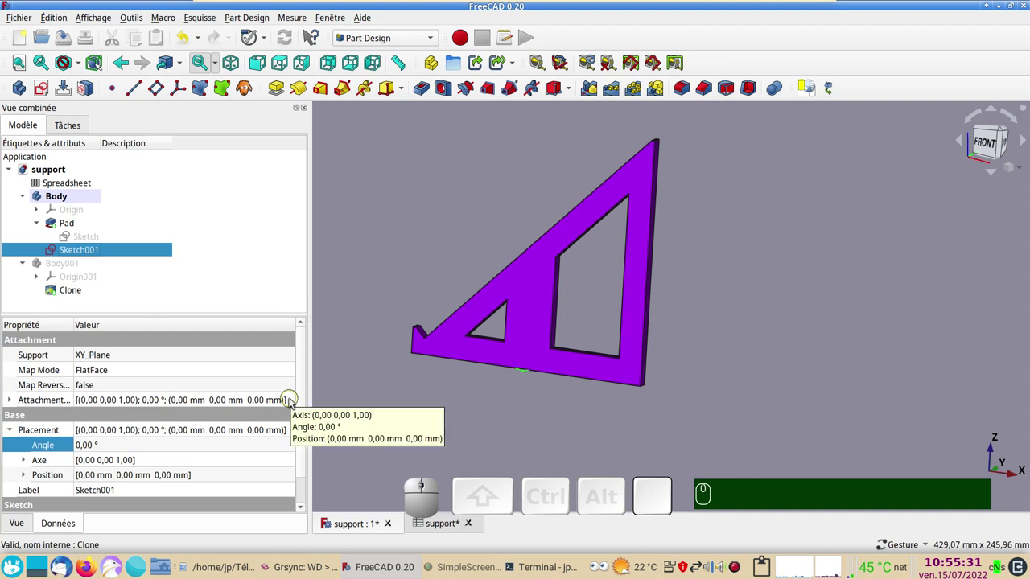
{"action": "left_click", "coordinate": [291, 403]}
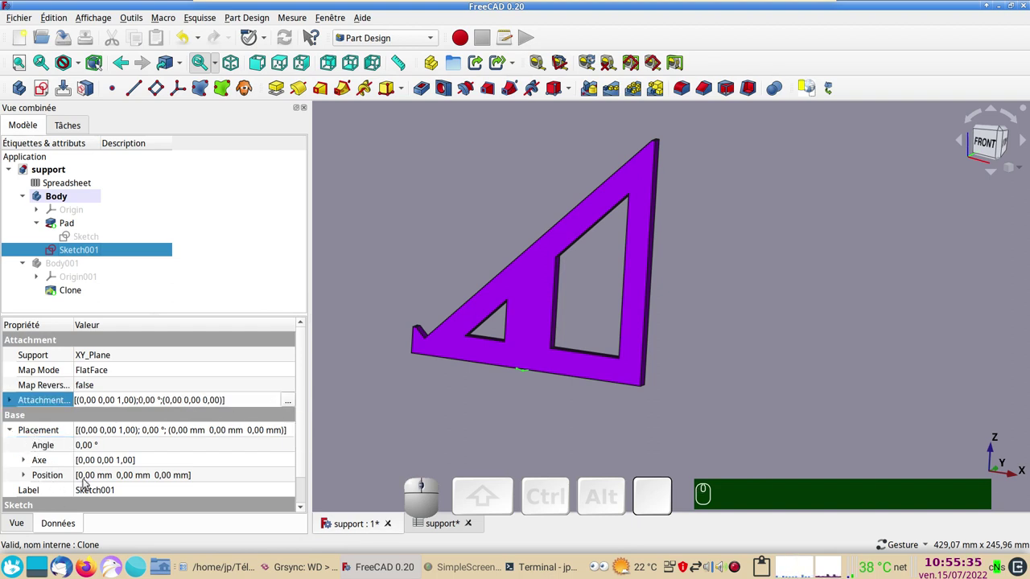
Step: In Placement, give the Z offset the expression Sketch.Constraints.decoupe, fixing the Constraints spelling
{"action": "left_click", "coordinate": [294, 402]}
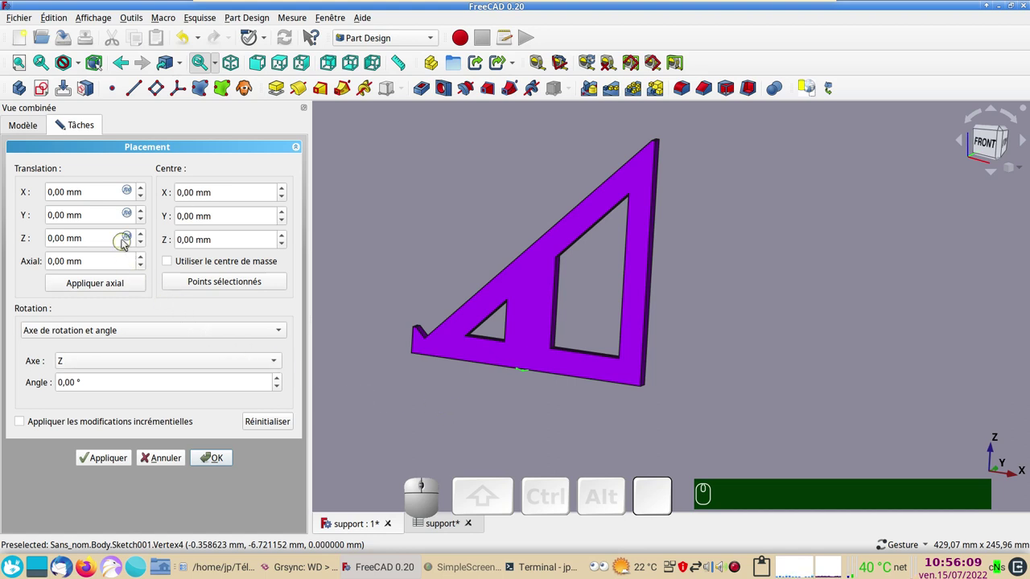
{"action": "left_click", "coordinate": [128, 239]}
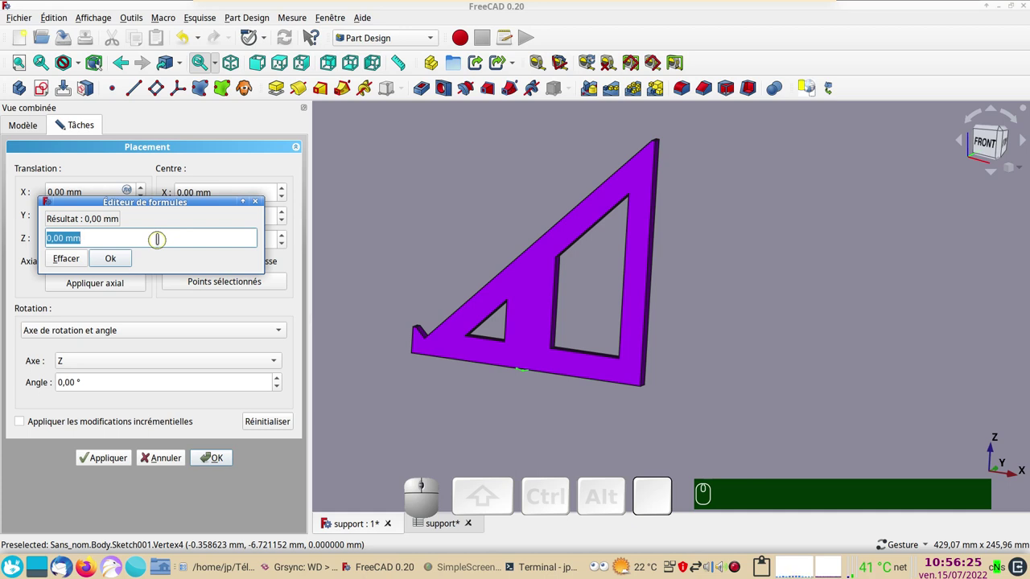
{"action": "type", "text": "sk"}
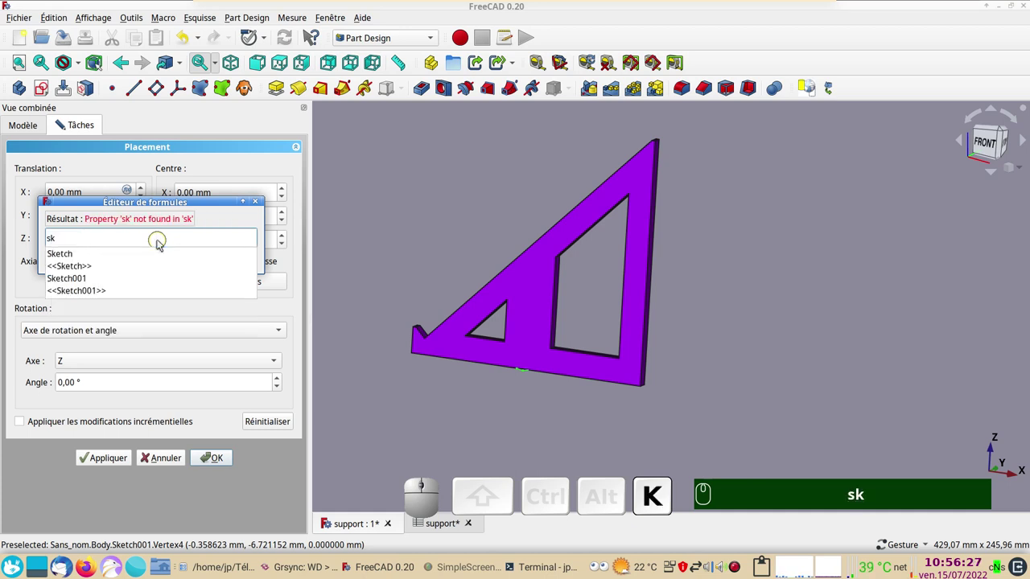
{"action": "left_click", "coordinate": [74, 258]}
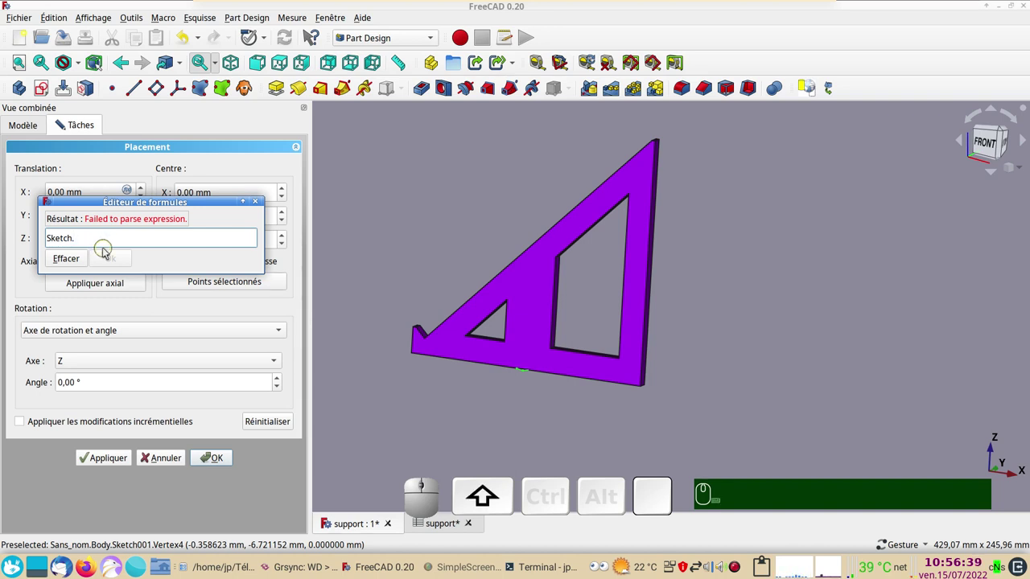
{"action": "type", "text": "c"}
{"action": "type", "text": "on"}
{"action": "type", "text": "staints"}
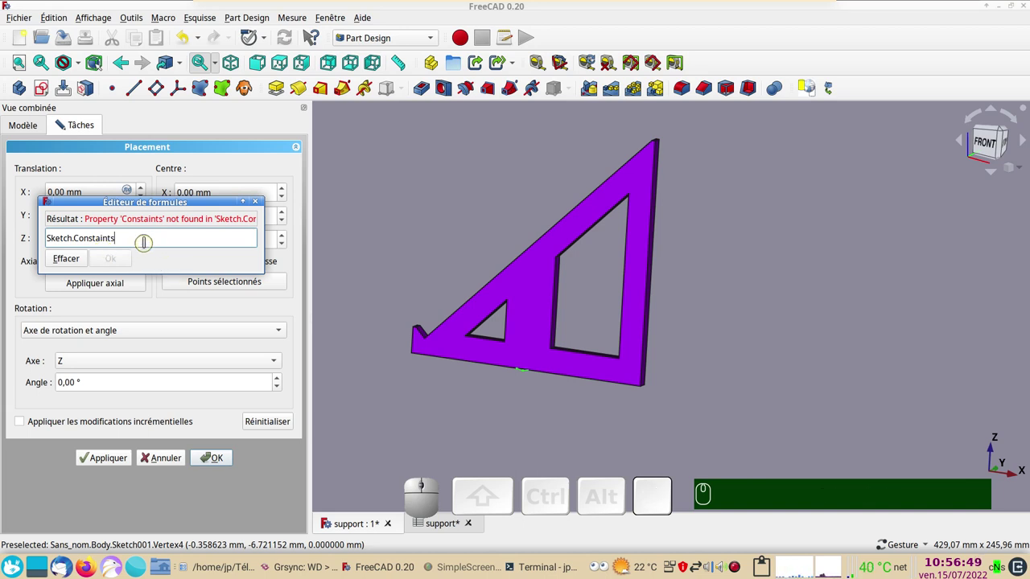
{"action": "type", "text": "."}
{"action": "key", "text": "KP_Decimal"}
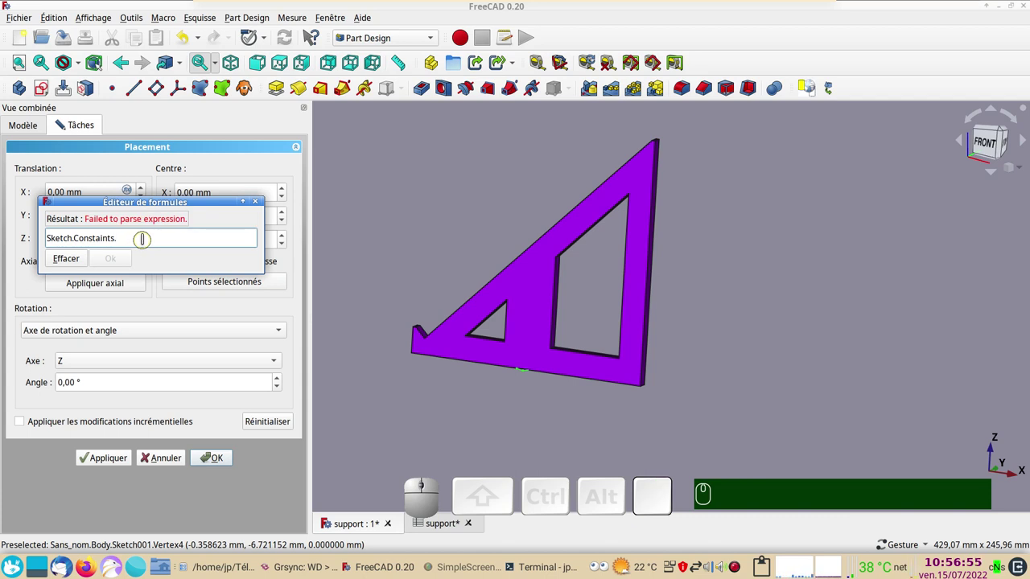
{"action": "type", "text": "ecoupe"}
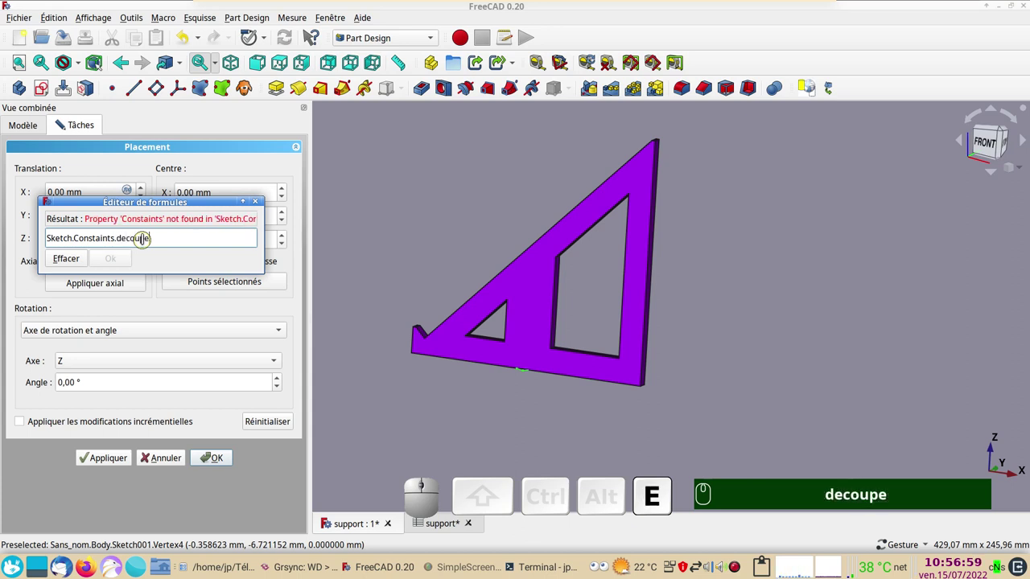
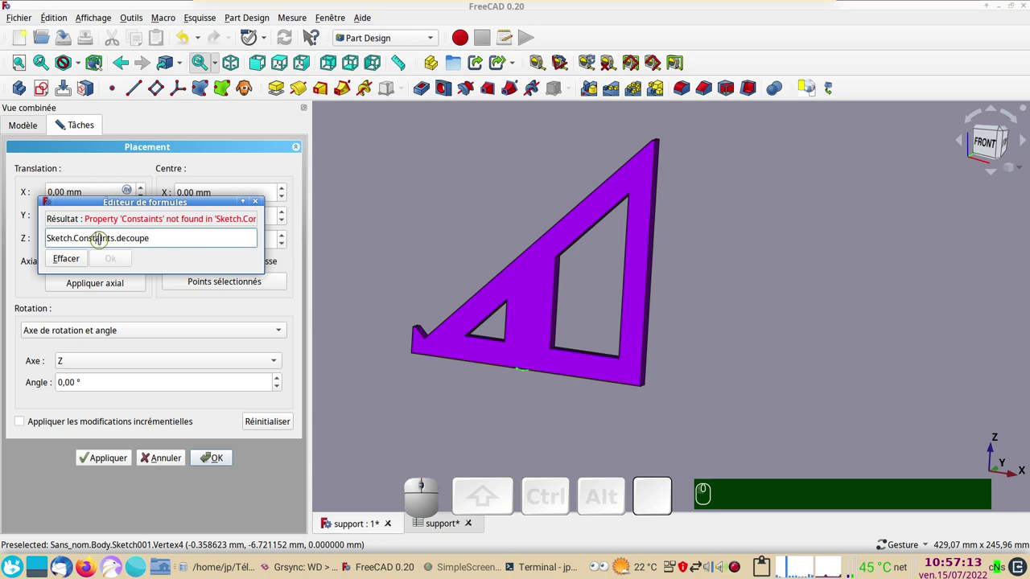
{"action": "key", "text": "r"}
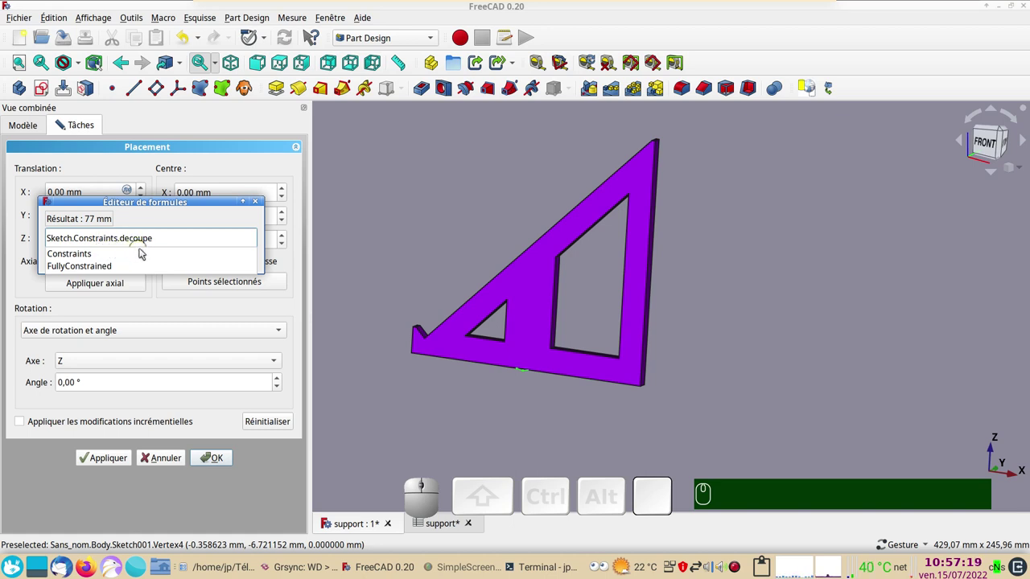
{"action": "left_click_drag", "start_coordinate": [142, 207], "coordinate": [124, 268]}
{"action": "left_click", "coordinate": [122, 265]}
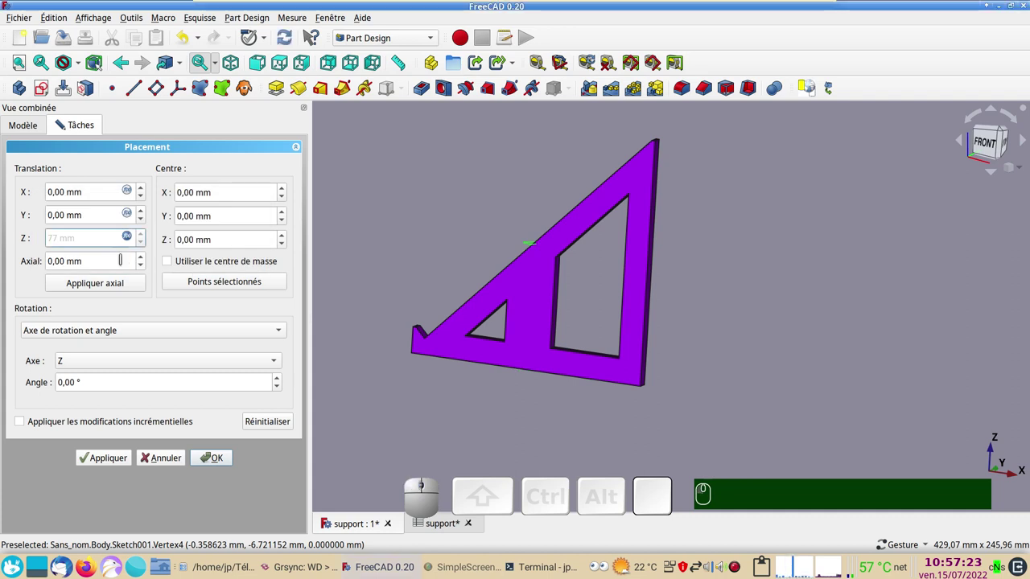
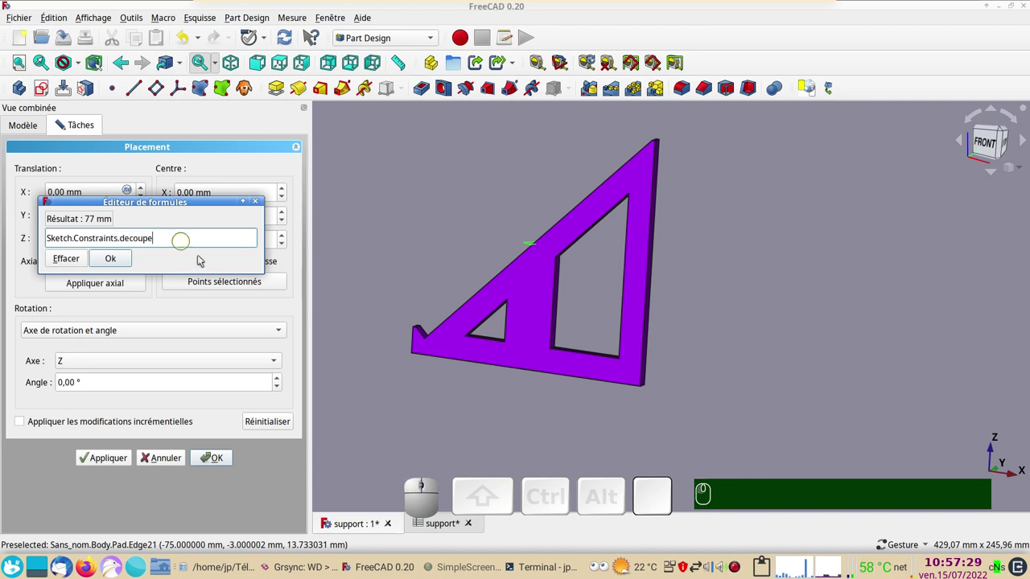
Step: Divide the Z expression by 2 so the sketch lifts 38,50 mm, and confirm the placement
{"action": "key", "text": "KP_Divide"}
{"action": "key", "text": "KP_2"}
{"action": "key", "text": "Return"}
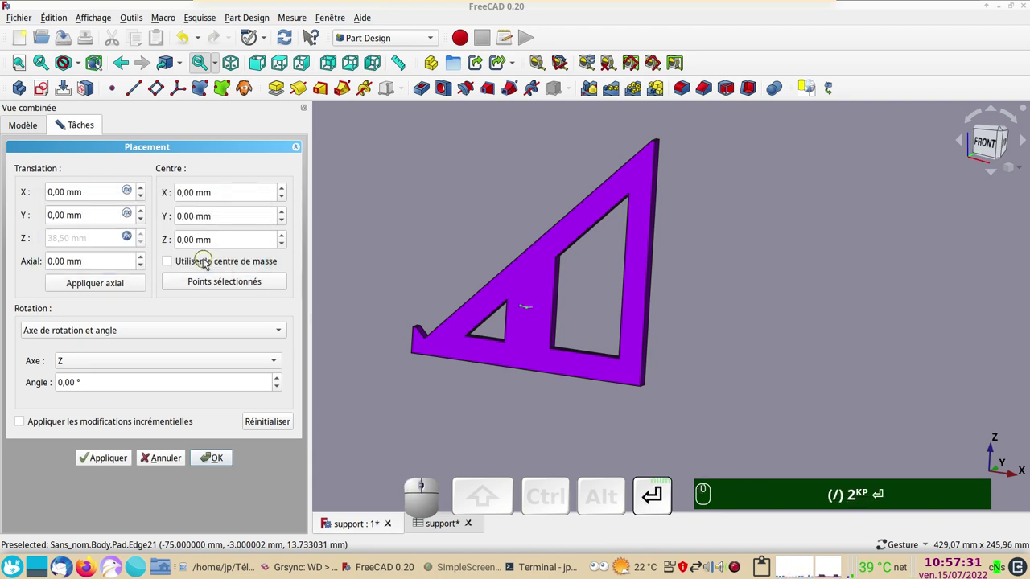
{"action": "left_click_drag", "start_coordinate": [739, 373], "coordinate": [515, 313]}
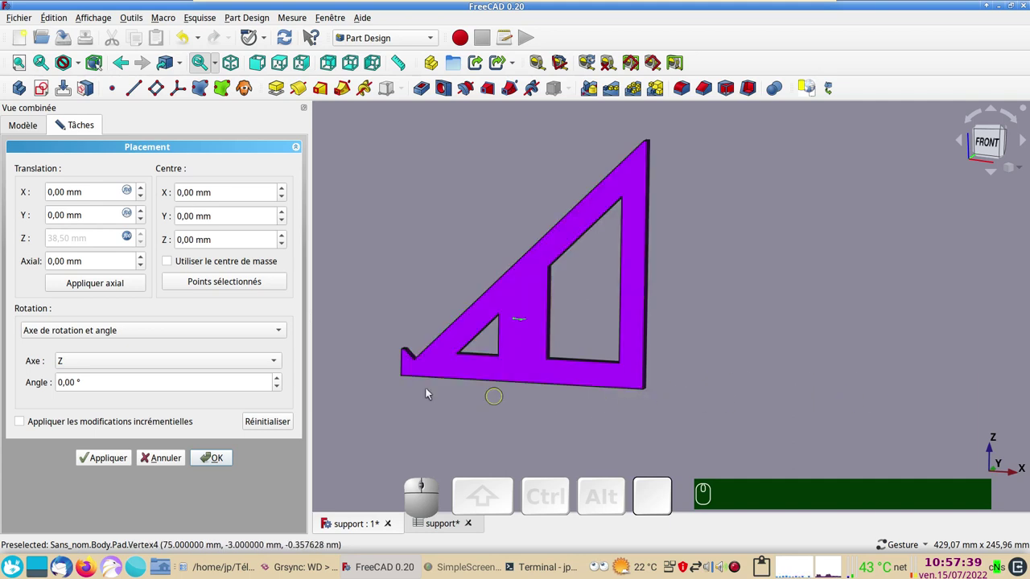
{"action": "left_click", "coordinate": [214, 464]}
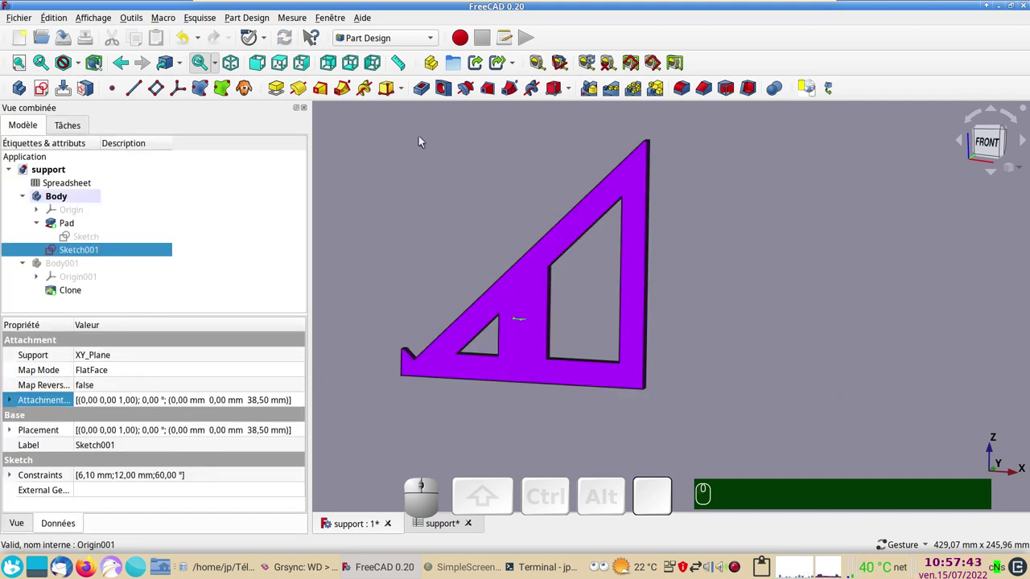
Step: Pocket the raised slot sketch through all ('À travers tout') in the purple bracket
{"action": "left_click", "coordinate": [426, 90]}
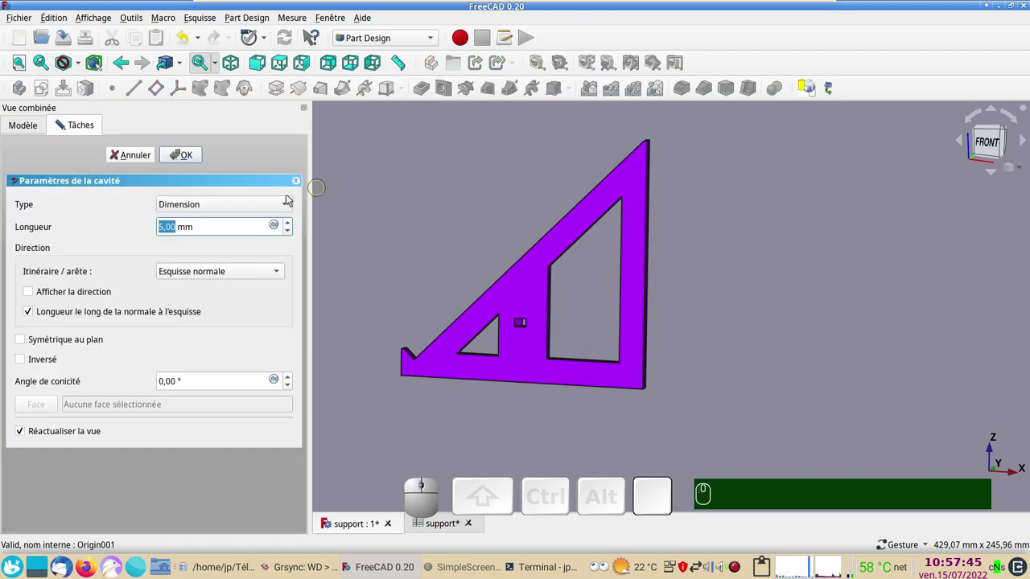
{"action": "left_click", "coordinate": [249, 200]}
{"action": "left_click", "coordinate": [228, 218]}
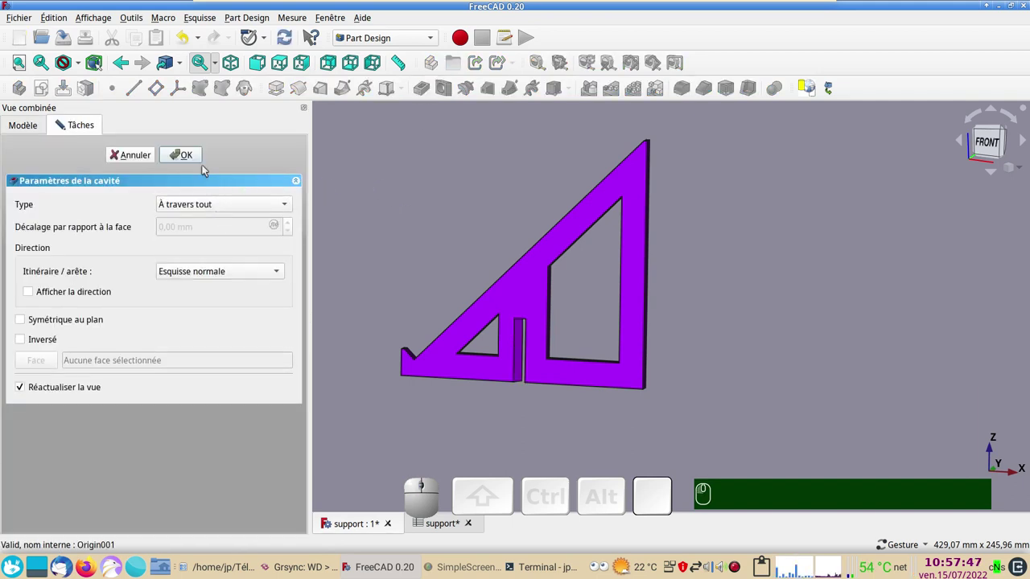
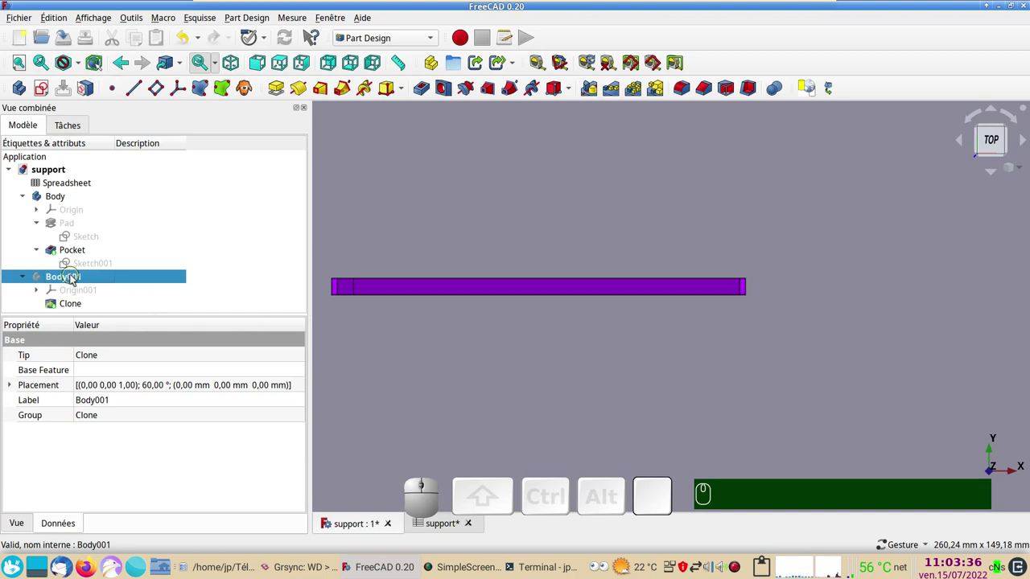
Step: Show Body001 again, expand it in the tree and select Sketch001
{"action": "key", "text": "space"}
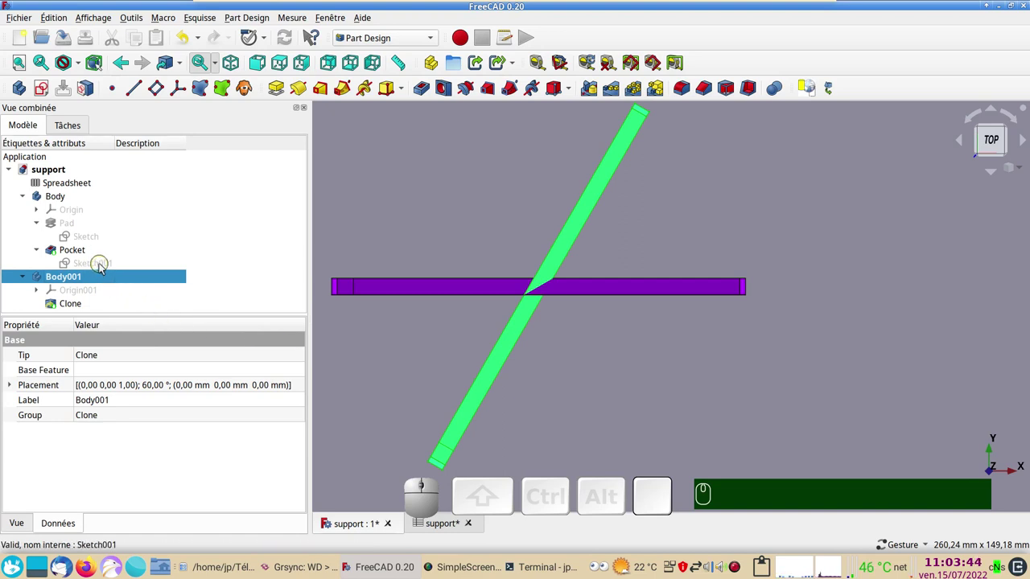
{"action": "left_click", "coordinate": [101, 268]}
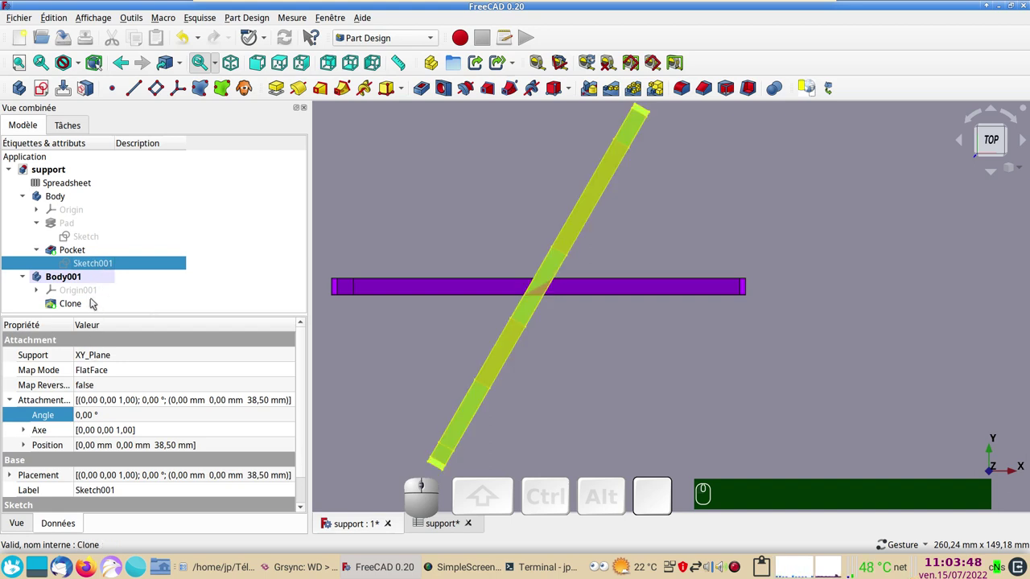
{"action": "left_click", "coordinate": [63, 175]}
{"action": "left_click", "coordinate": [70, 281]}
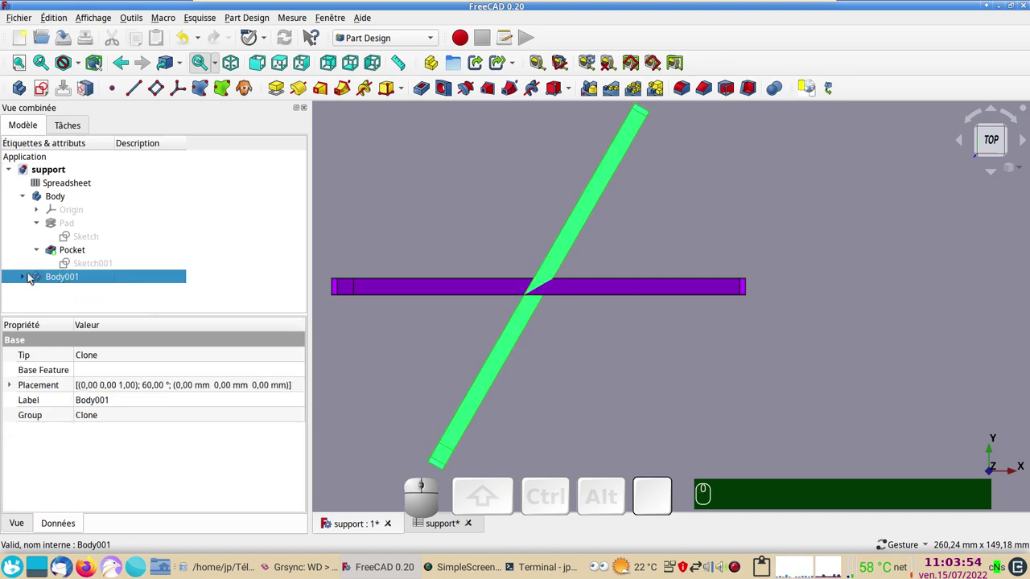
{"action": "left_click", "coordinate": [28, 277]}
{"action": "left_click", "coordinate": [80, 282]}
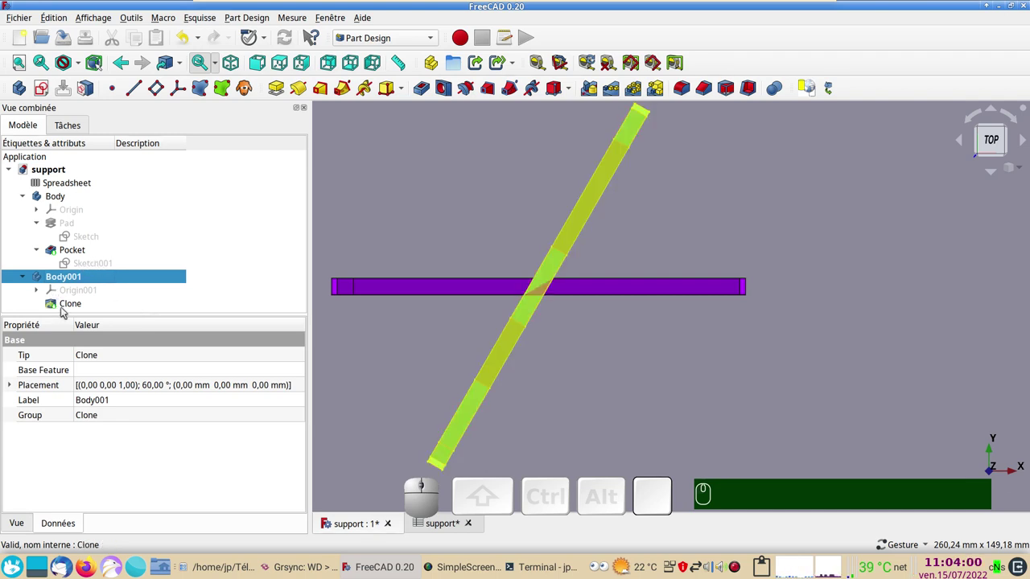
{"action": "left_click", "coordinate": [102, 267]}
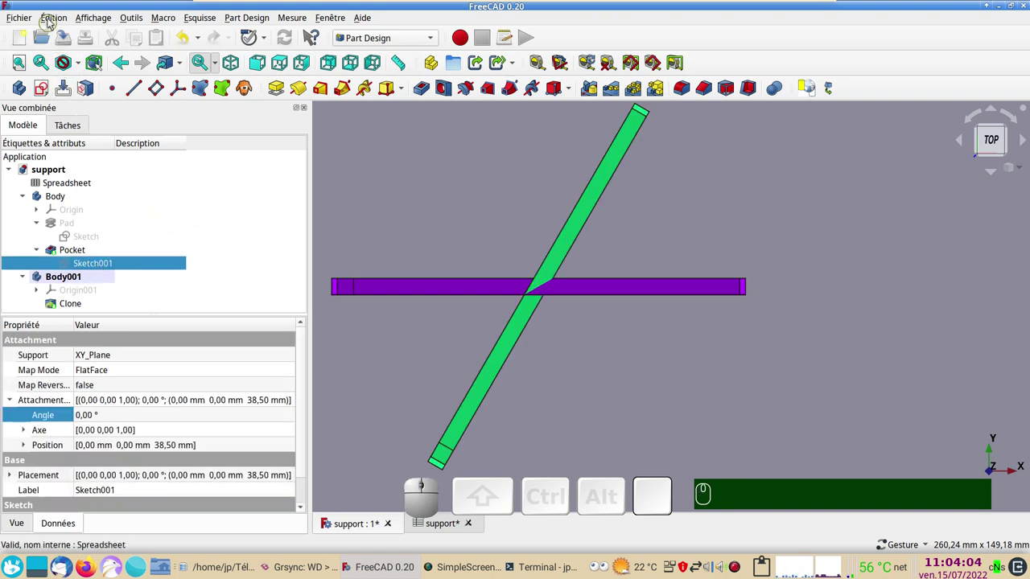
Step: Copy Sketch001 with dependencies via Edit, paste into Body001 and open the new Sketch002
{"action": "left_click", "coordinate": [53, 18]}
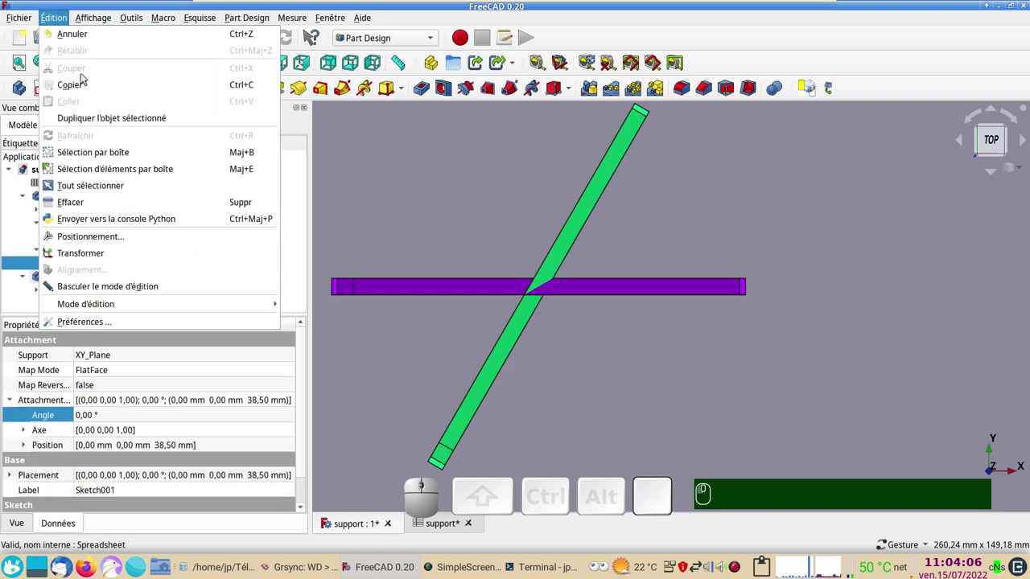
{"action": "left_click", "coordinate": [103, 122]}
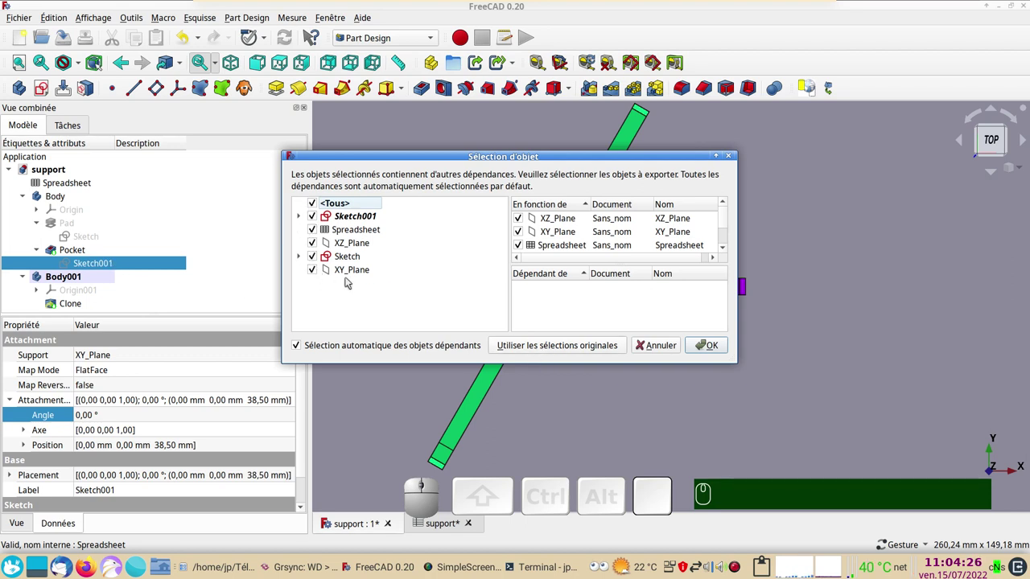
{"action": "left_click", "coordinate": [549, 345]}
{"action": "scroll", "scroll_direction": "down", "scroll_amount": 3}
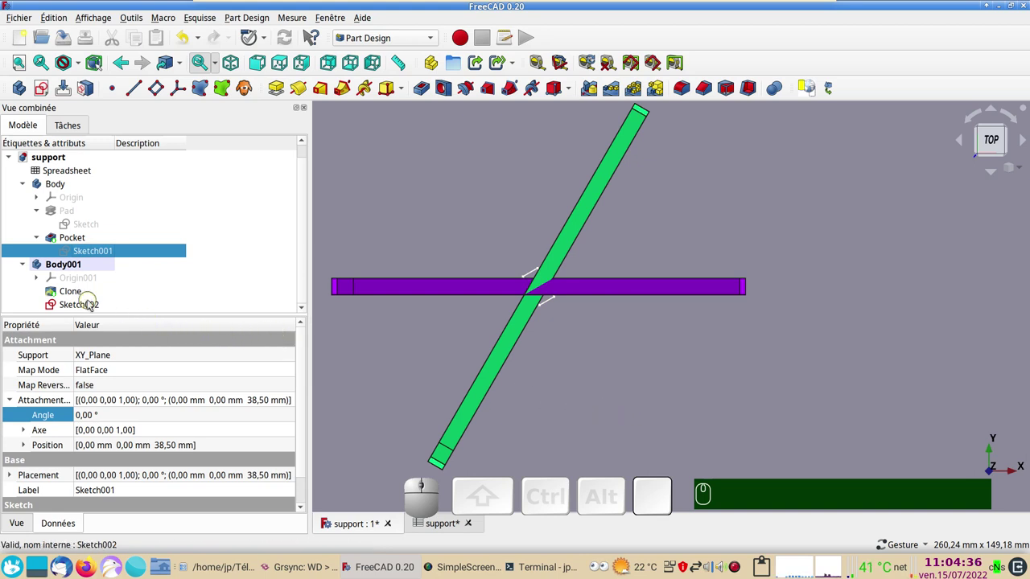
{"action": "left_click", "coordinate": [90, 306]}
Step: Set Sketch002's slot angle constraint to -Spreadsheet.xxangle*2, reading -60°
{"action": "right_click", "coordinate": [528, 296]}
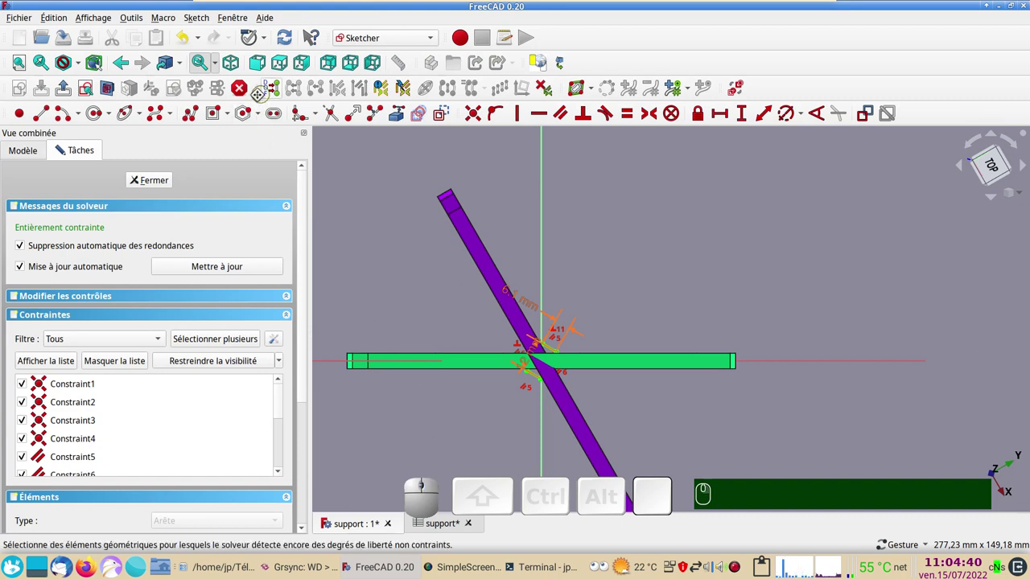
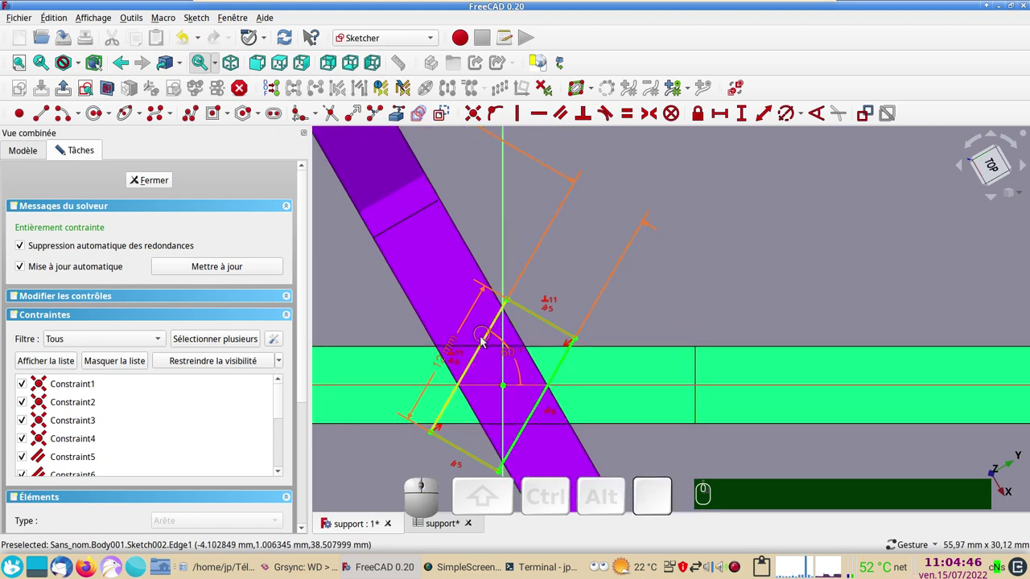
{"action": "left_click_drag", "start_coordinate": [516, 354], "coordinate": [631, 306]}
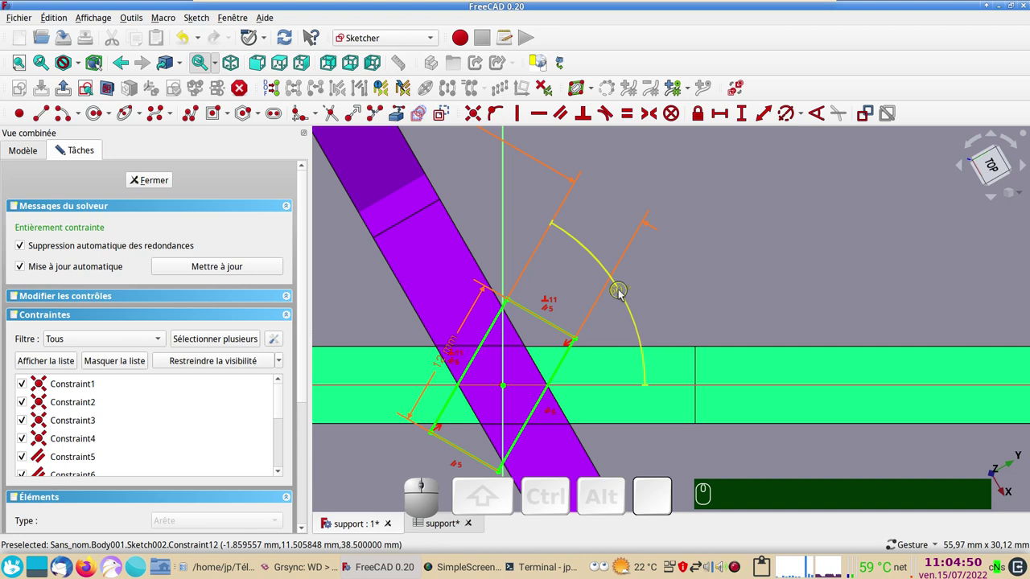
{"action": "left_click", "coordinate": [623, 292]}
{"action": "left_click", "coordinate": [790, 310]}
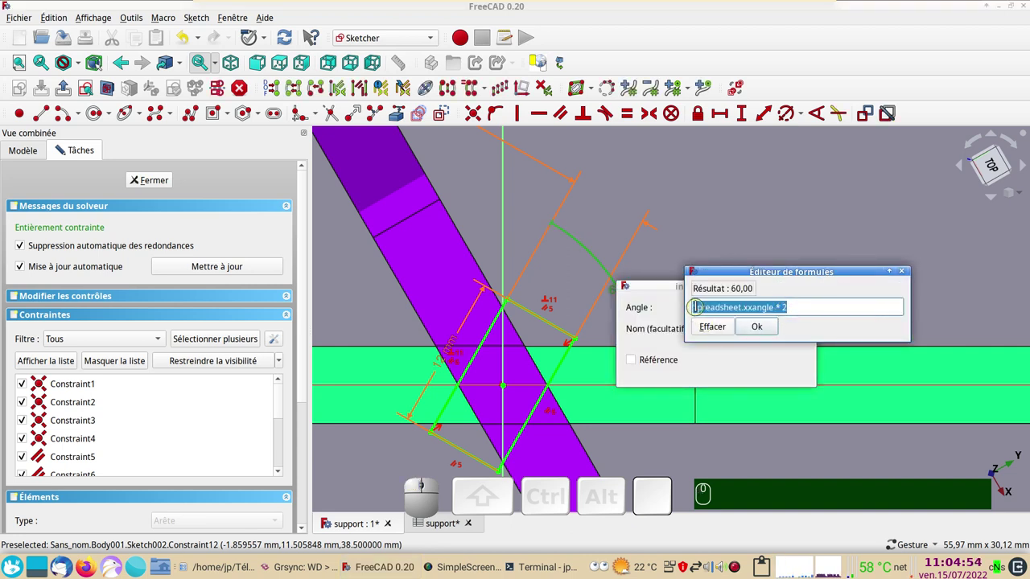
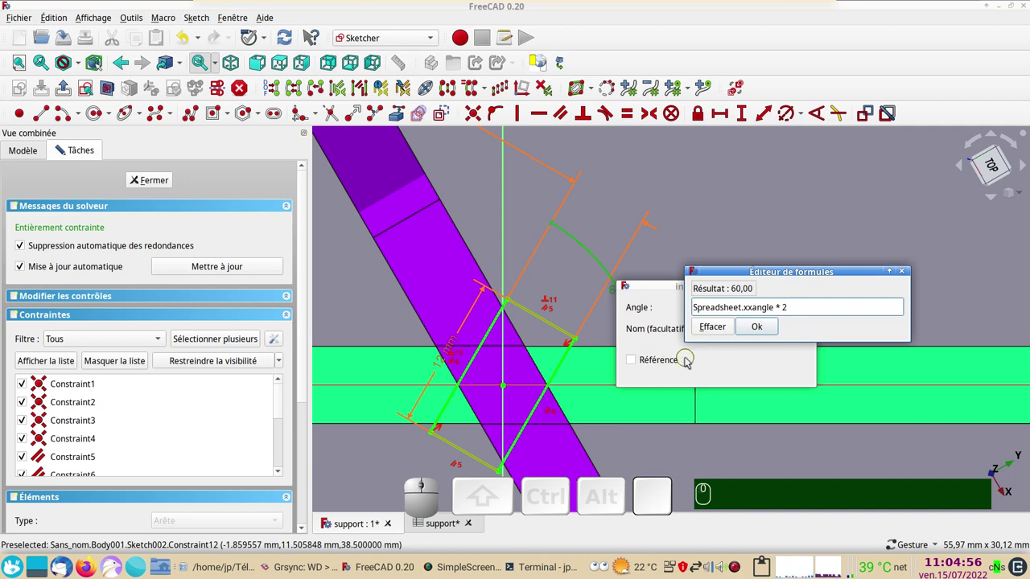
{"action": "key", "text": "-"}
{"action": "key", "text": "Return"}
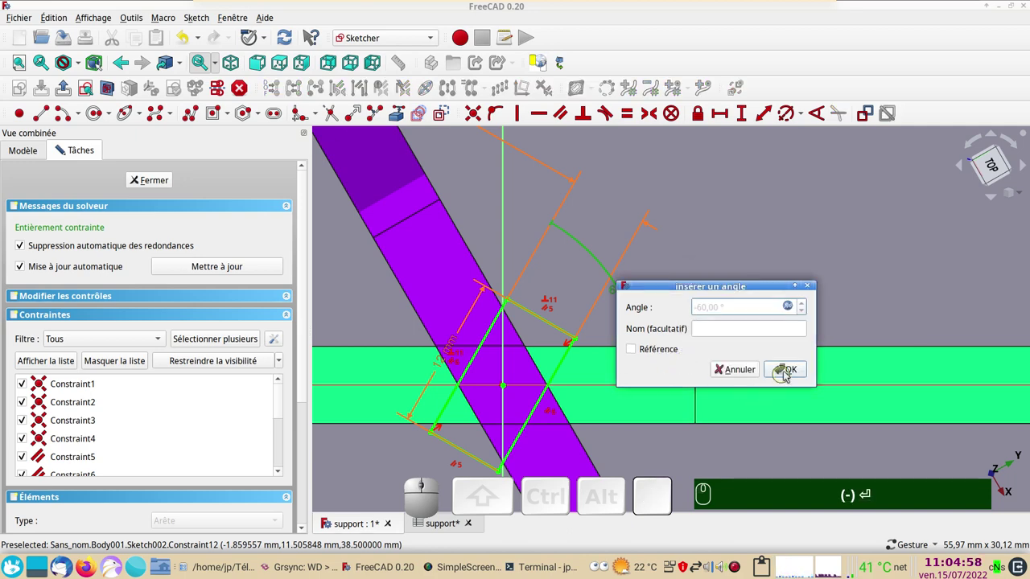
{"action": "left_click", "coordinate": [791, 371]}
Step: Close Sketch002 and orbit to see both brackets in 3D
{"action": "left_click", "coordinate": [160, 186]}
{"action": "left_click_drag", "start_coordinate": [601, 431], "coordinate": [334, 324]}
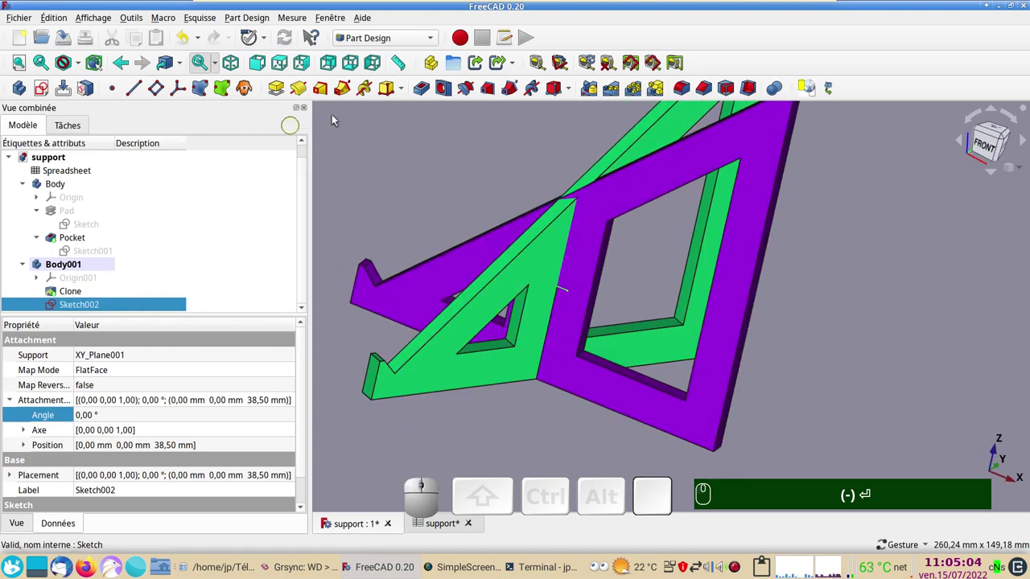
Step: Cut Pocket001 from Sketch002 through all in Body001
{"action": "left_click", "coordinate": [425, 93]}
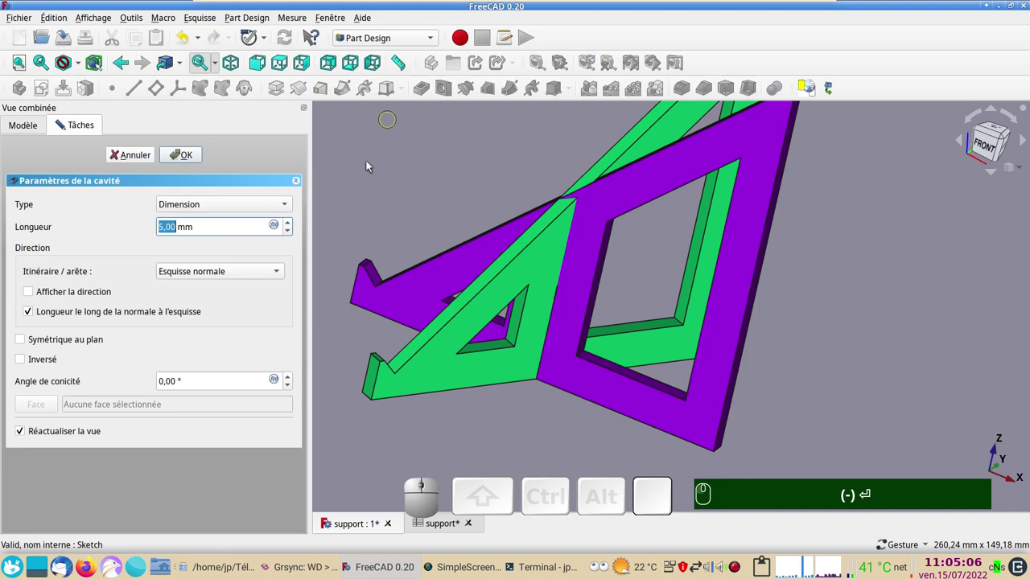
{"action": "left_click_drag", "start_coordinate": [513, 446], "coordinate": [238, 254]}
{"action": "left_click", "coordinate": [217, 210]}
{"action": "left_click", "coordinate": [213, 226]}
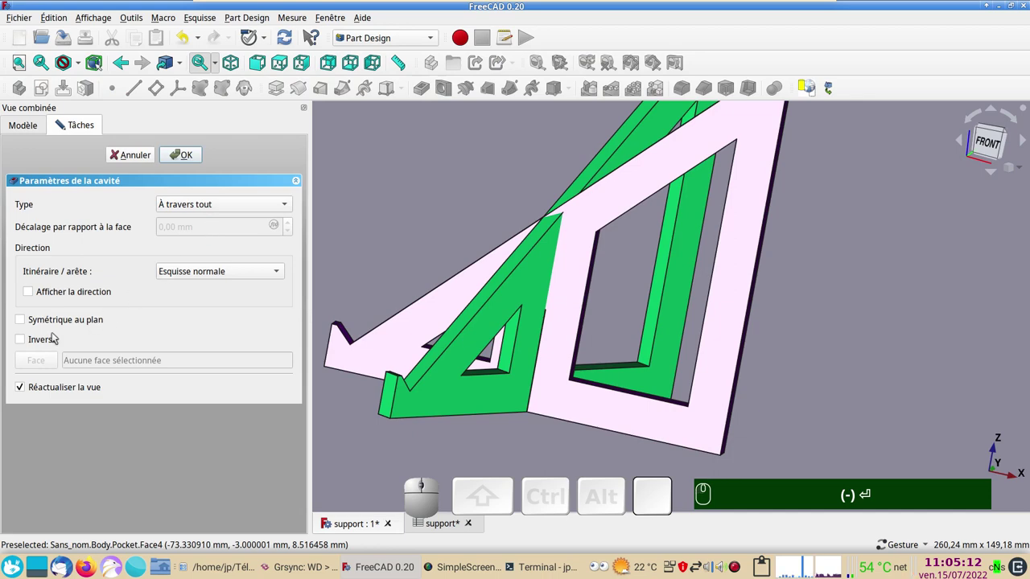
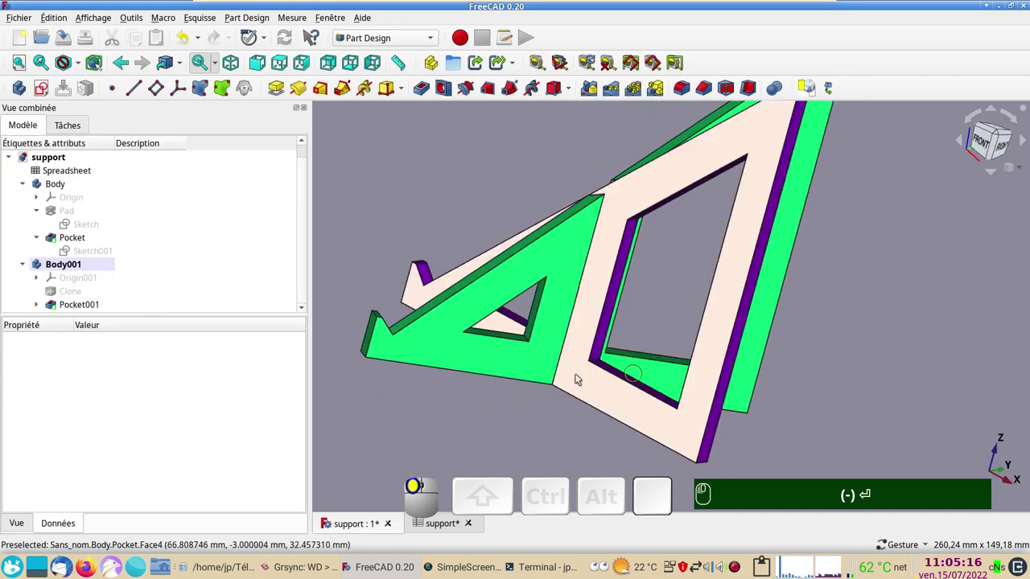
{"action": "left_click", "coordinate": [496, 370]}
Step: Toggle each bracket's visibility to inspect the slots, then orbit the interlocking brackets from the top
{"action": "type", "text": "(-)"}
{"action": "key", "text": "space"}
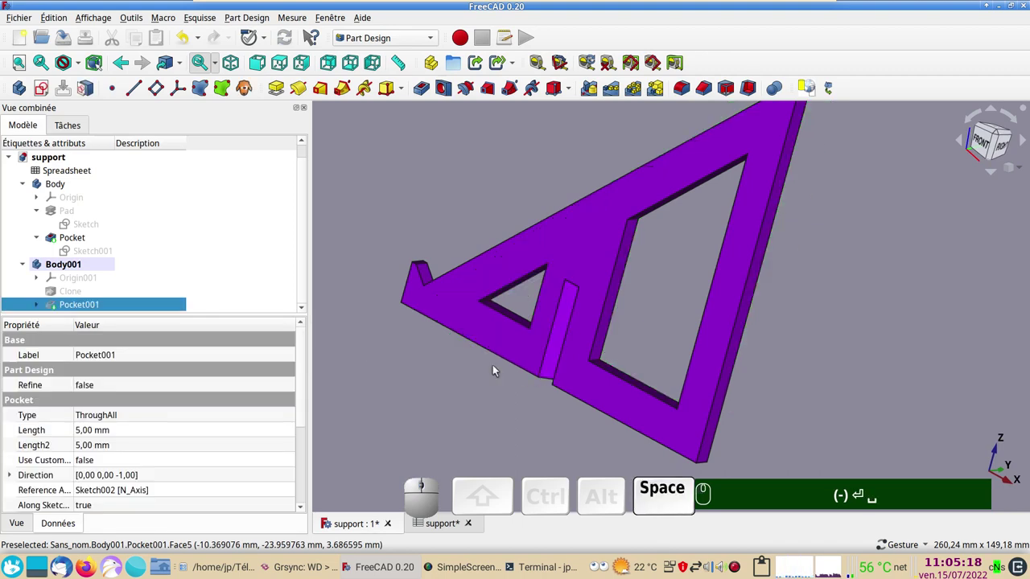
{"action": "key", "text": "space"}
{"action": "left_click", "coordinate": [590, 394]}
{"action": "type", "text": "(-) ⏎ ␣␣"}
{"action": "key", "text": "space"}
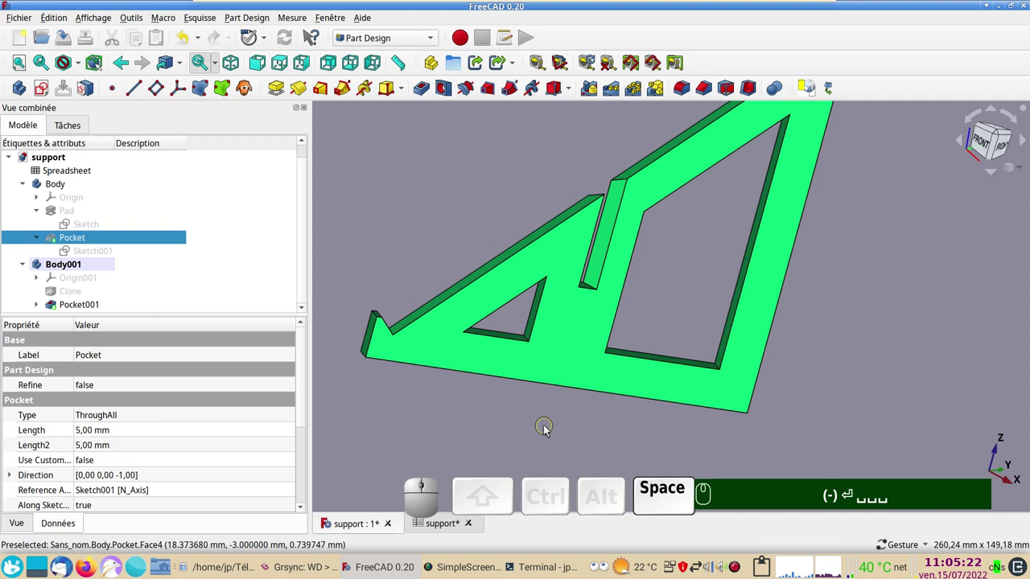
{"action": "key", "text": "space"}
{"action": "scroll", "scroll_direction": "down", "scroll_amount": 3}
{"action": "left_click_drag", "start_coordinate": [453, 237], "coordinate": [458, 326]}
{"action": "key", "text": "ctrl+s"}
{"action": "left_click_drag", "start_coordinate": [833, 410], "coordinate": [676, 442]}
{"action": "left_click_drag", "start_coordinate": [661, 429], "coordinate": [487, 486]}
Step: Set spreadsheet Longueur to 60 and Epaisseur to 3, rebuilding both brackets smaller and thinner
{"action": "left_click", "coordinate": [435, 525]}
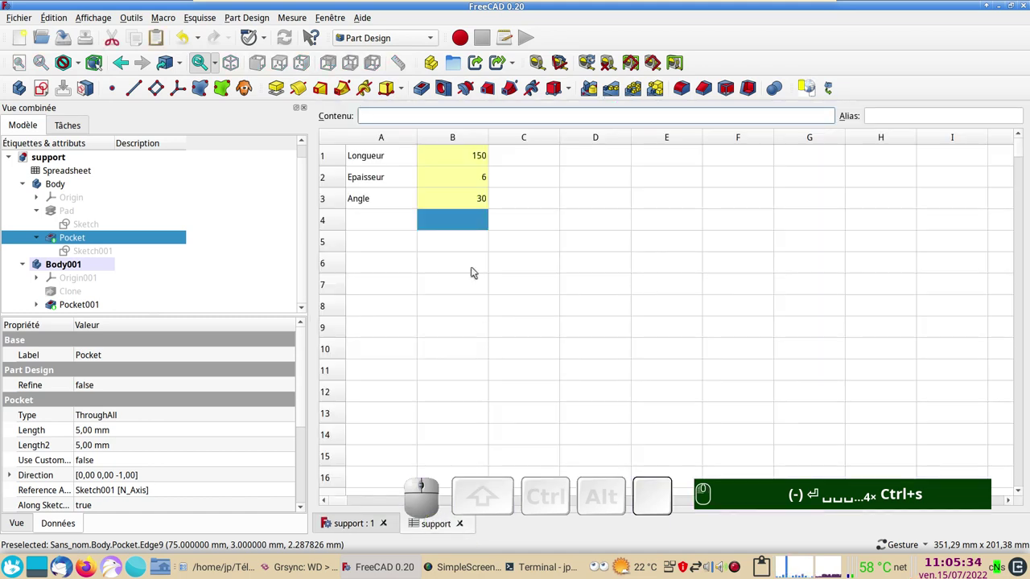
{"action": "left_click", "coordinate": [455, 165]}
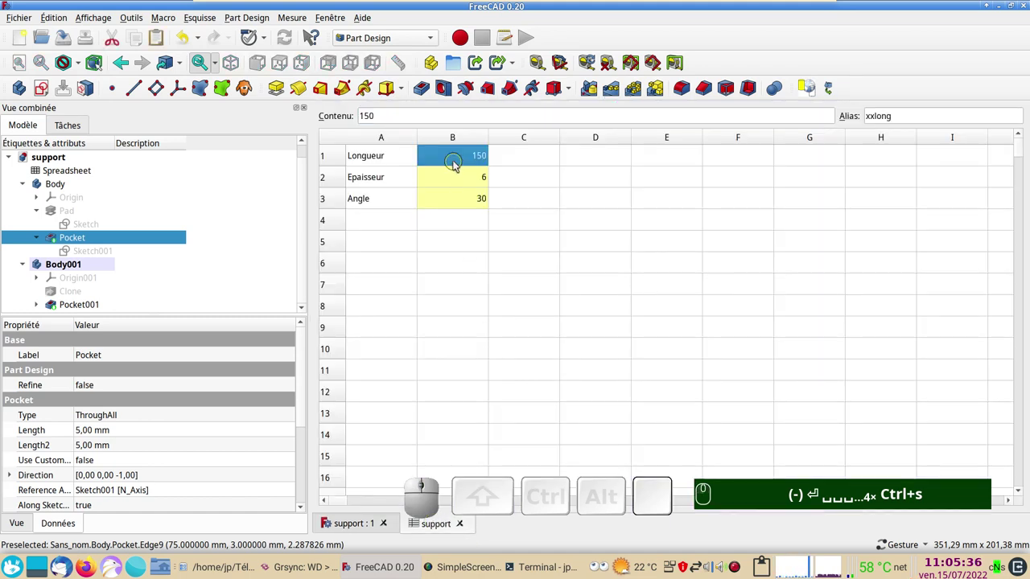
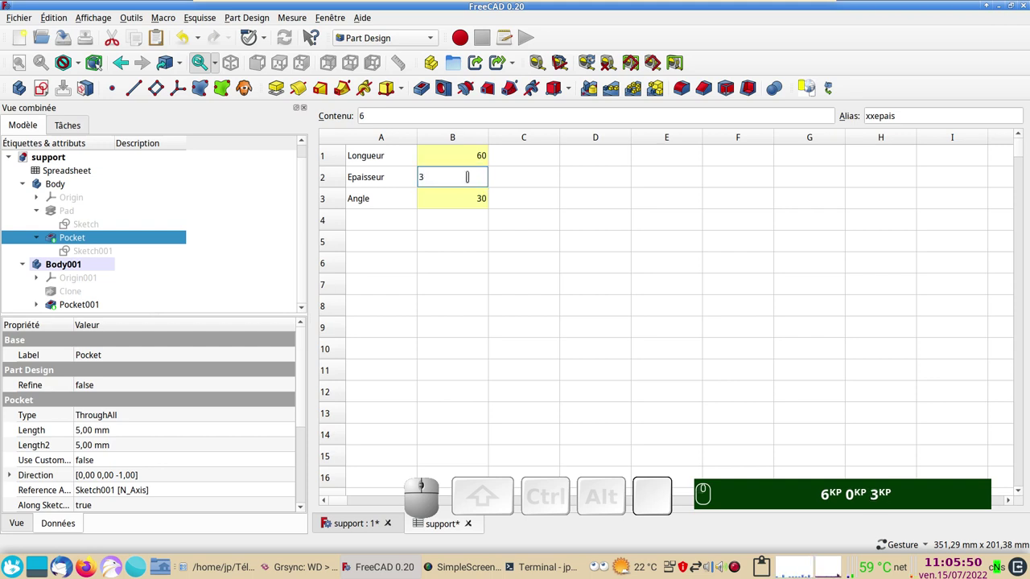
{"action": "key", "text": "KP_Enter"}
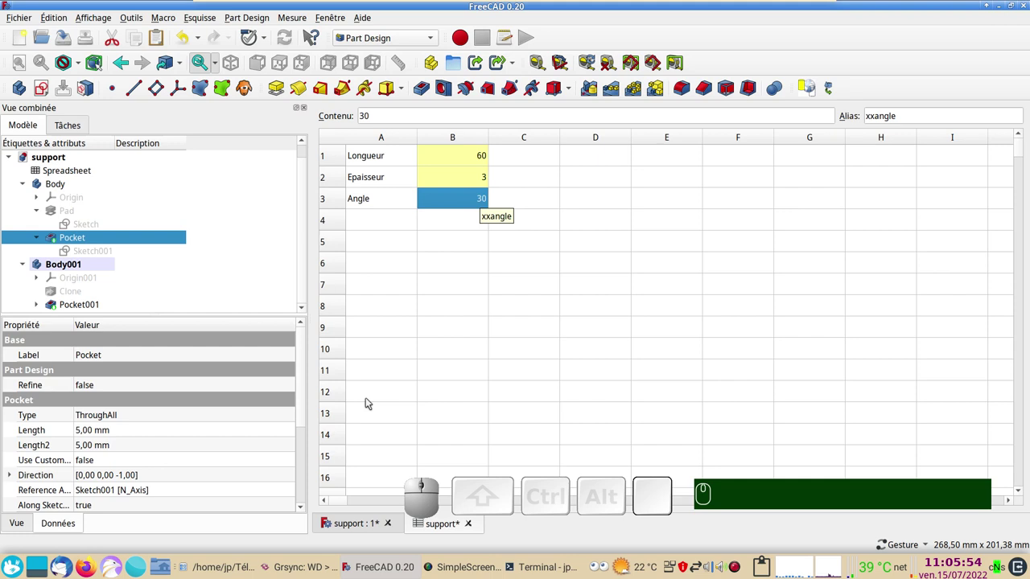
{"action": "left_click", "coordinate": [369, 525]}
{"action": "scroll", "scroll_direction": "up", "scroll_amount": 3}
{"action": "left_click_drag", "start_coordinate": [562, 373], "coordinate": [554, 365]}
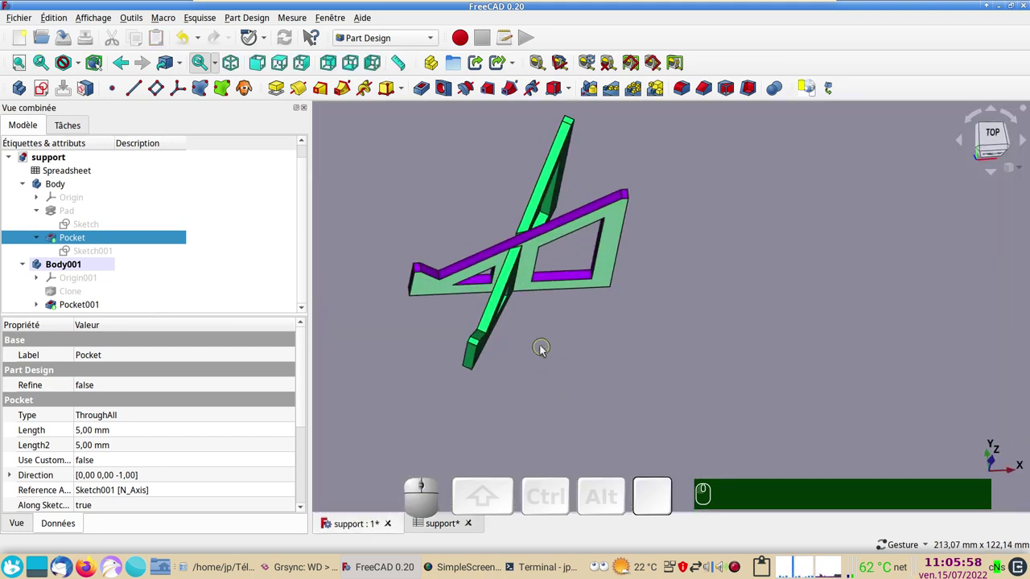
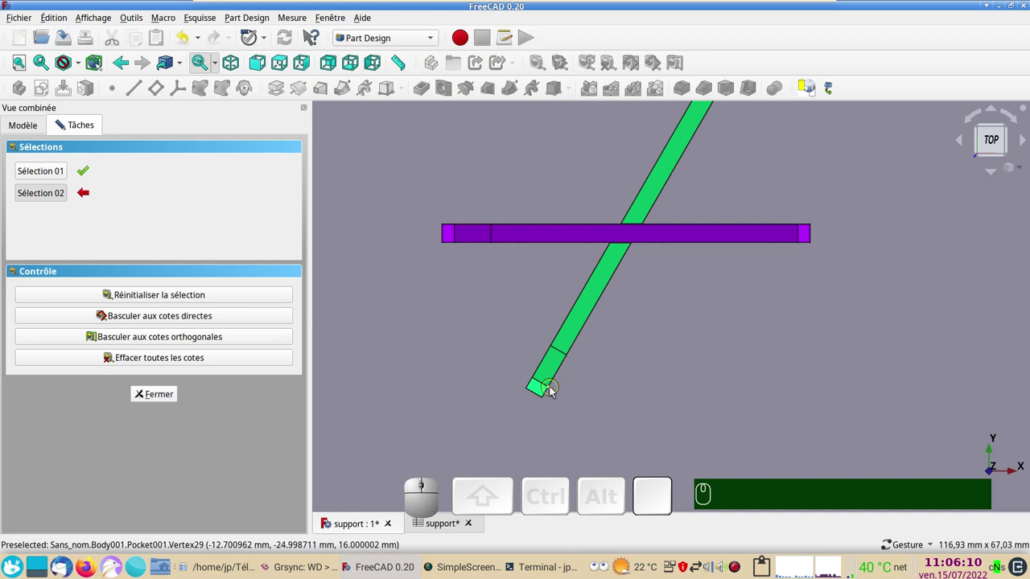
{"action": "left_click", "coordinate": [554, 392]}
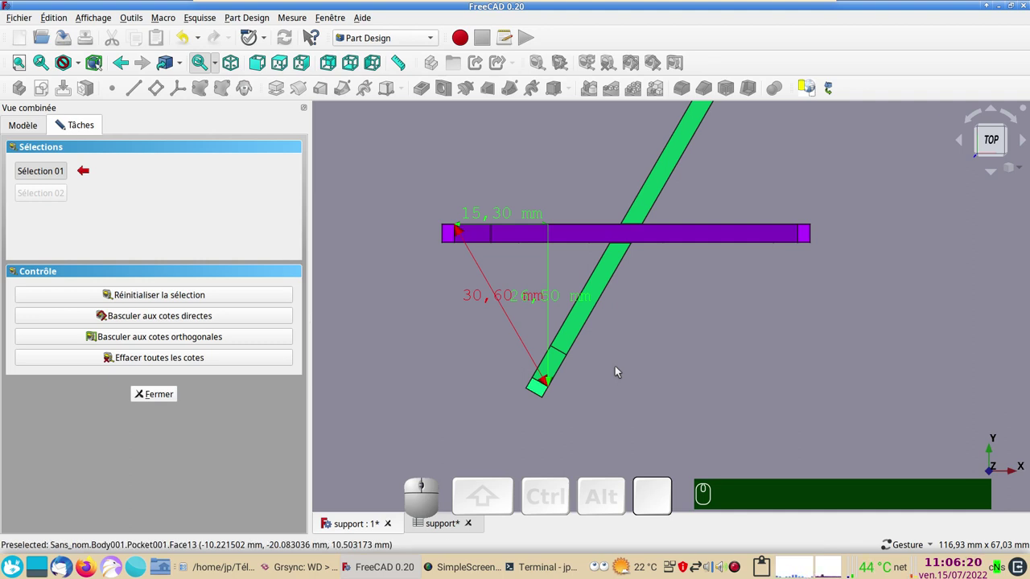
{"action": "left_click_drag", "start_coordinate": [624, 413], "coordinate": [652, 369]}
{"action": "scroll", "scroll_direction": "down", "scroll_amount": 3}
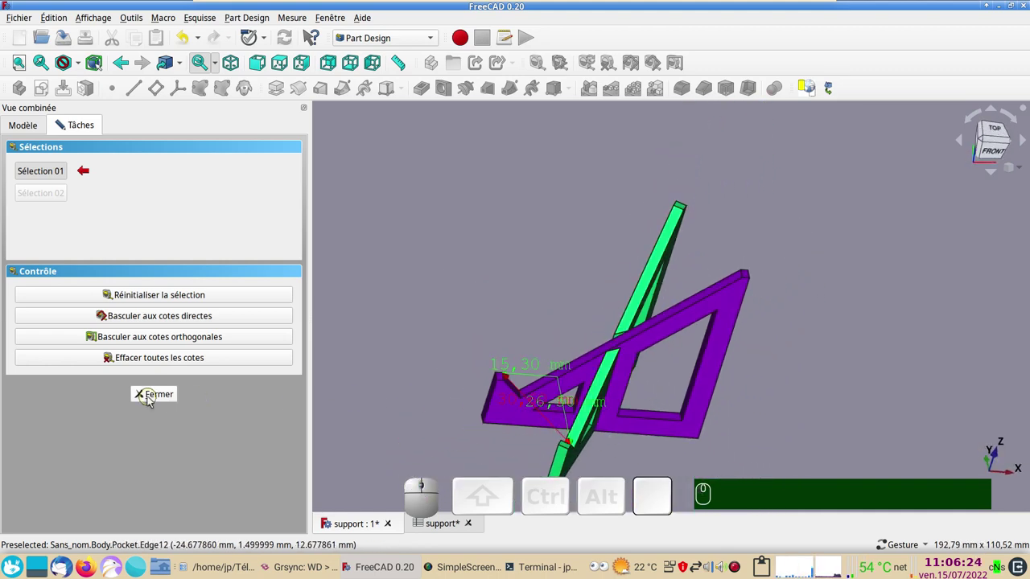
{"action": "left_click", "coordinate": [124, 360]}
{"action": "left_click", "coordinate": [148, 394]}
{"action": "scroll", "scroll_direction": "down", "scroll_amount": 3}
{"action": "left_click_drag", "start_coordinate": [507, 307], "coordinate": [426, 314]}
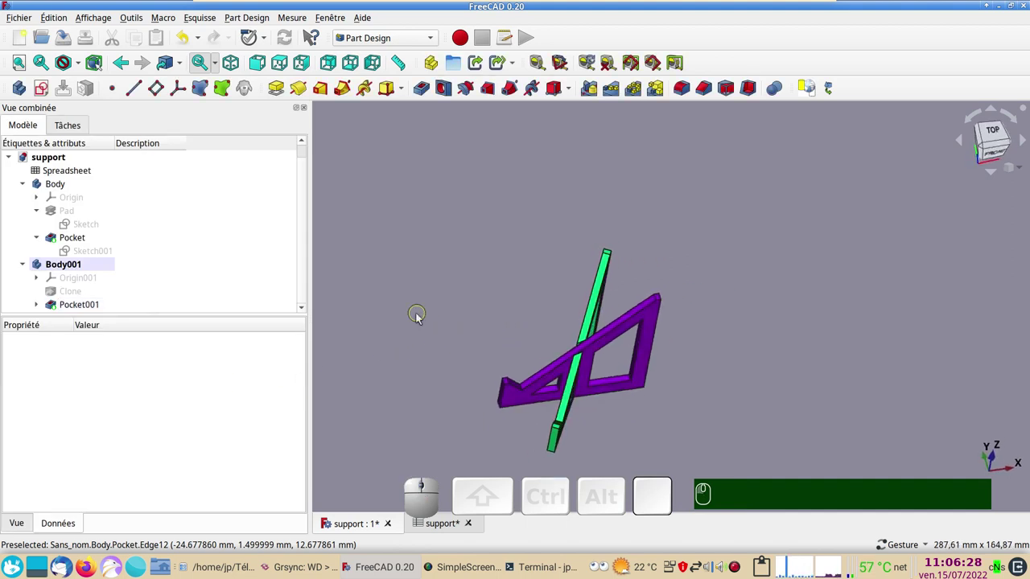
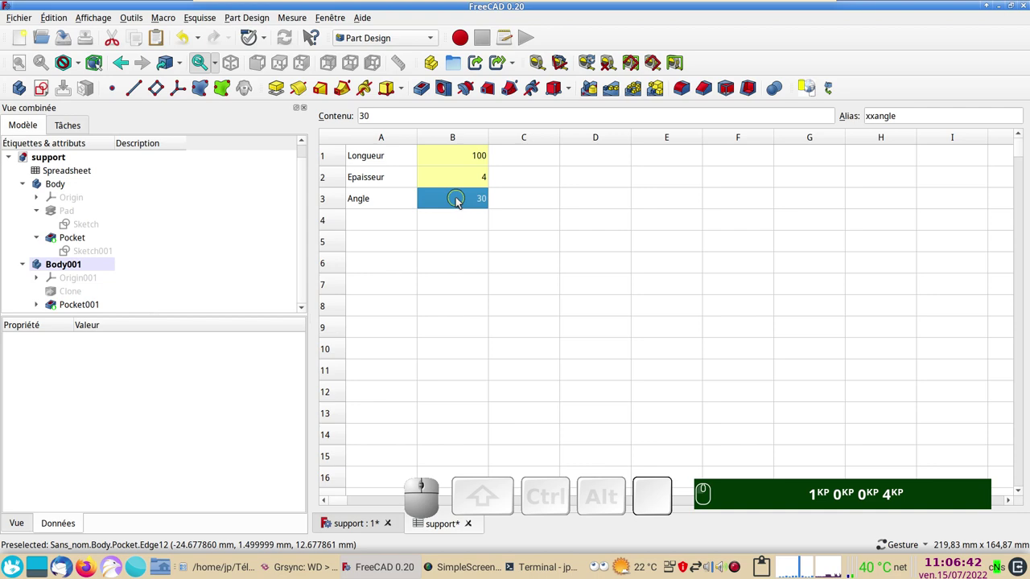
Step: Enter 45 as the new Angle value in B3 and confirm it
{"action": "key", "text": "KP_4"}
{"action": "key", "text": "KP_5"}
{"action": "key", "text": "Return"}
{"action": "key", "text": "KP_Enter"}
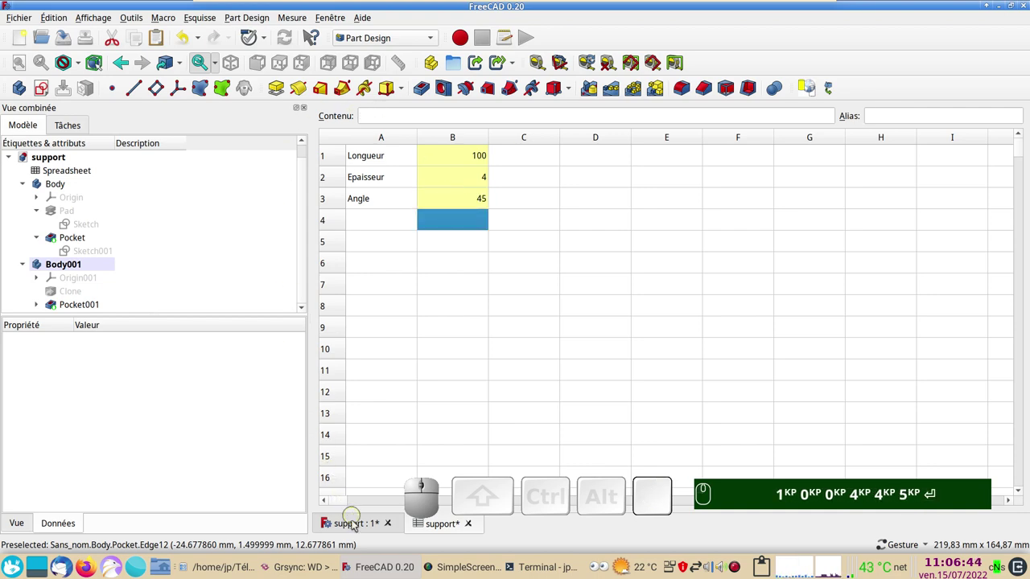